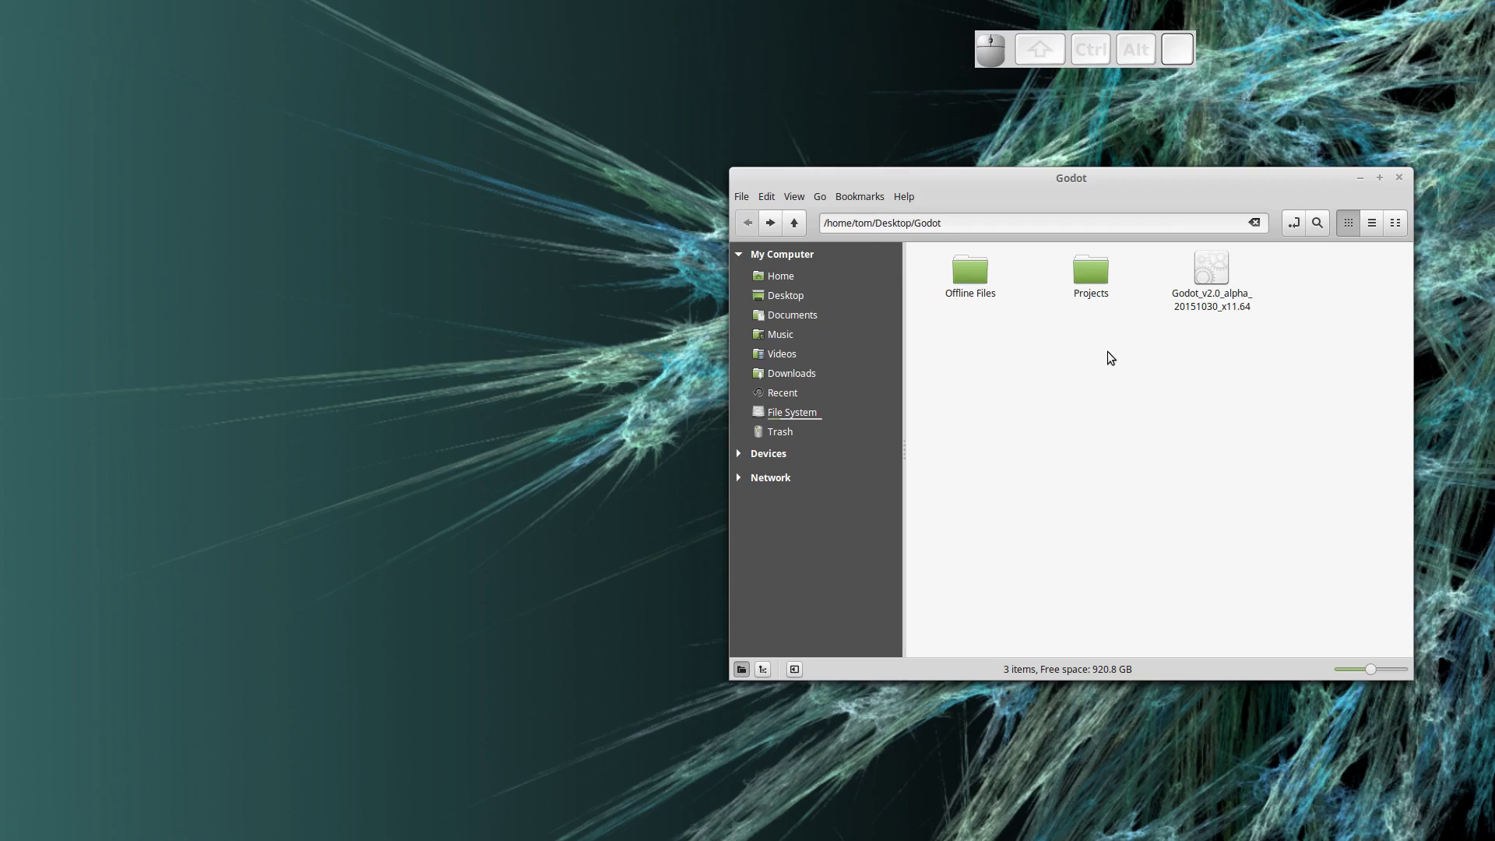
Step: Extract the Space Blaster 84.zip archive in place inside the Projects folder
click(1088, 273)
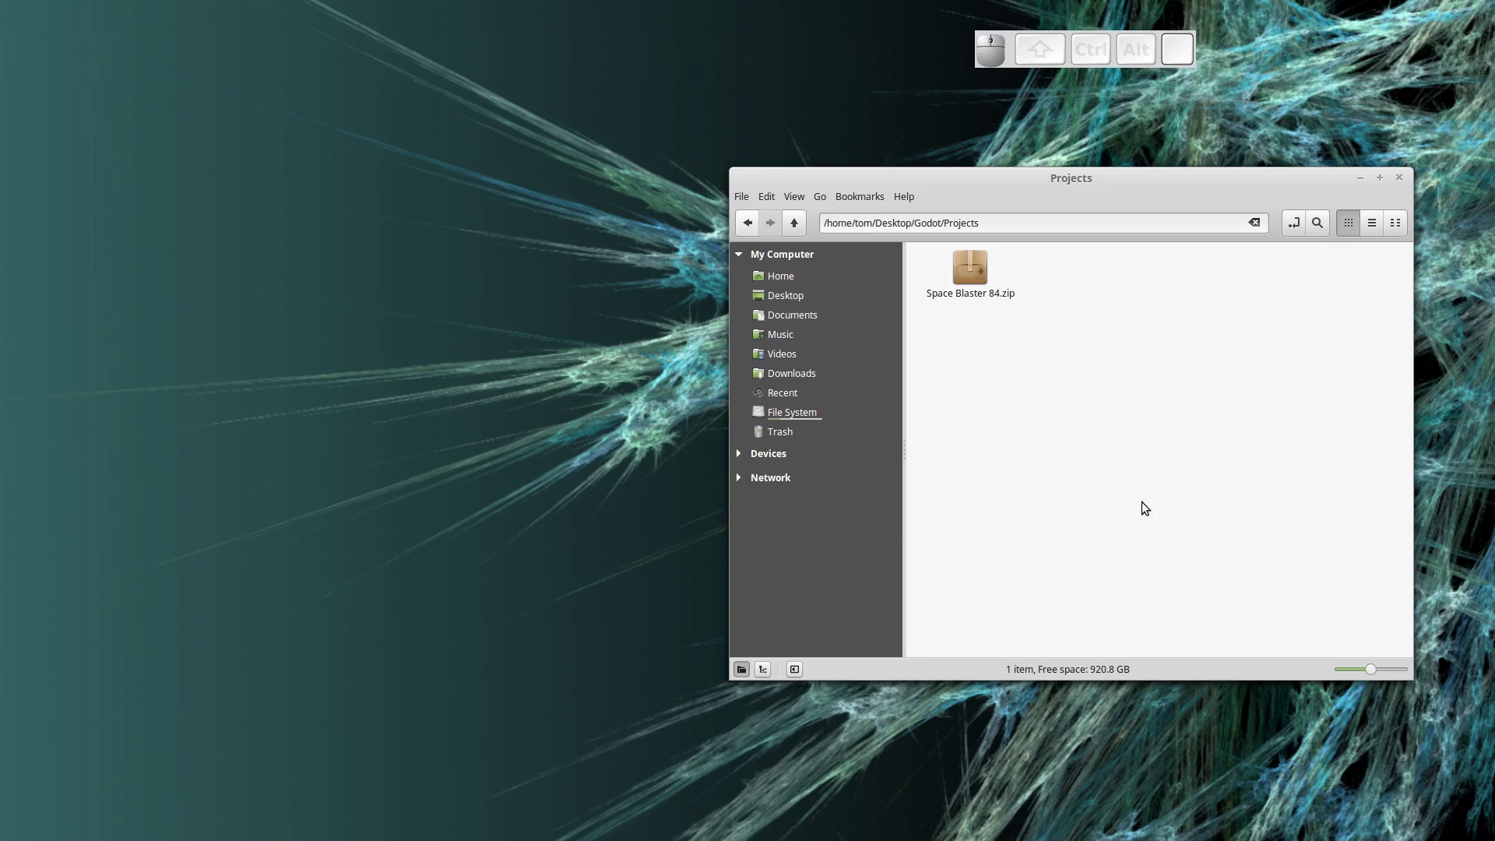
middle_click(970, 266)
click(1049, 499)
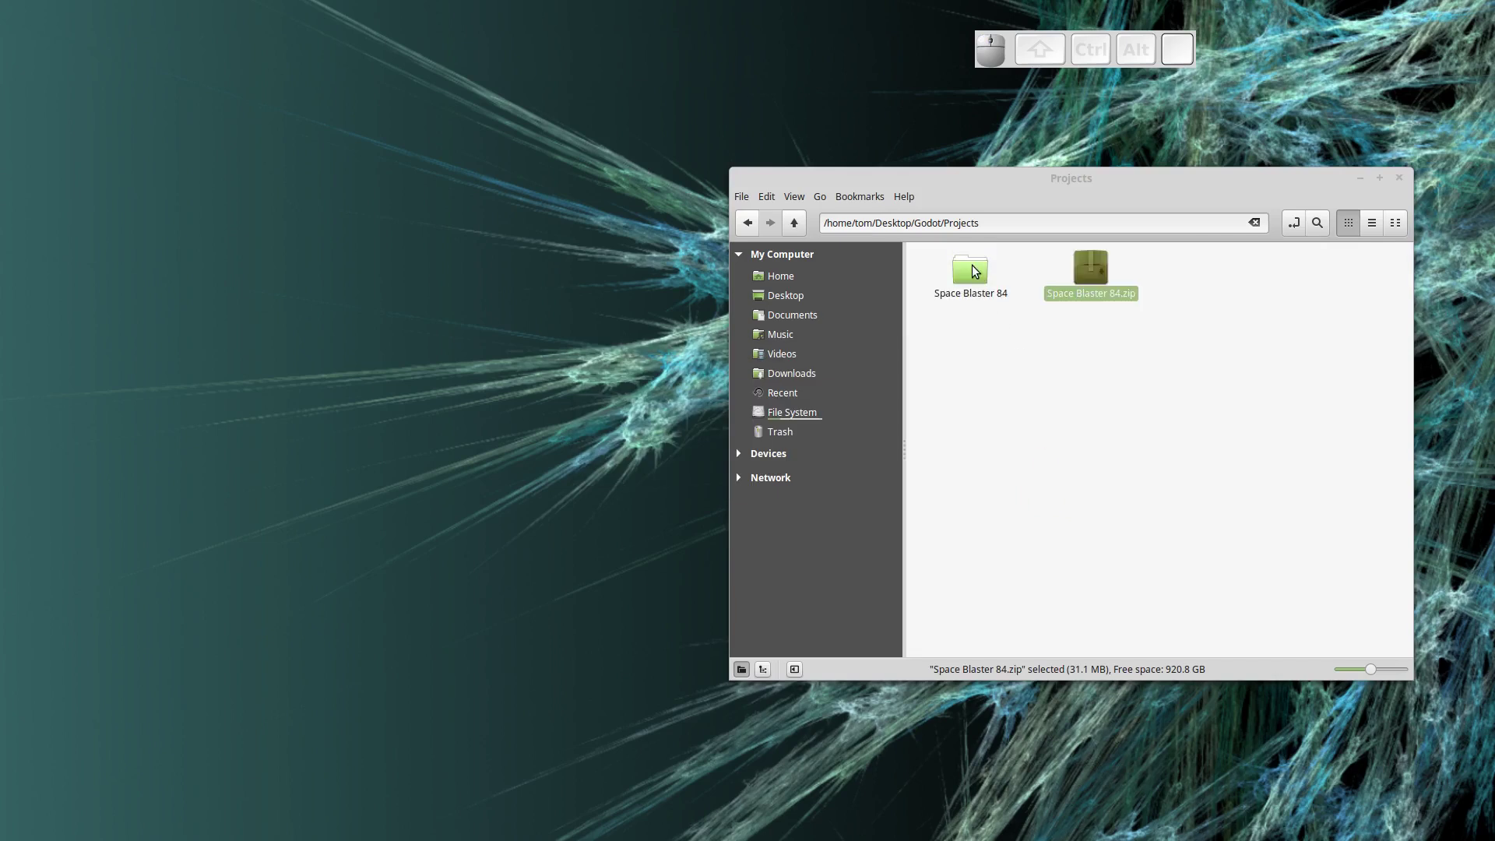
Step: Browse into the extracted Space Blaster 84 folder and its Source subfolder
click(976, 271)
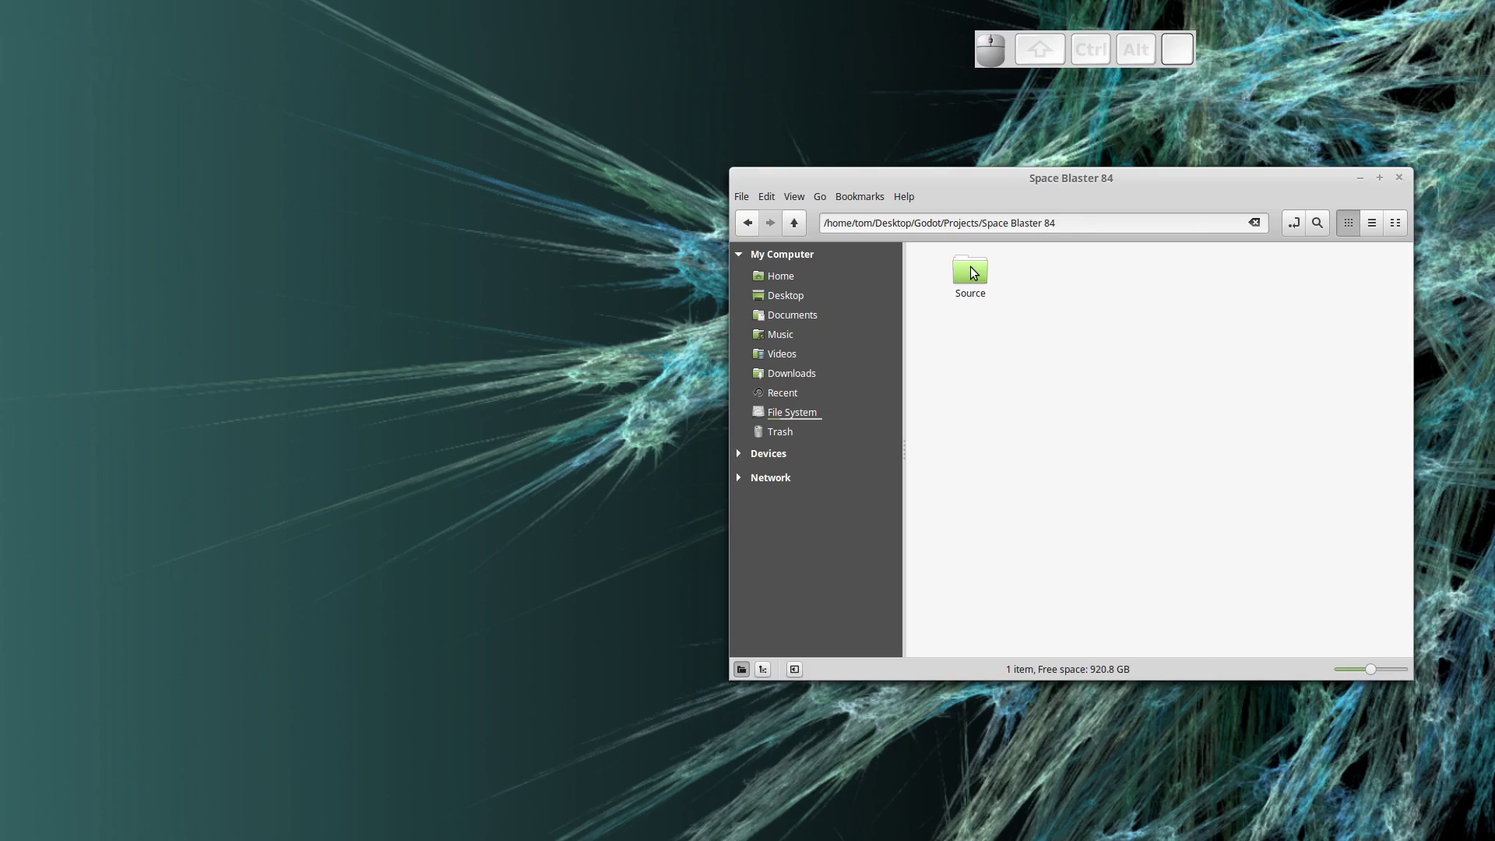
click(976, 272)
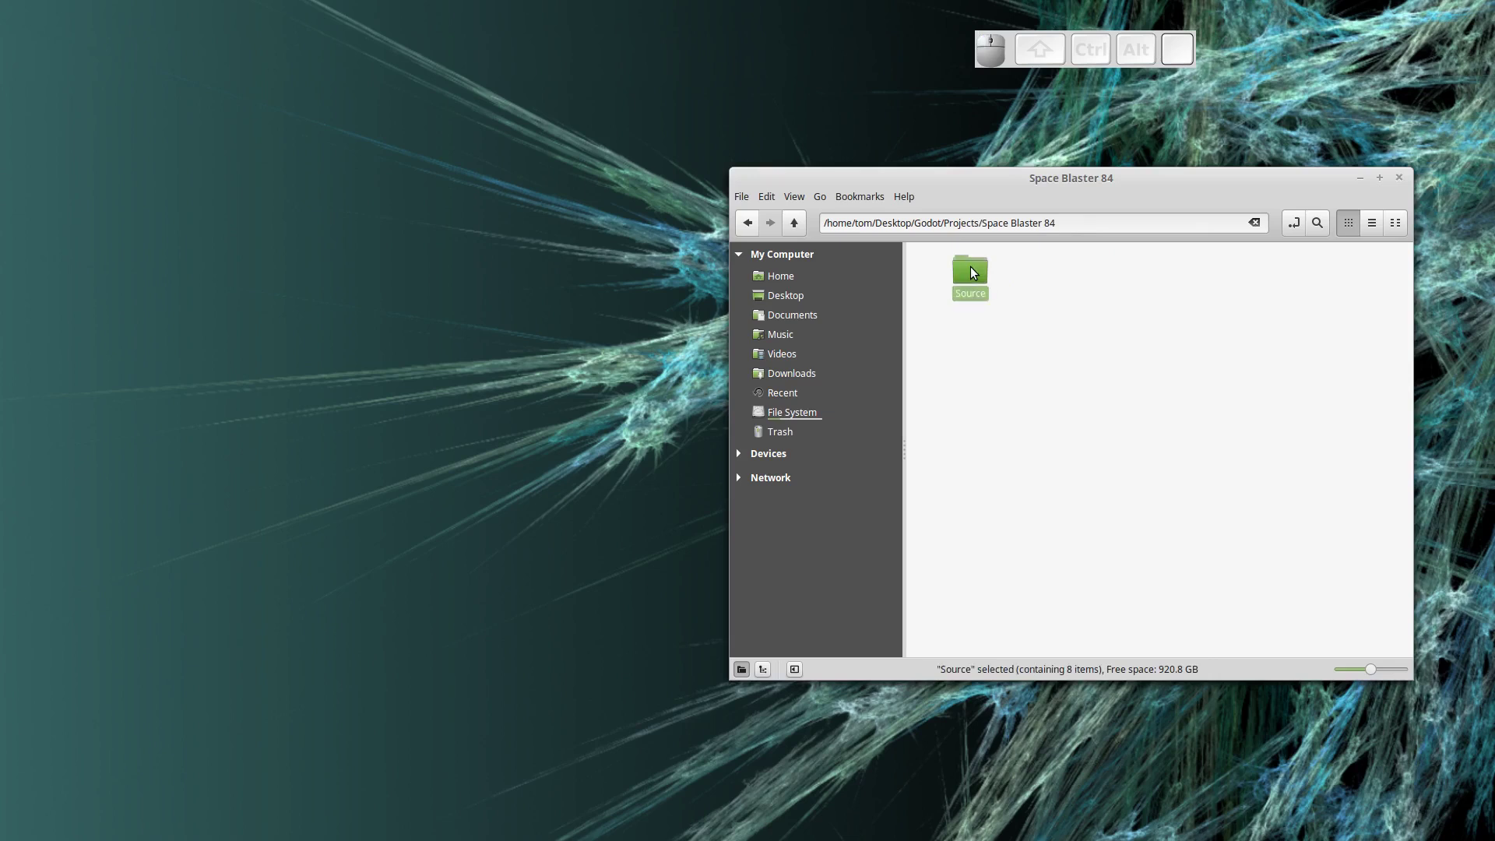
click(976, 272)
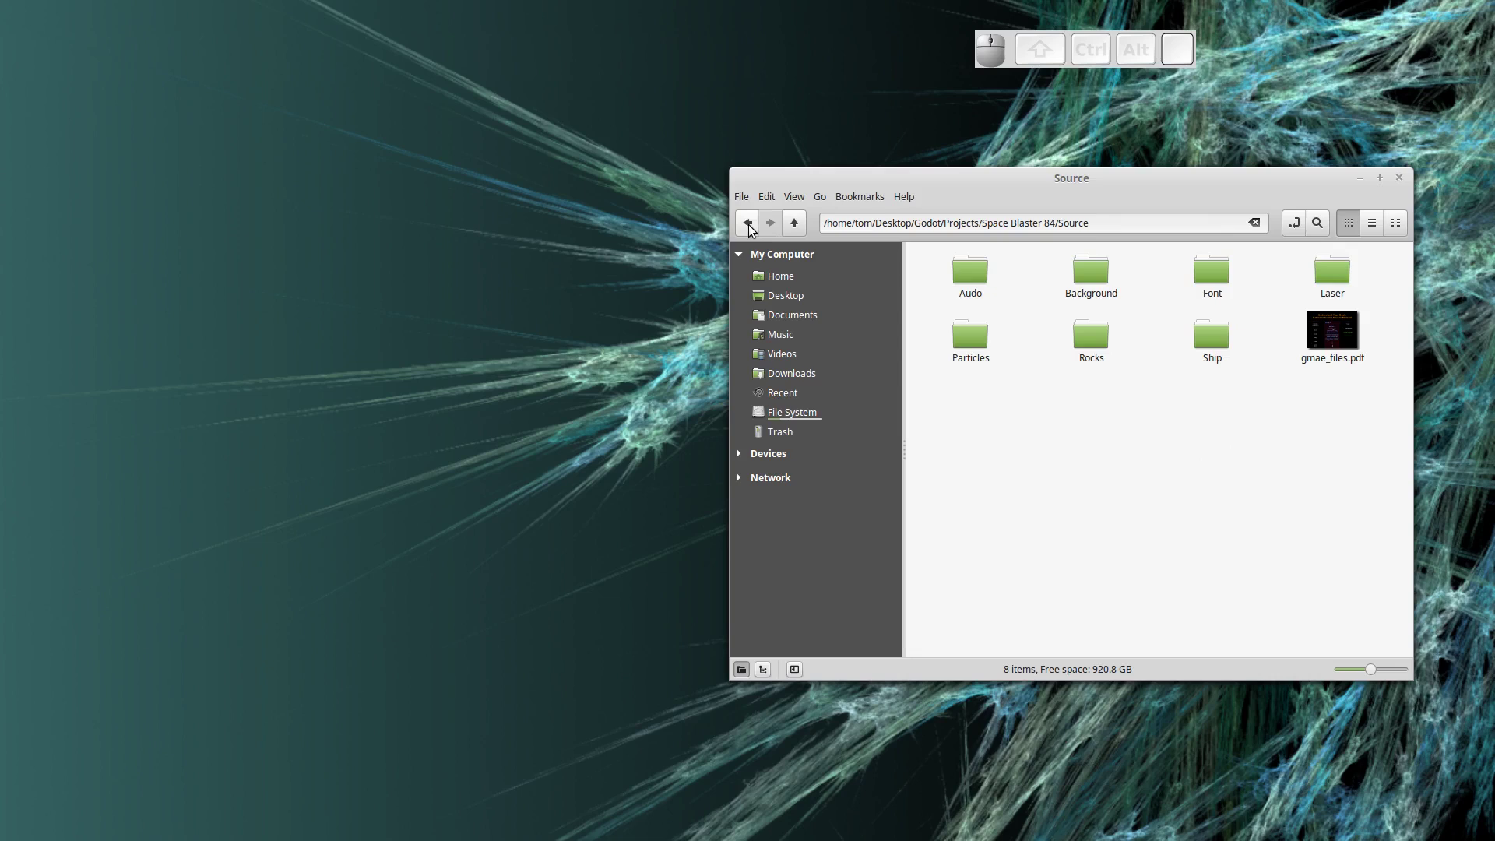
Step: Navigate back up to the Godot folder containing Projects and the Godot executable
click(754, 231)
click(754, 232)
click(753, 231)
click(1109, 495)
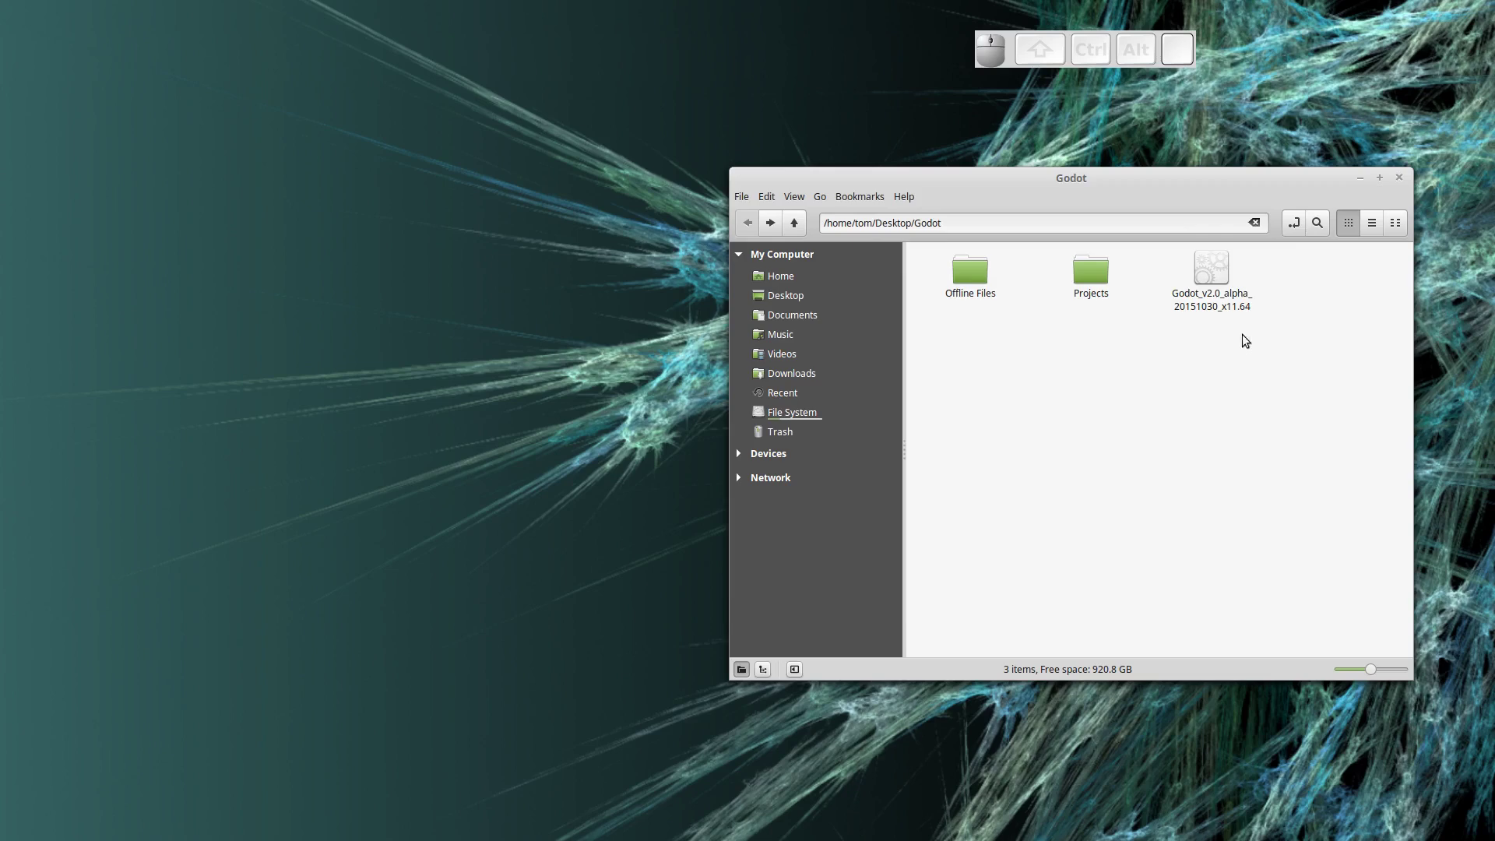
Step: Launch the Godot Project Manager and begin a new project, browsing for its path
click(1213, 275)
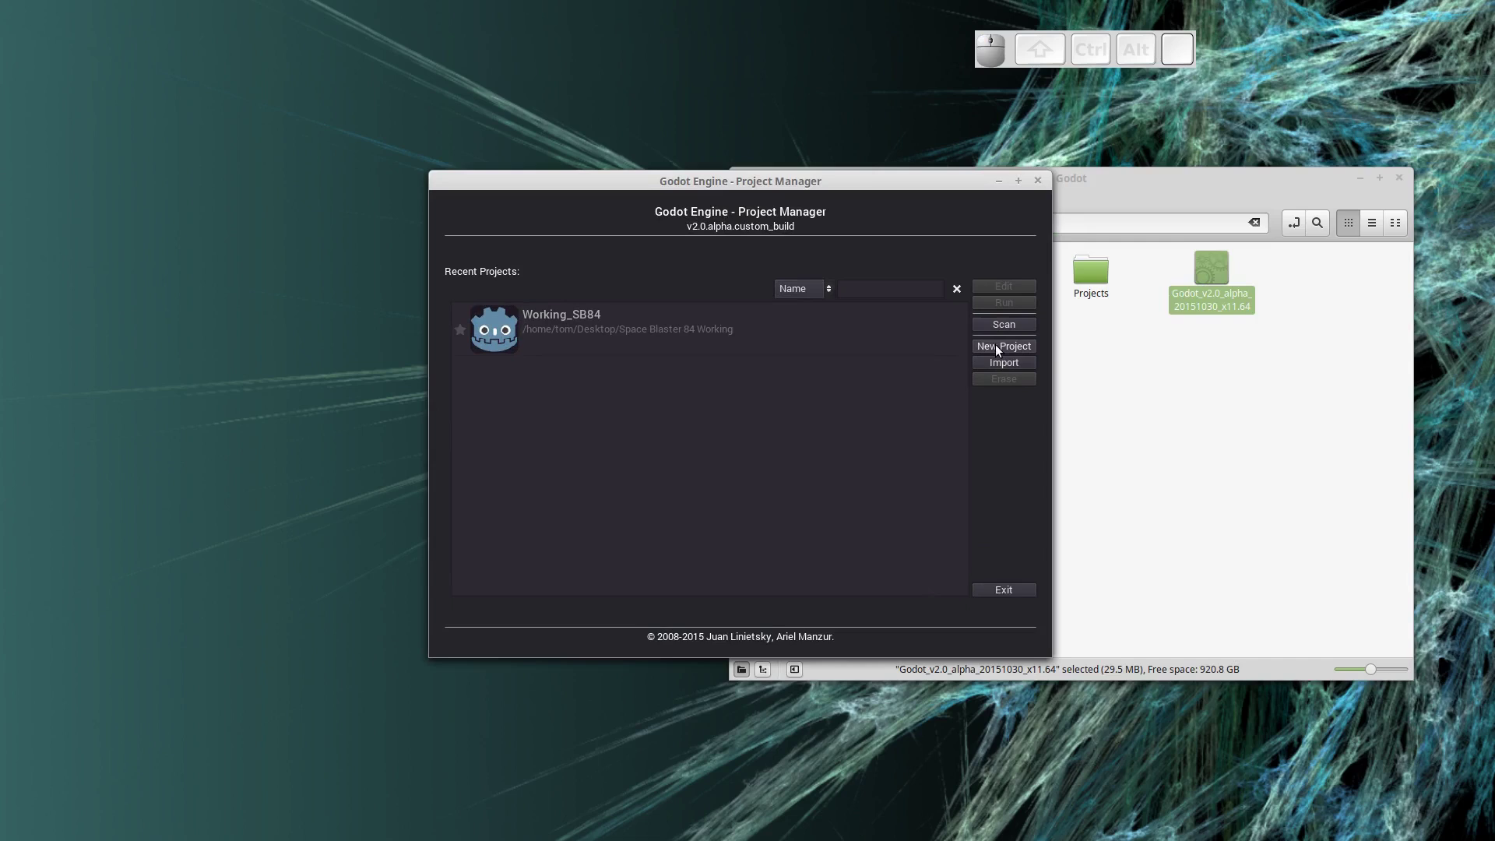
click(1003, 350)
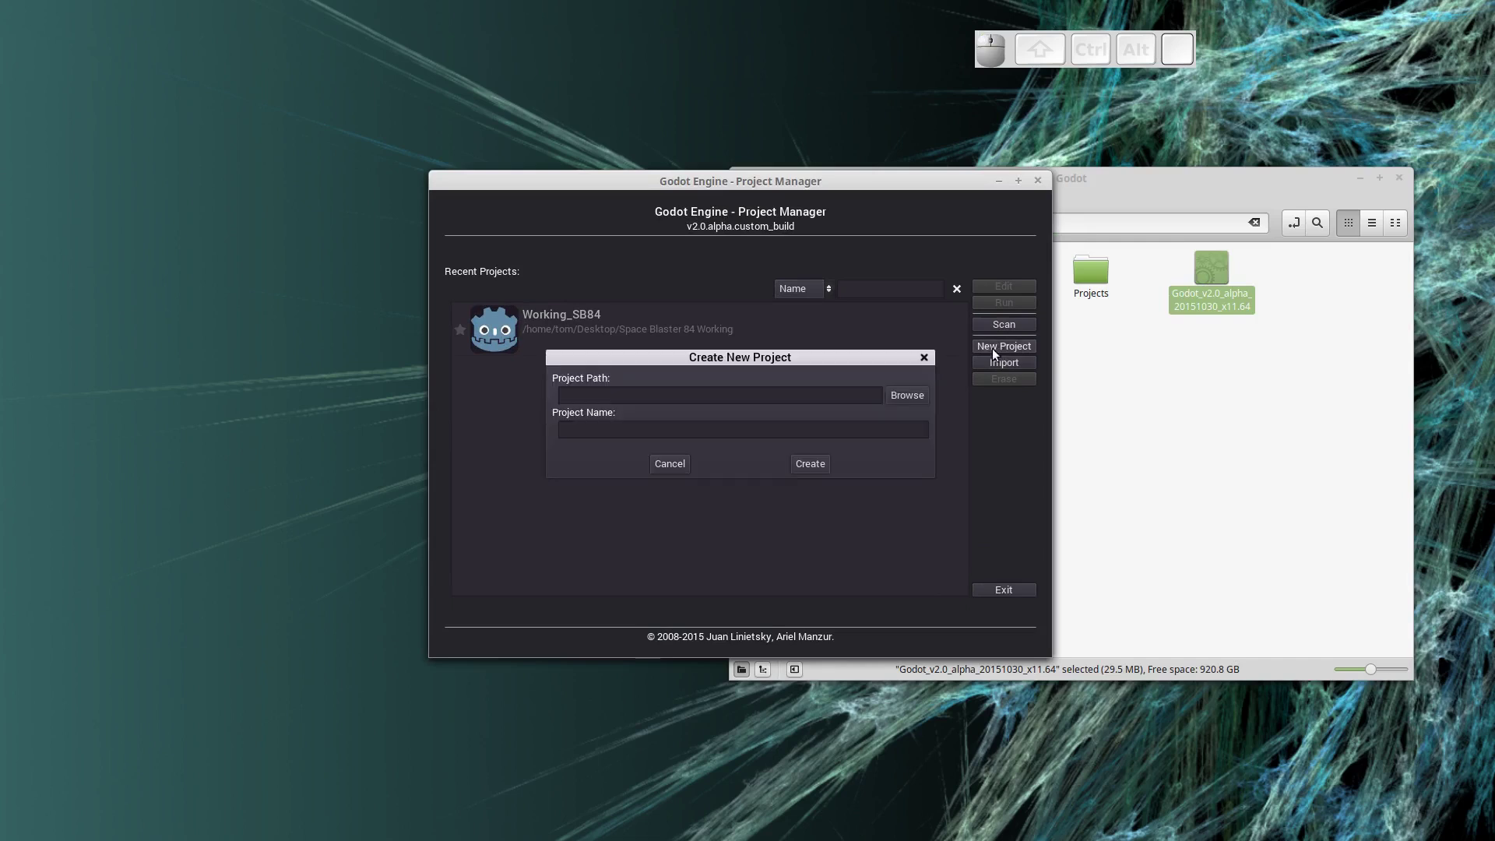
click(900, 390)
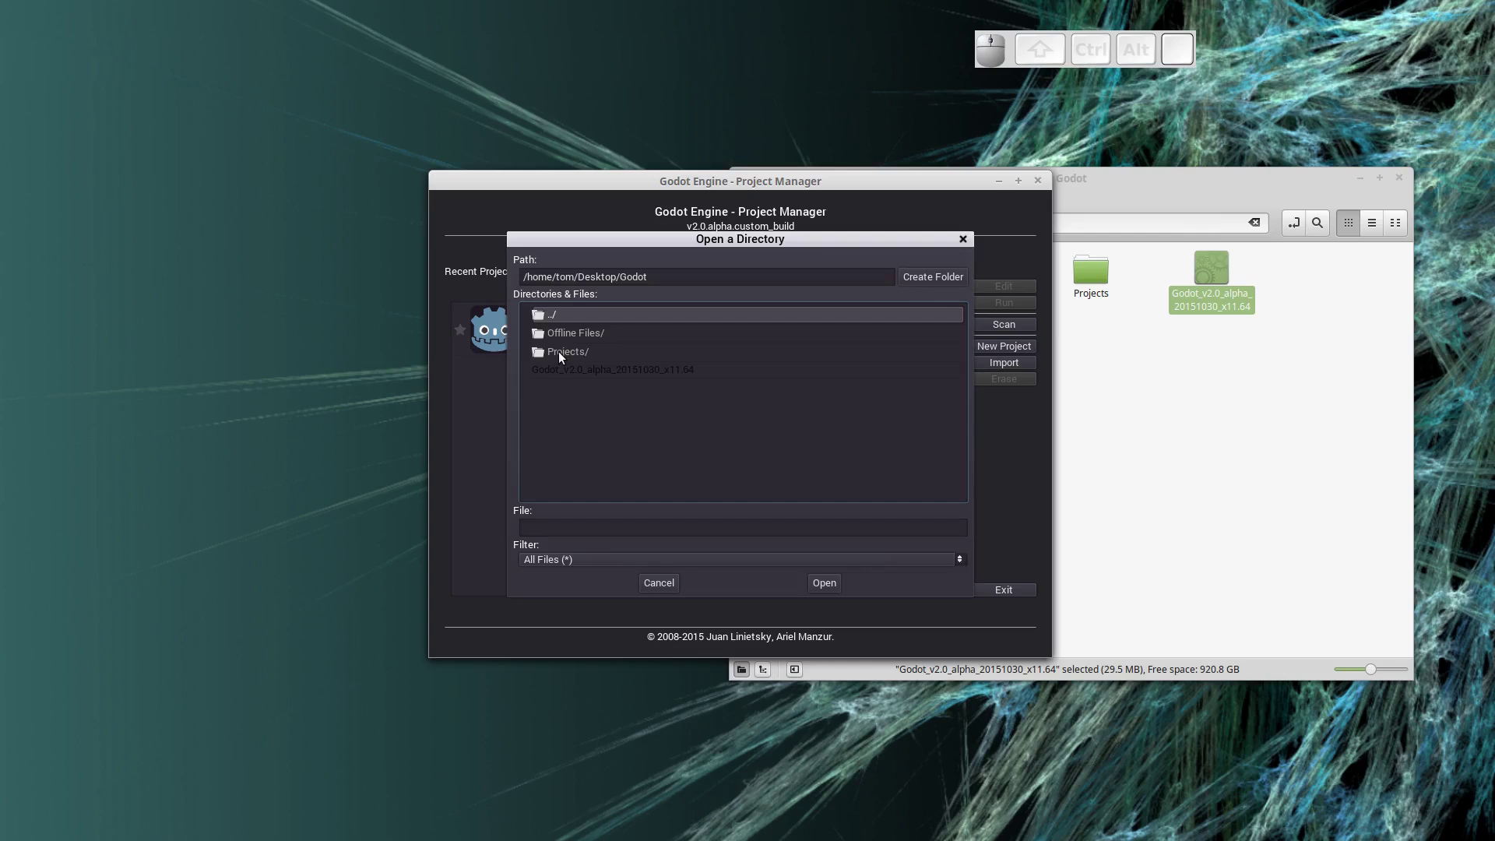
Step: Choose Projects/Space Blaster 84 as the project folder and create the Space Blaster 84 project
click(564, 358)
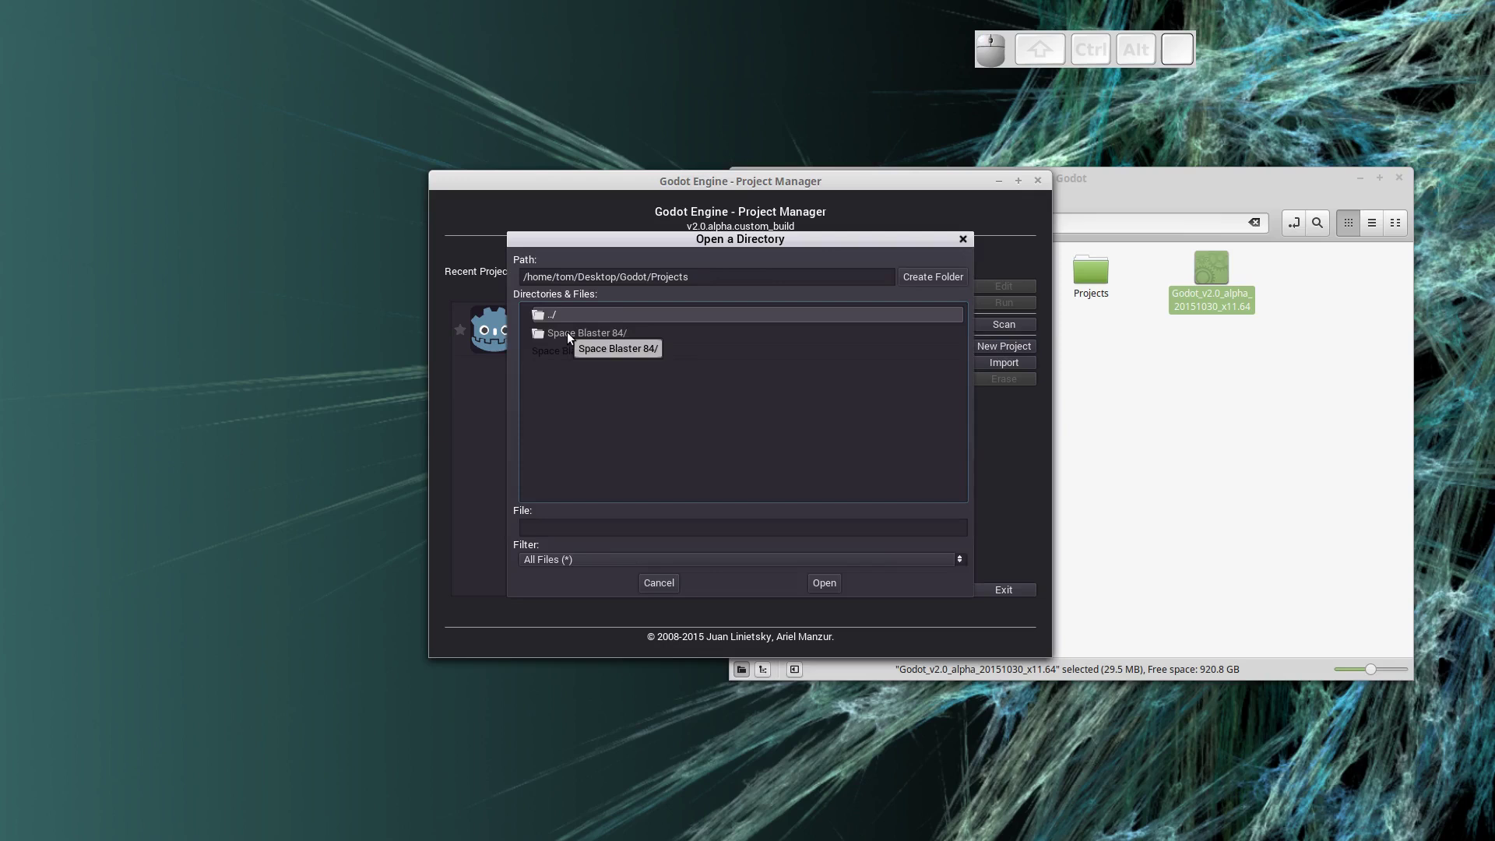
click(573, 339)
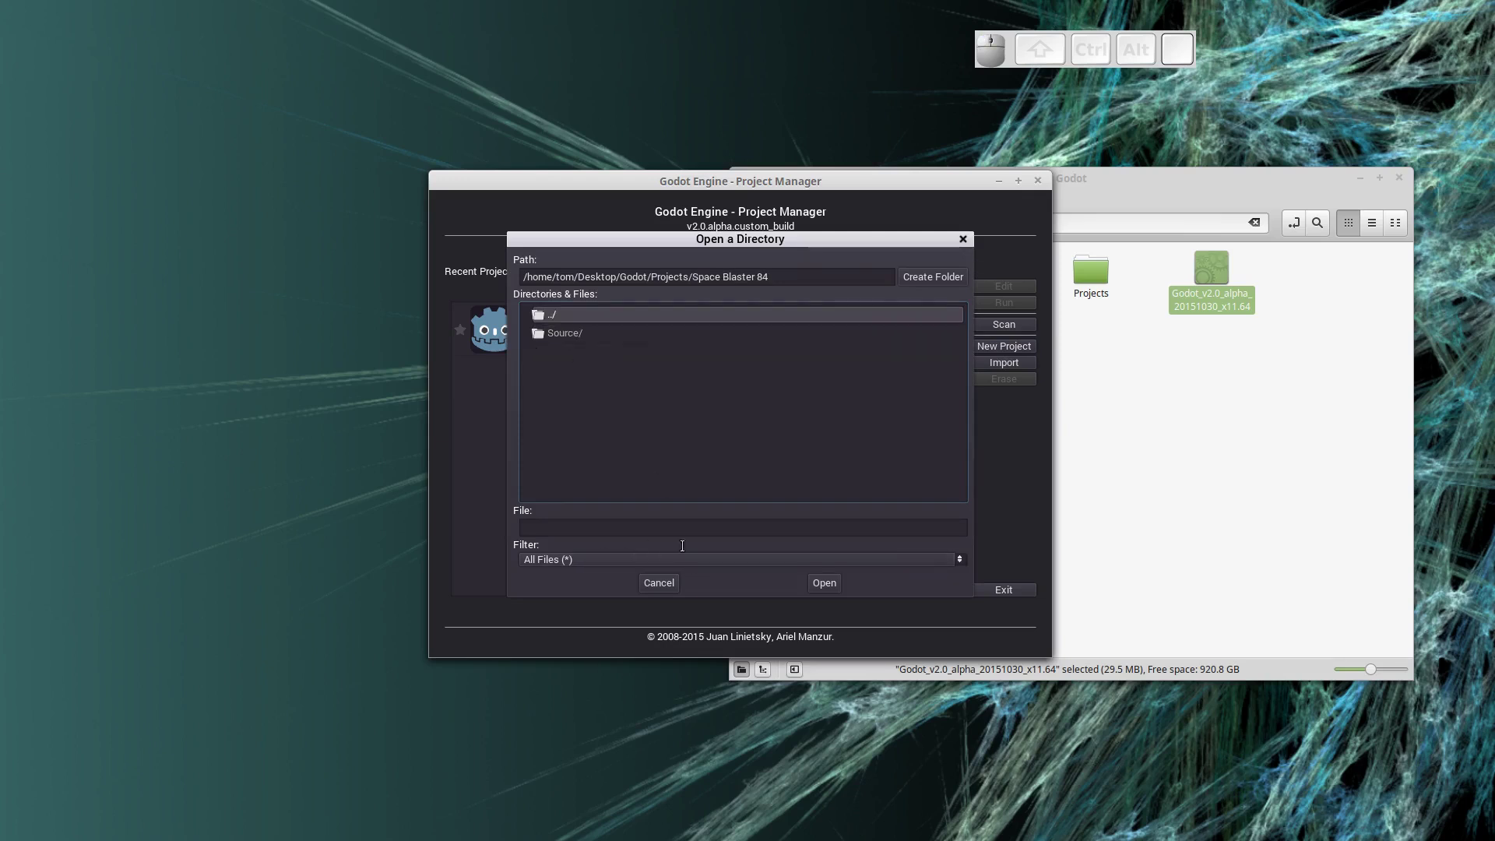
click(839, 583)
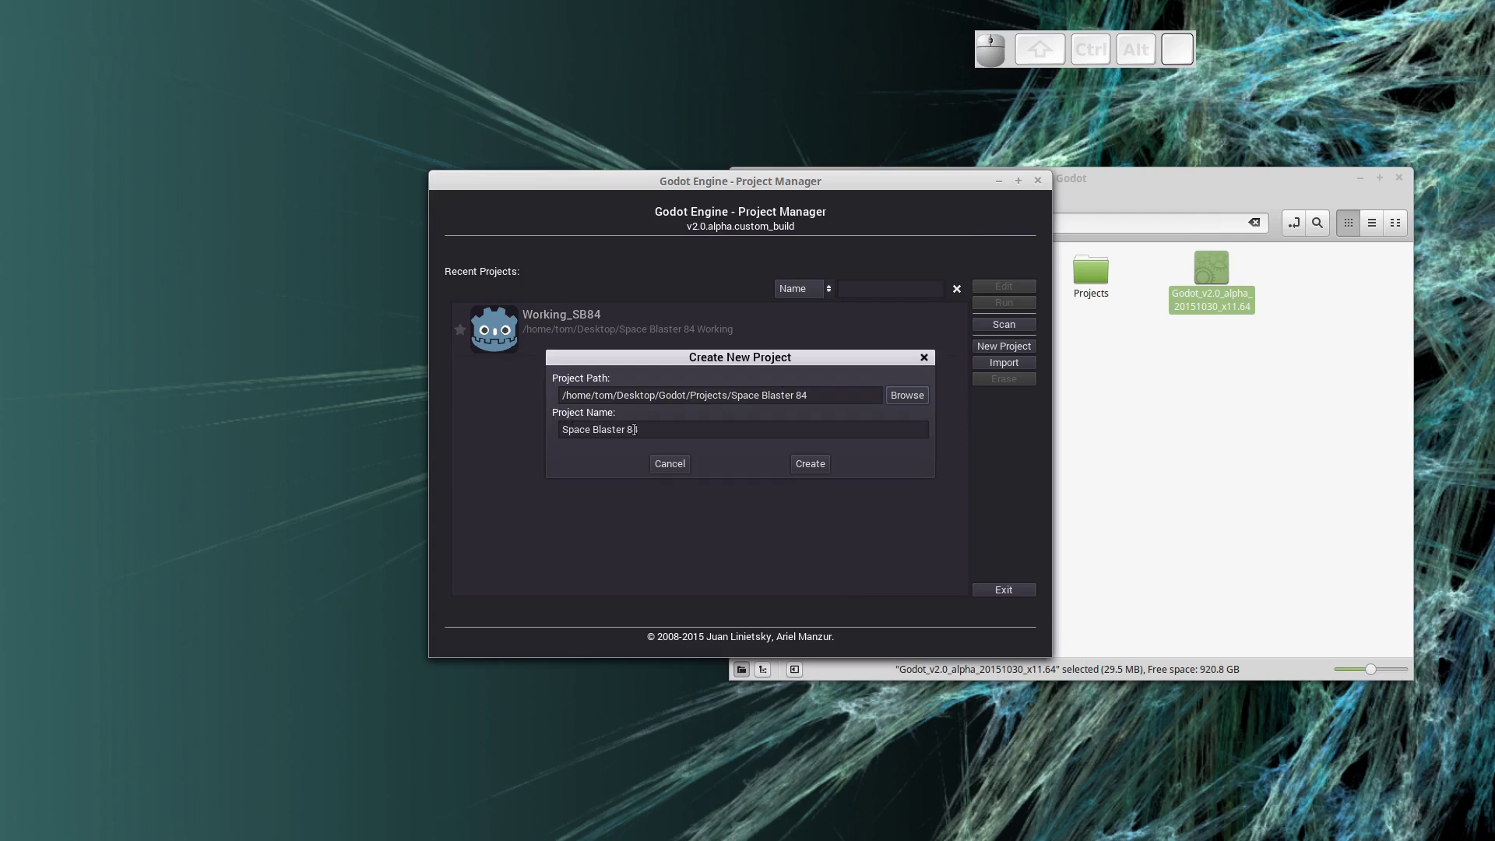
click(824, 470)
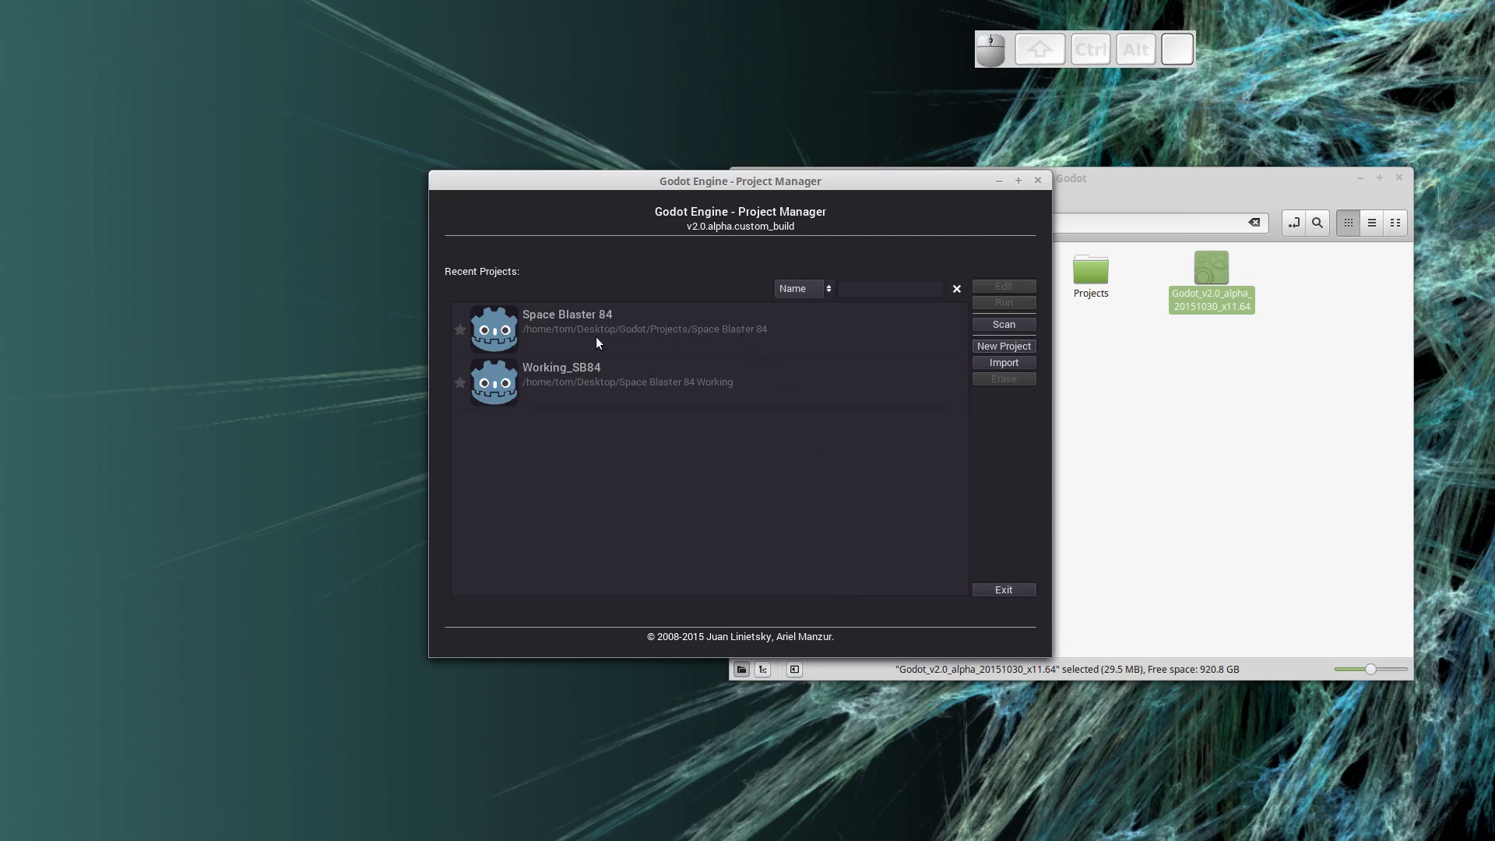
Step: Load the Space Blaster 84 project into the editor and settle on the 2D workspace view
click(570, 326)
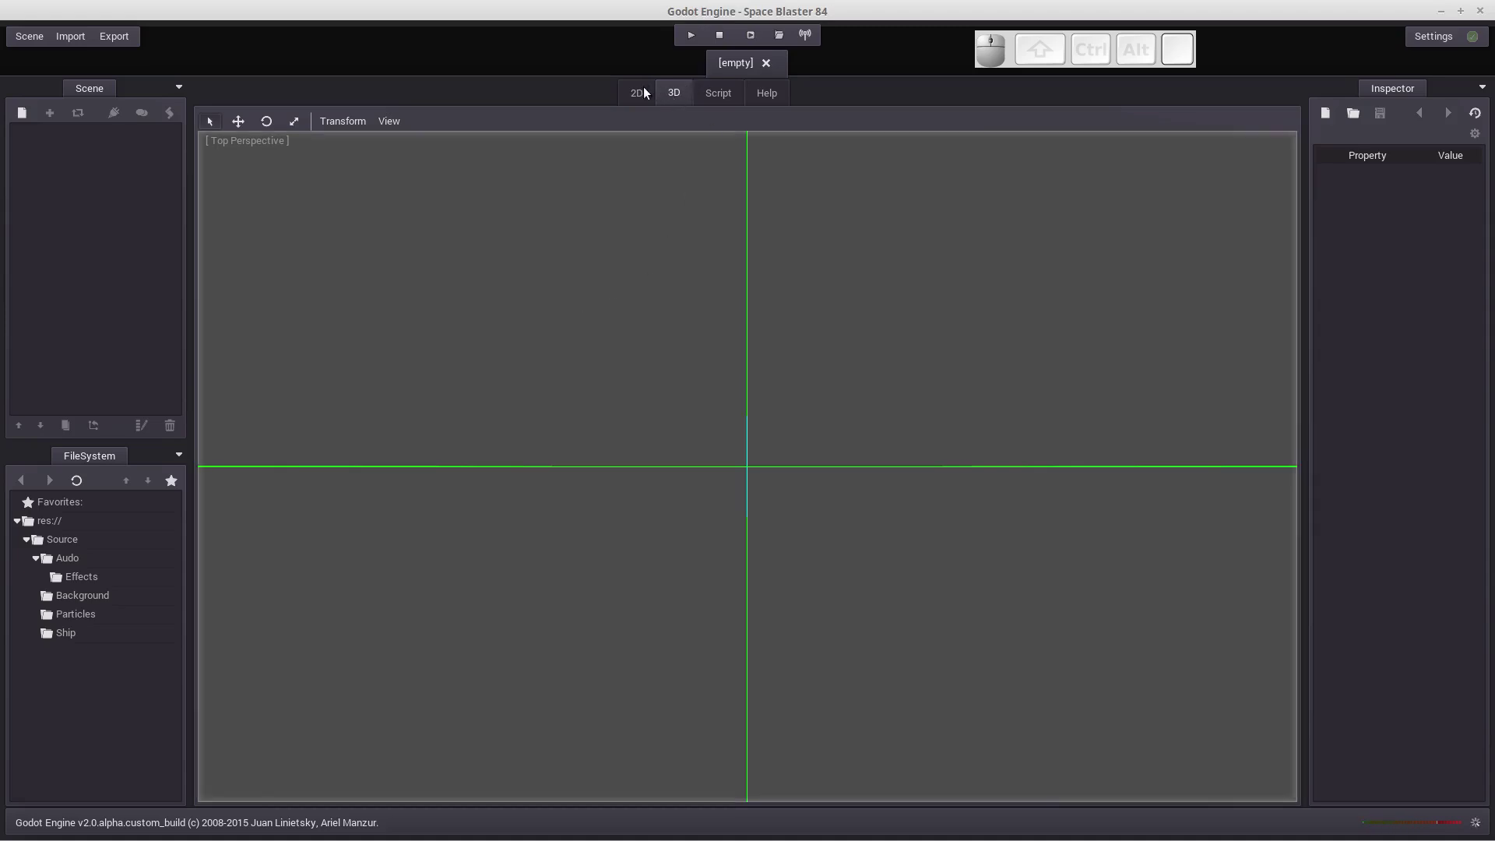
click(643, 95)
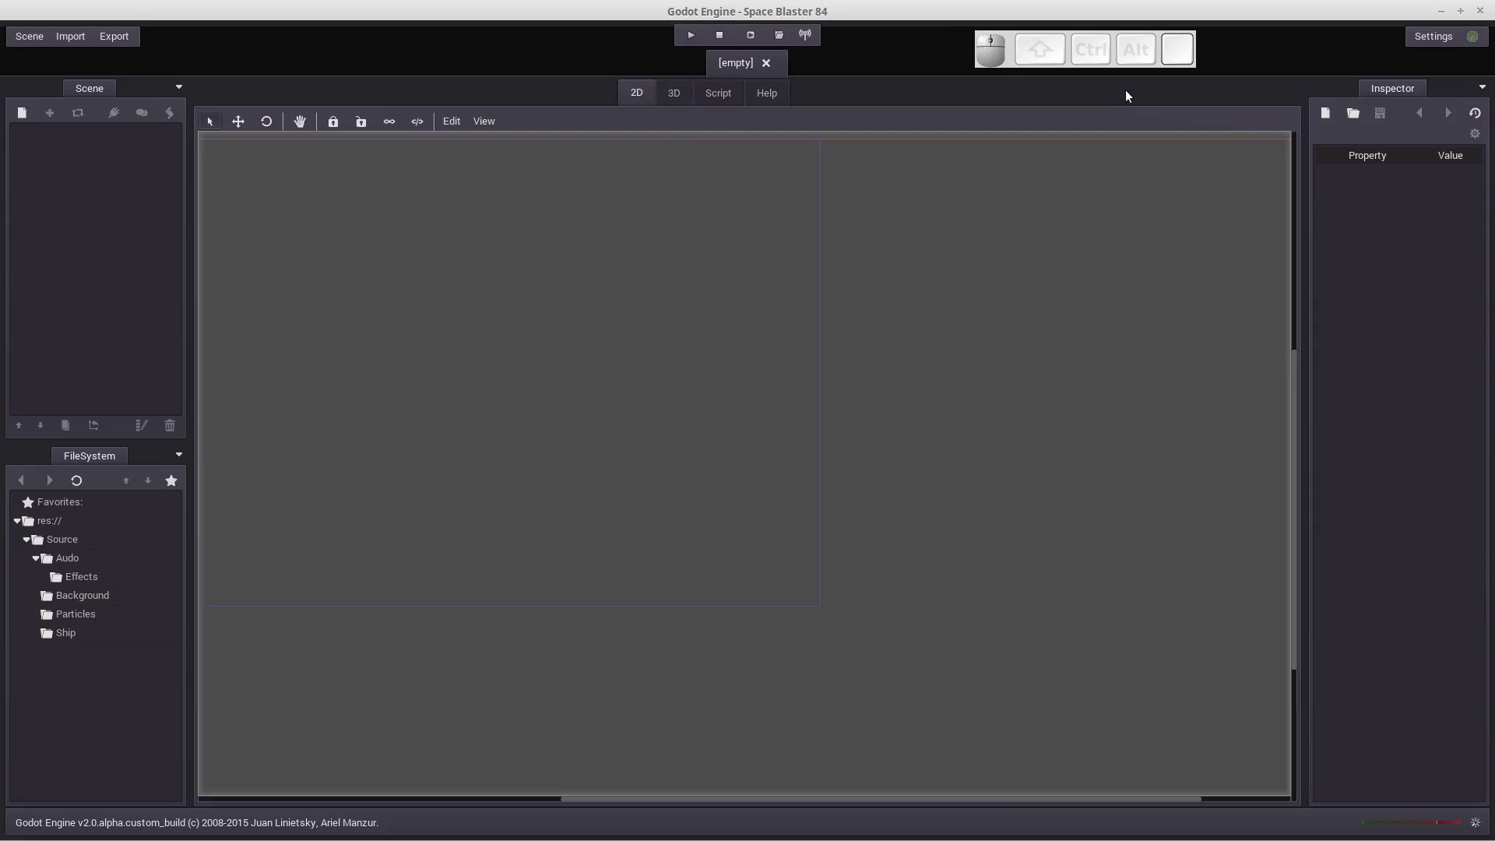
drag(977, 17, 1149, 77)
click(1206, 68)
click(1180, 61)
click(1008, 53)
click(1060, 88)
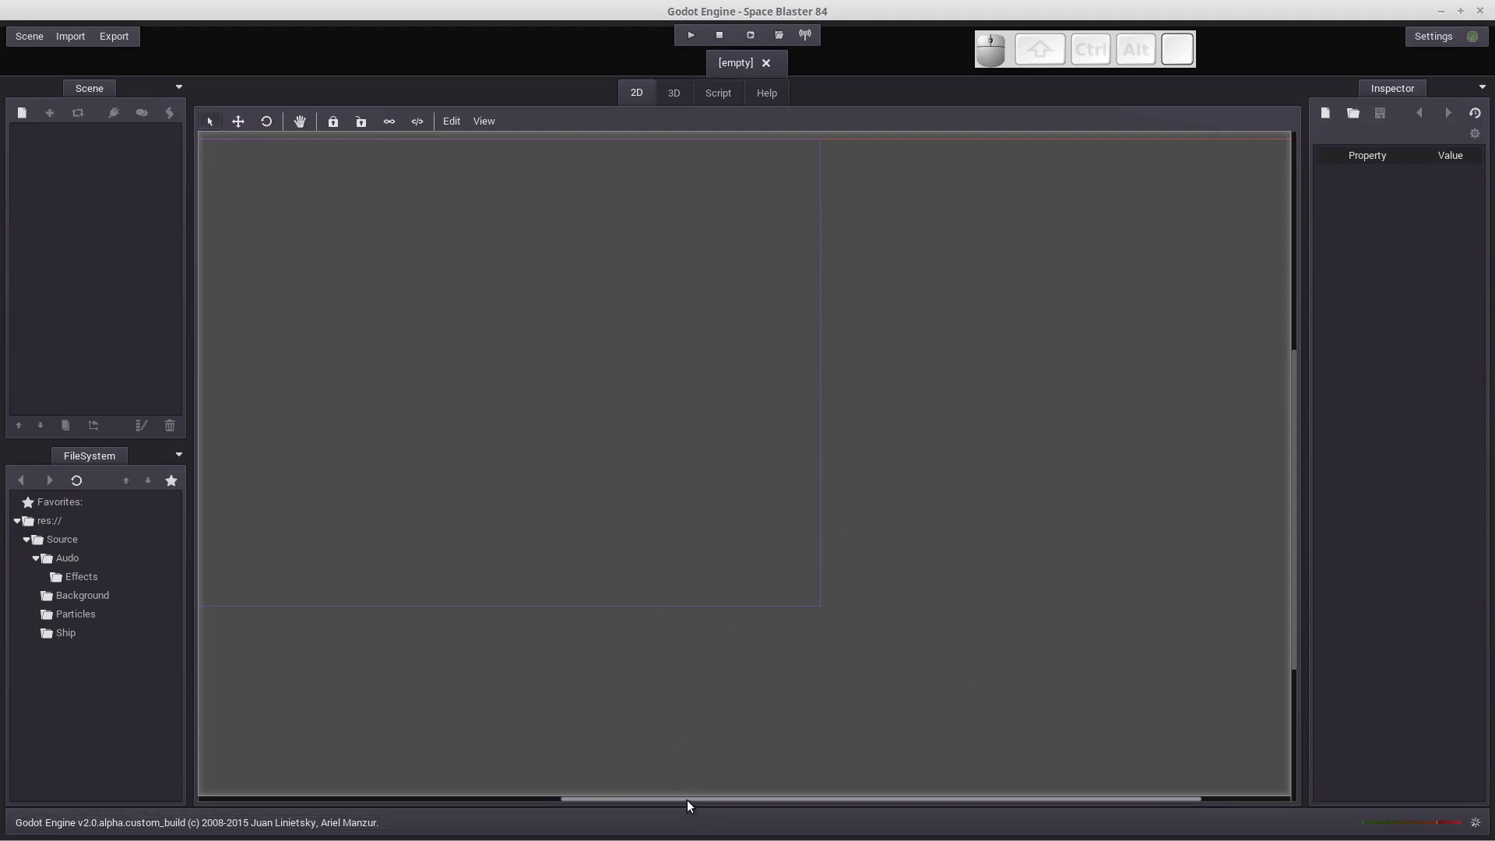
drag(686, 808, 726, 445)
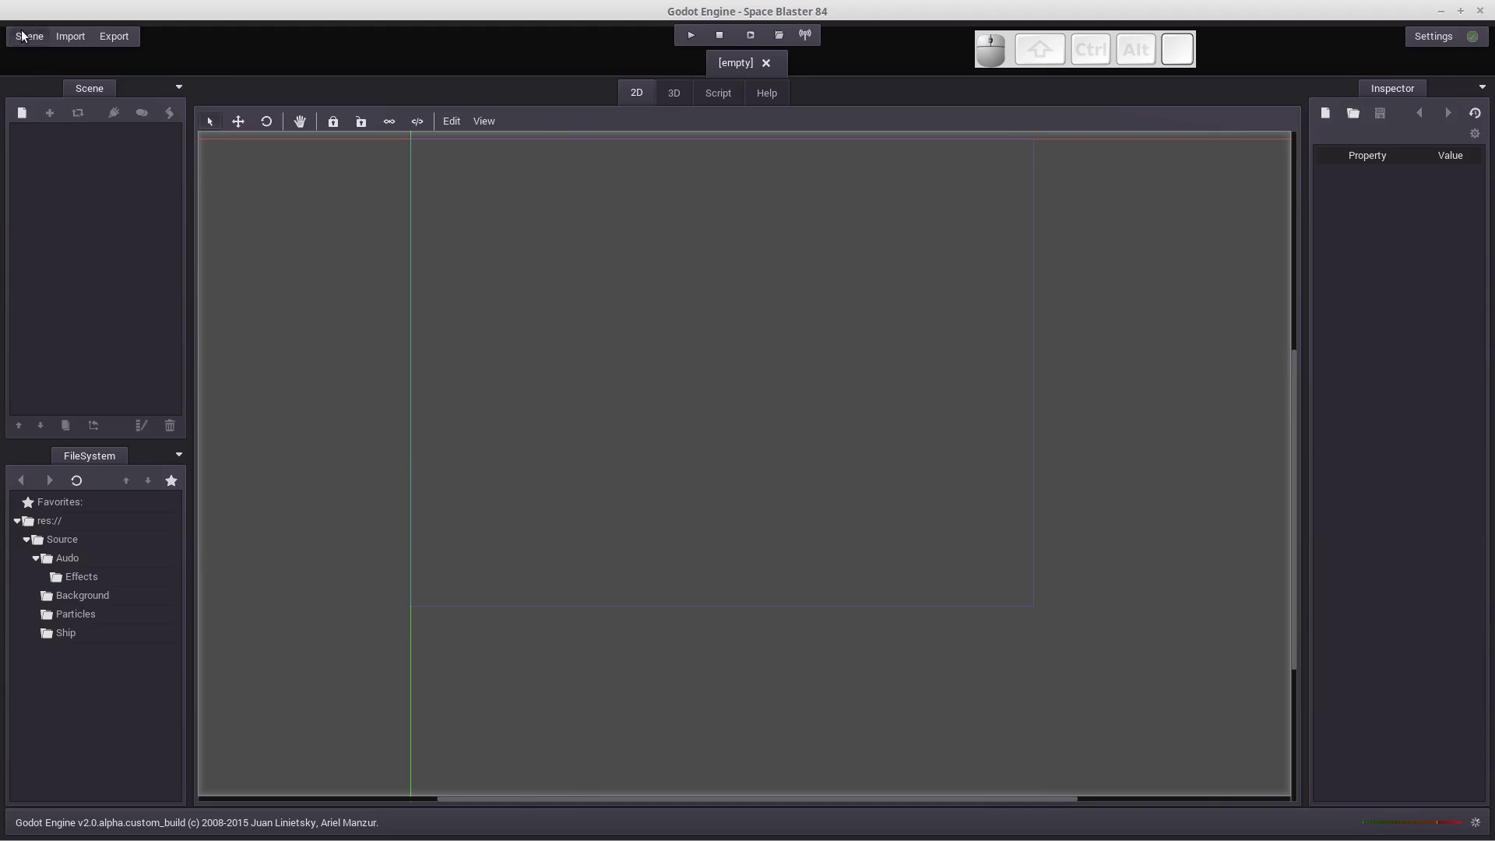
Step: Set the project display width to 1080 and height to 1920 in Project Settings
click(26, 35)
click(63, 369)
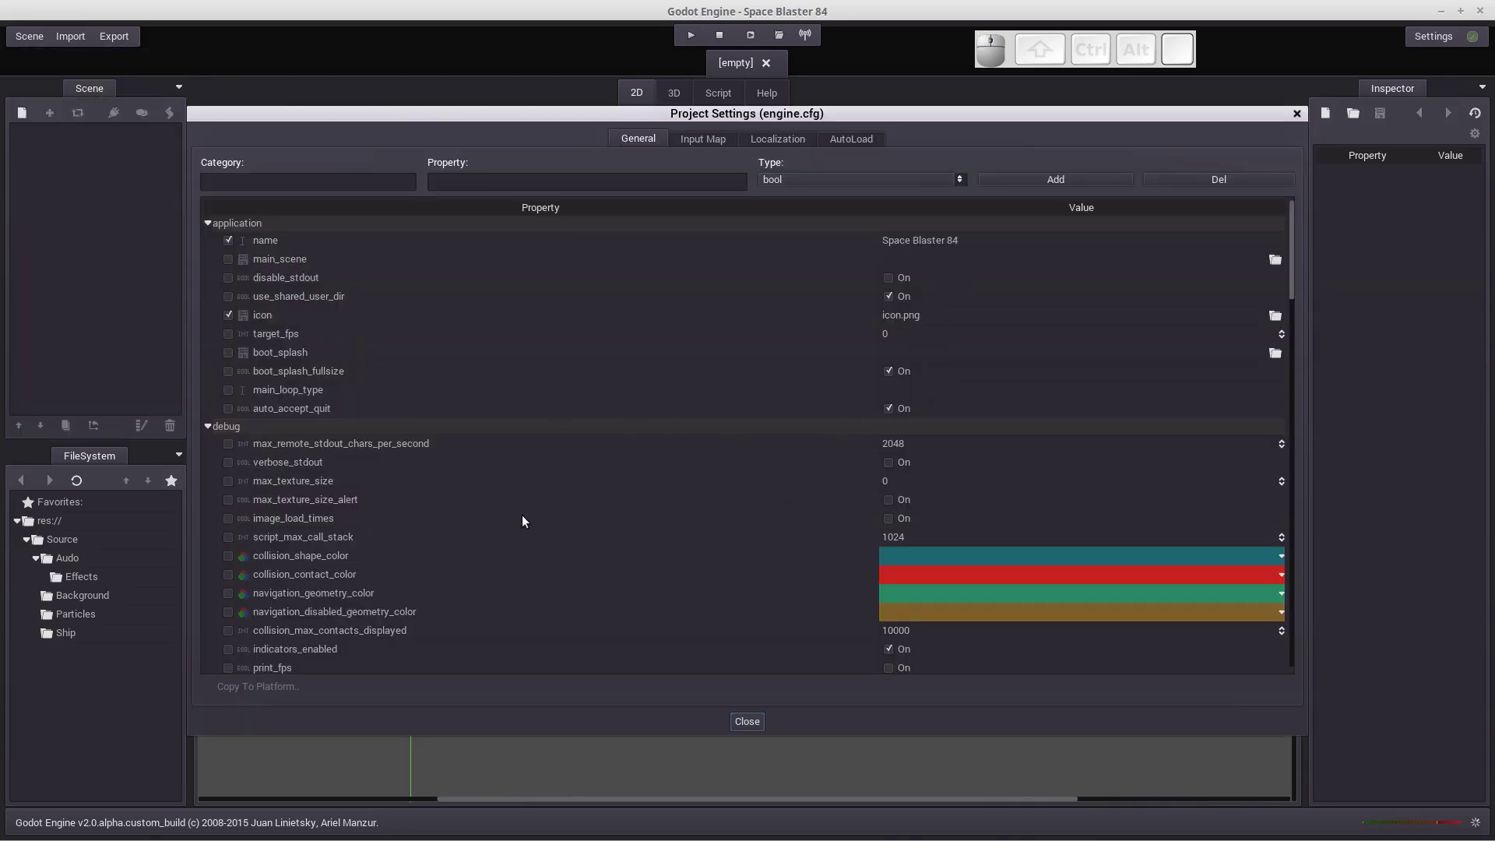
scroll(down, 3)
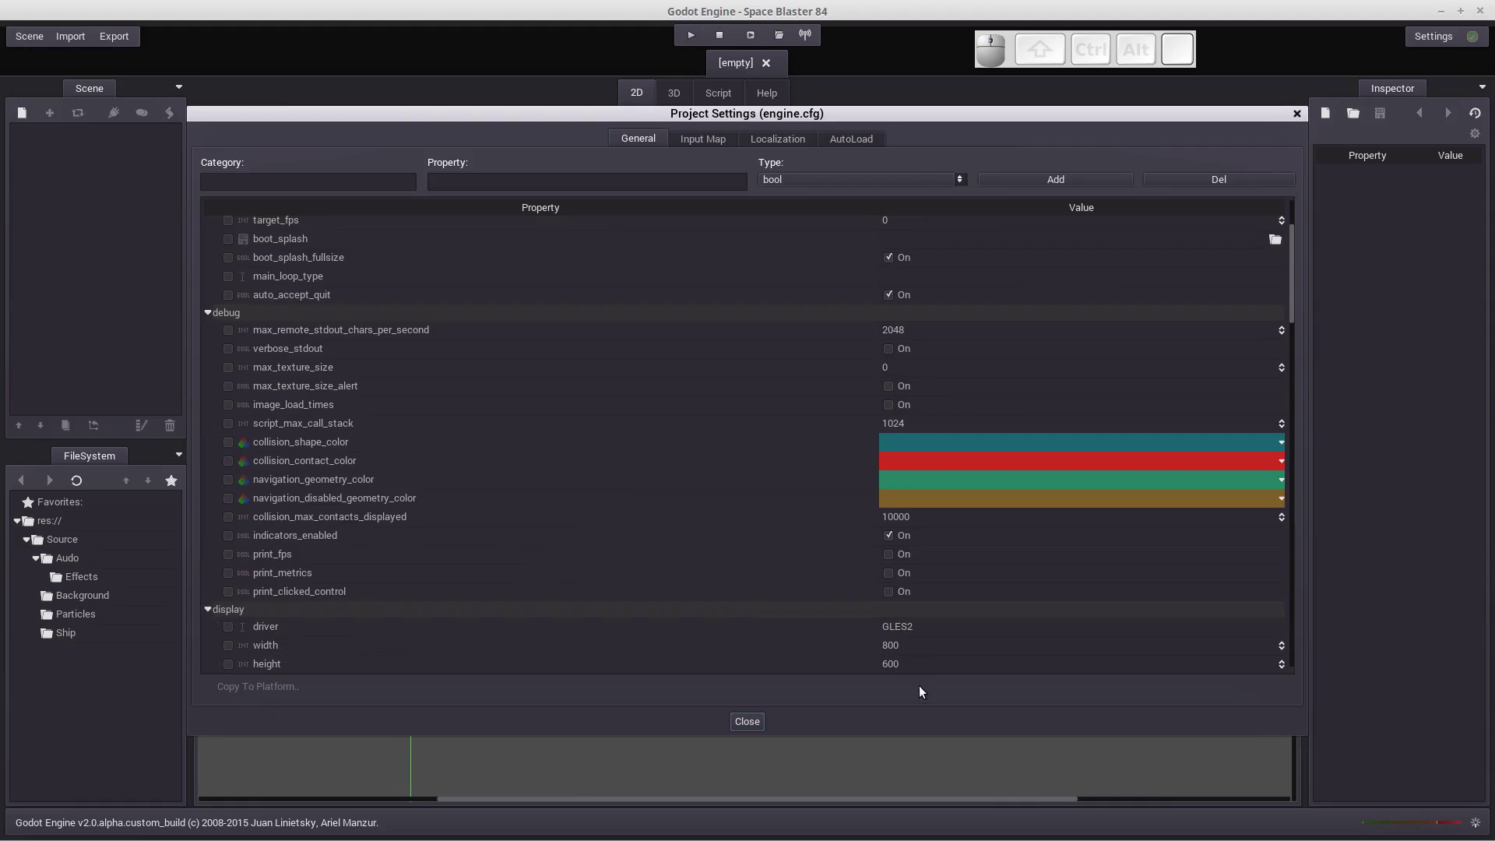
scroll(down, 3)
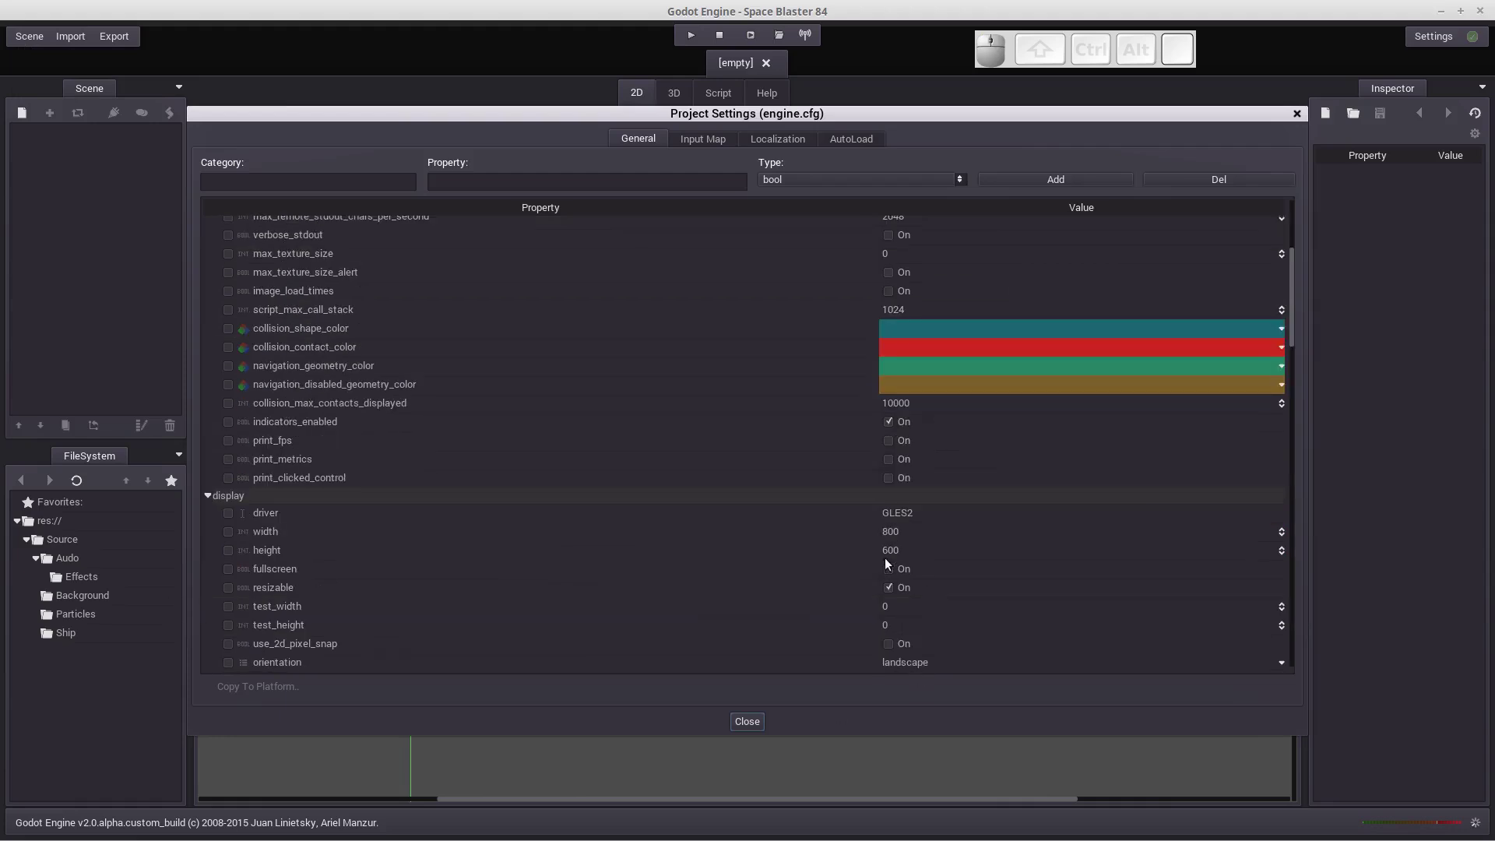
click(904, 536)
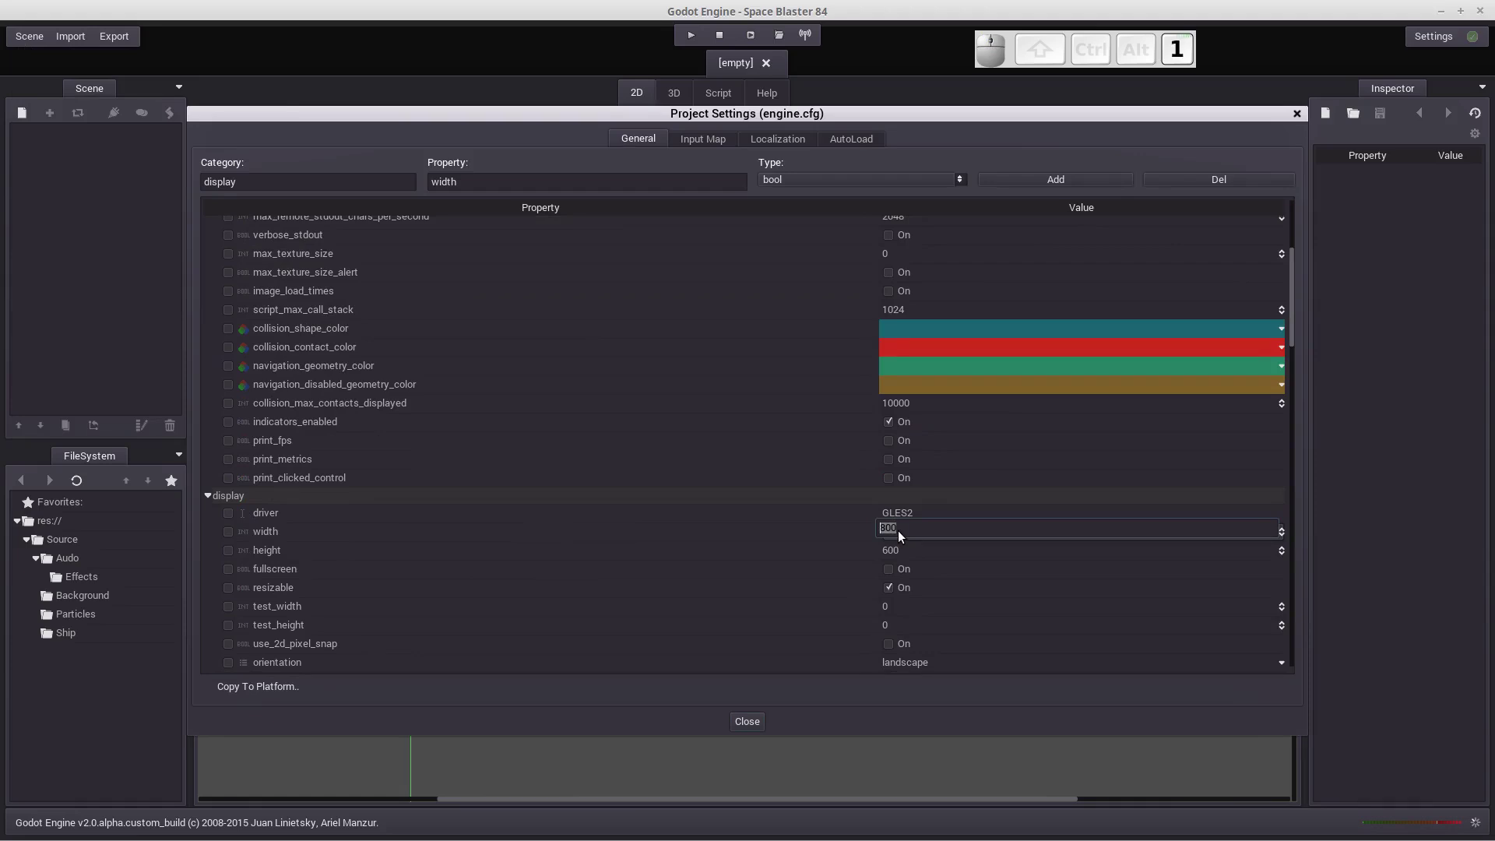
key(Return)
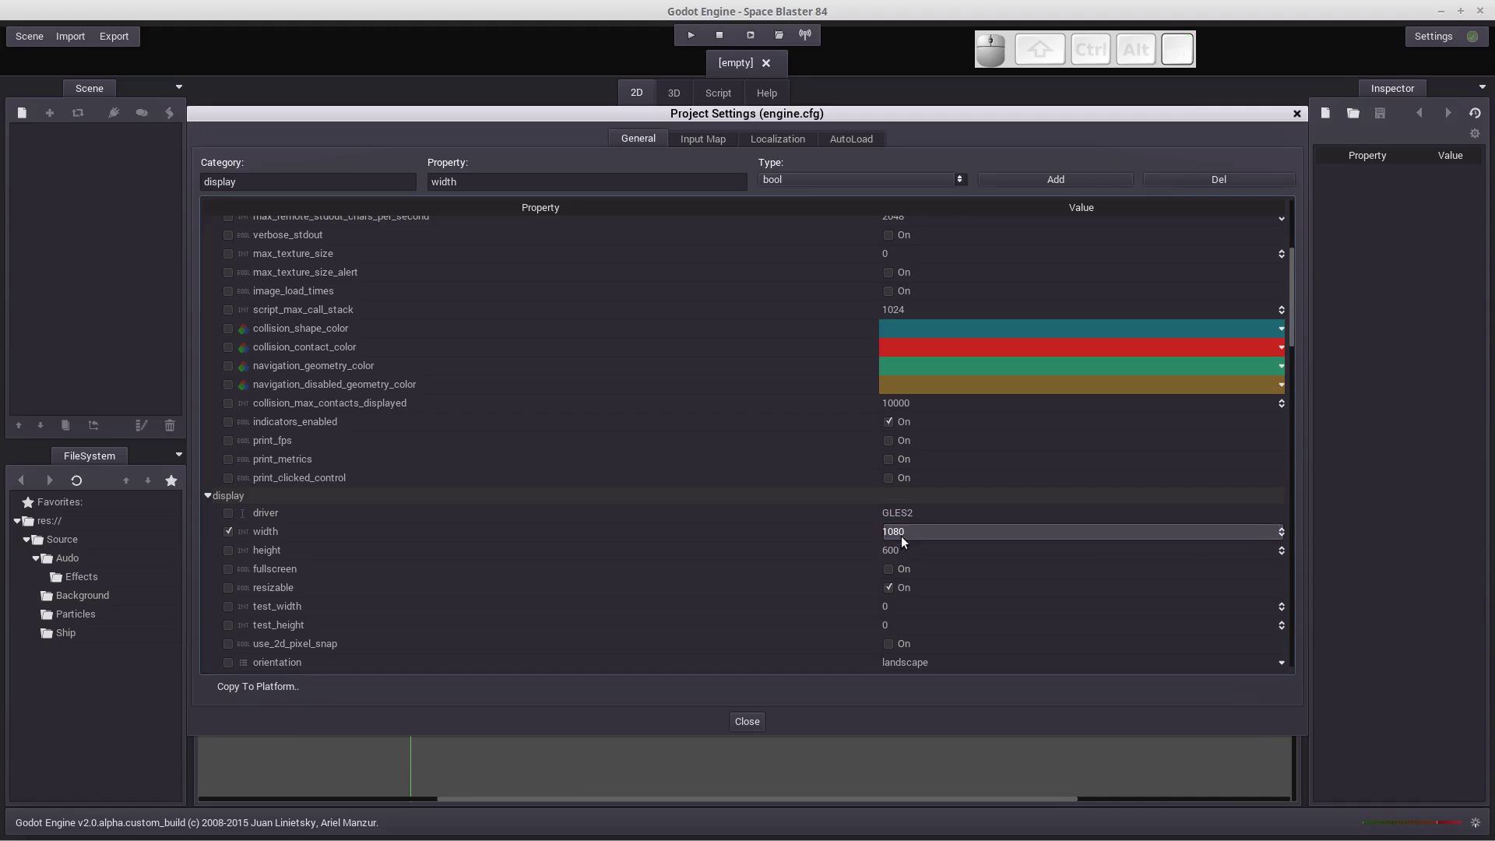
click(904, 556)
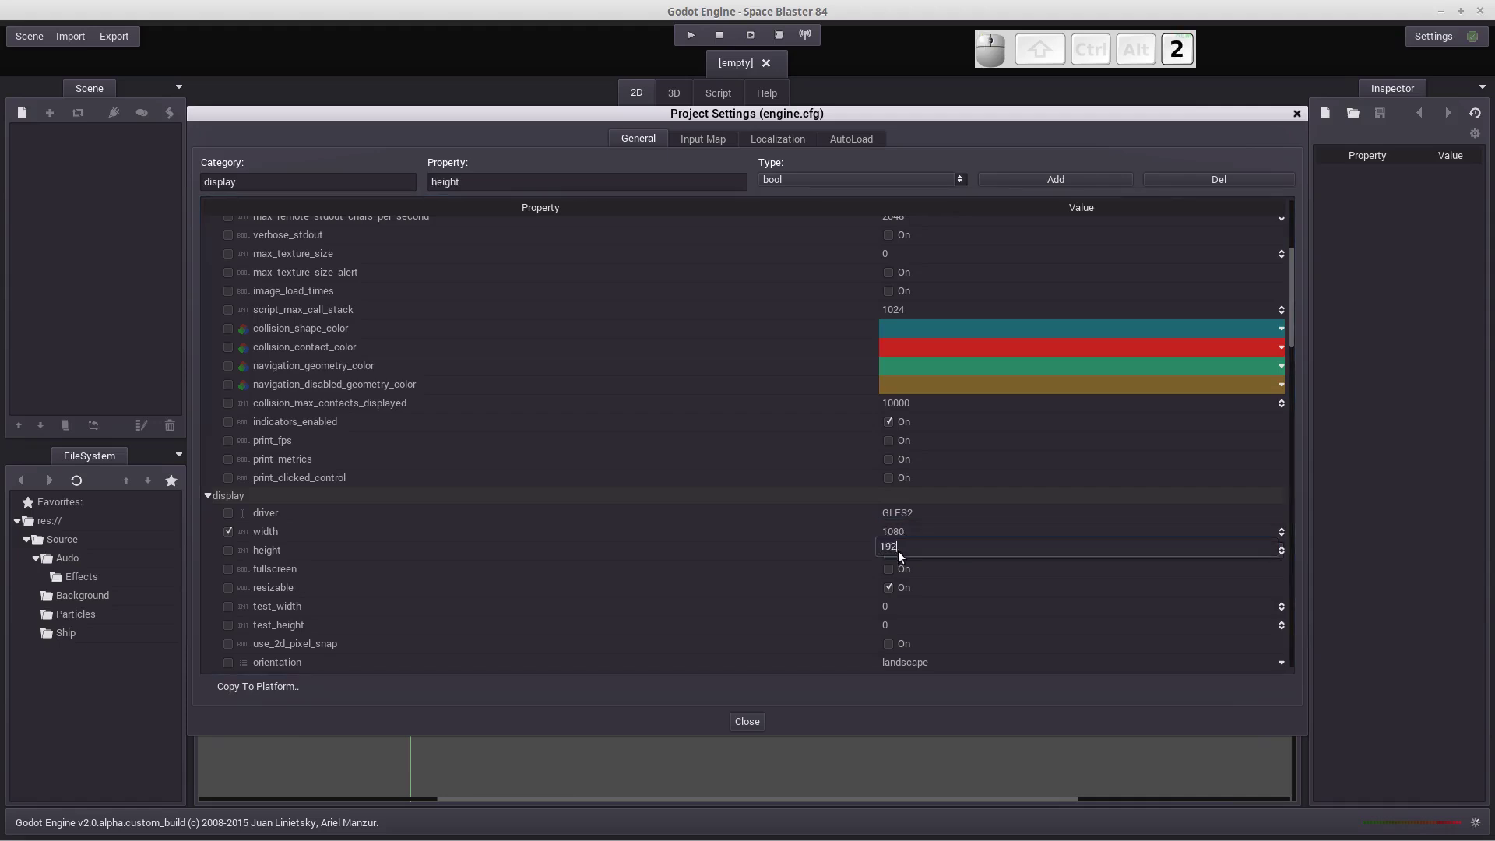
key(Return)
Step: Set stretch mode to 2d with keep aspect, then close the Project Settings dialog
scroll(down, 3)
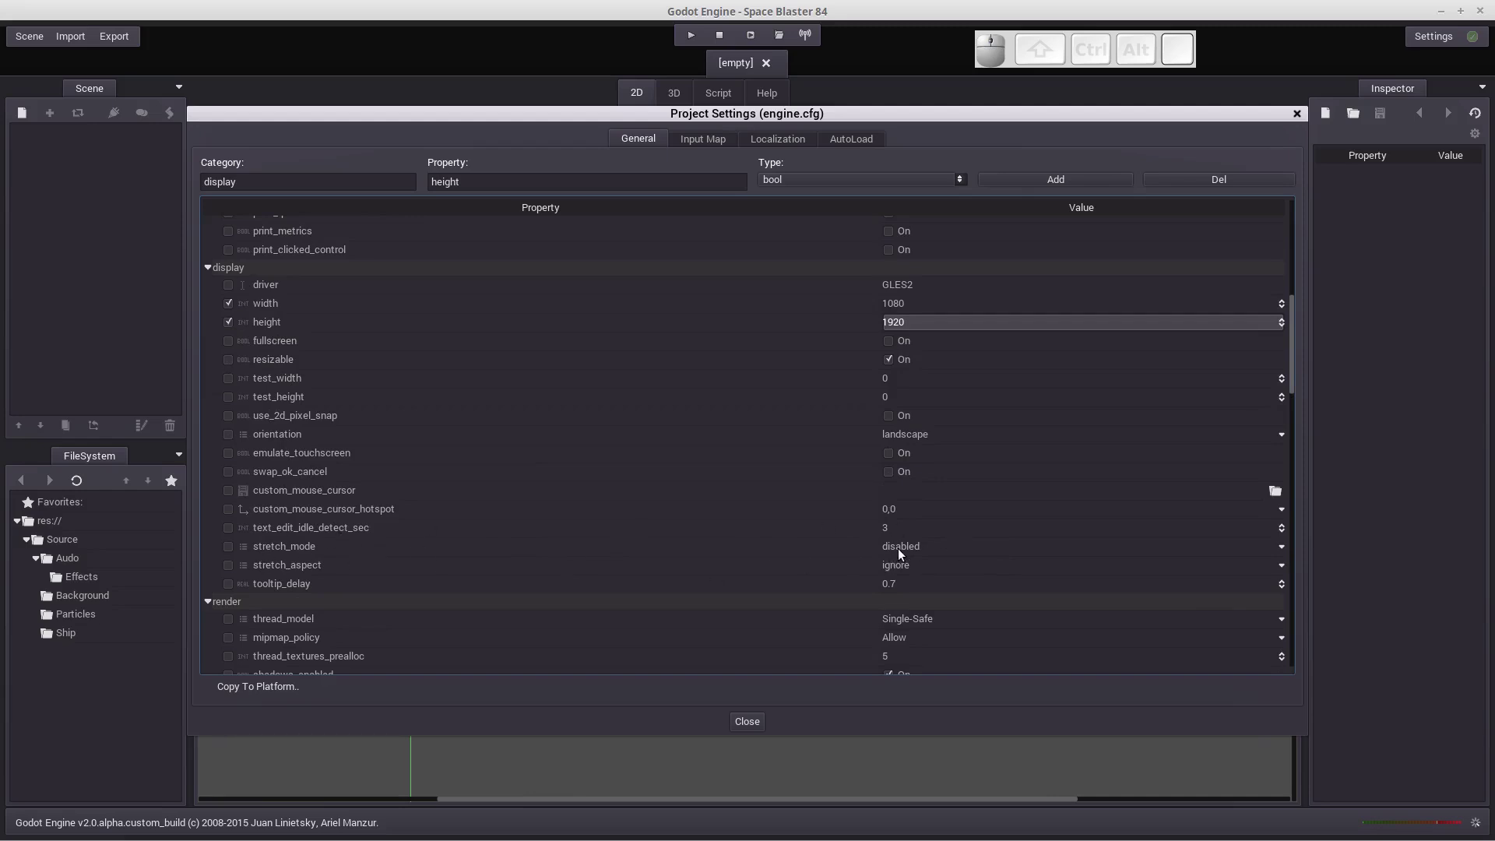
click(905, 554)
click(911, 576)
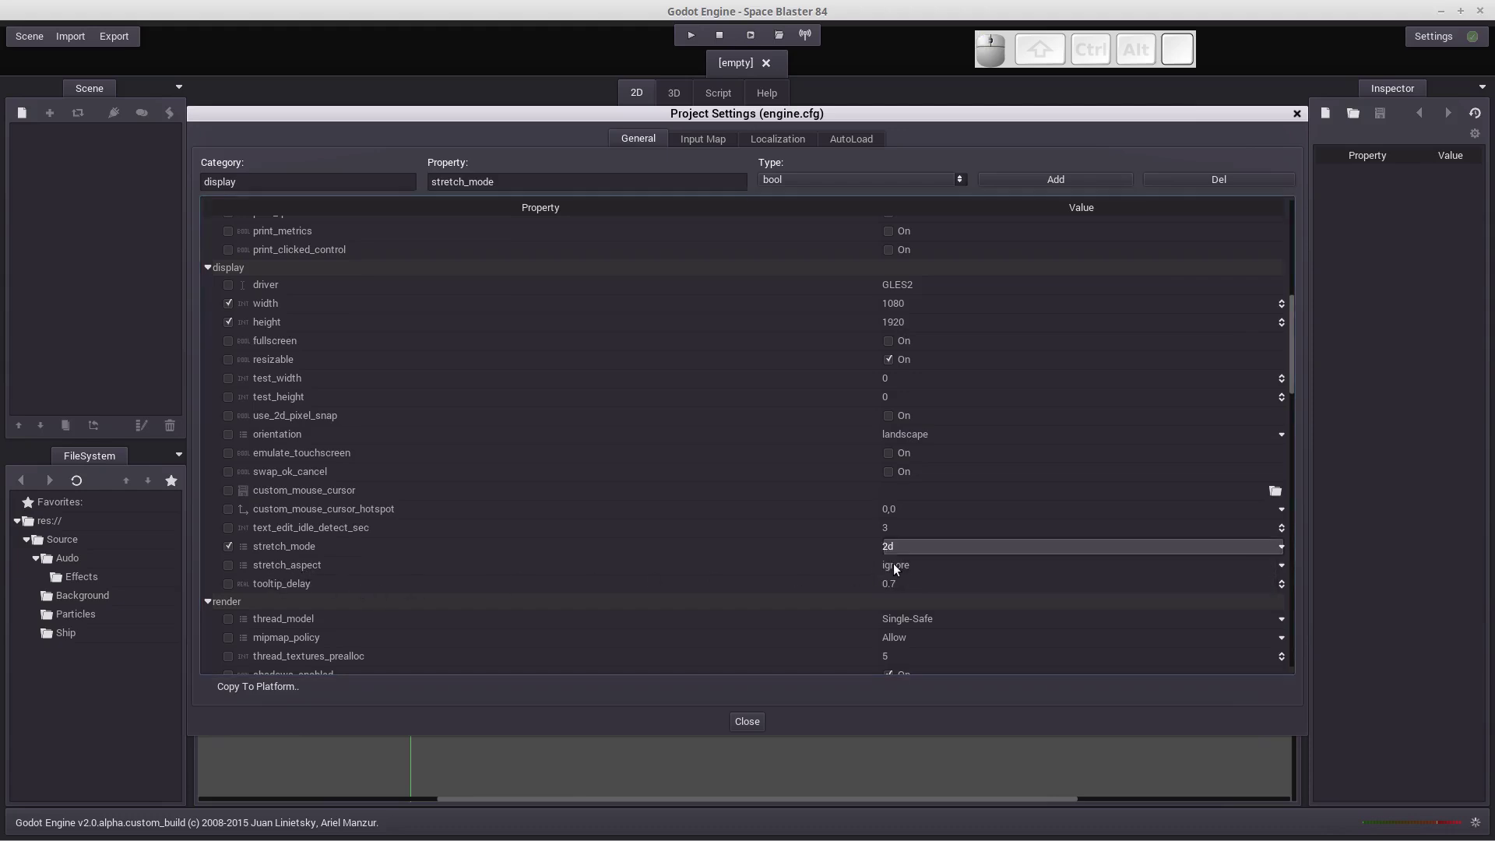
click(898, 569)
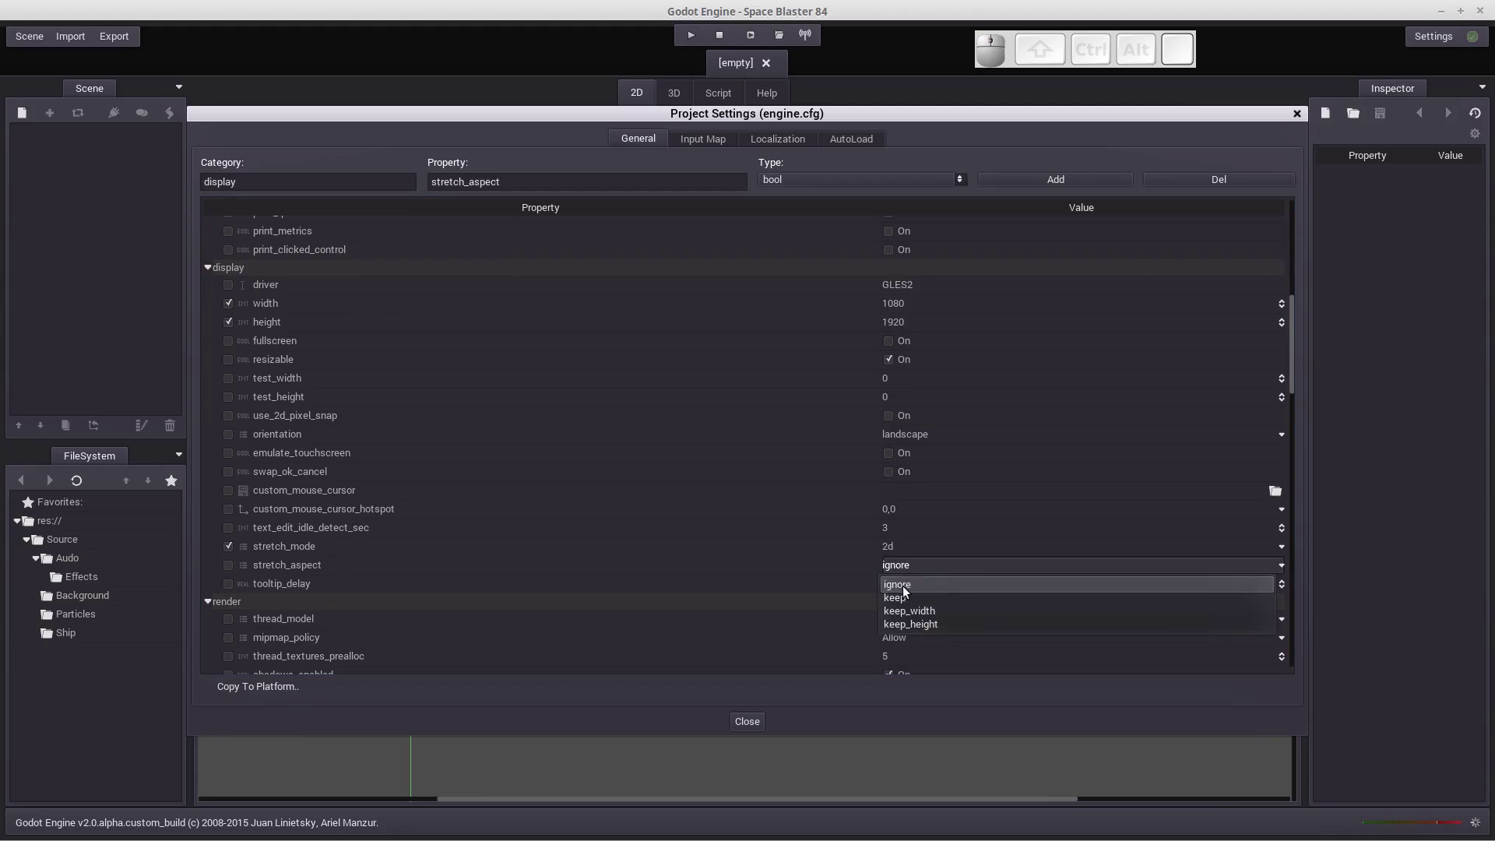
click(907, 608)
click(747, 728)
scroll(down, 3)
scroll(down, 3)
scroll(down, 3)
scroll(up, 3)
drag(729, 608, 813, 499)
middle_click(817, 497)
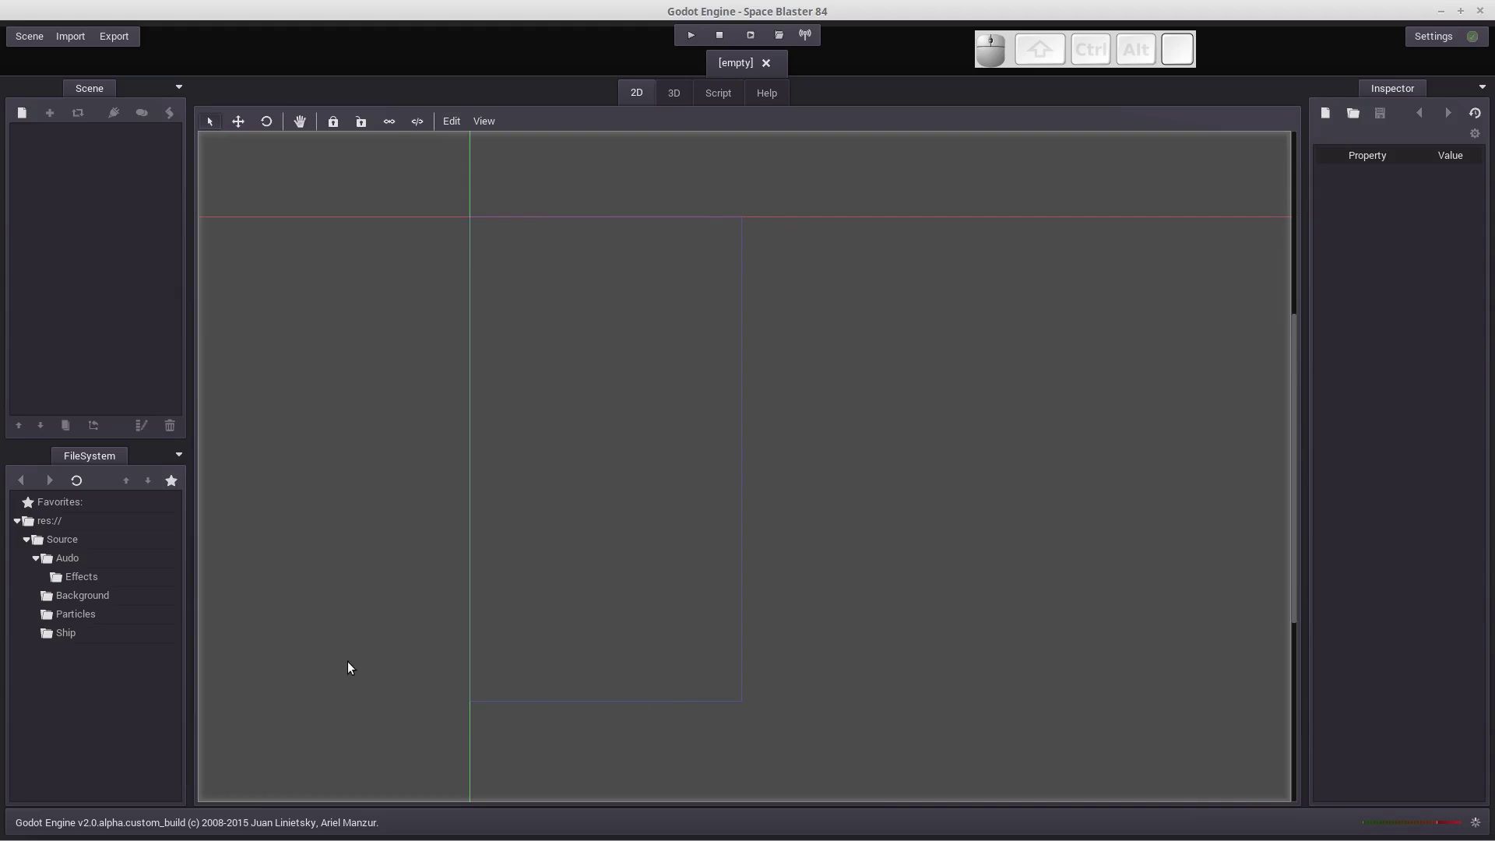
Step: Create a plain Node as the root of the new scene
scroll(up, 3)
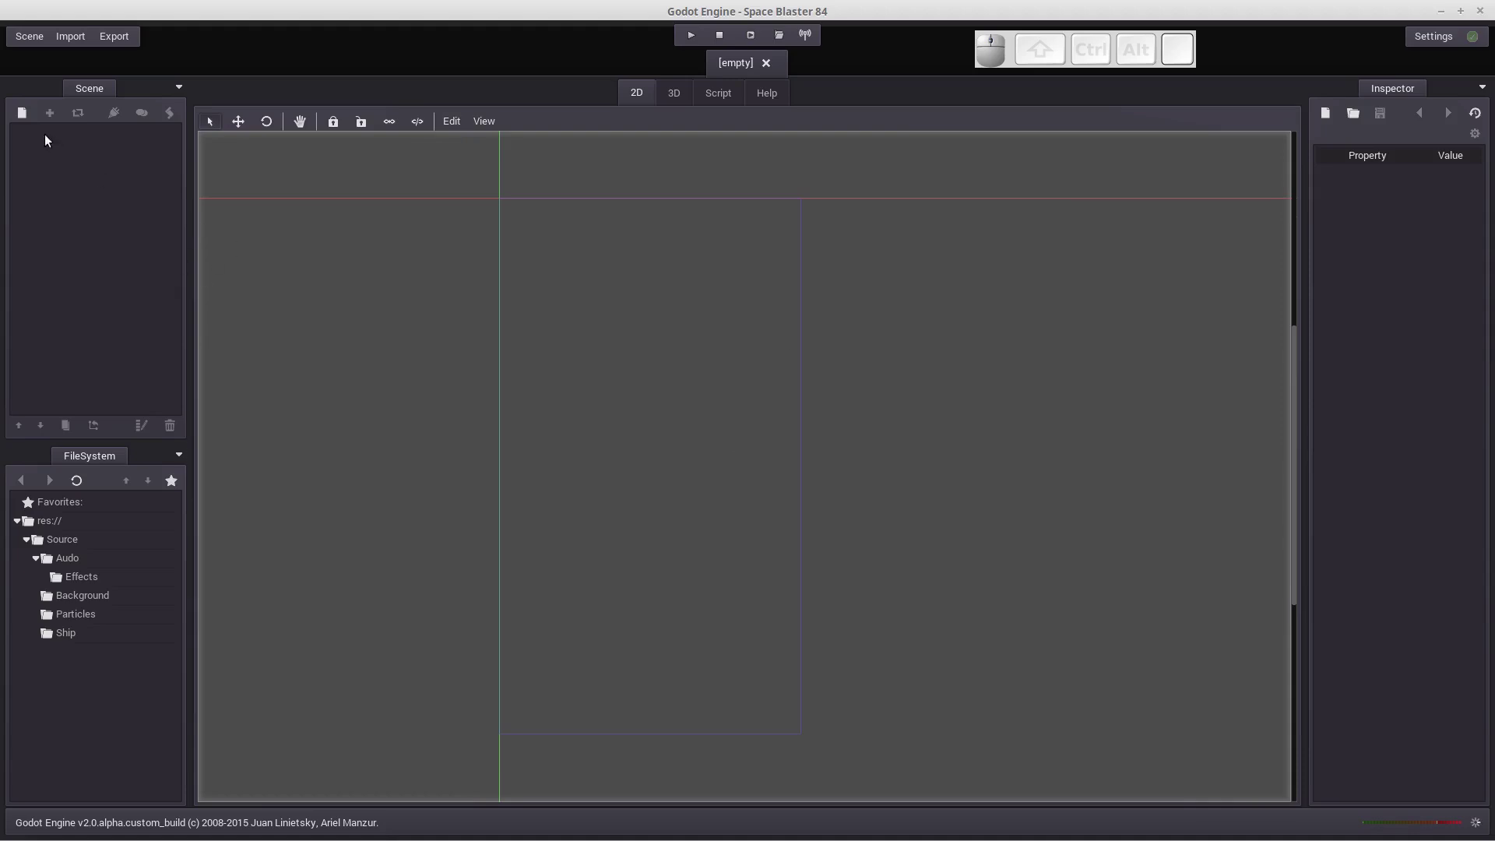
click(23, 116)
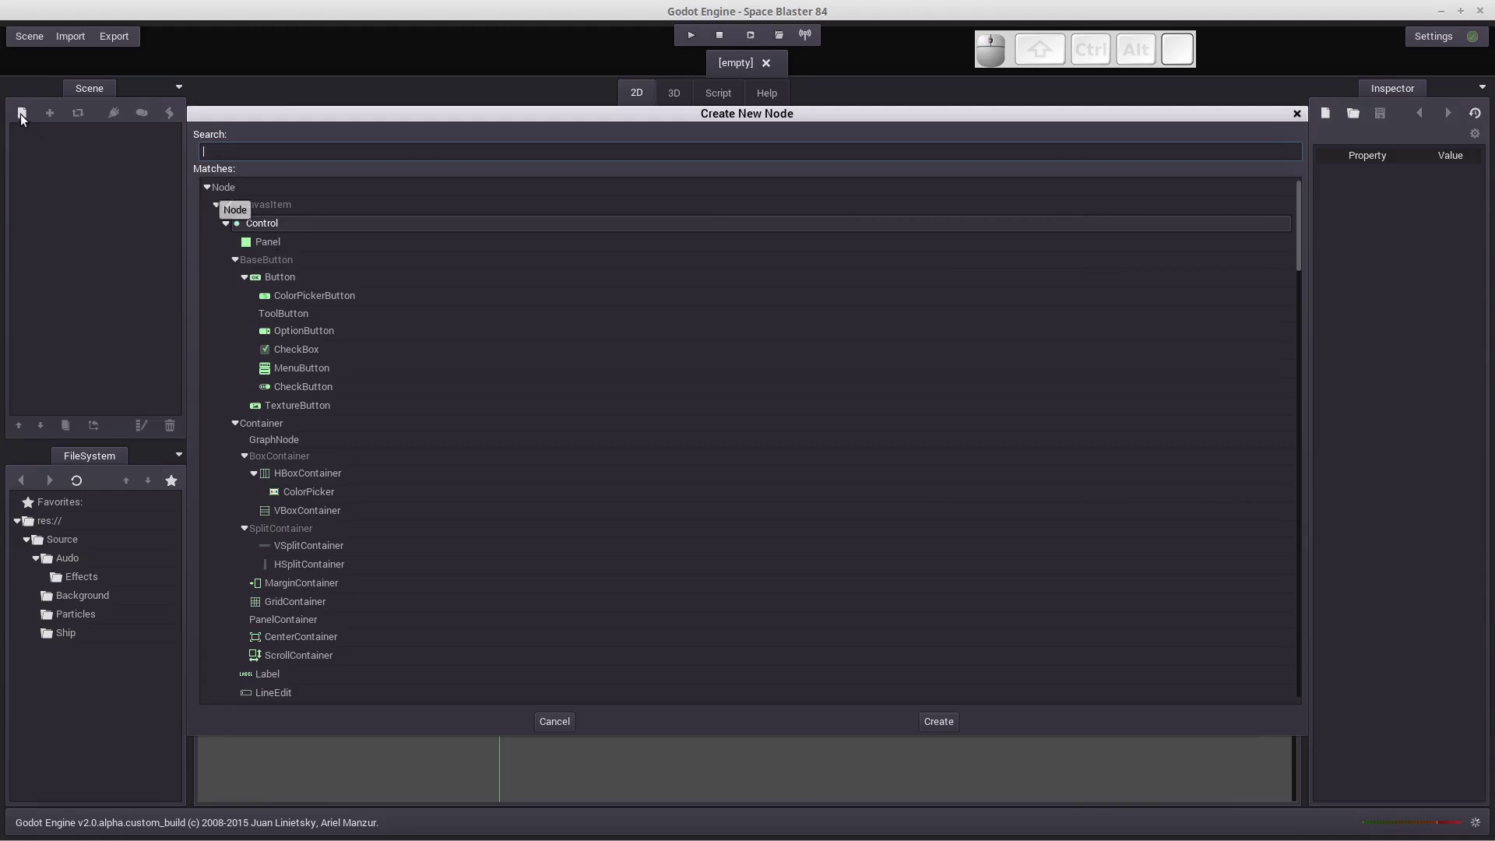
click(227, 188)
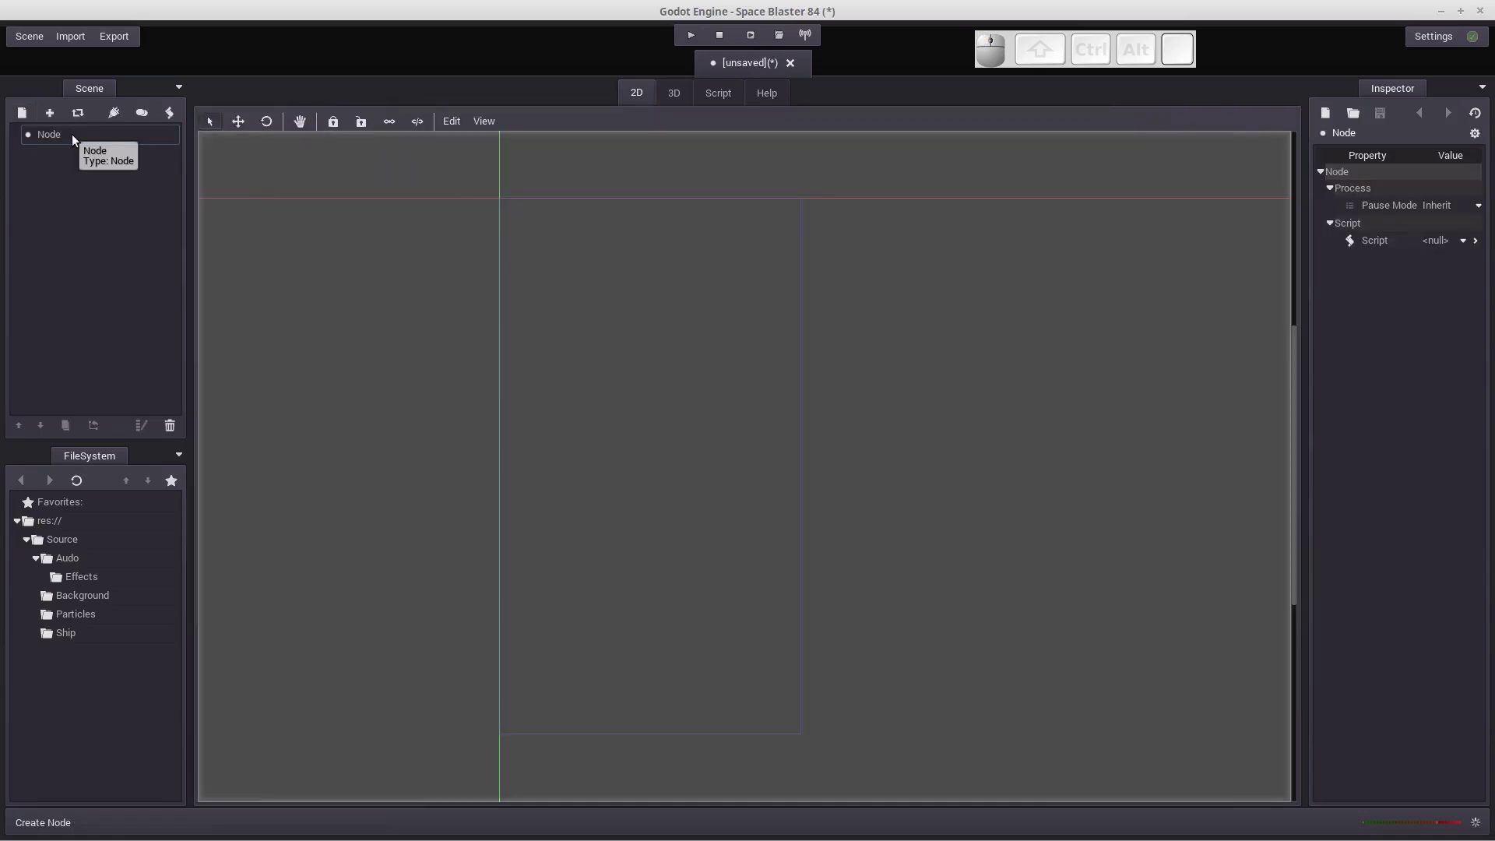
Step: Rename the root node to SB84_Root
click(75, 136)
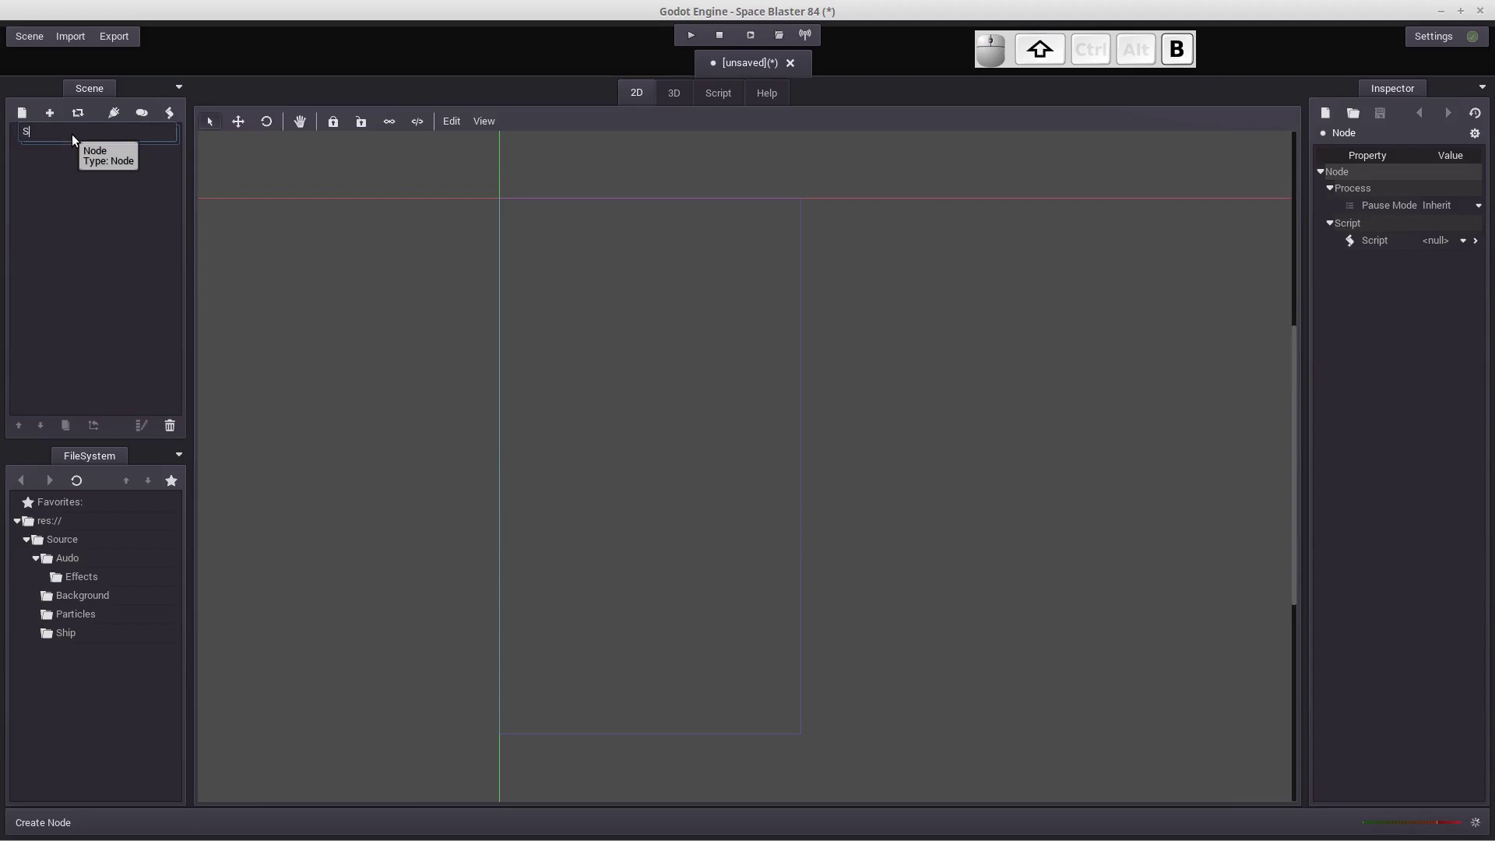
key(shift+-)
key(shift+Return)
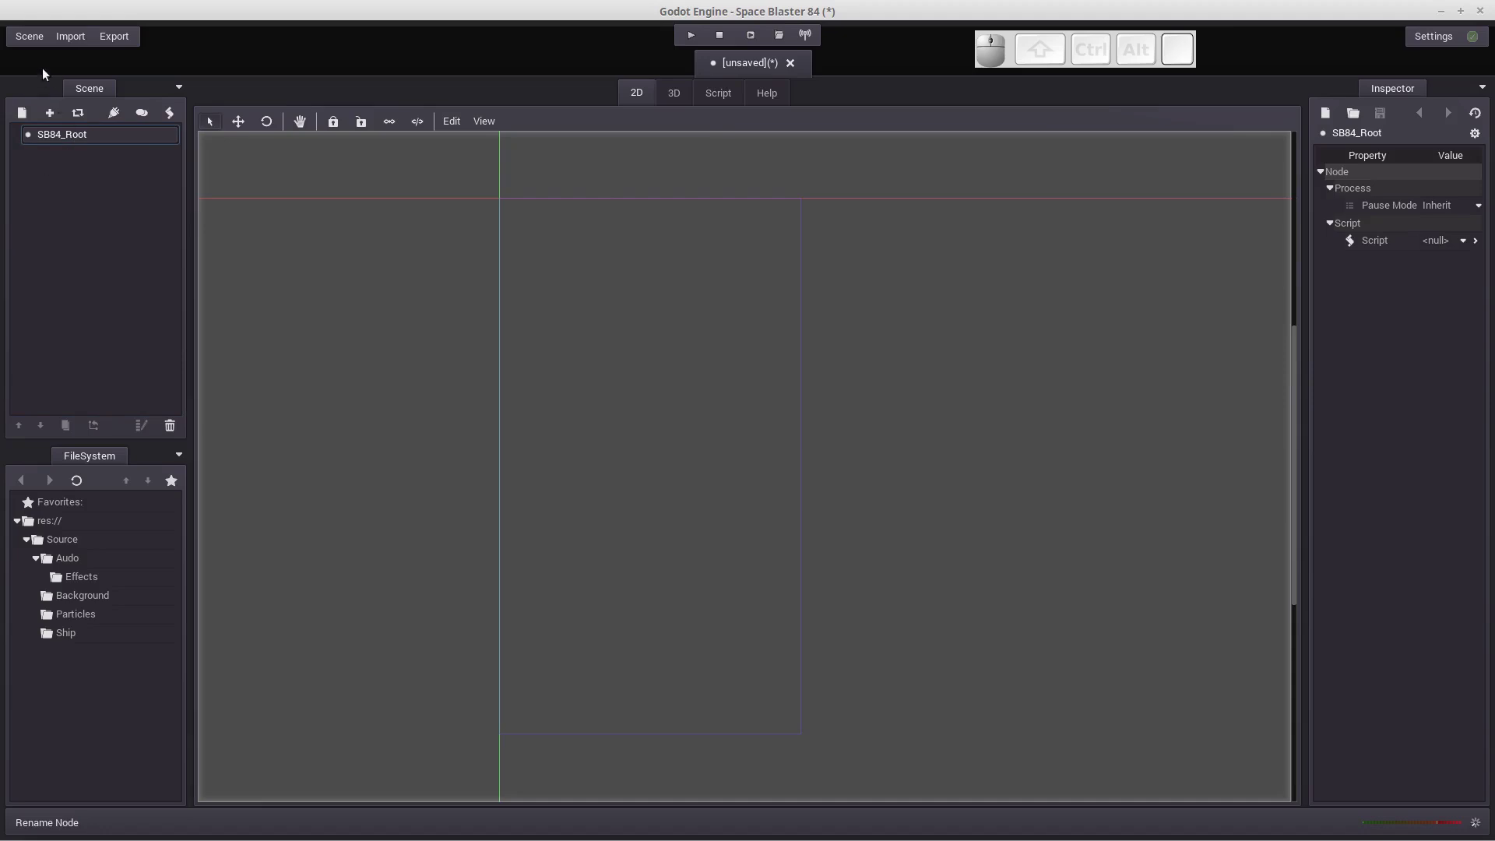
Step: Start Save Scene As and create a new SB84_Main folder in the project
click(38, 44)
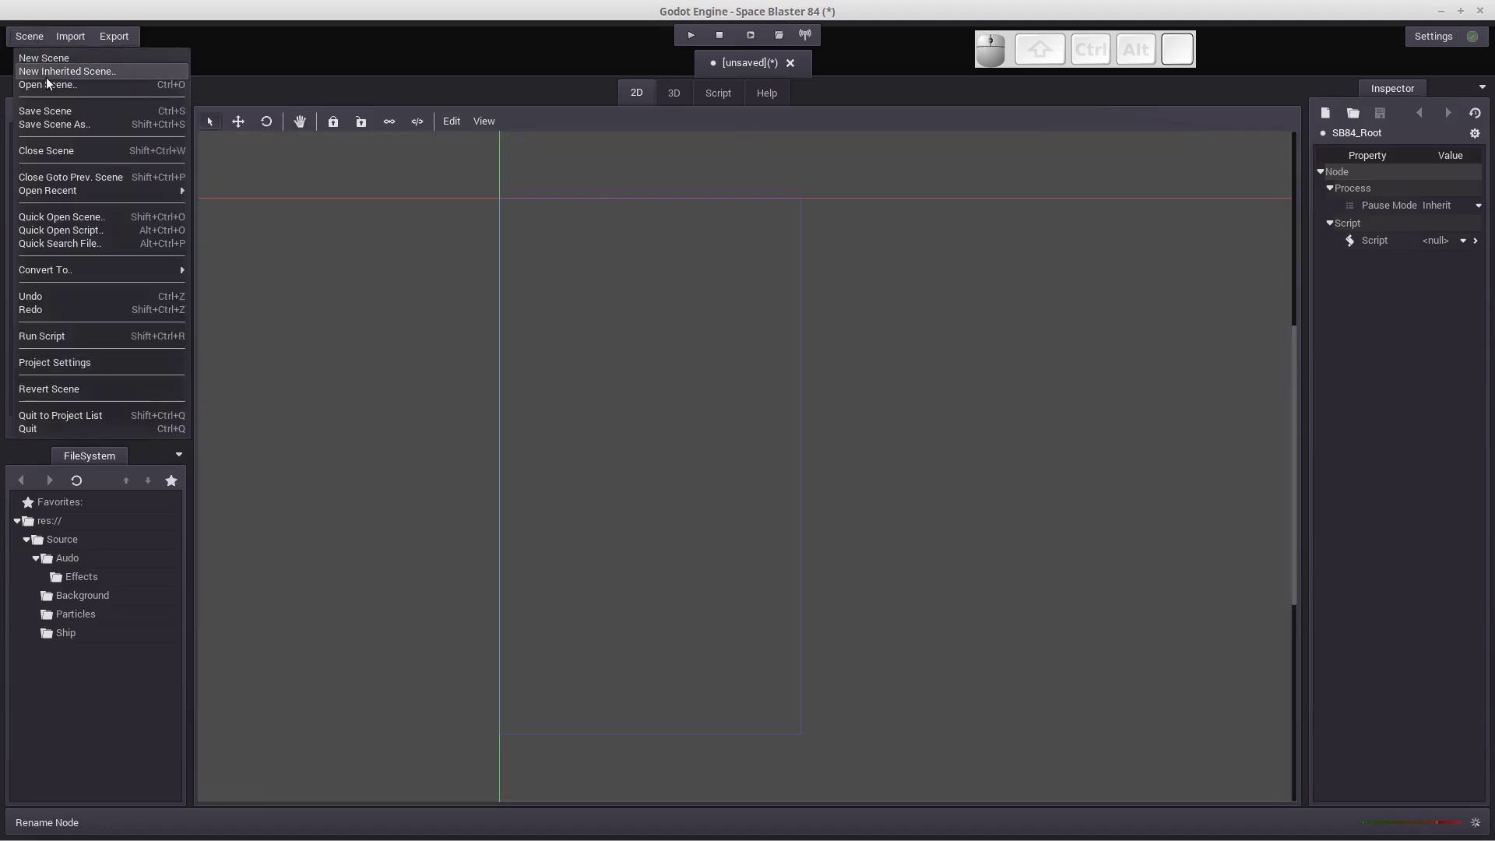
click(83, 128)
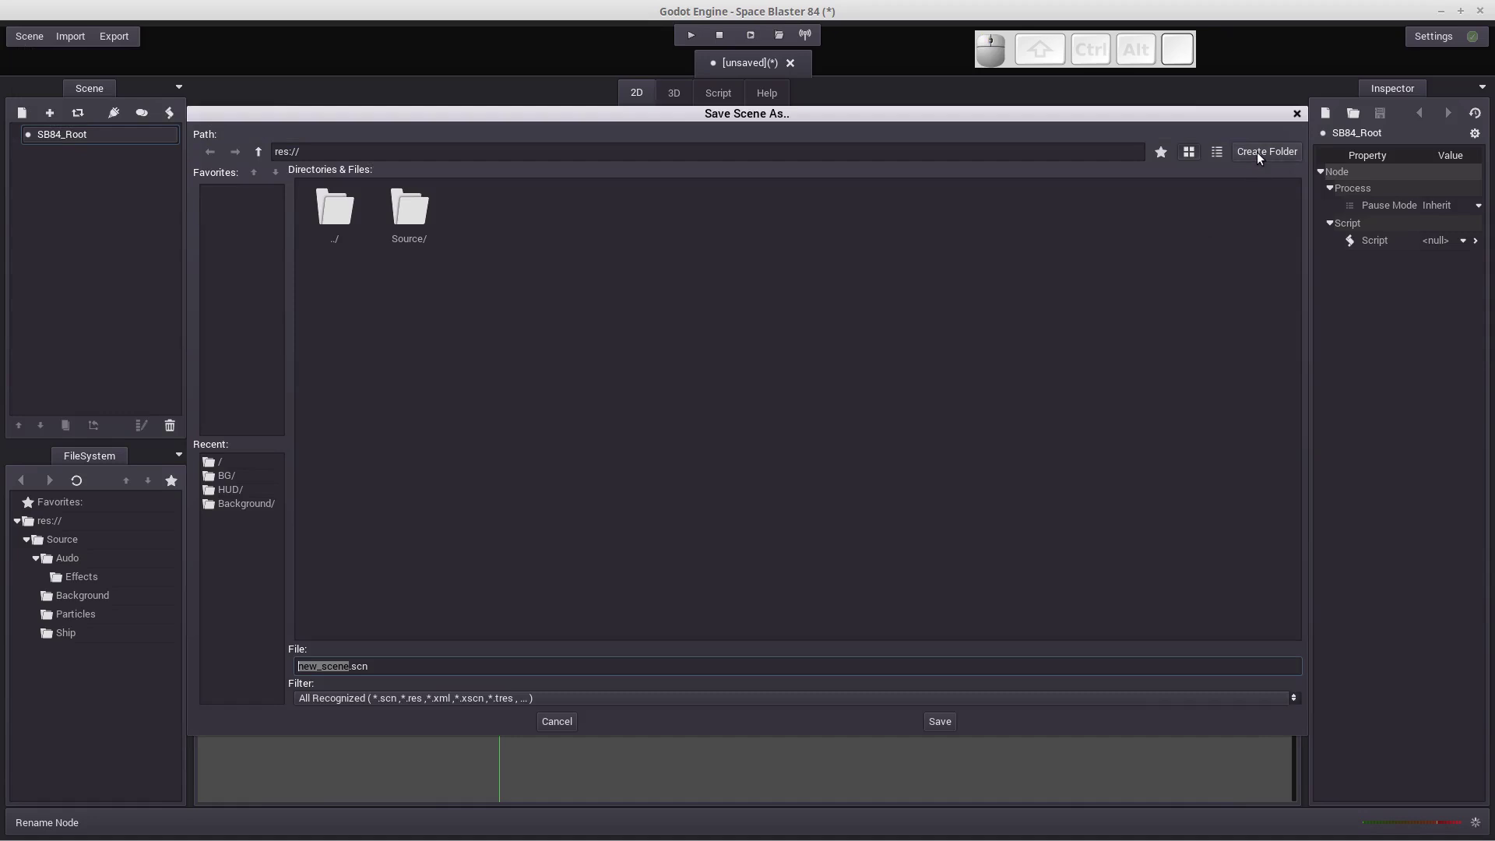
click(1262, 158)
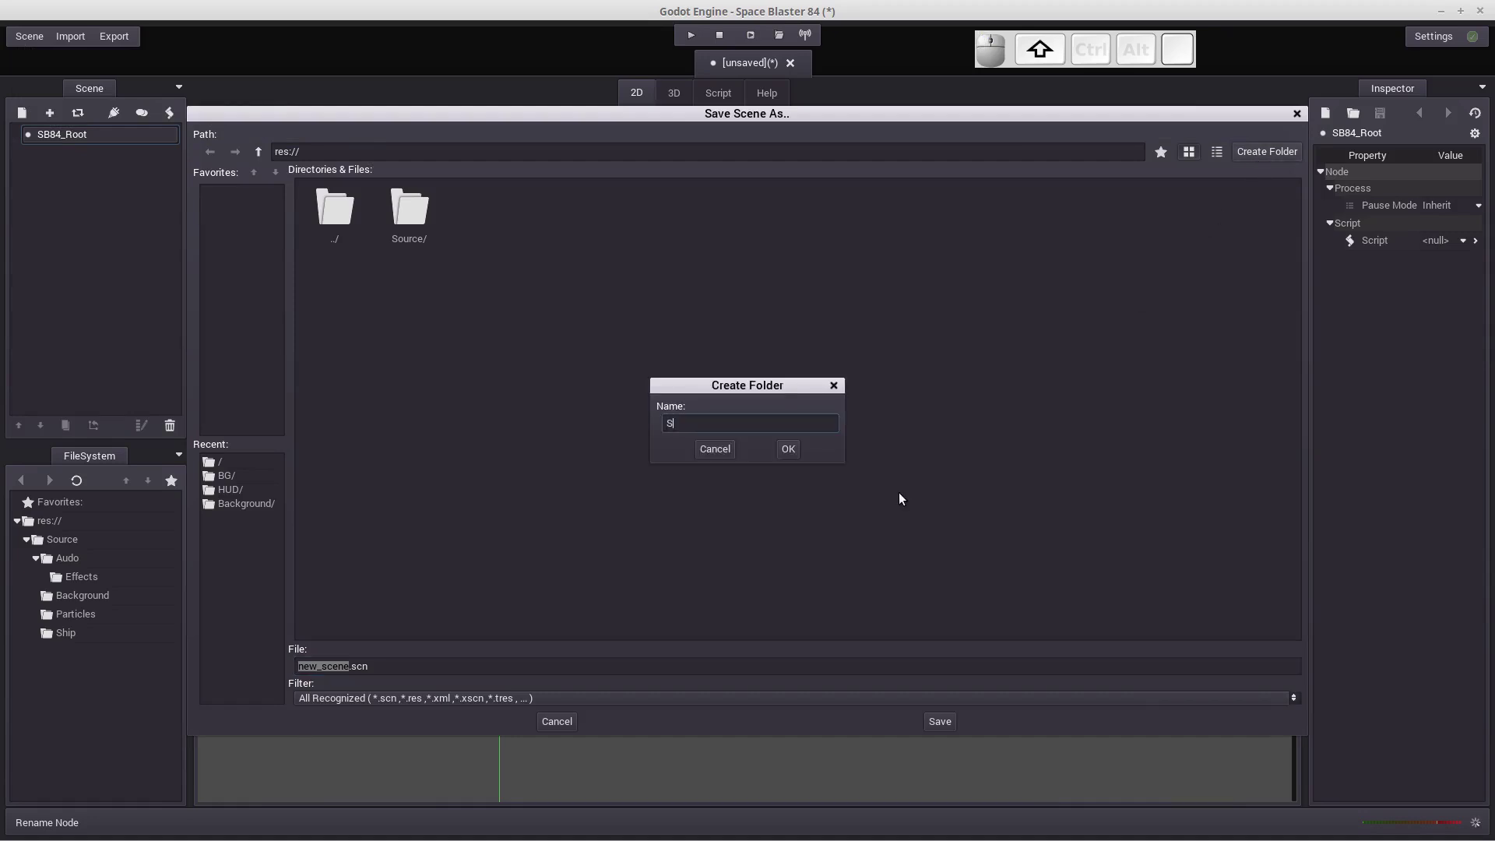
key(shift+b)
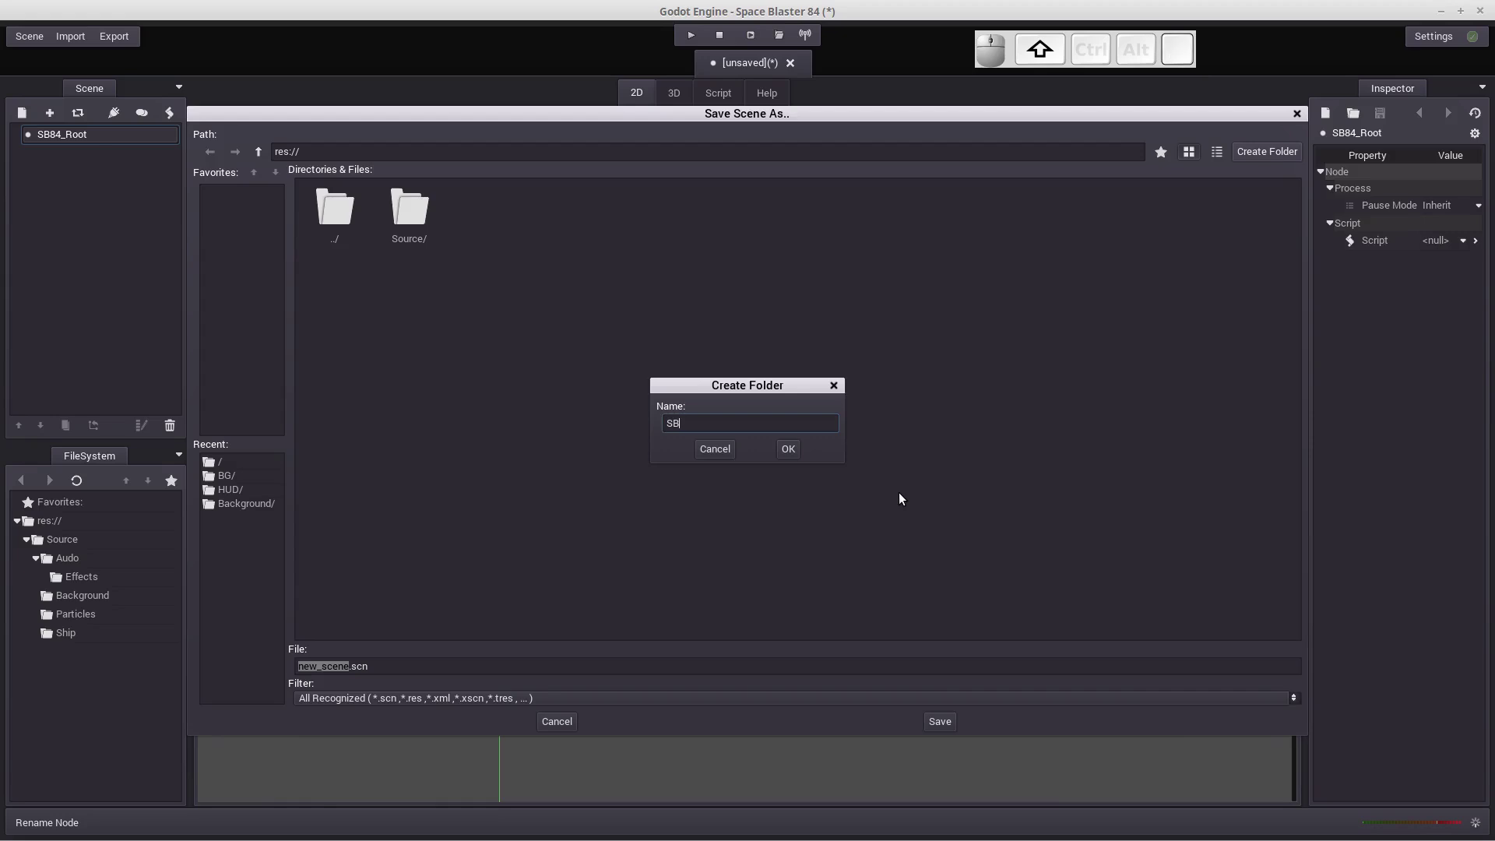
key(shift+-)
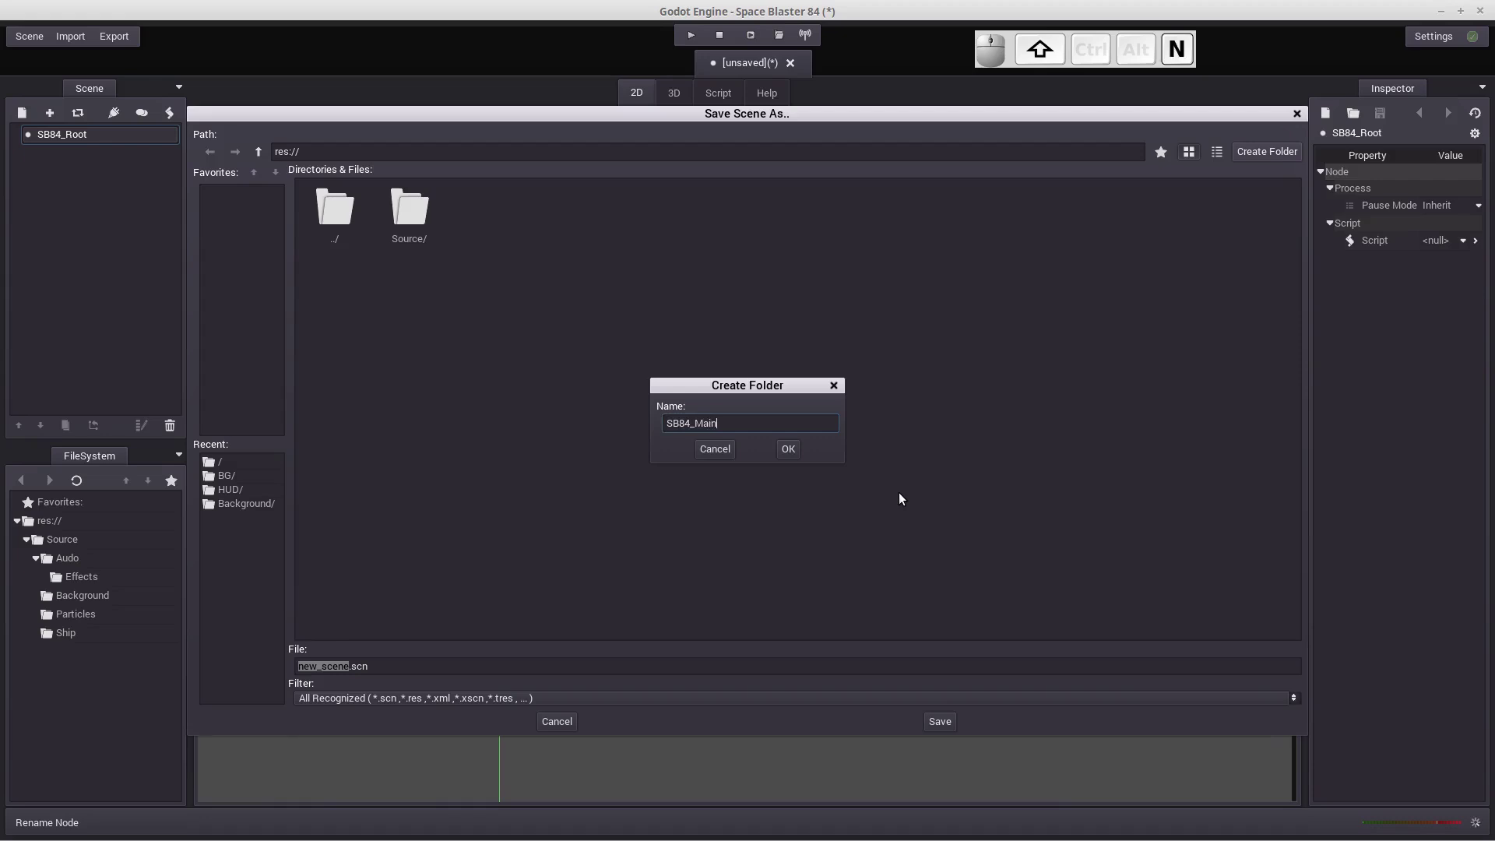
key(Return)
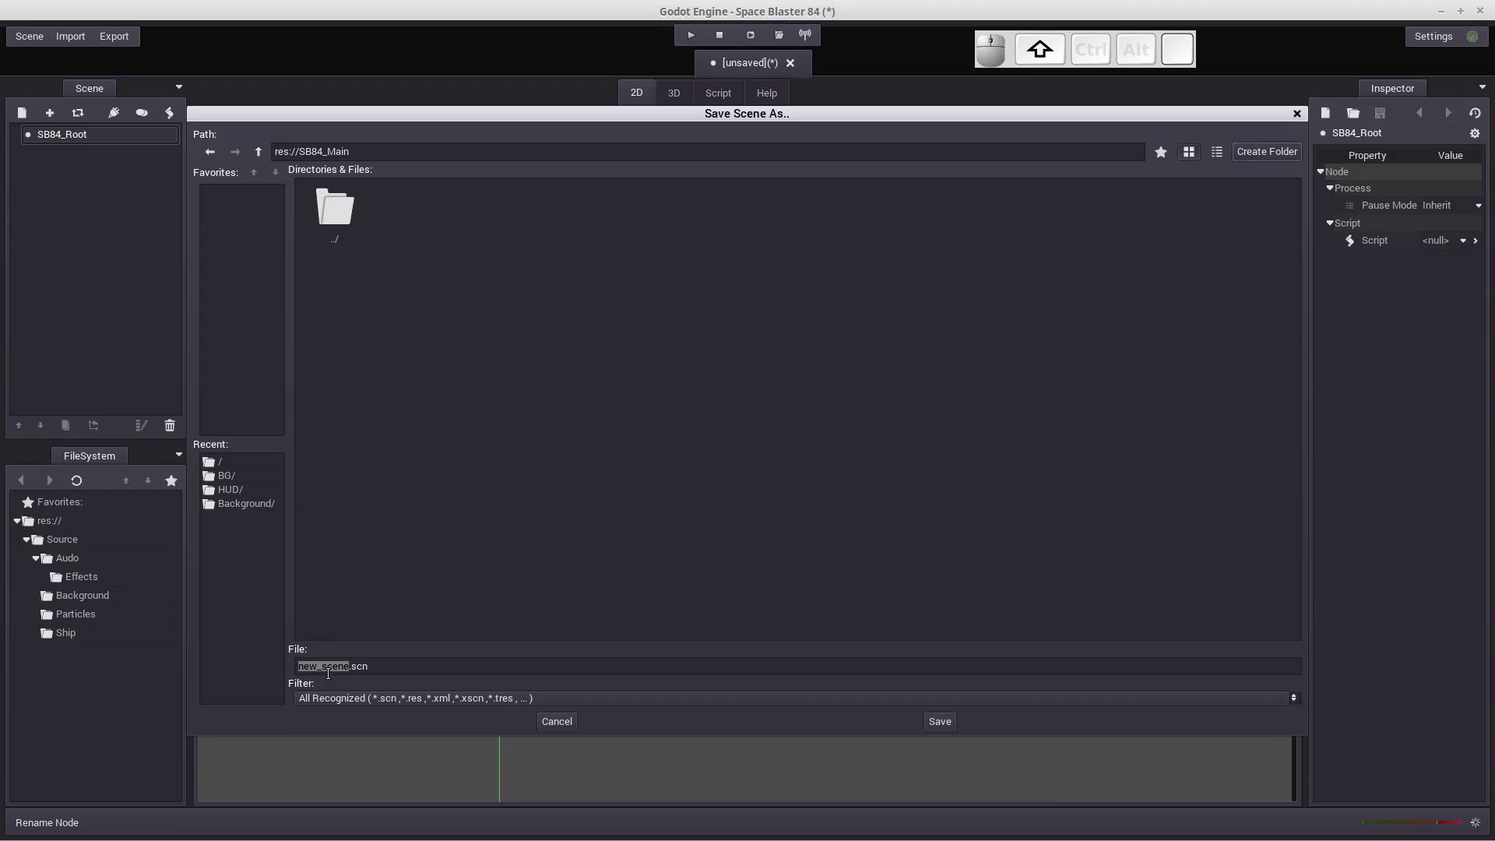
Step: Enter SB84_Main.scn as the scene file name inside the SB84_Main folder
key(shift+s)
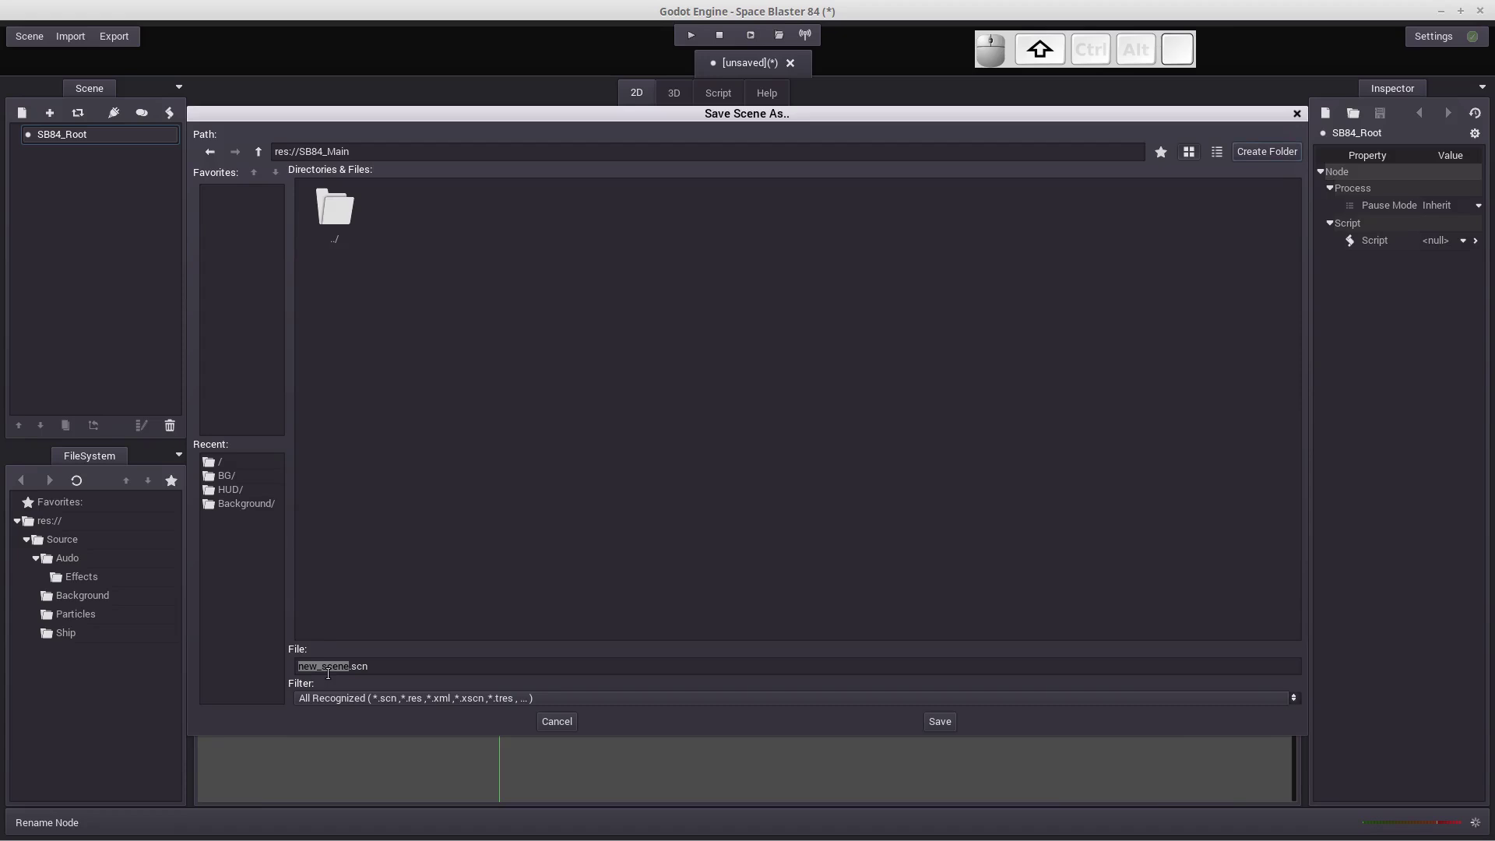
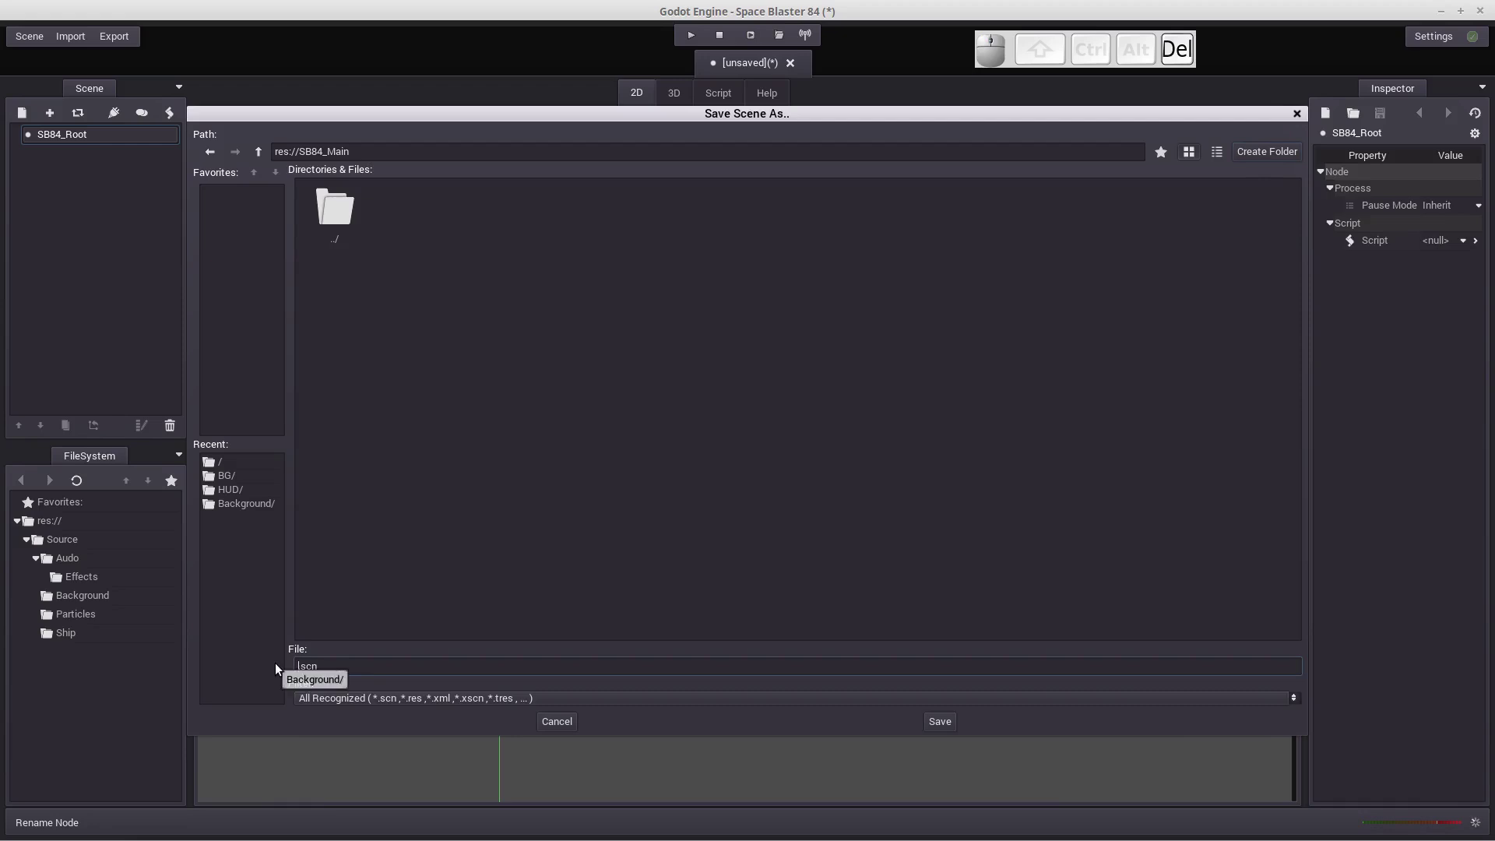
key(shift+s)
key(shift+b)
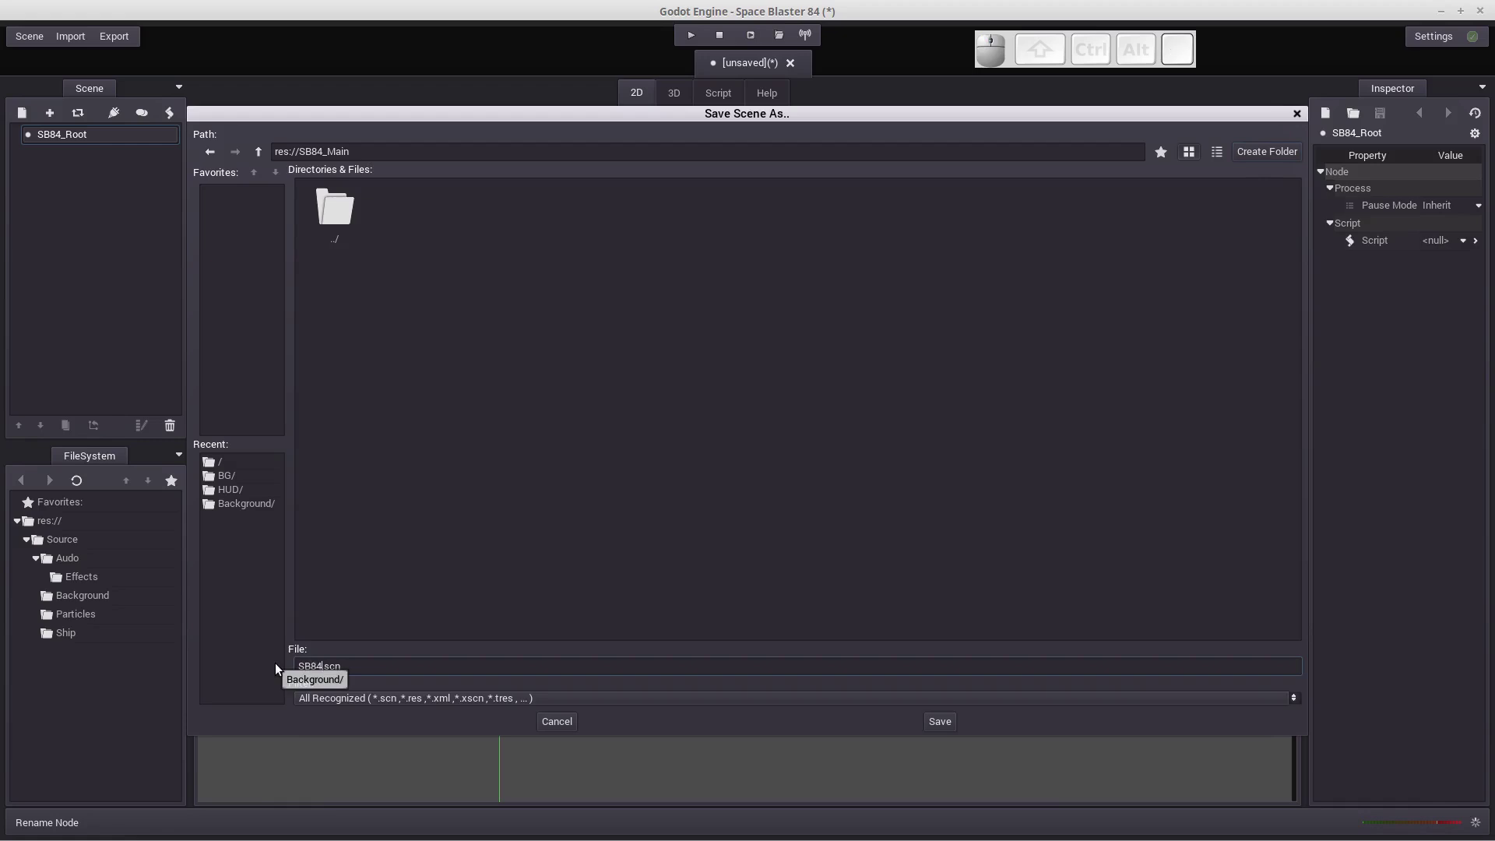
key(shift+-)
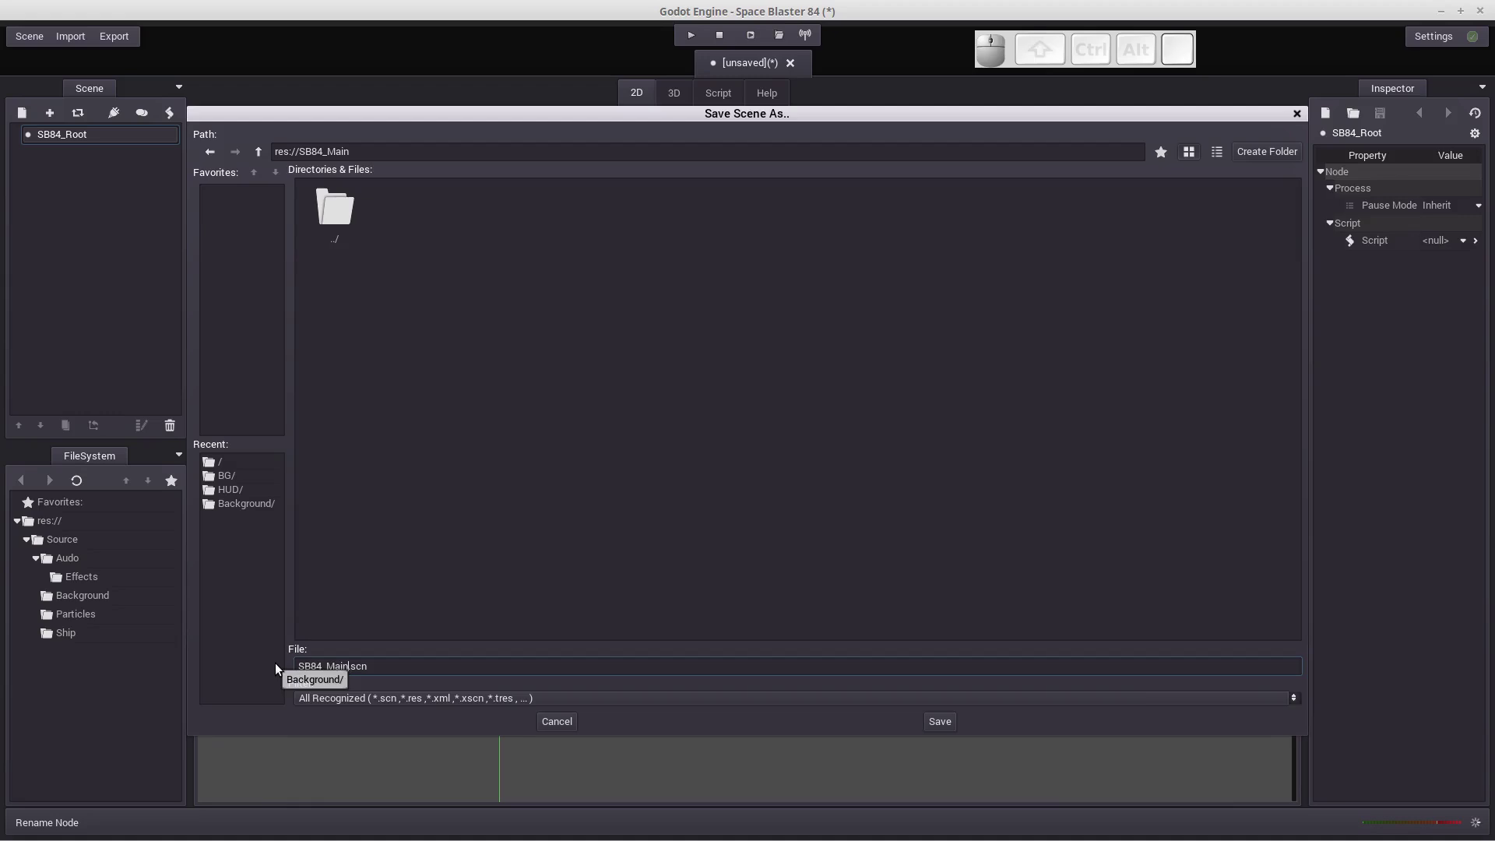
Step: Save the scene and add a Label child node under SB84_Root
click(937, 720)
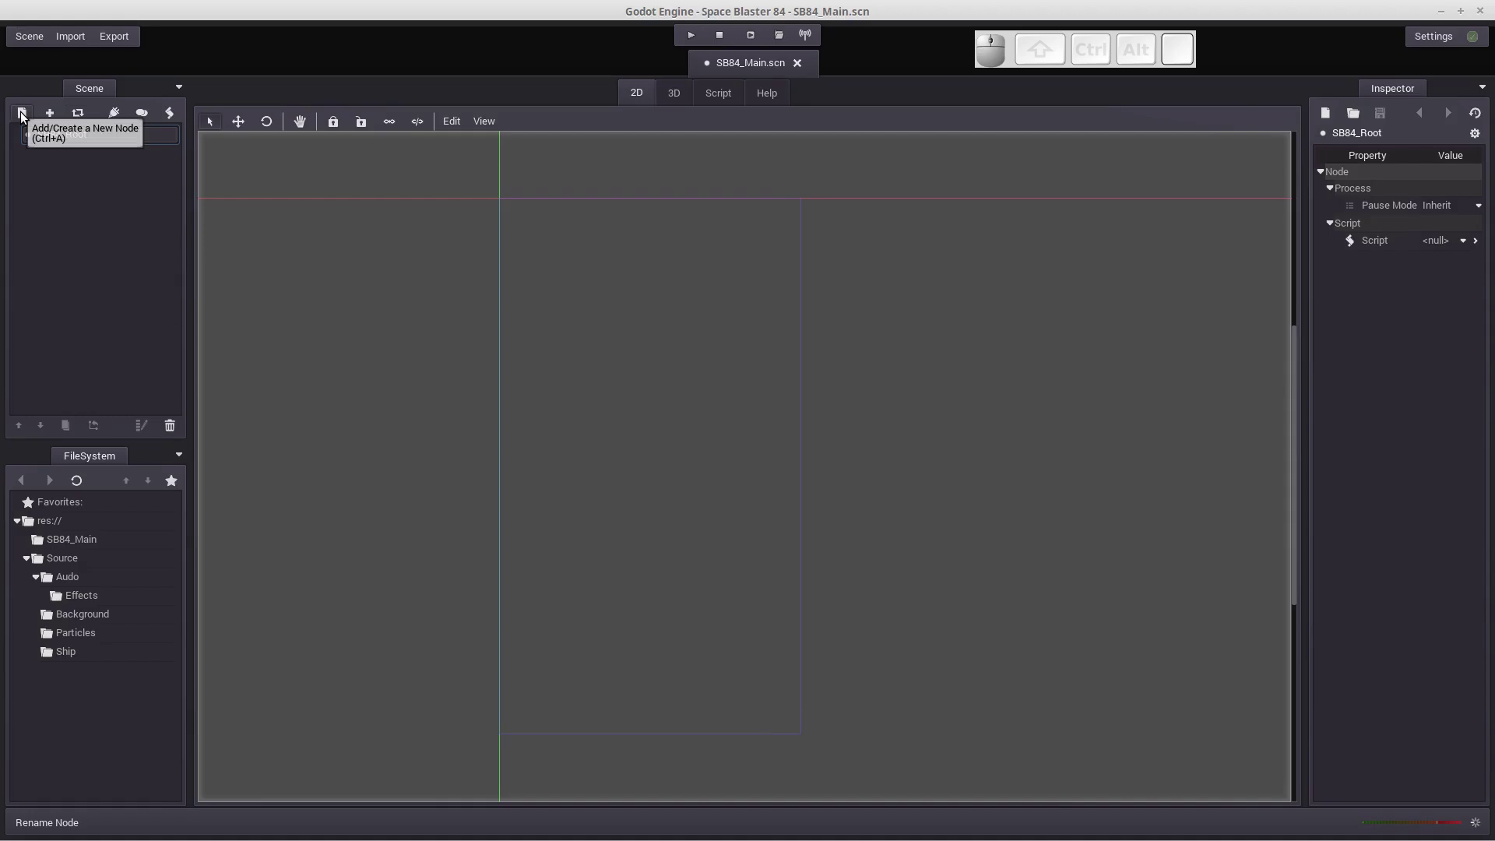
click(25, 117)
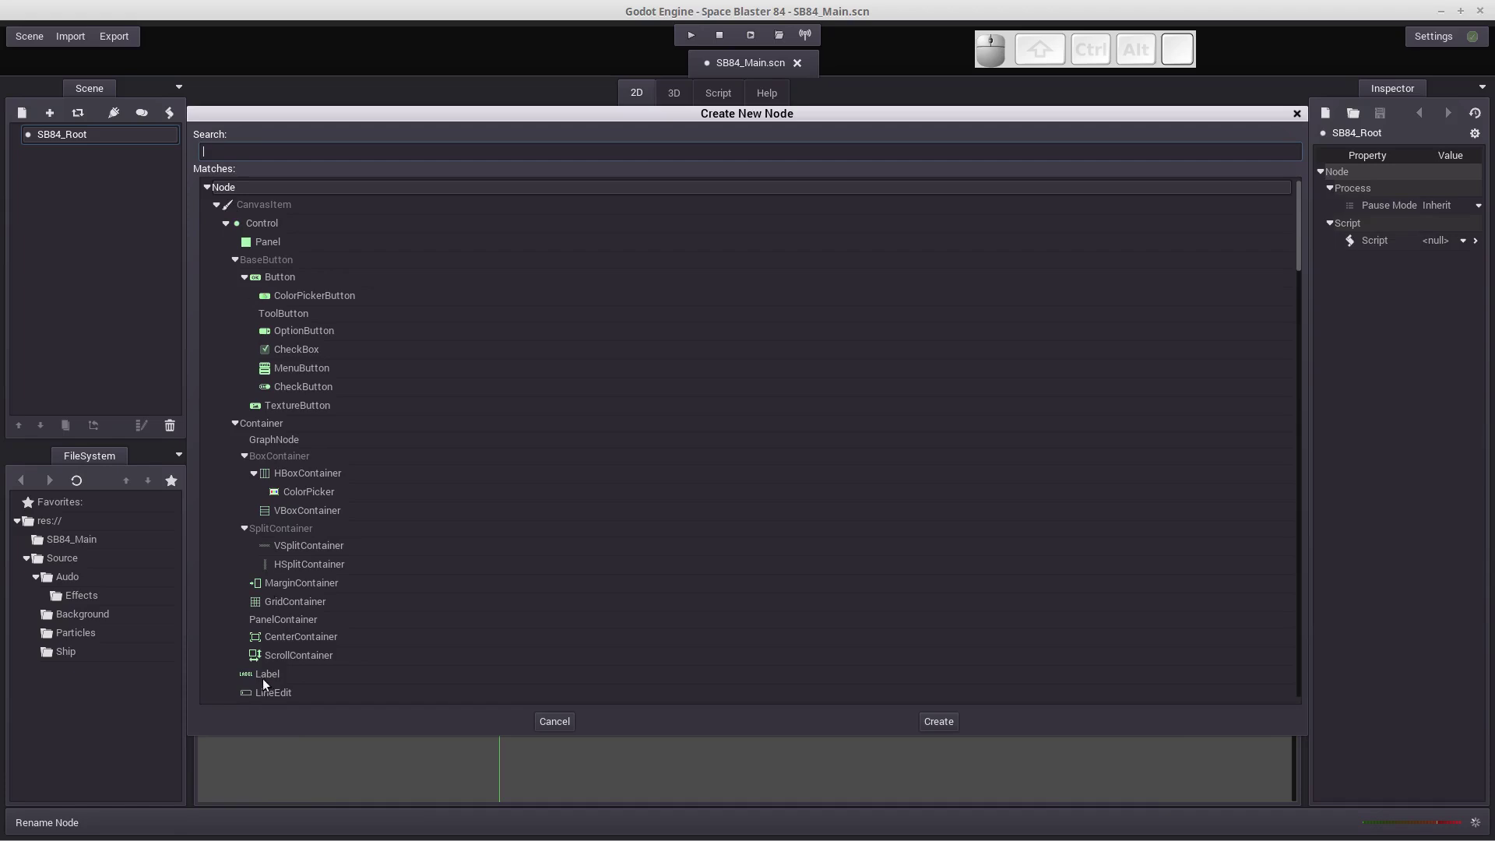
click(271, 683)
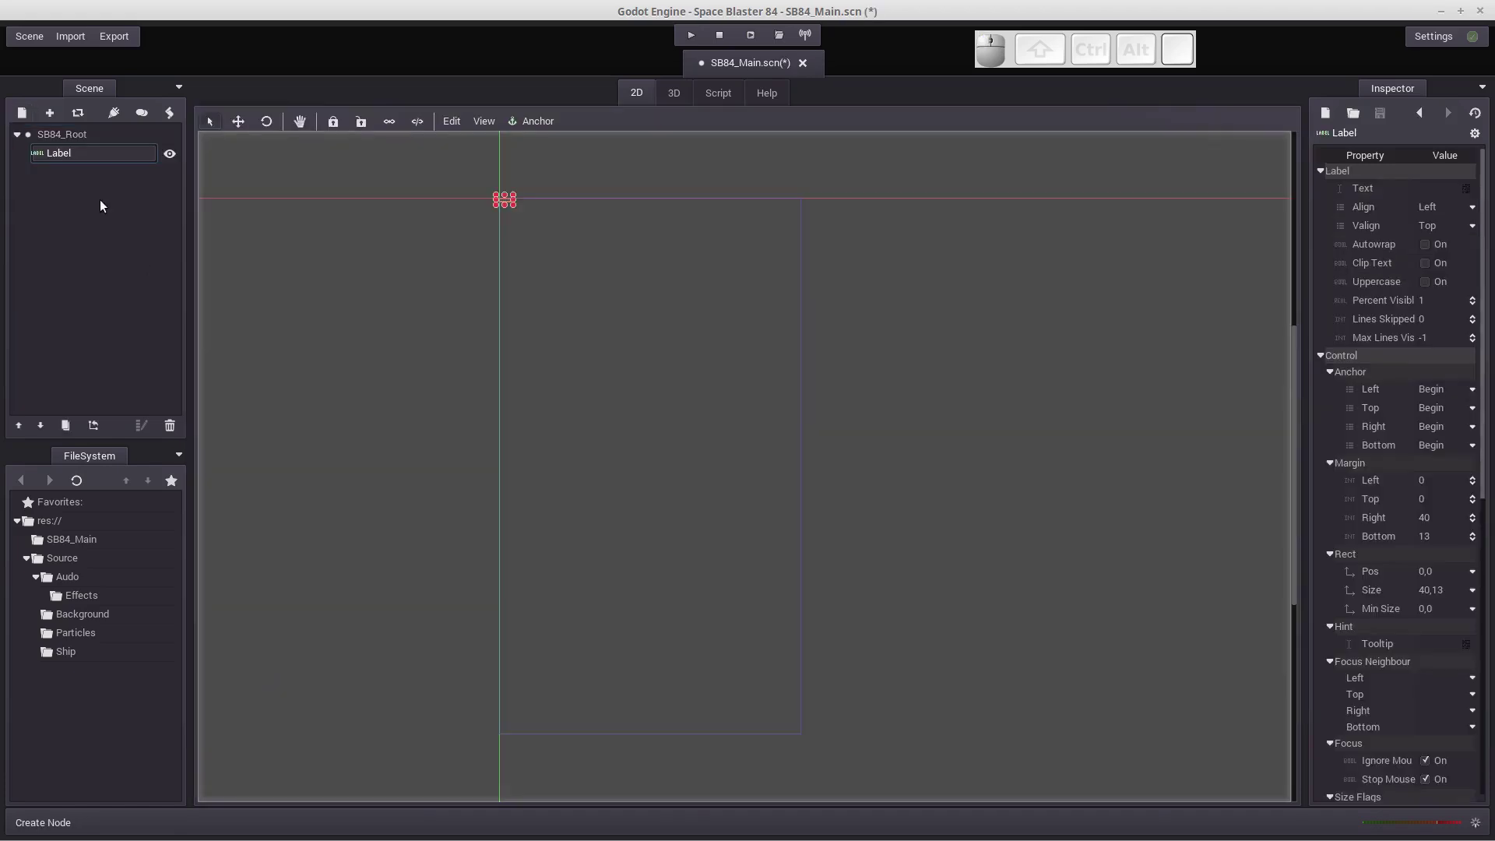
Step: Rename the new Label node to Label_Info
click(81, 160)
click(81, 160)
click(66, 147)
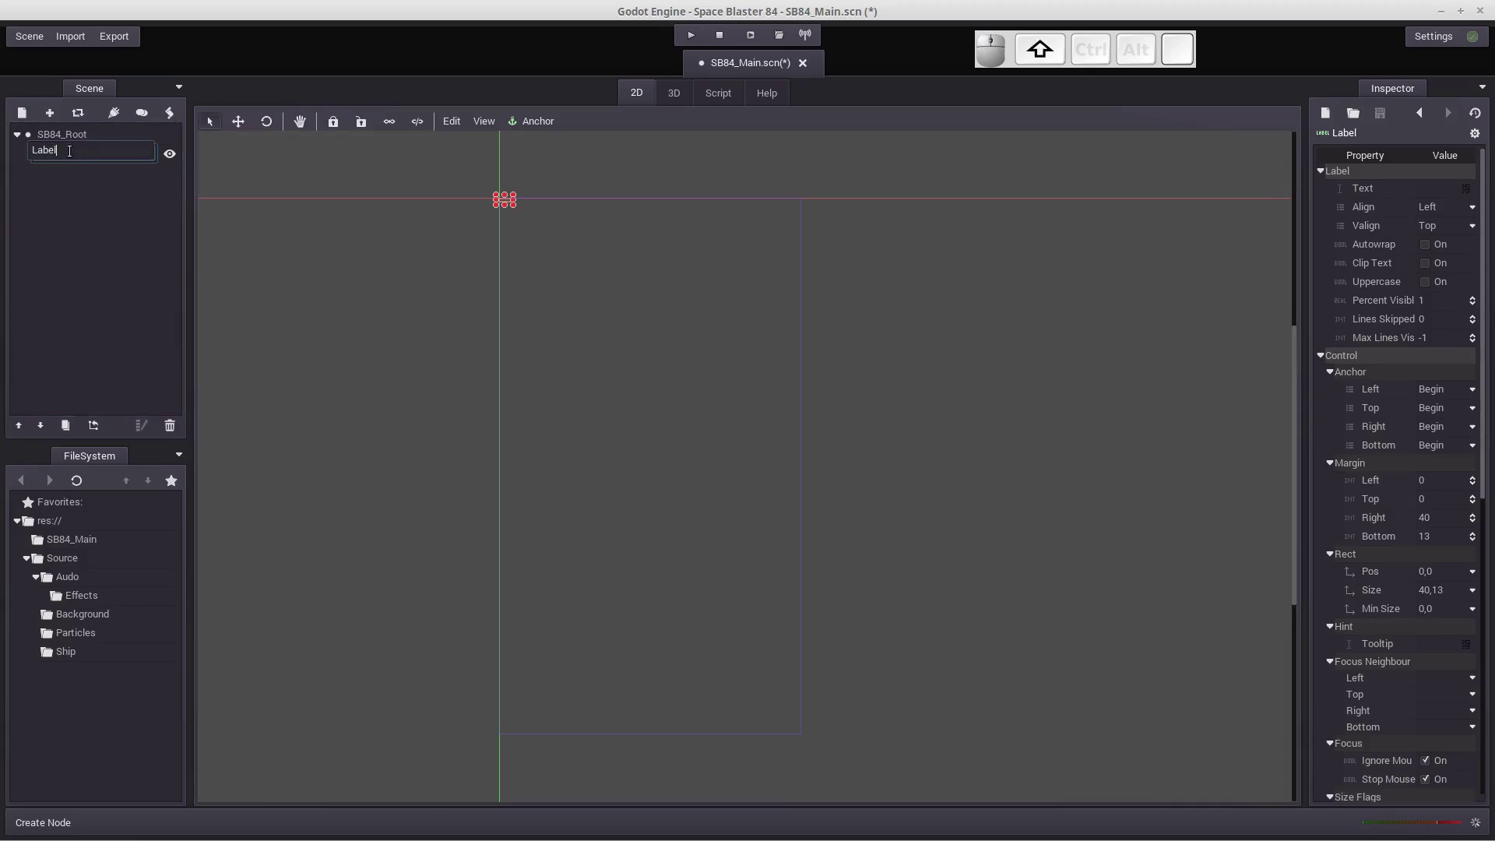
key(shift+-)
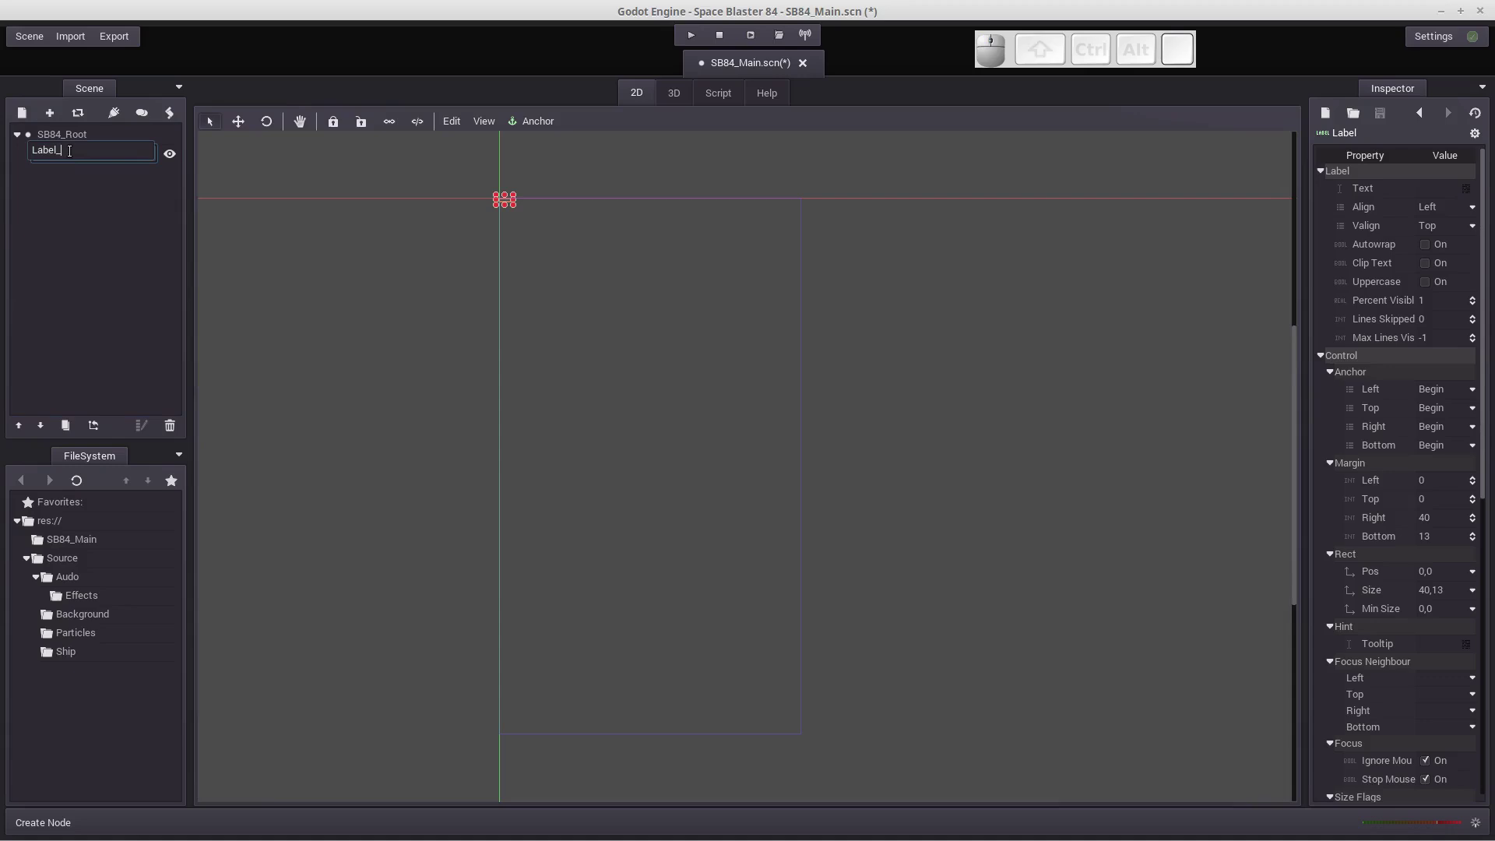
key(Return)
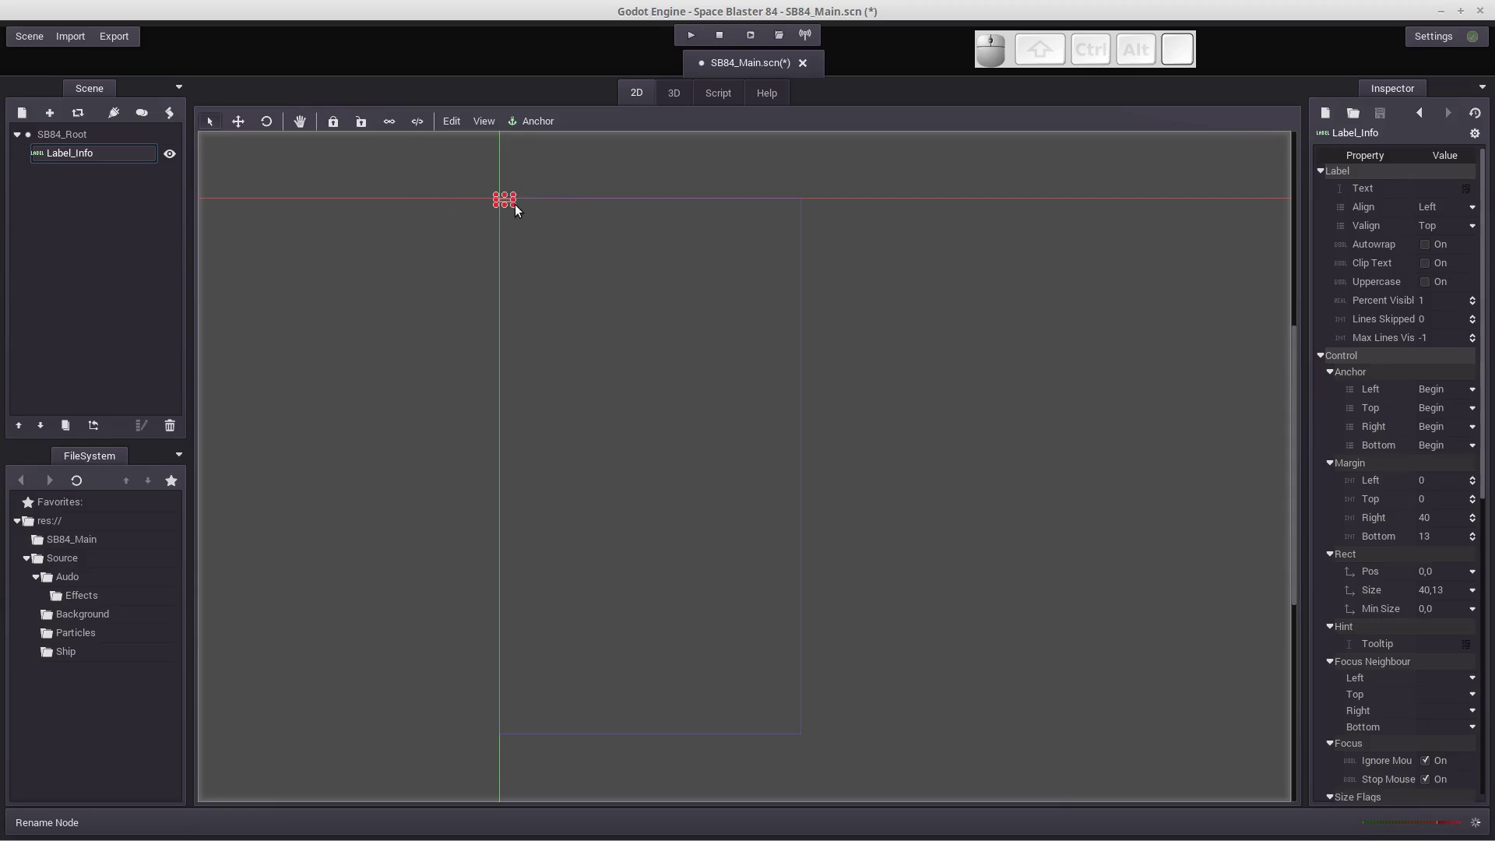
Step: Move and stretch the label into a wide 942×230 box near the bottom of the screen
drag(517, 208, 702, 230)
drag(653, 228, 784, 653)
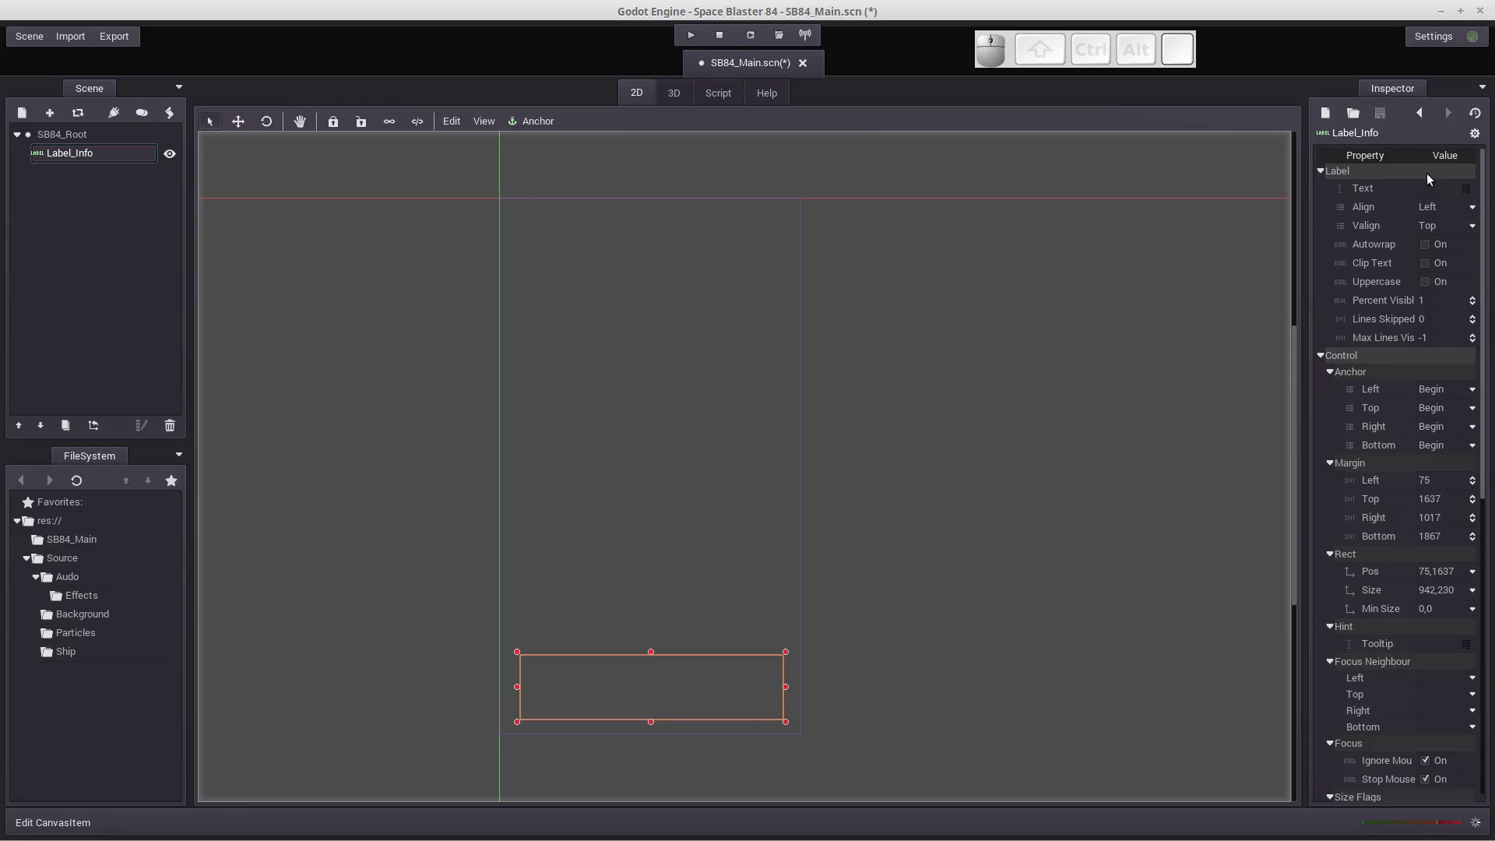
Step: Set the label's Text property to Info
click(1452, 197)
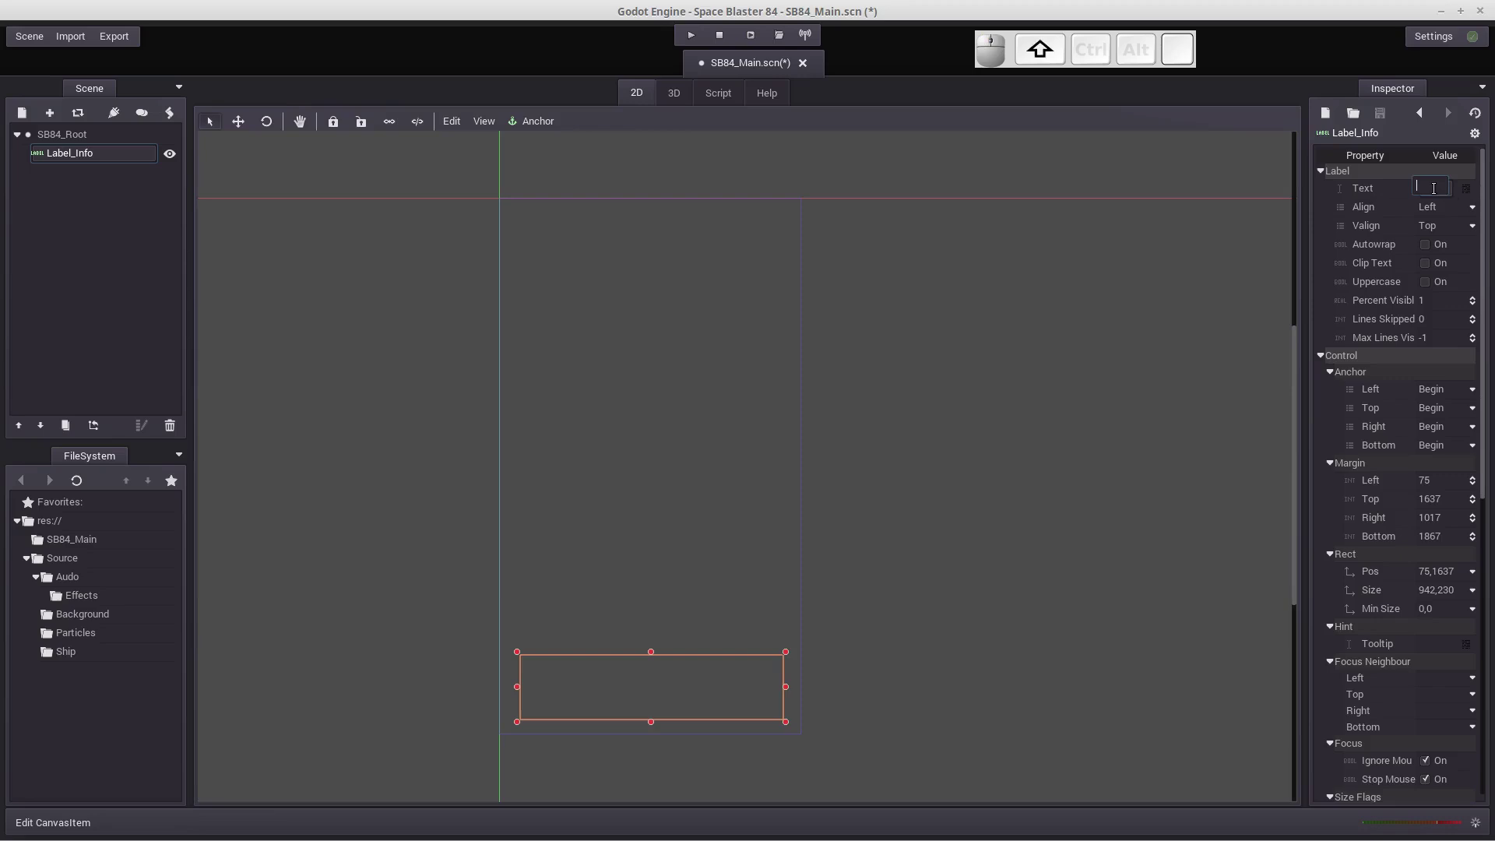
key(shift+i)
key(shift+f)
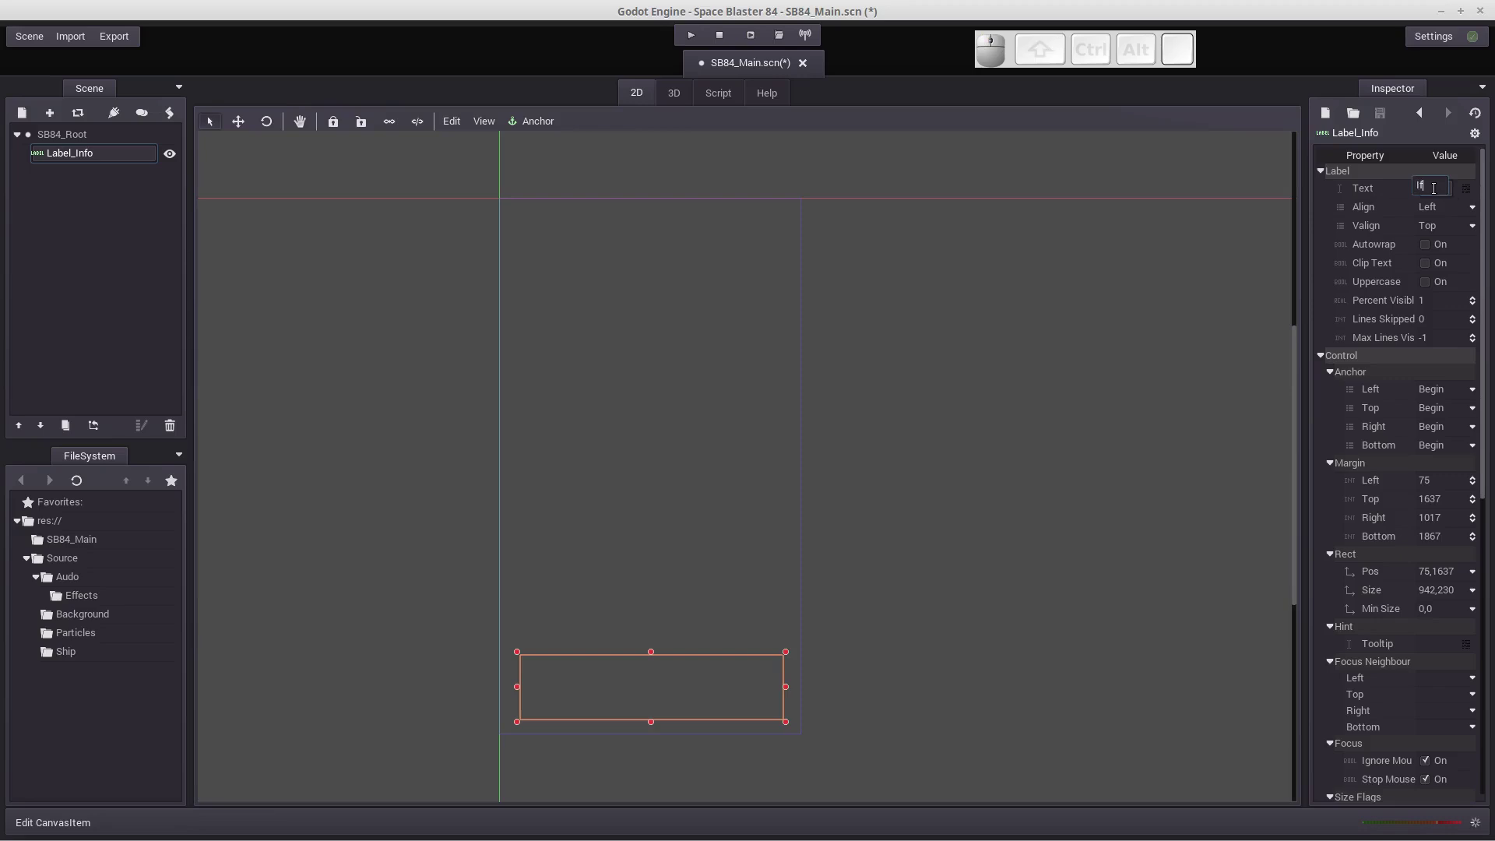
key(BackSpace)
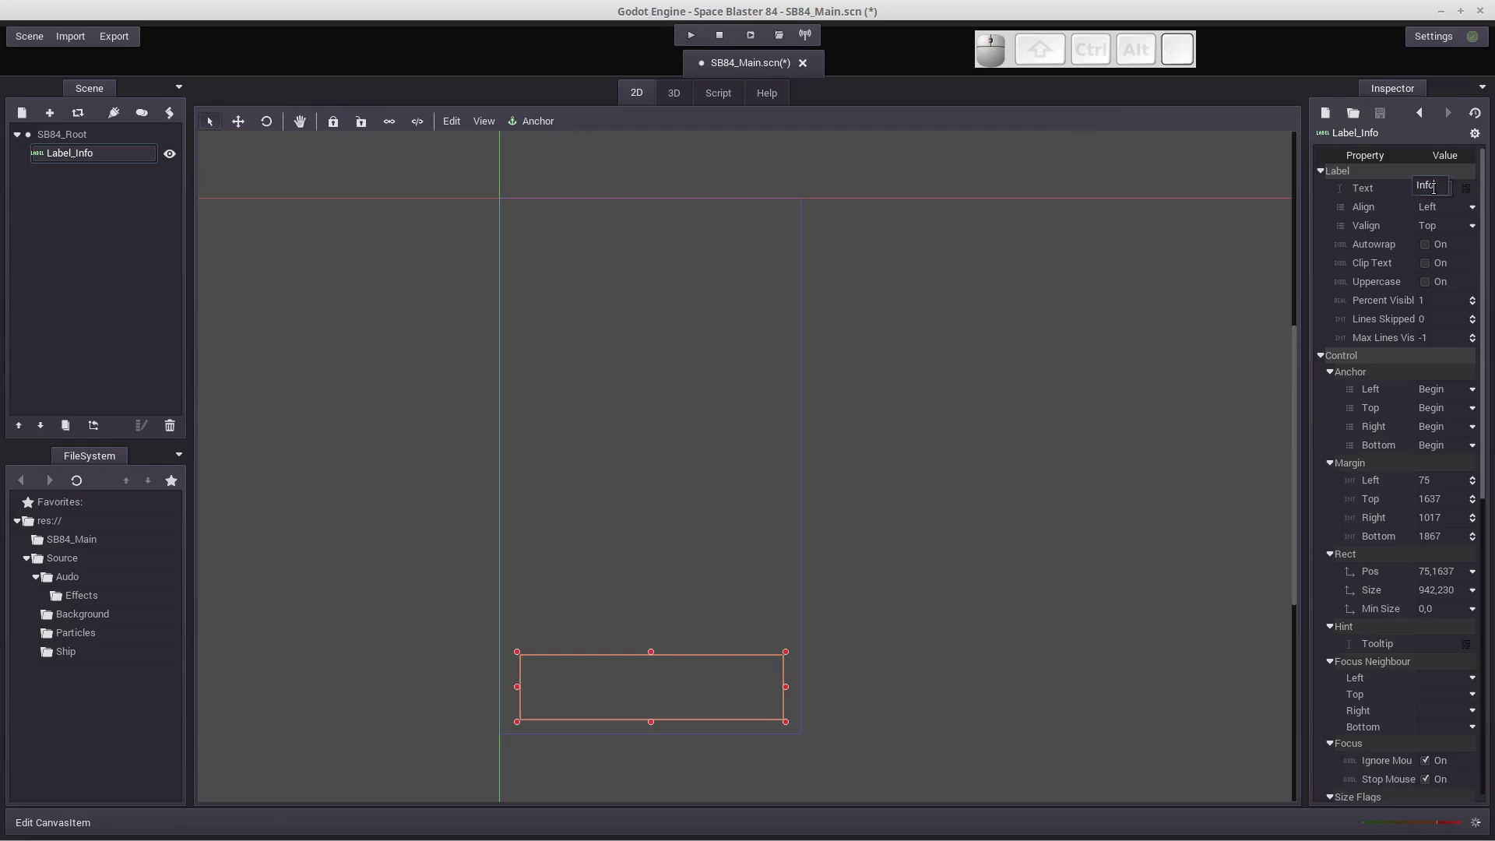
key(Return)
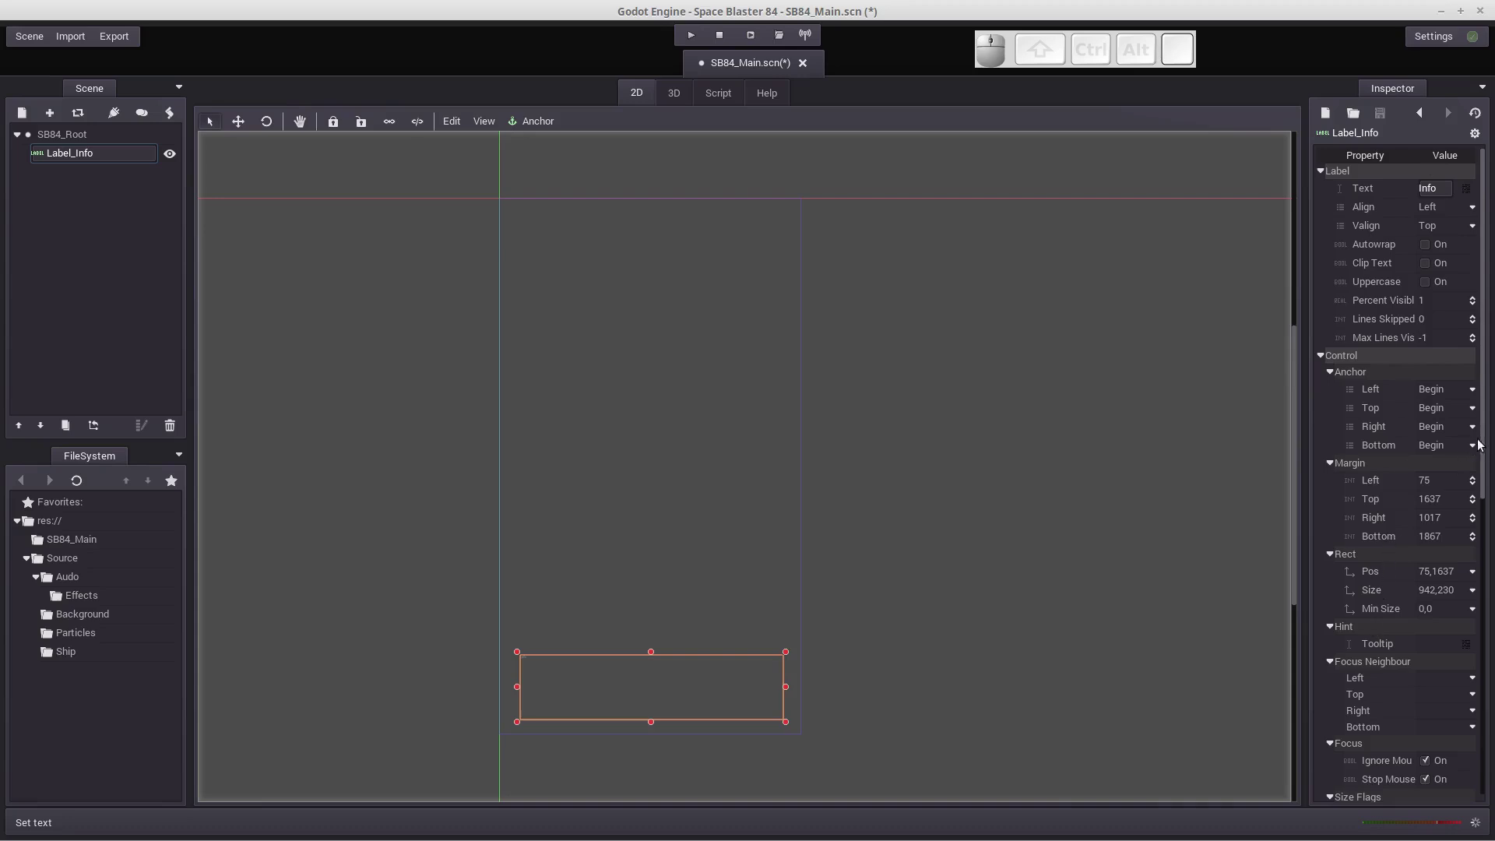
drag(1486, 442, 1037, 428)
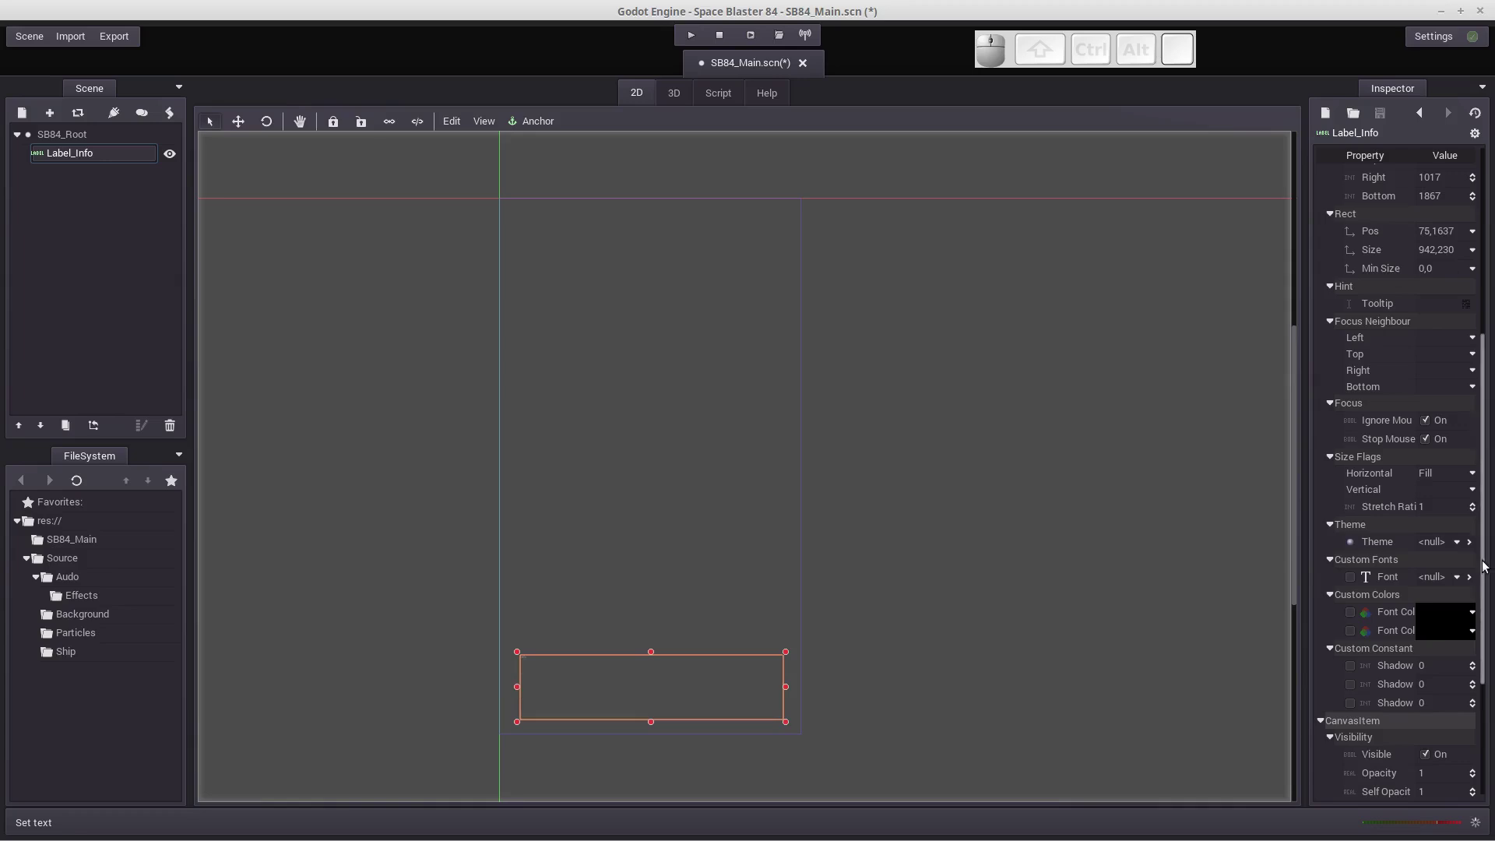
drag(1487, 565, 1449, 565)
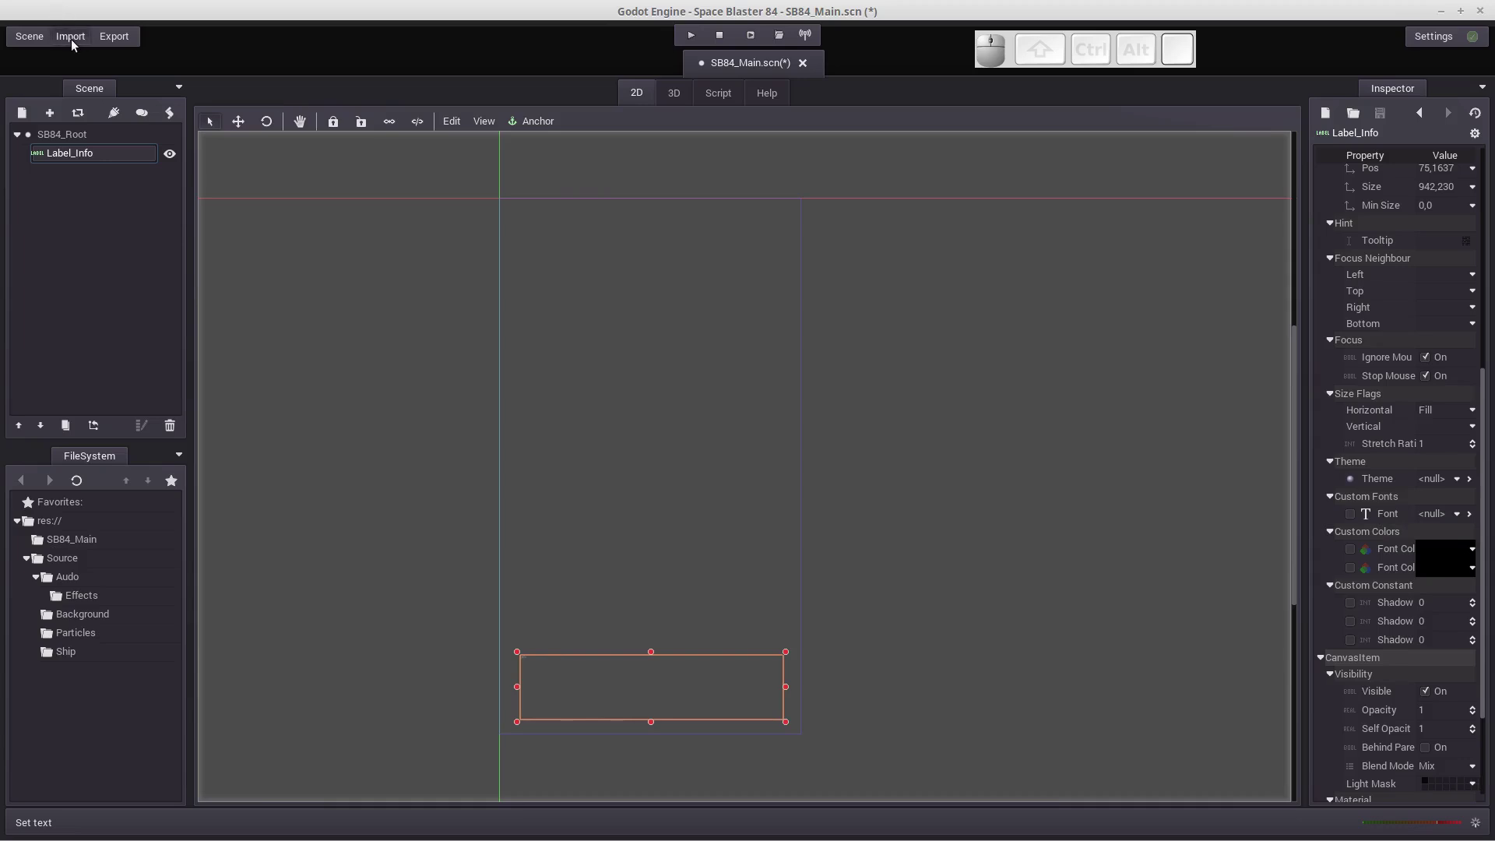
Step: Start a Font import and pick Source/Font/chintzy-cpu/chintzys.ttf as the source font
click(77, 46)
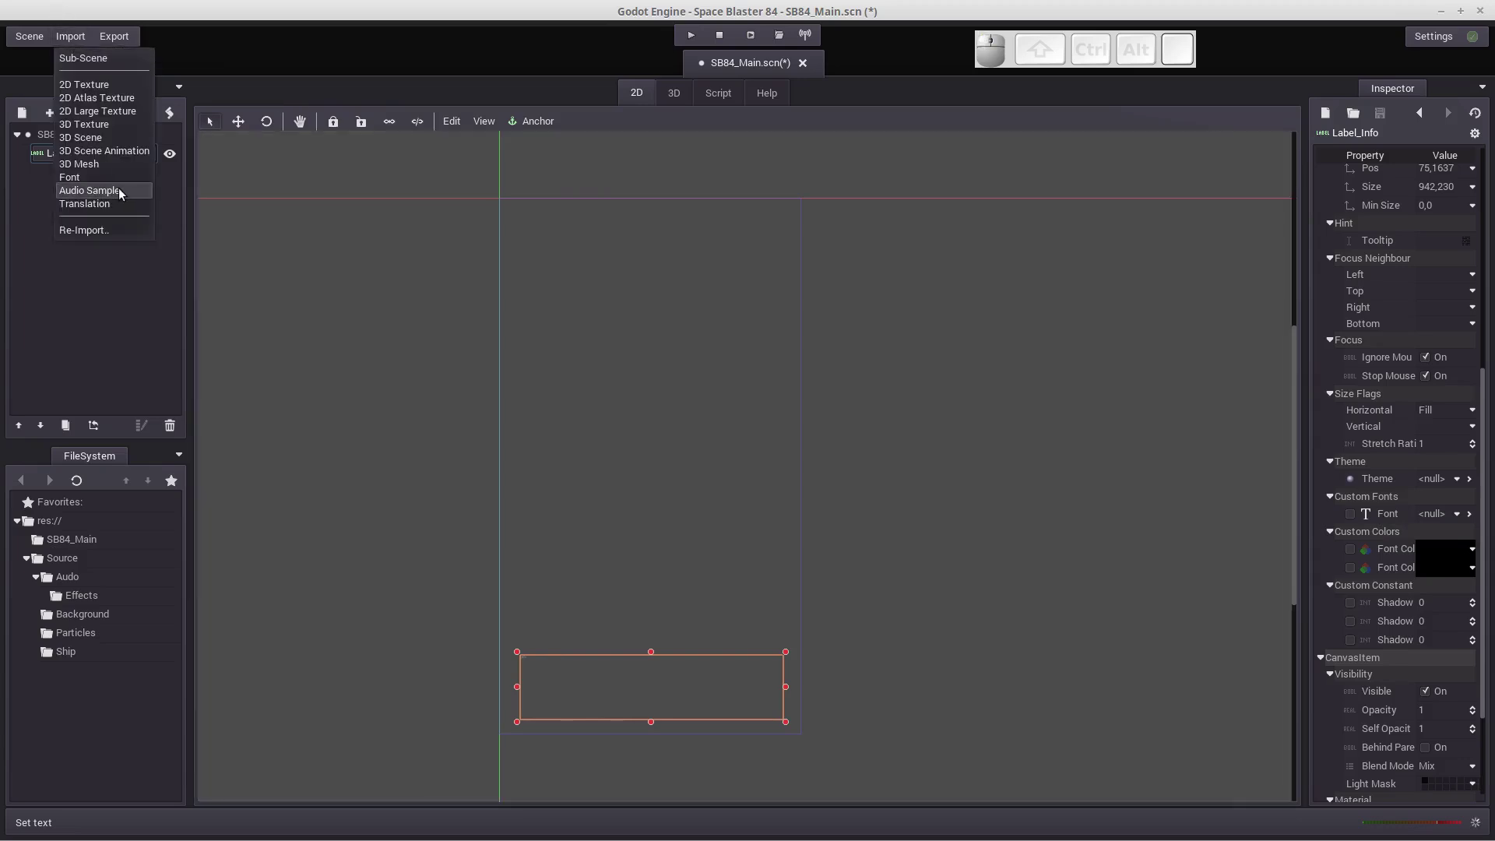
click(122, 187)
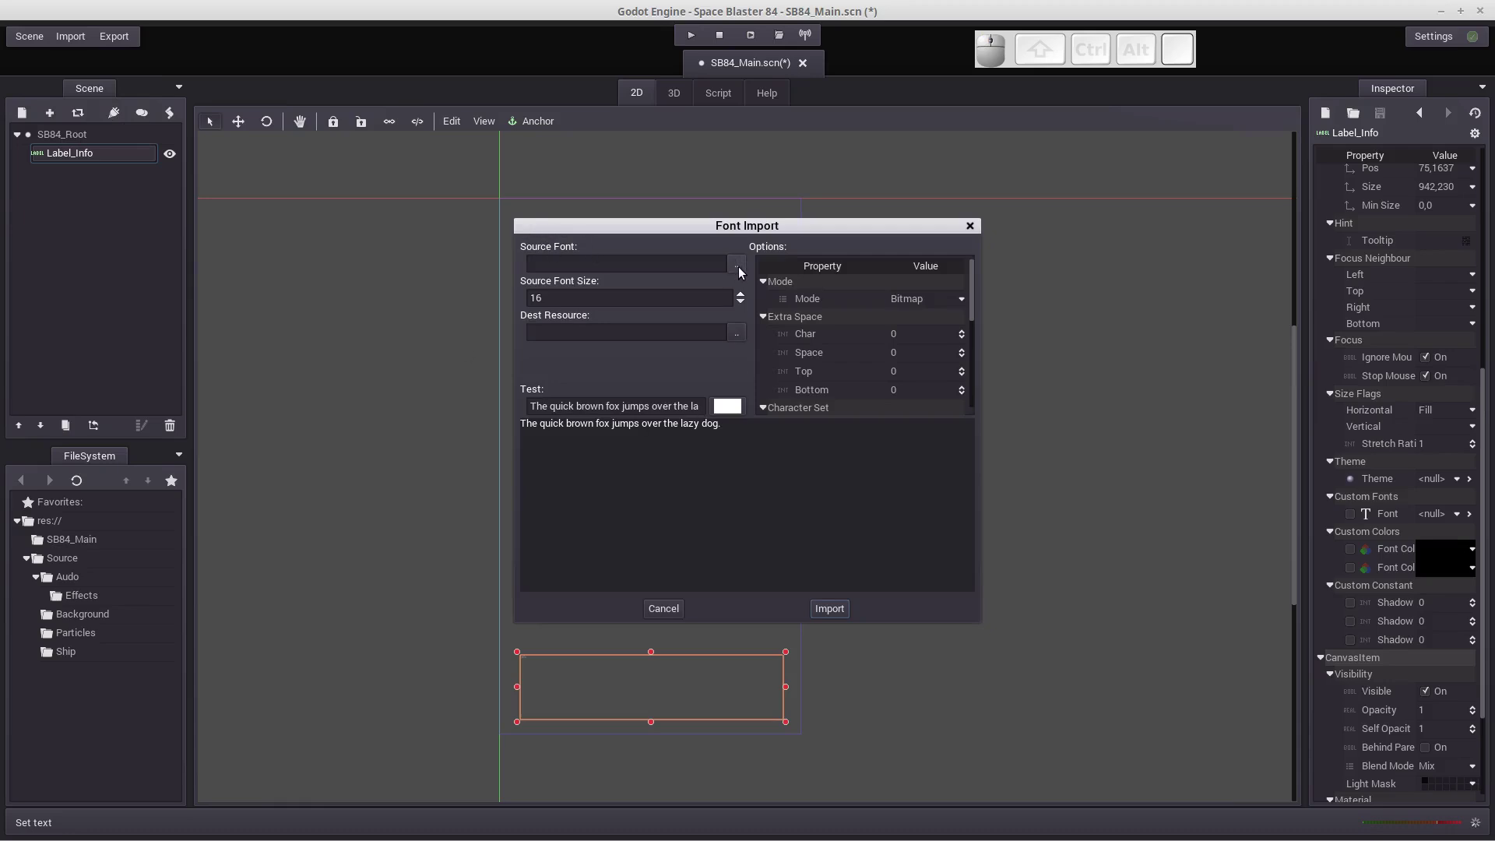
click(744, 265)
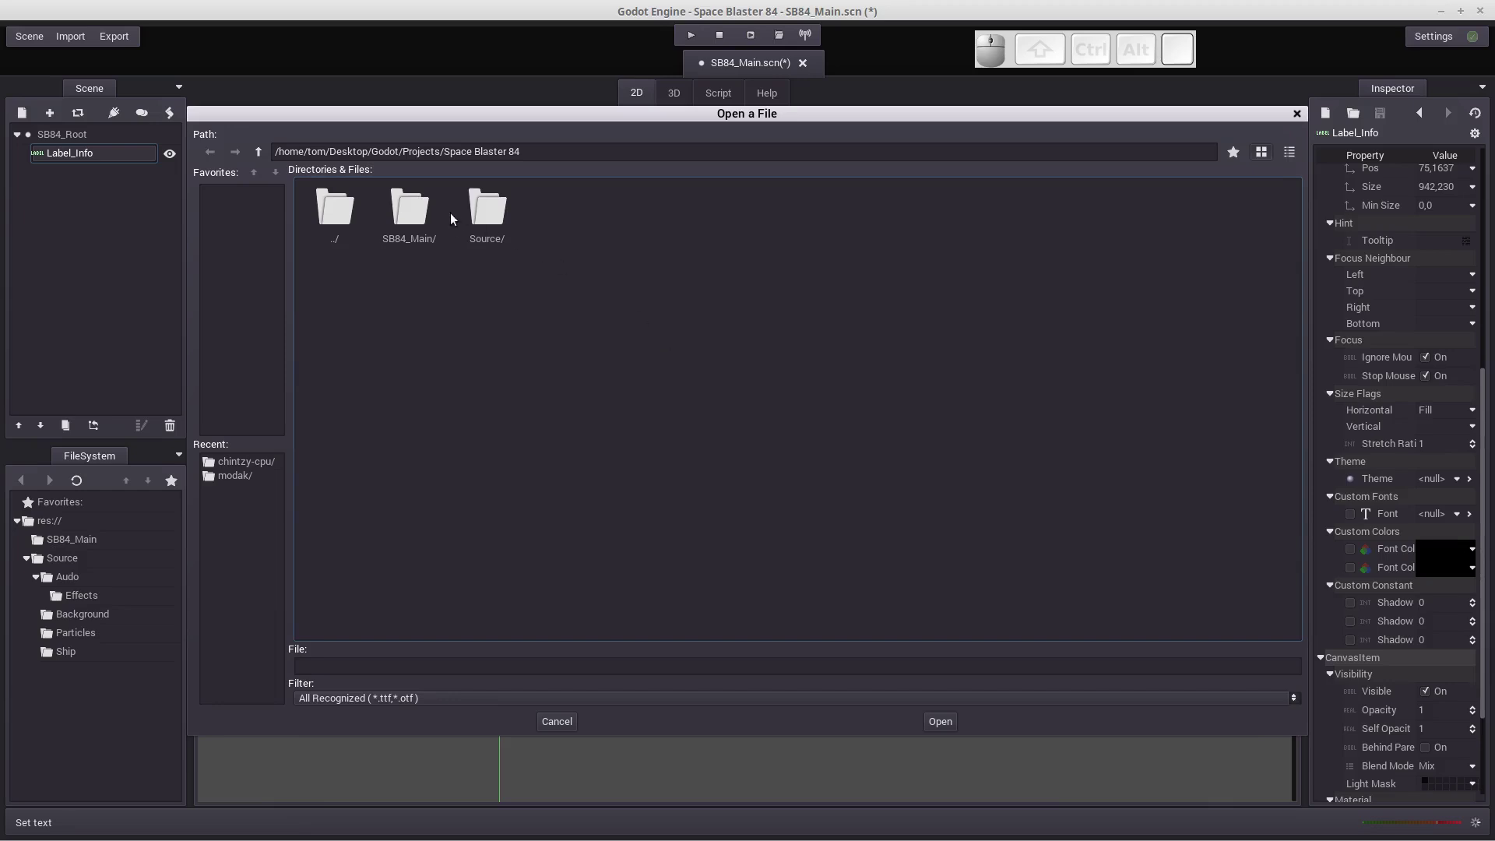
click(493, 211)
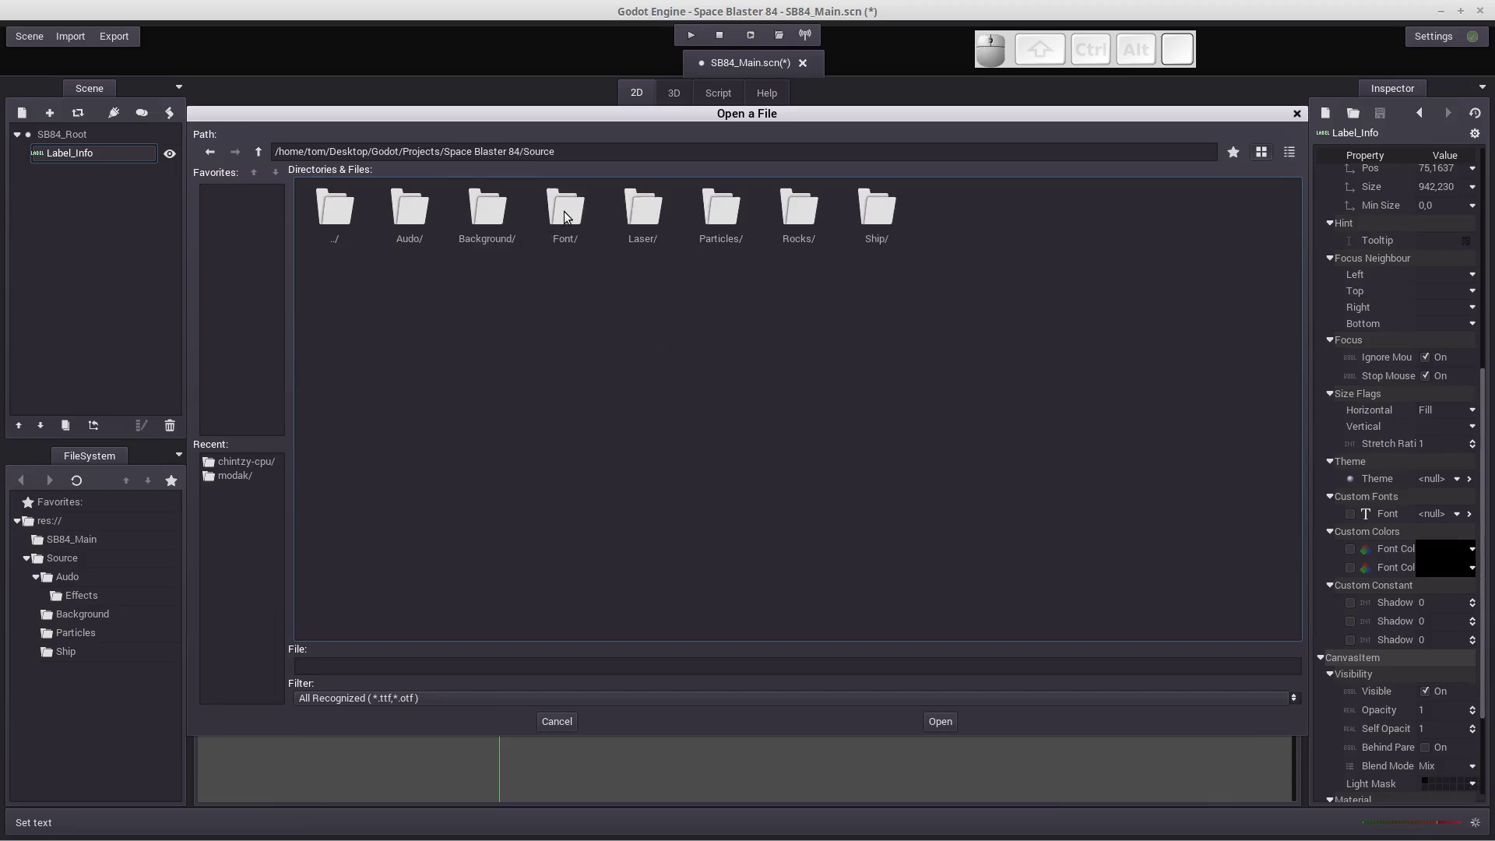
click(572, 214)
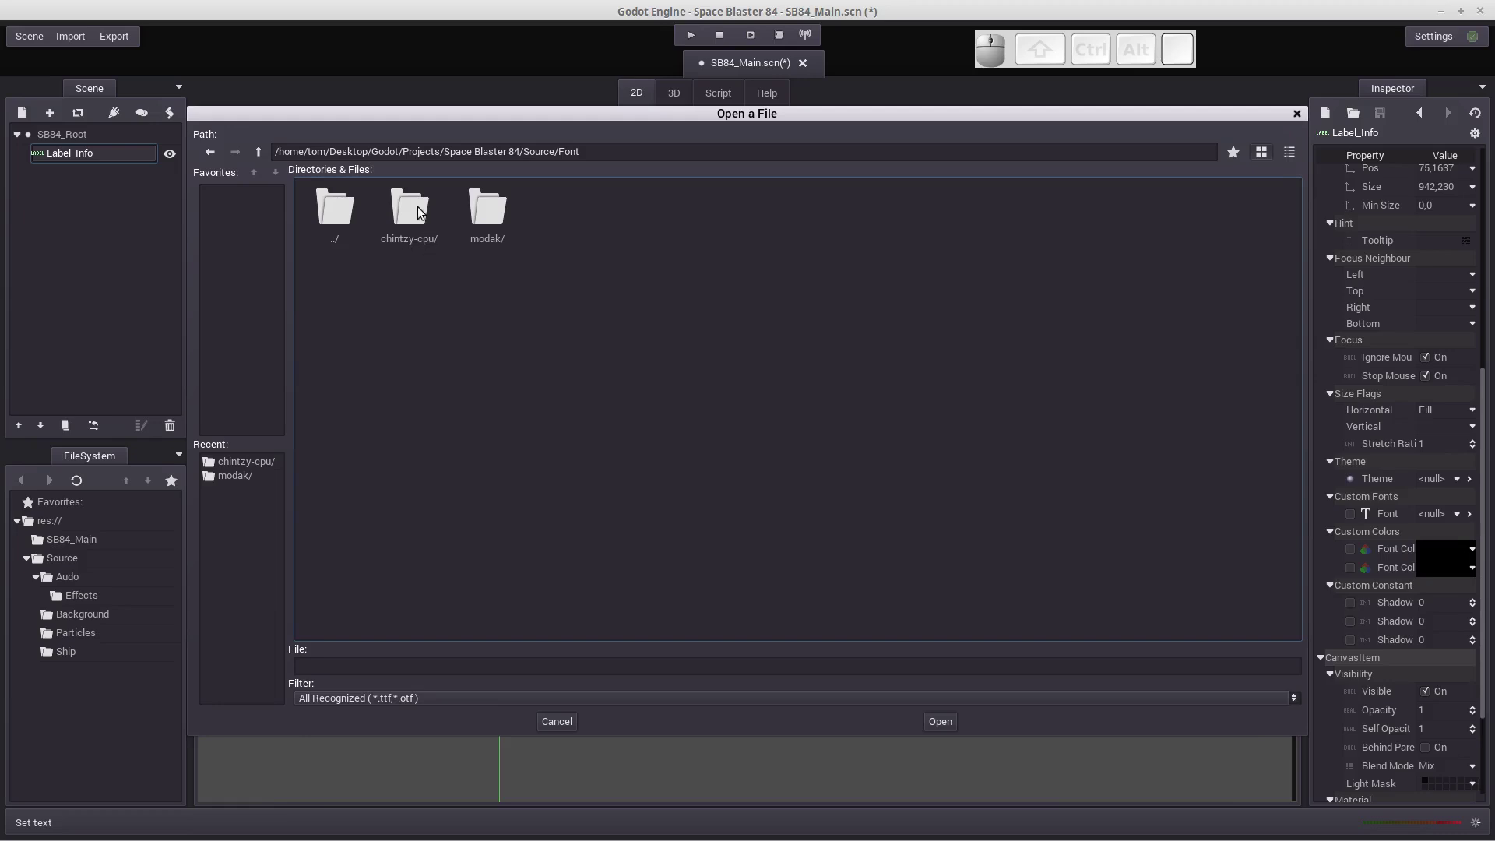
click(420, 222)
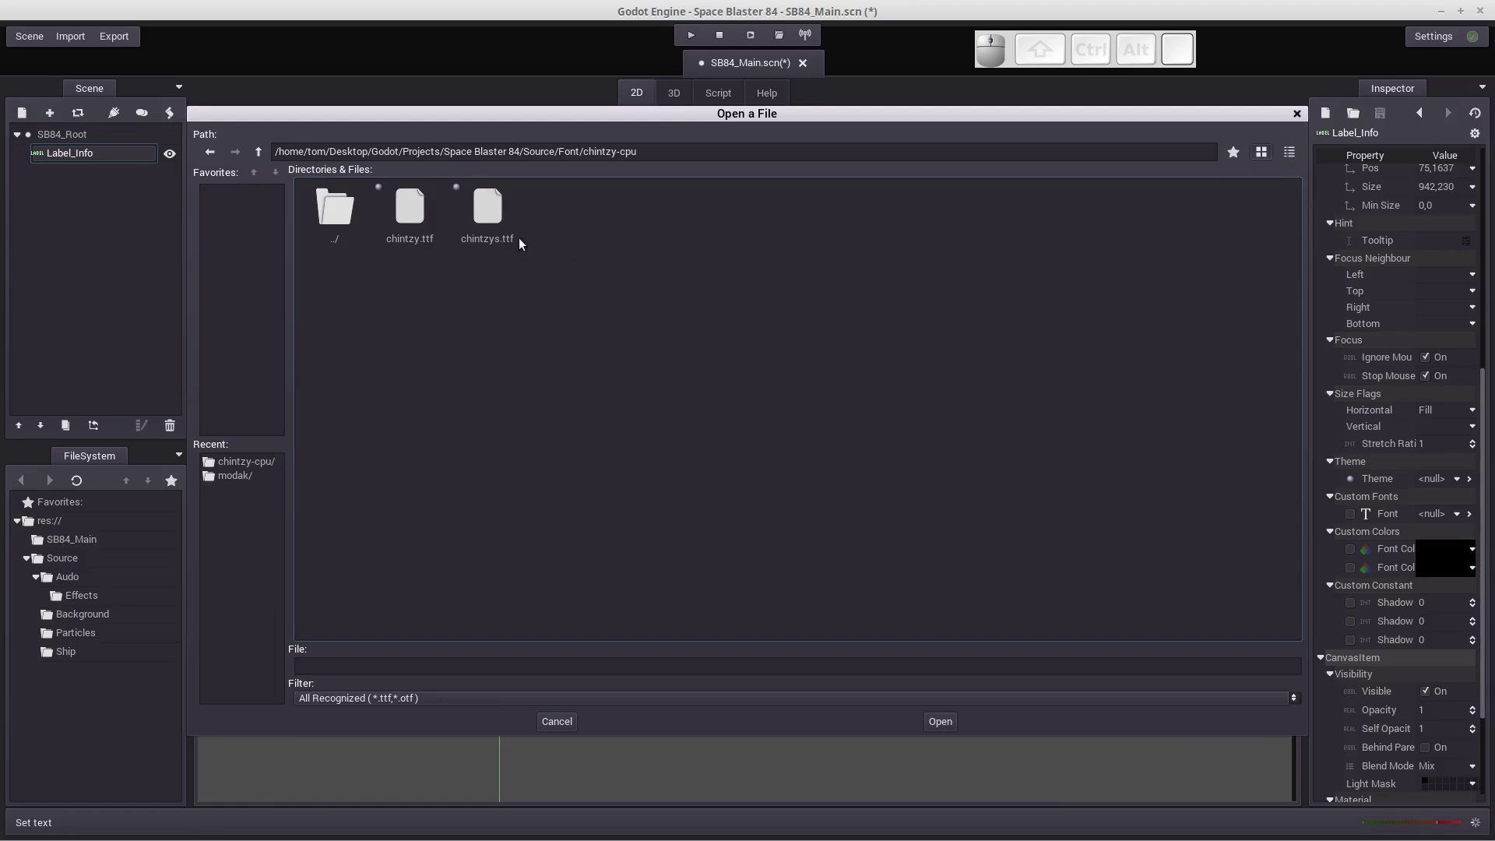
click(408, 219)
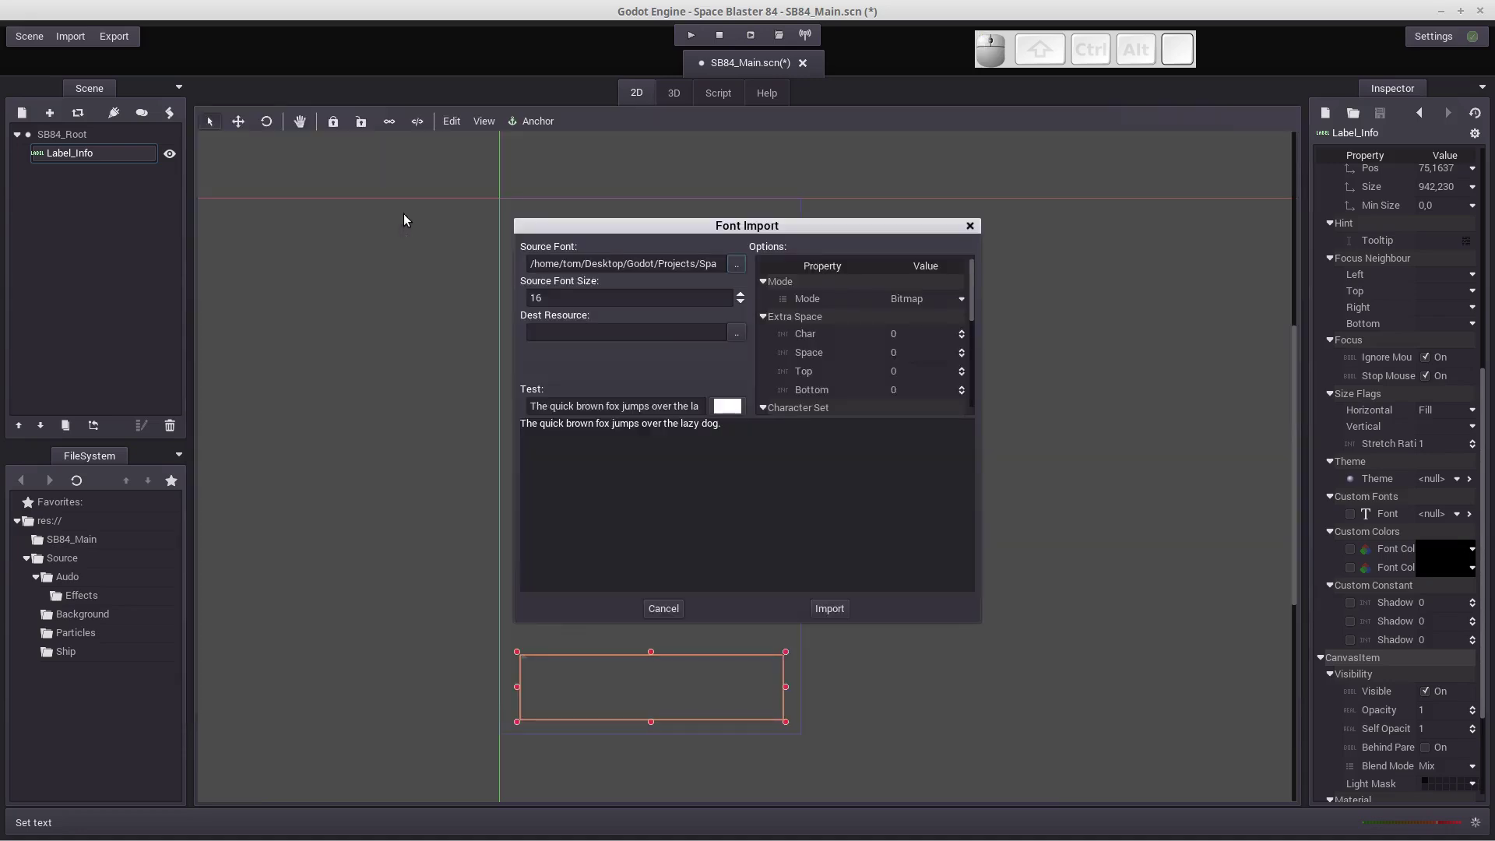
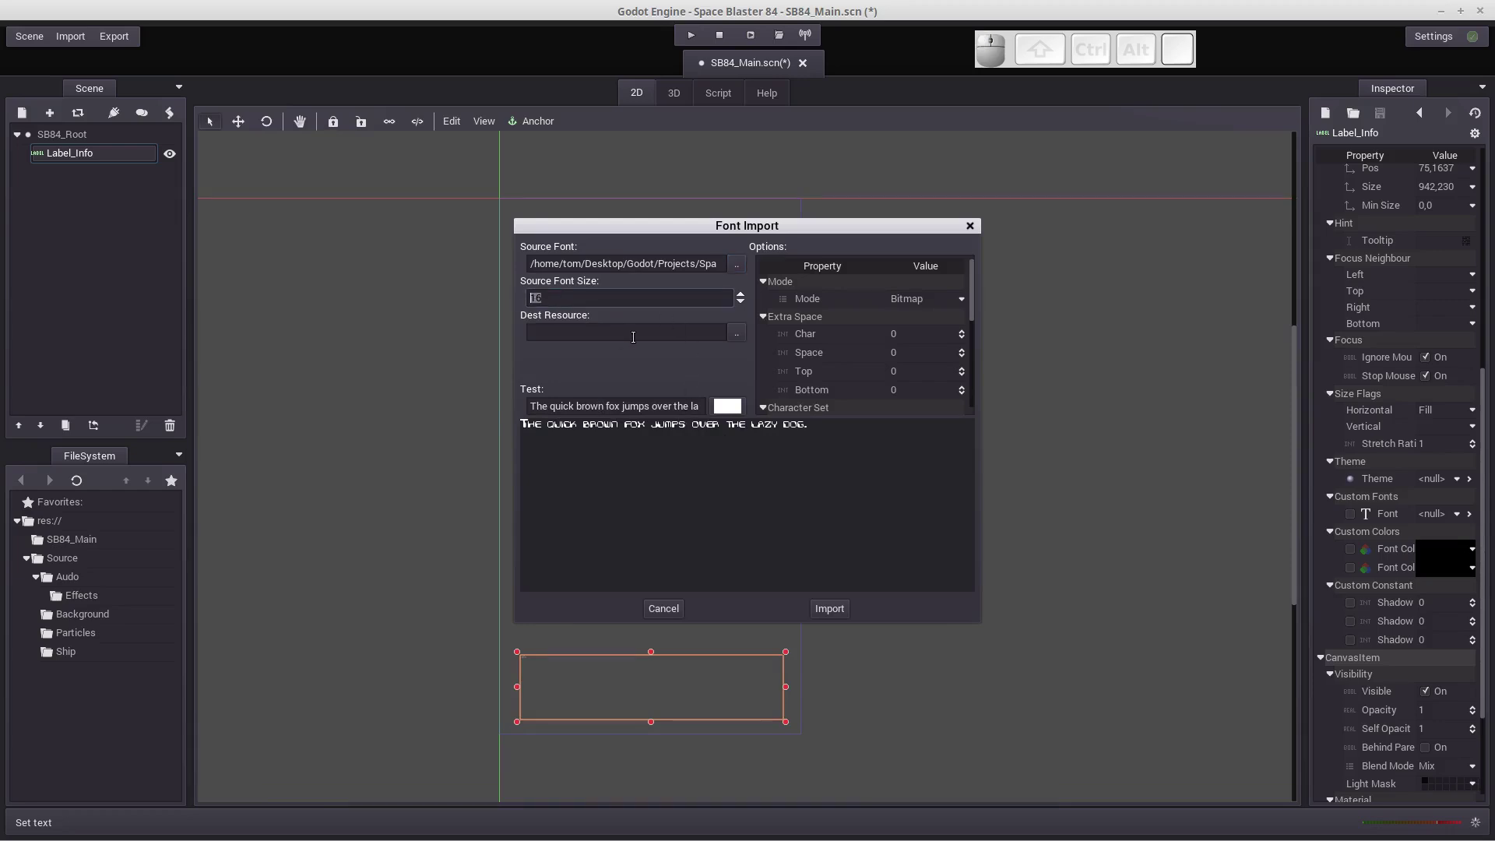
Step: Set the source font size to 60 and refresh the preview
key(6)
key(0)
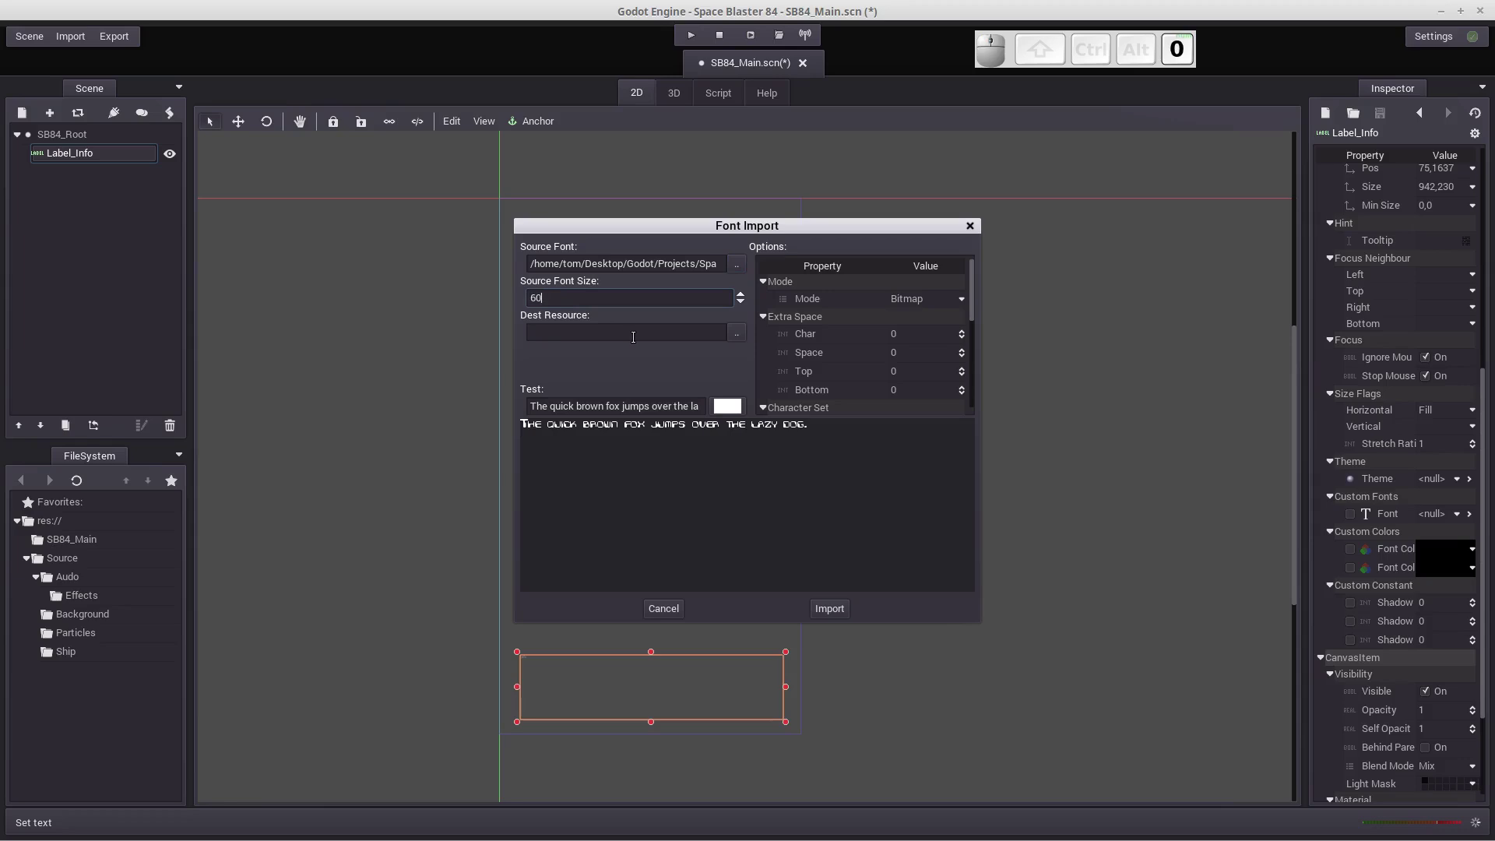
key(Return)
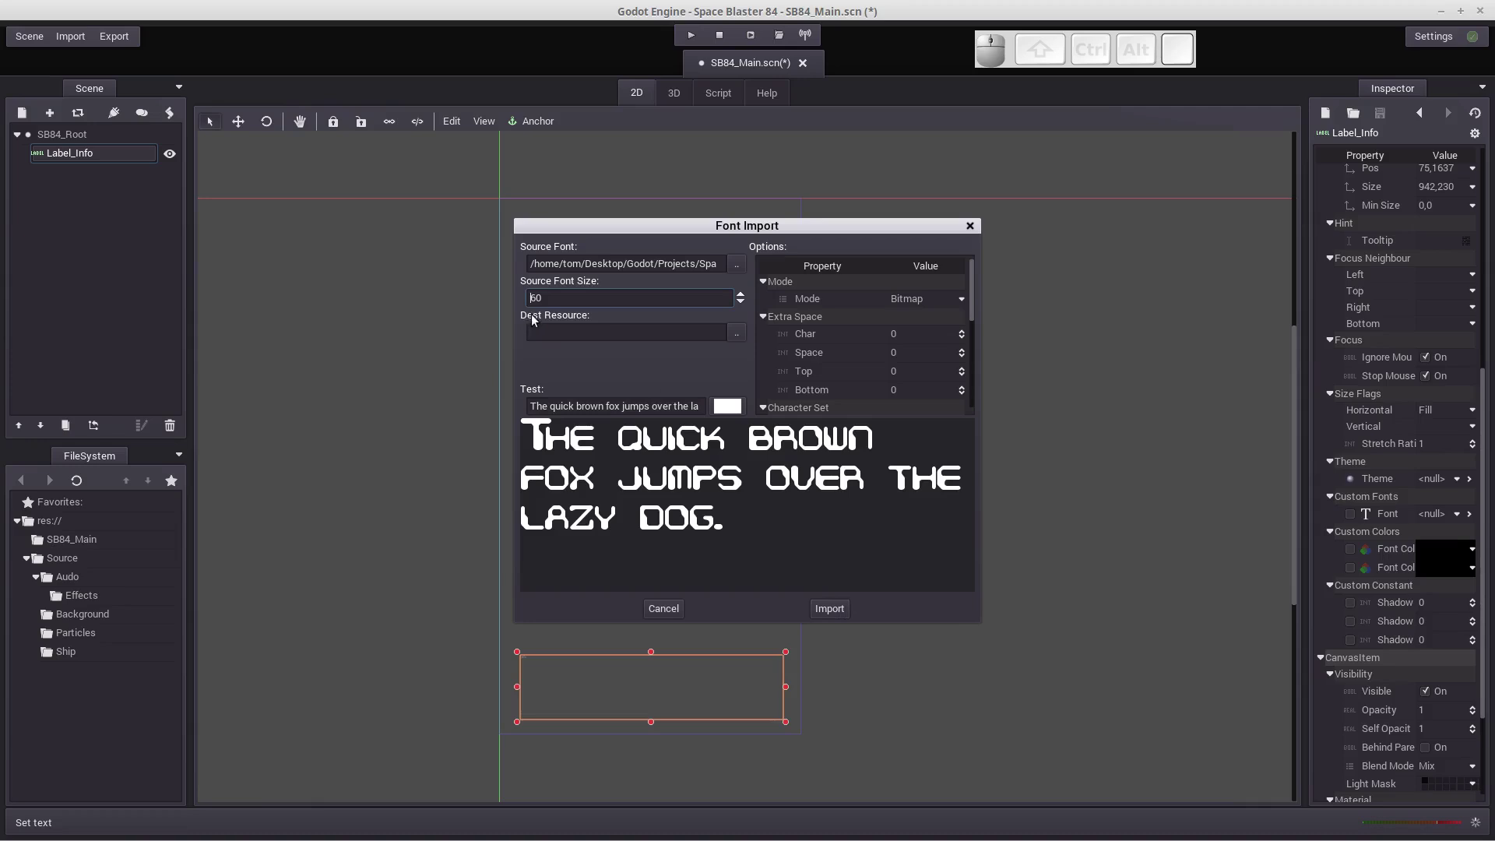
Step: Set the font's destination resource to the SB84_Main folder as a .fnt file
click(741, 334)
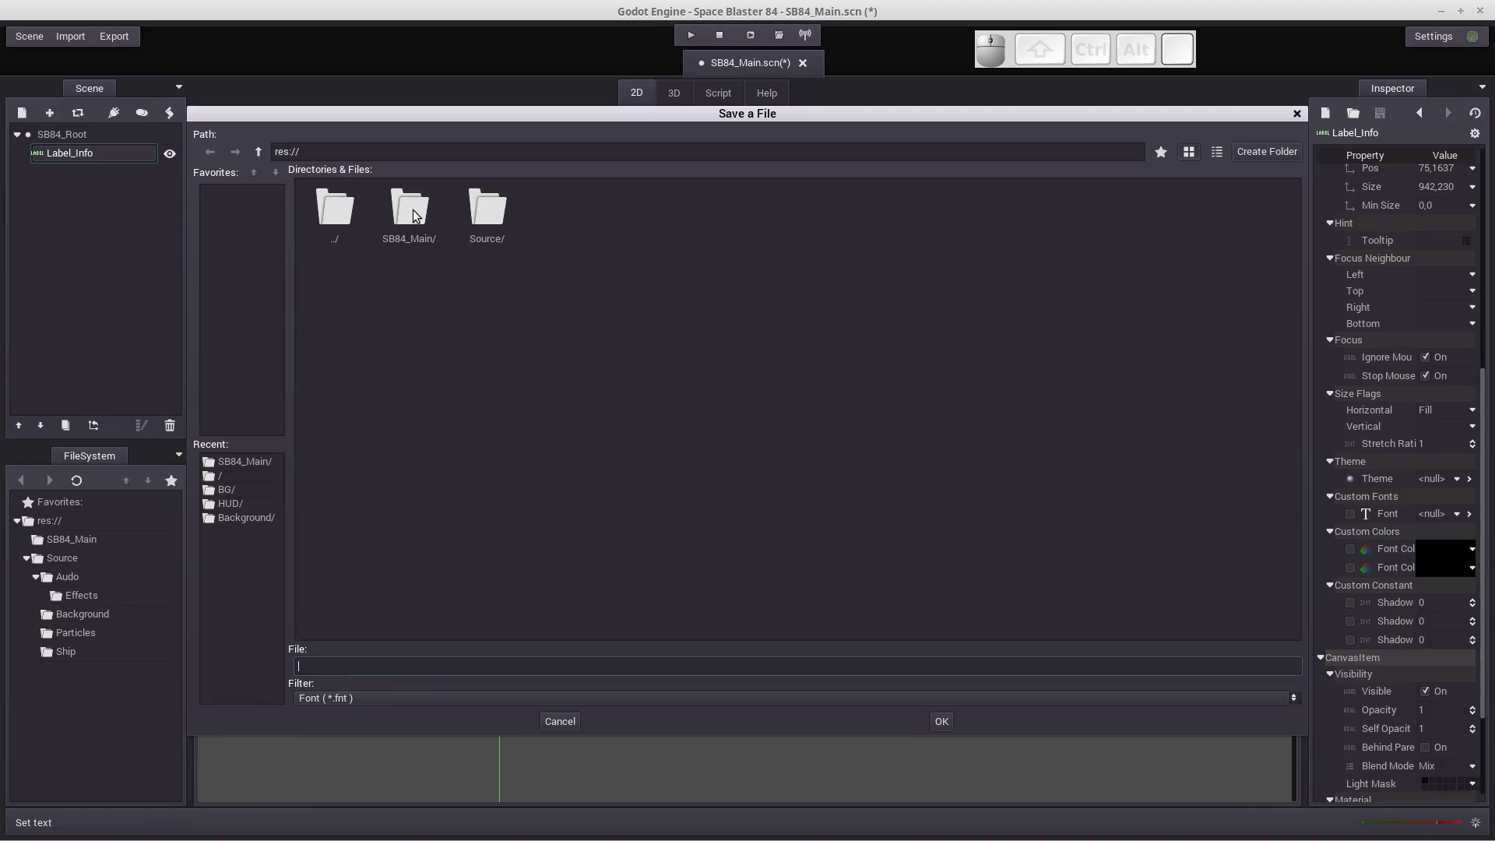
click(419, 215)
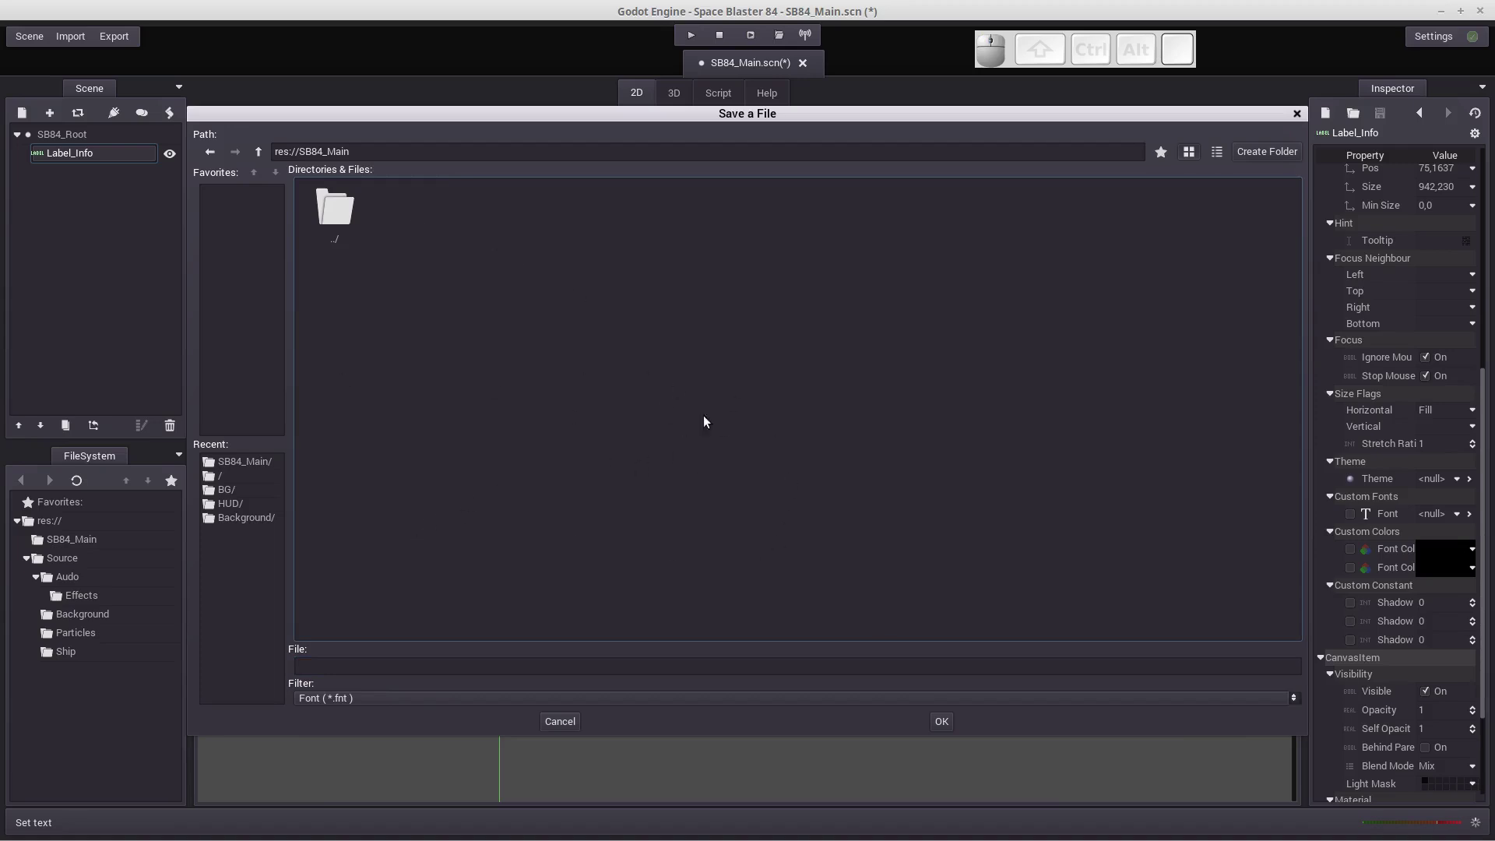
click(943, 718)
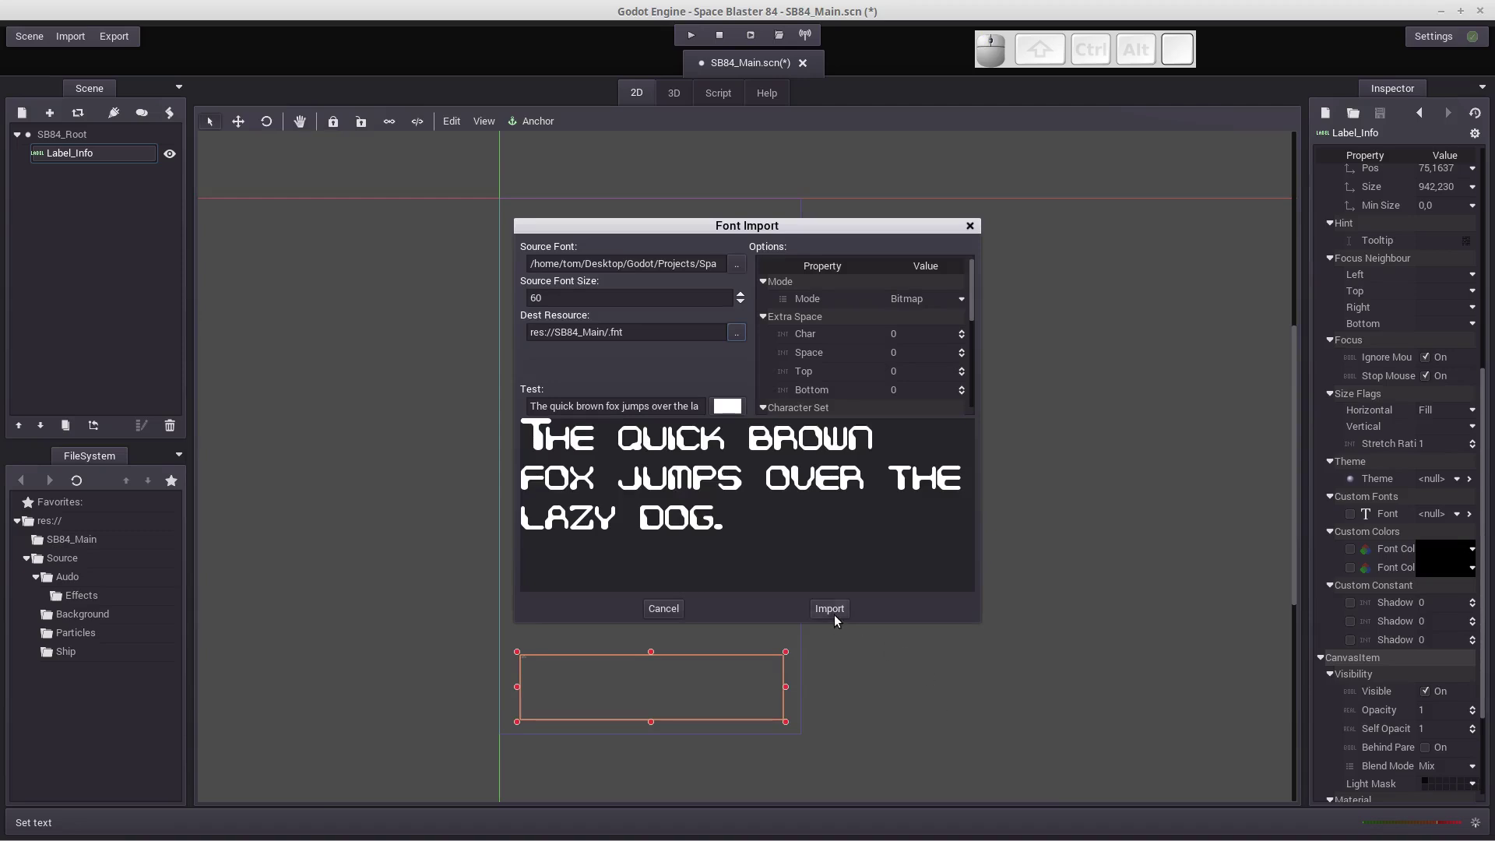
Step: Load the imported .fnt file from the SB84_Main folder as Label_Info's custom font
click(837, 612)
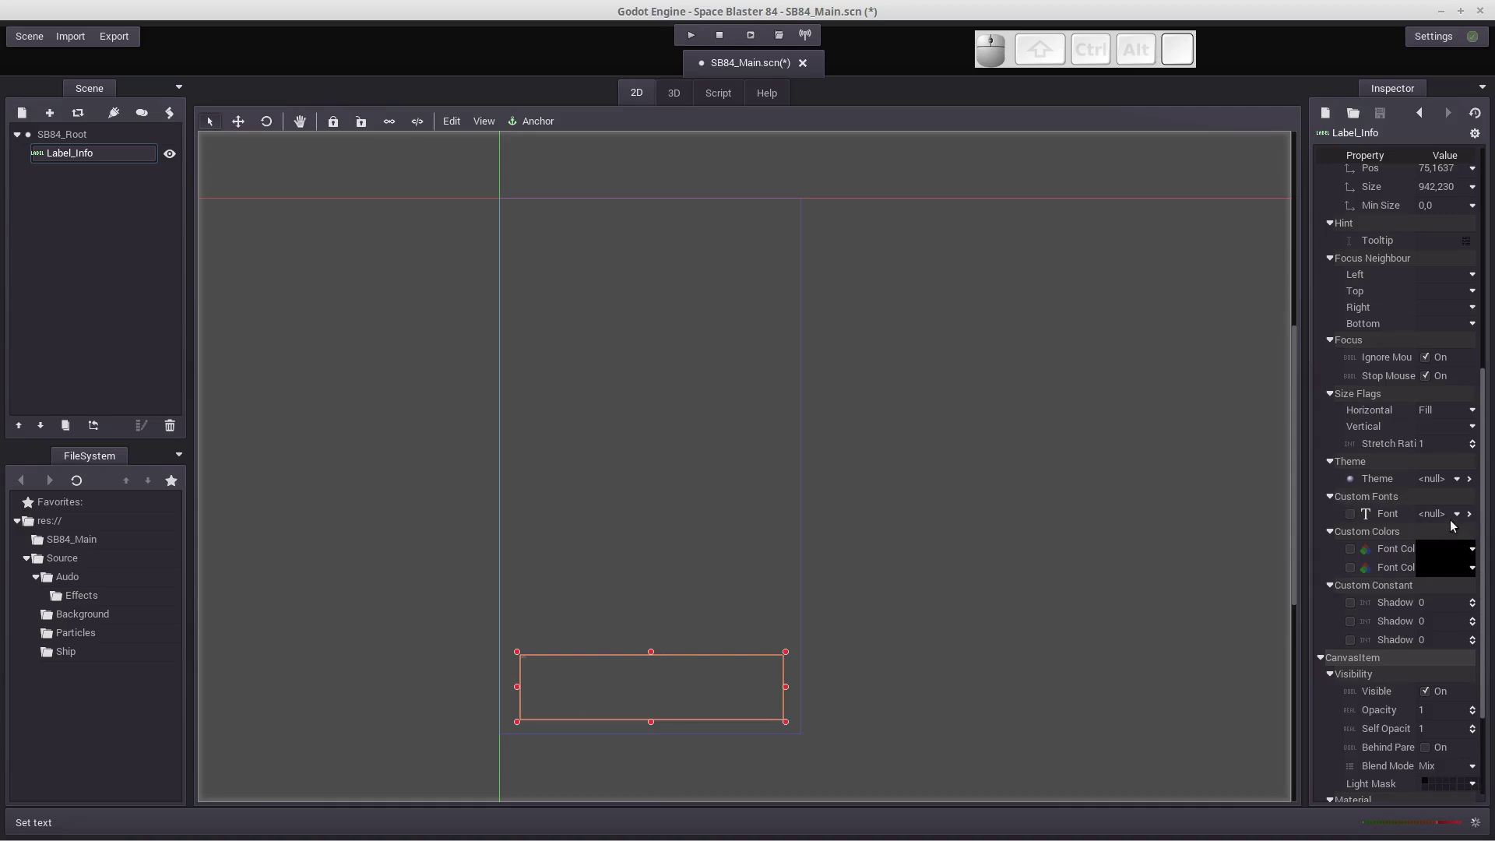
click(1461, 516)
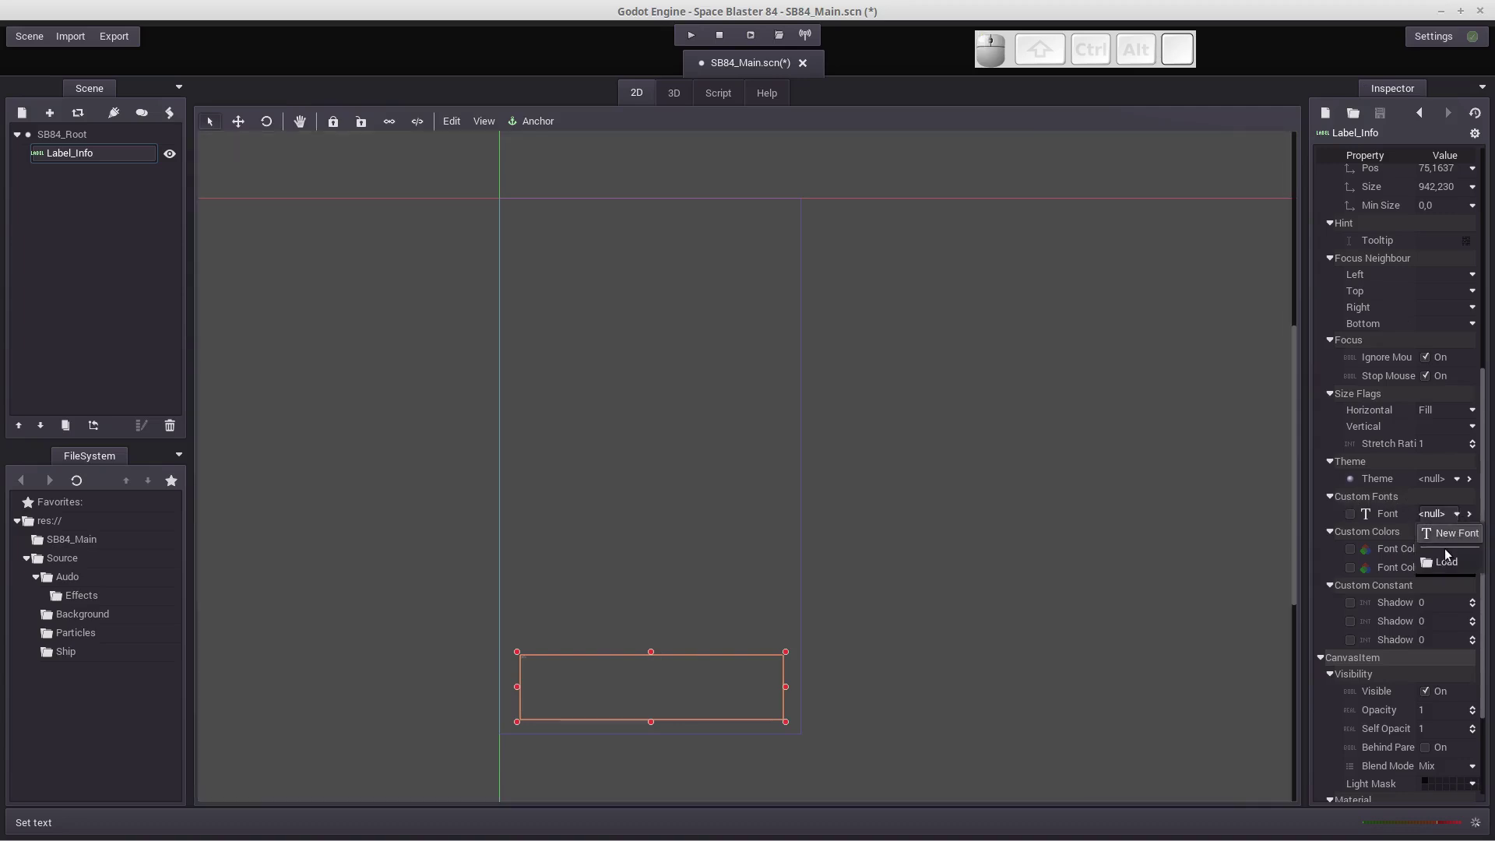
click(1446, 567)
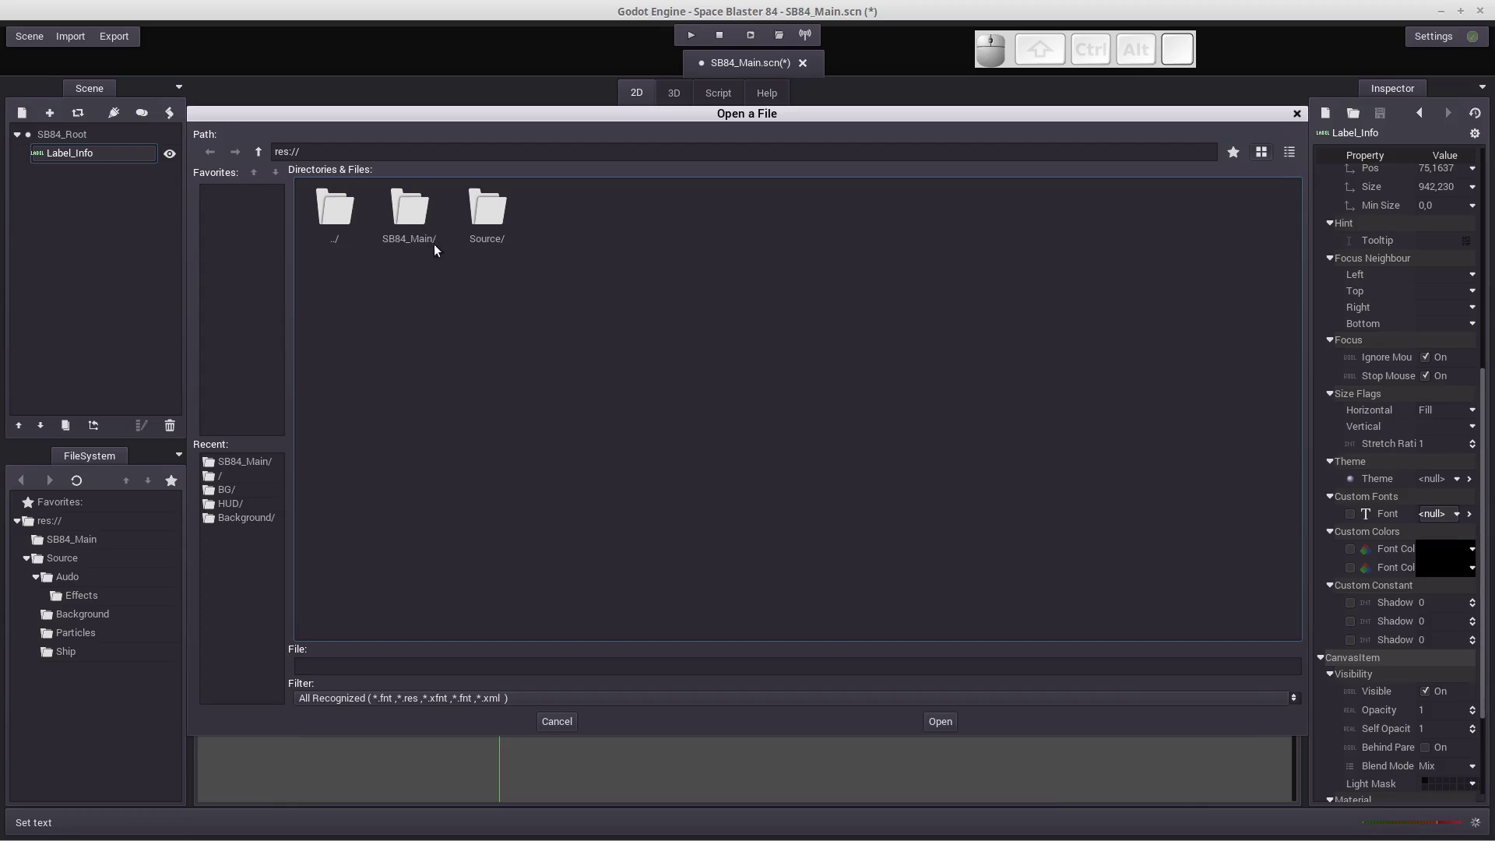
click(416, 222)
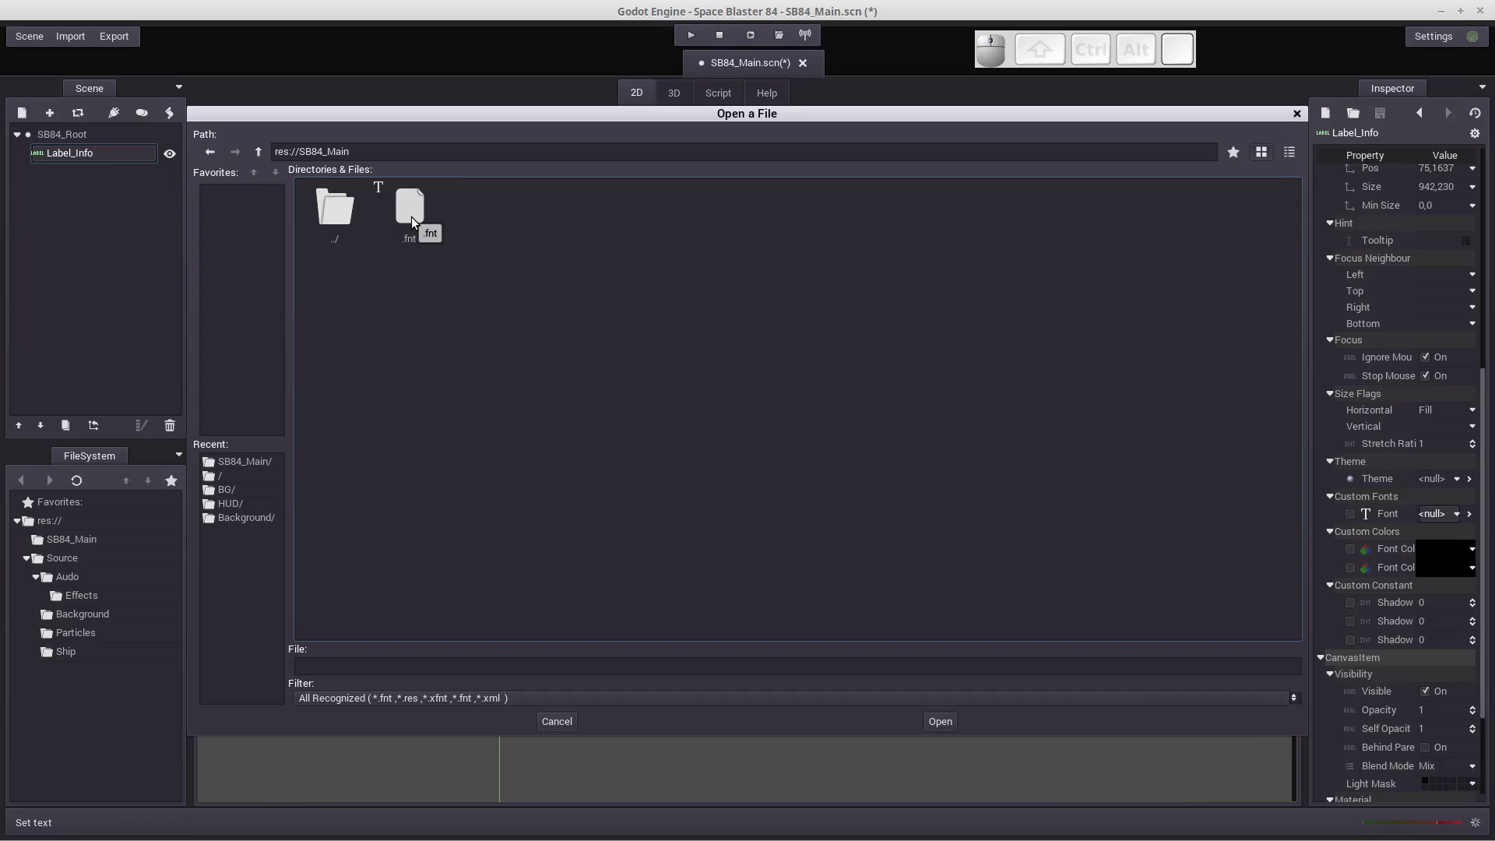
click(415, 218)
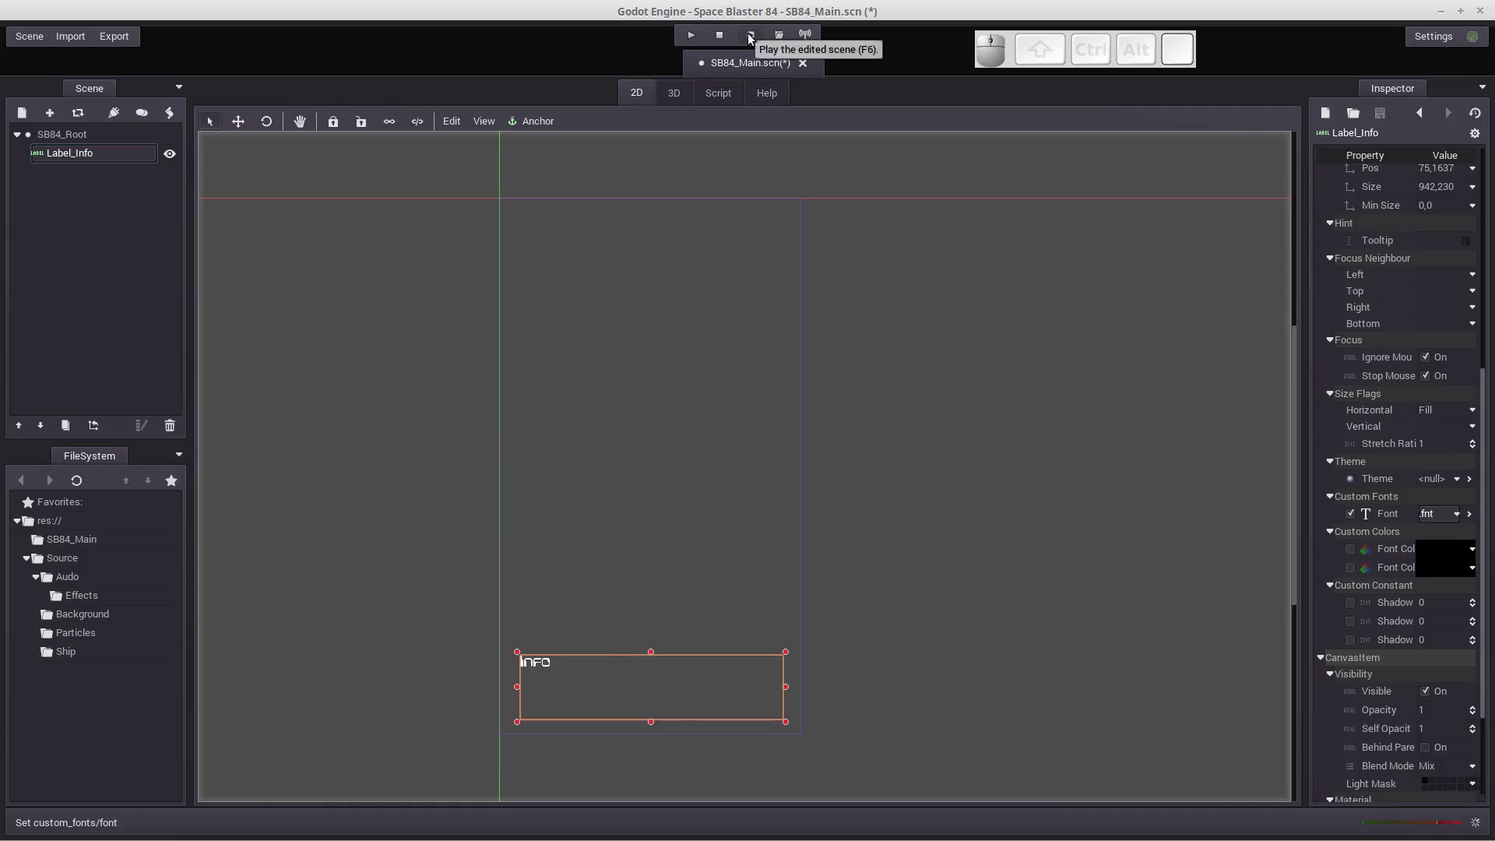
Step: Run the current scene to view the INFO label, then stop the game
click(751, 35)
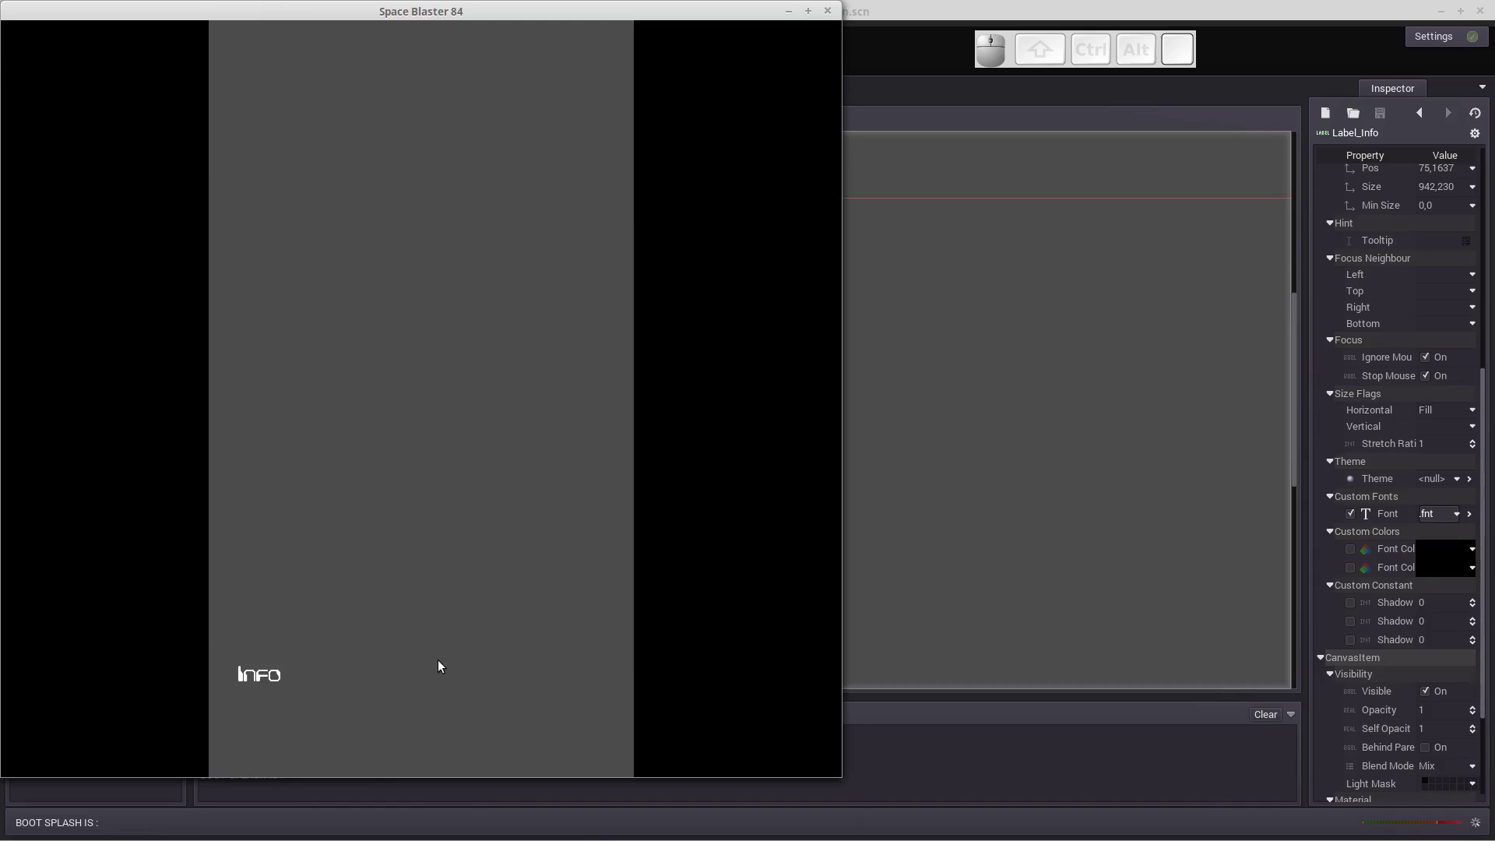
click(833, 16)
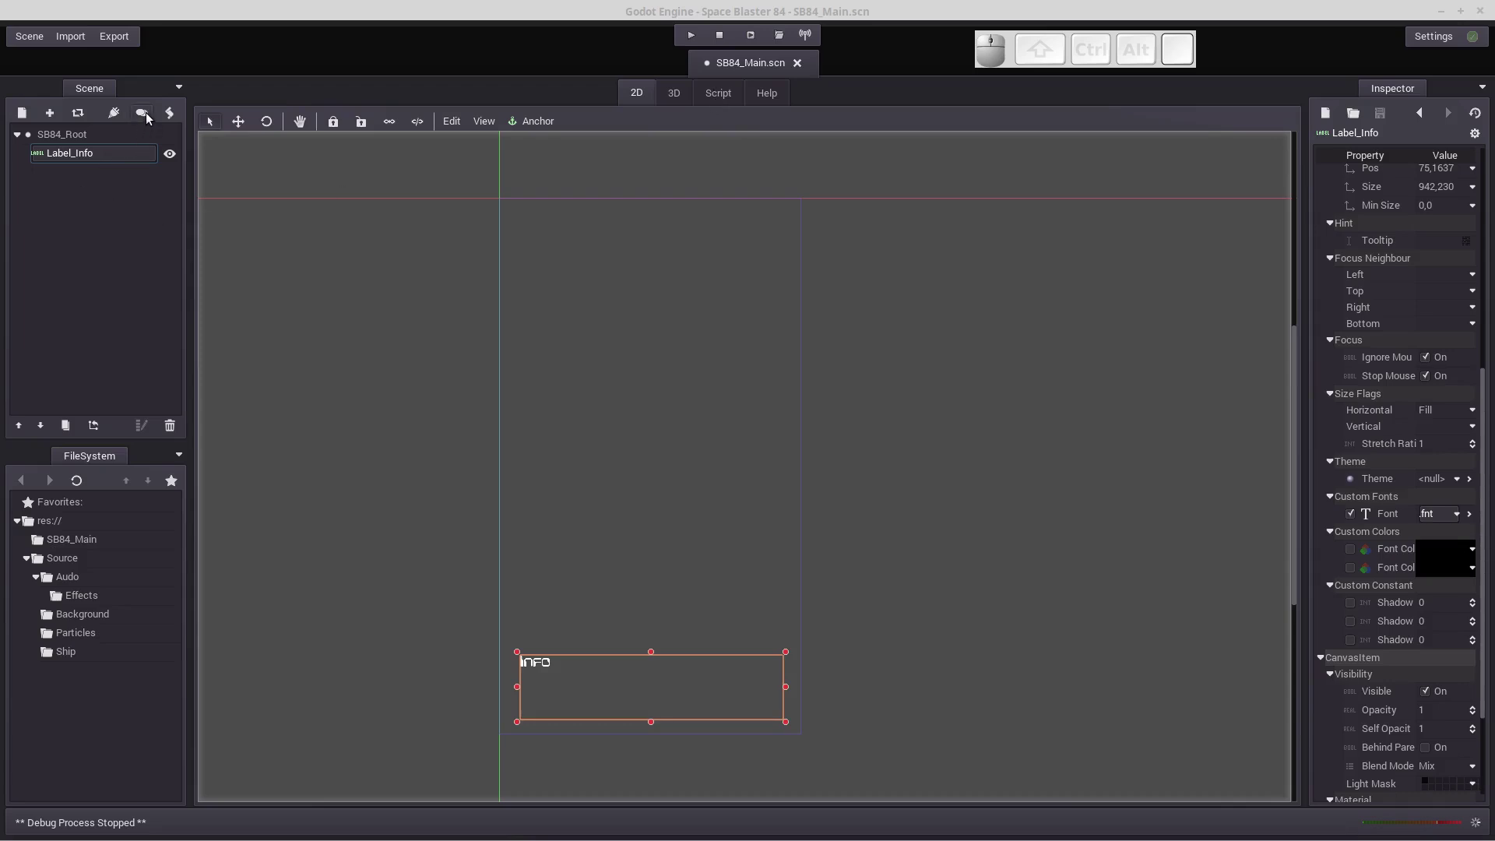
Step: Start adding a new script to the SB84_Root node
click(58, 139)
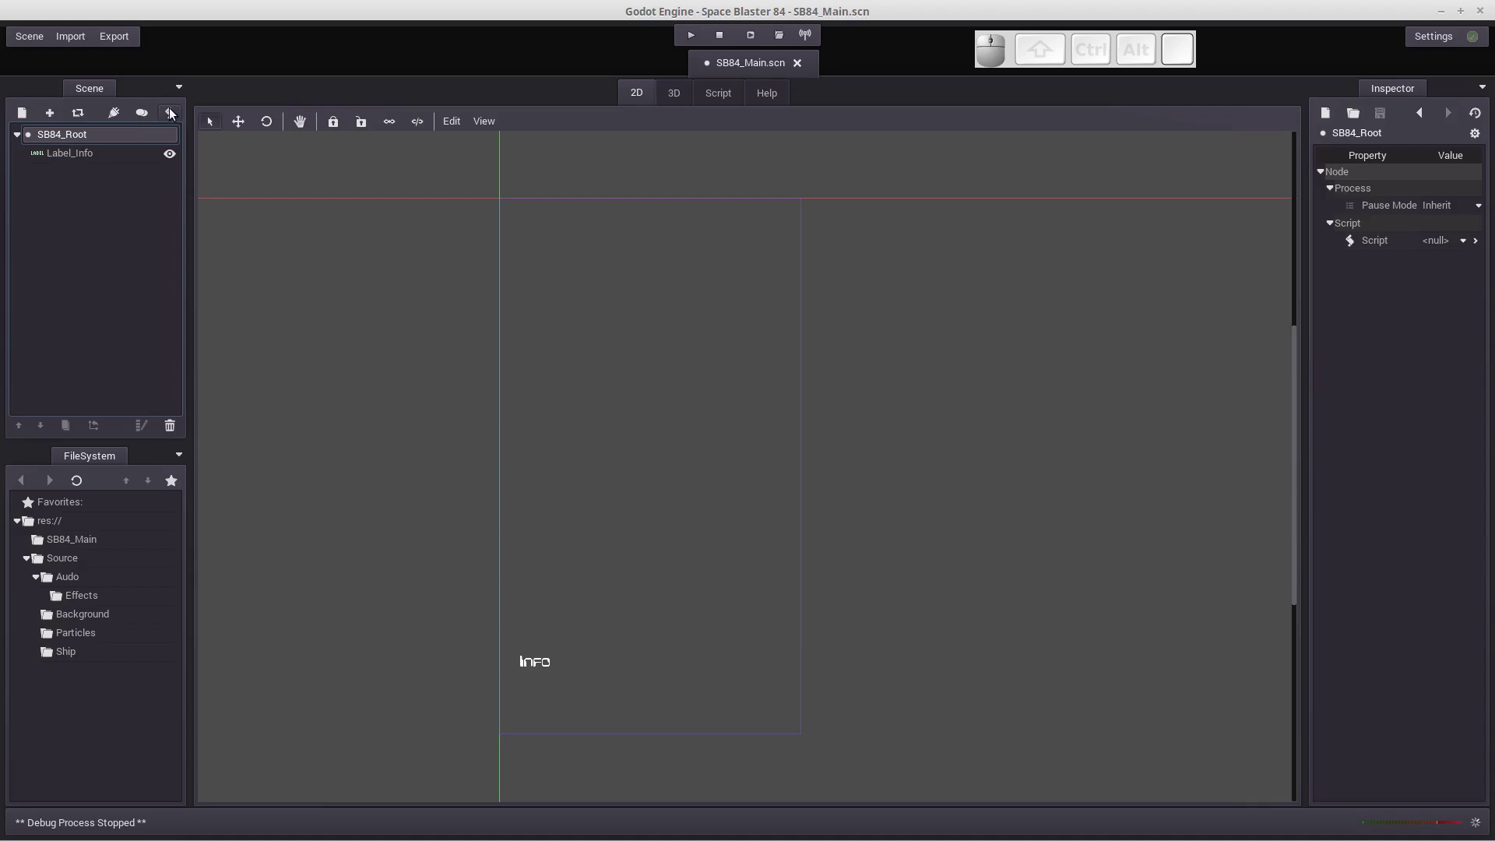
click(171, 118)
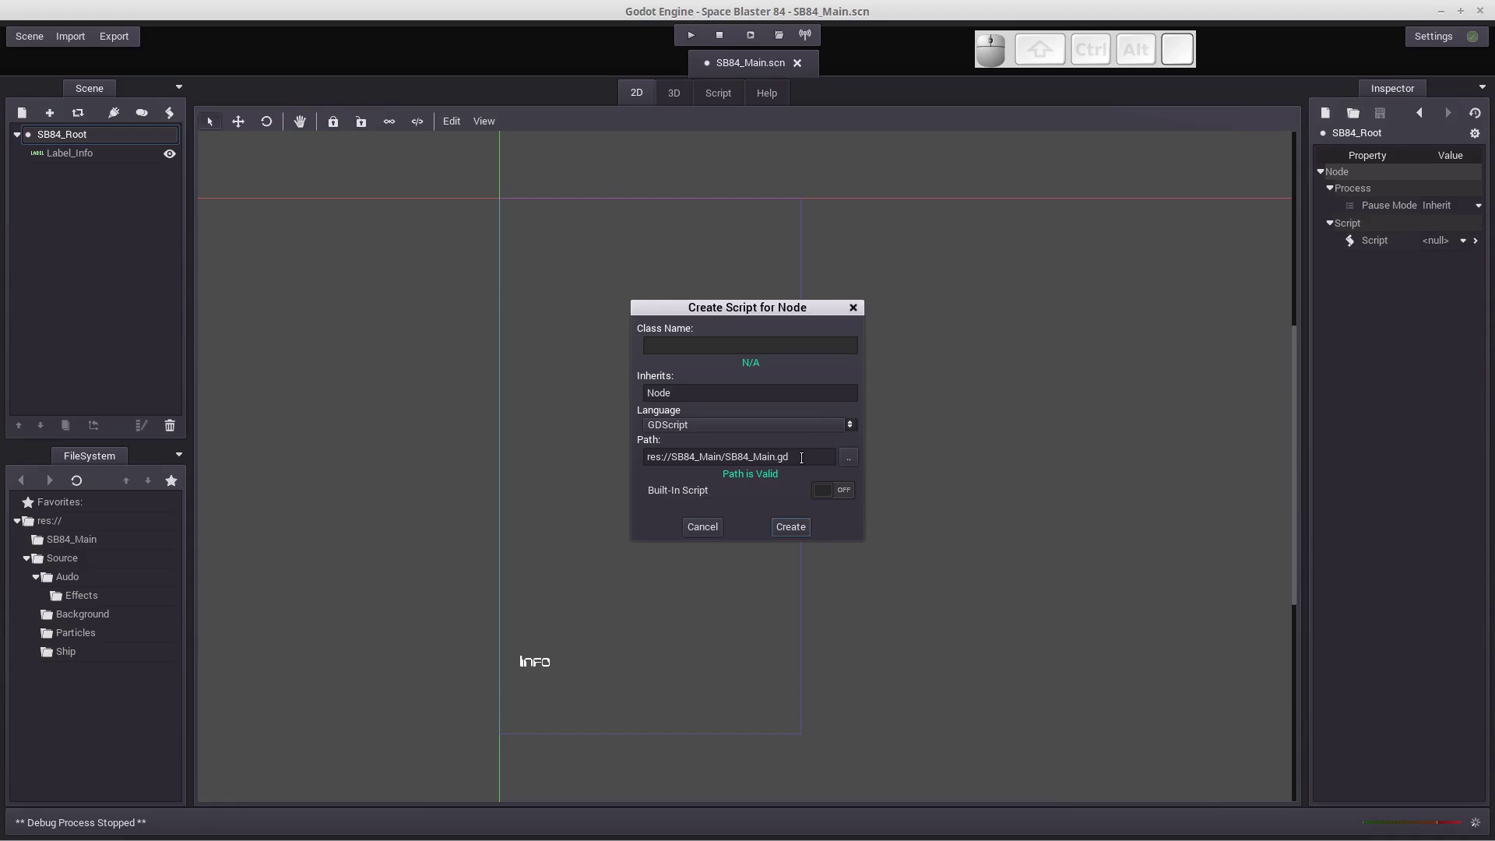
Step: Create SB84_Main.gd and declare 'var gameRunning = false' below the comments, moving into _ready
click(790, 528)
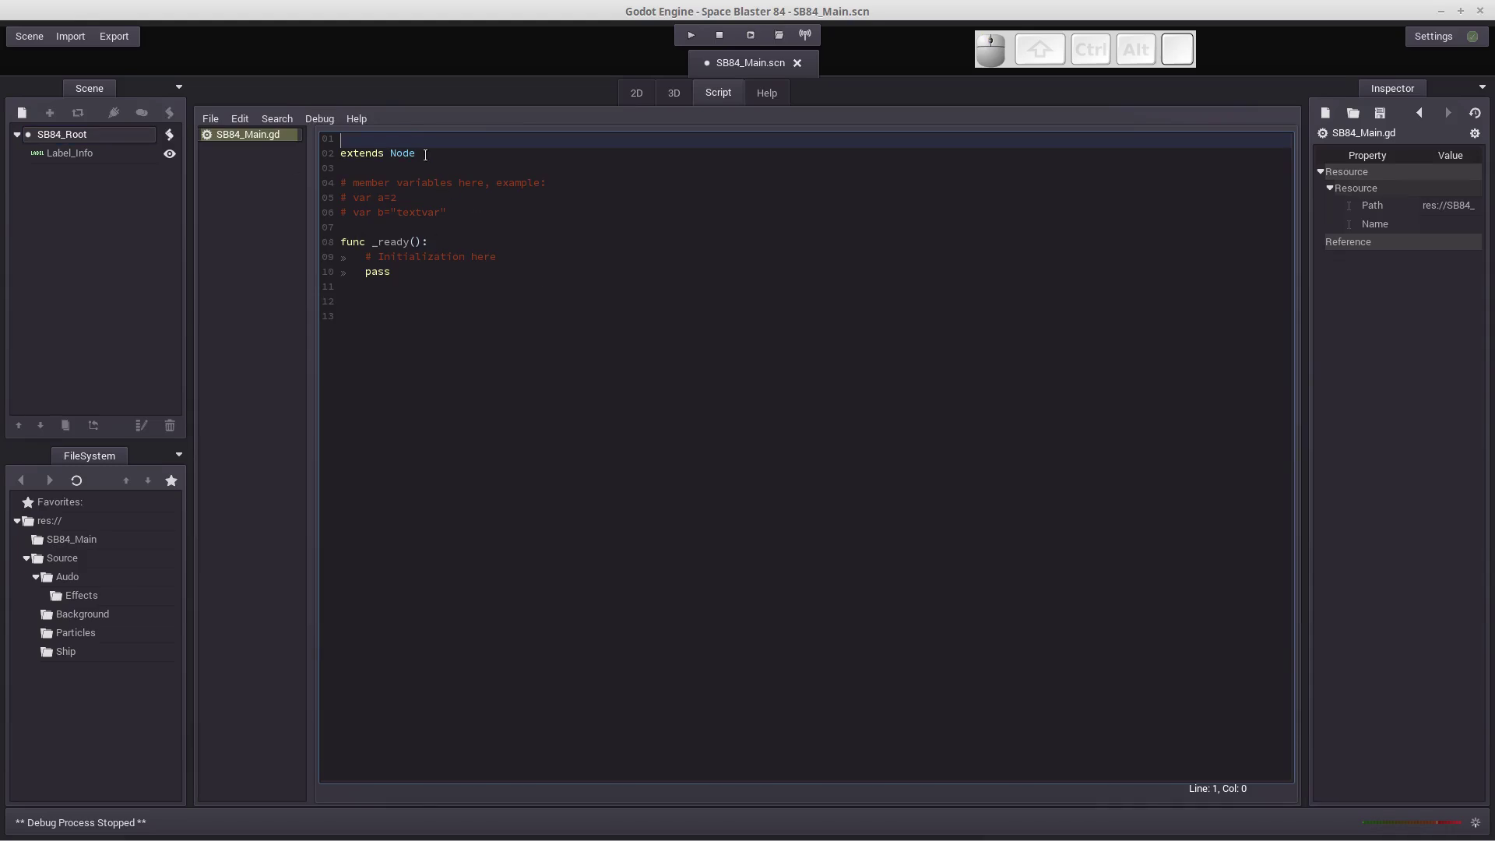
click(455, 206)
key(Return)
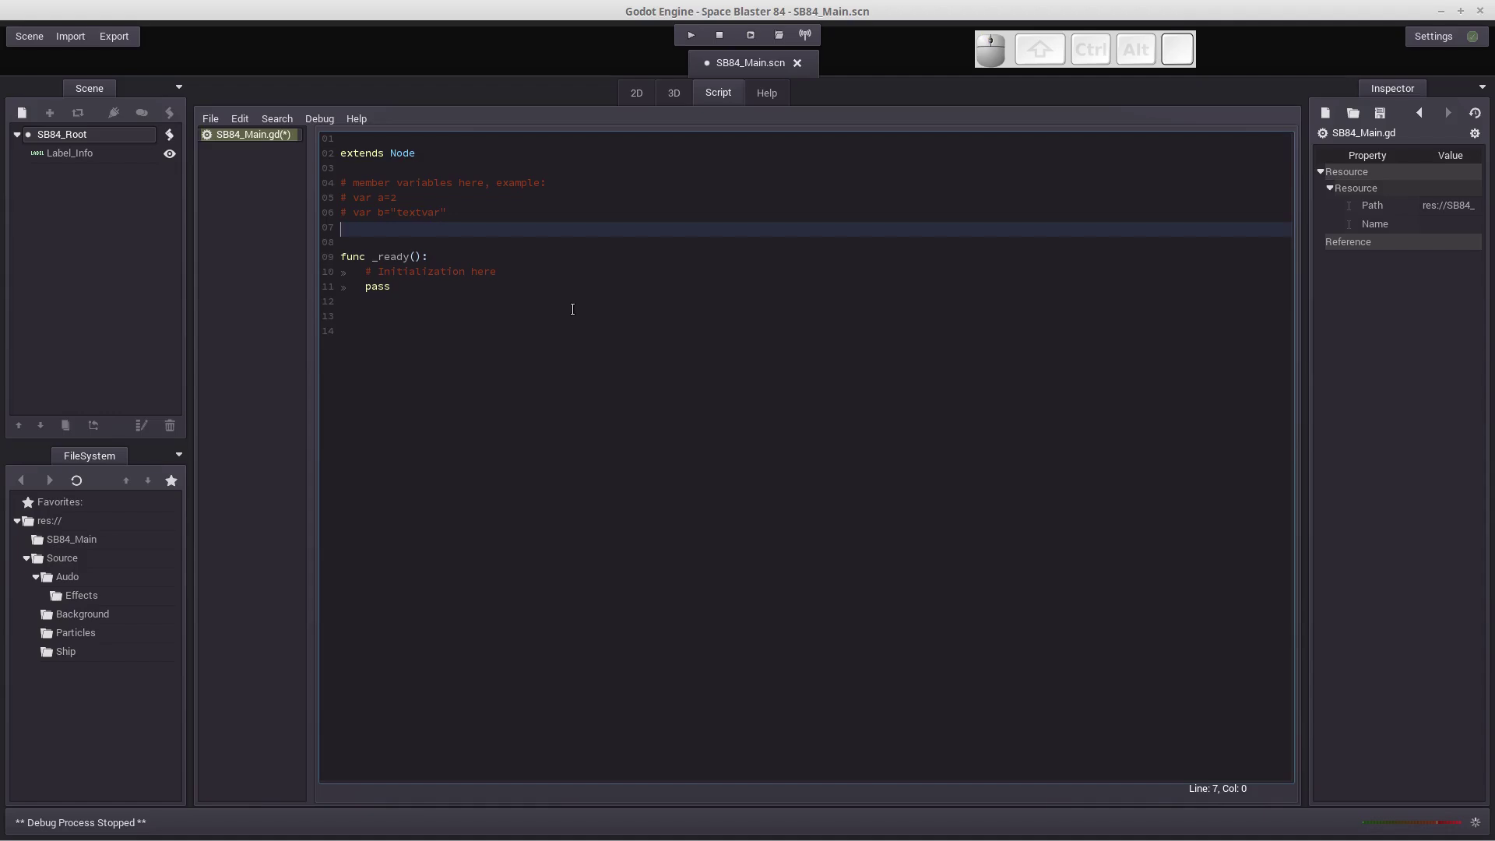
key(space)
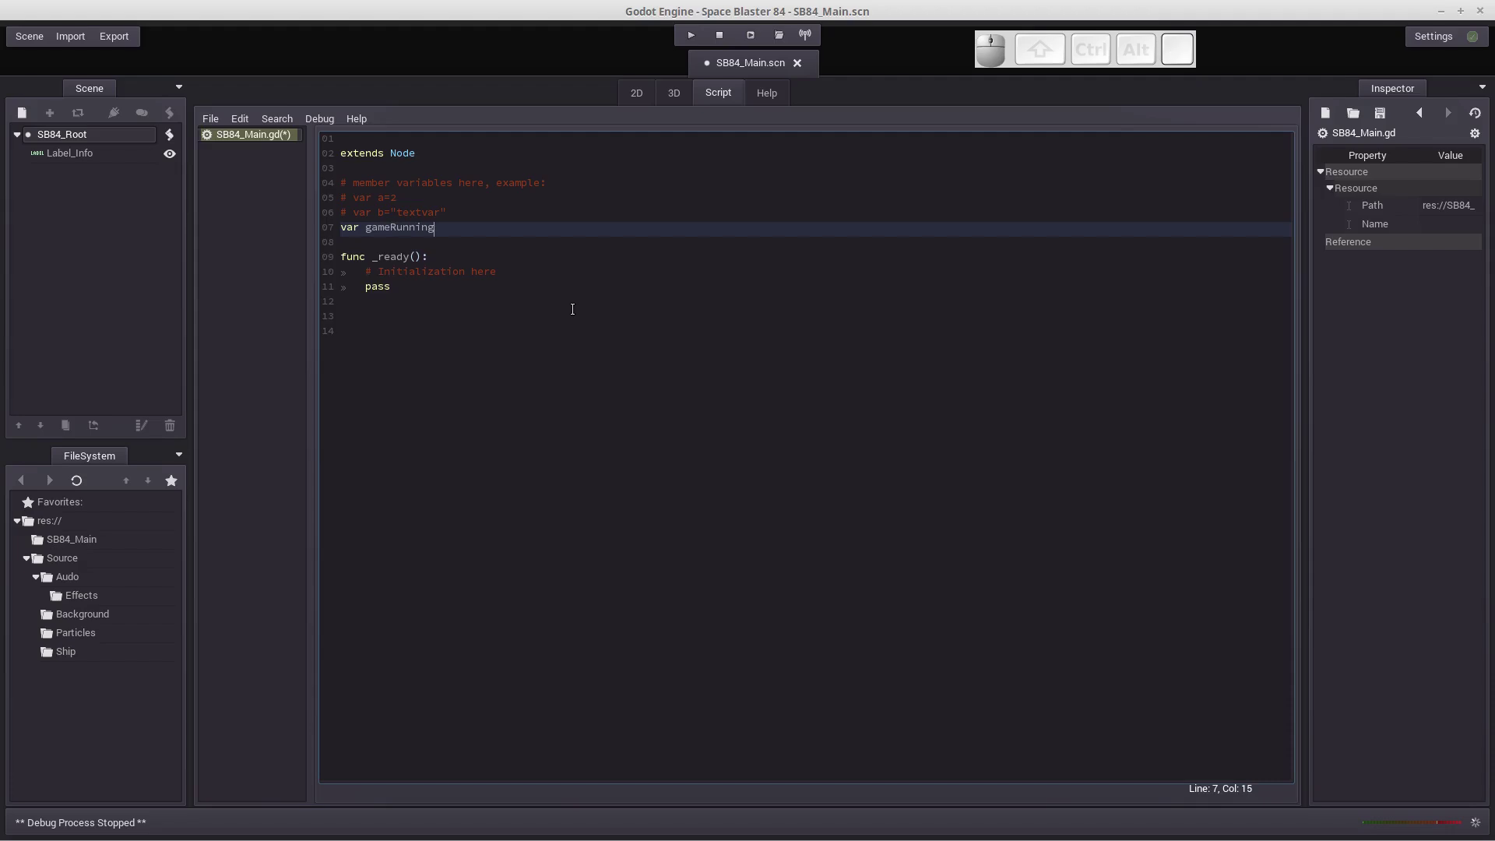
key(space)
key(=)
key(space)
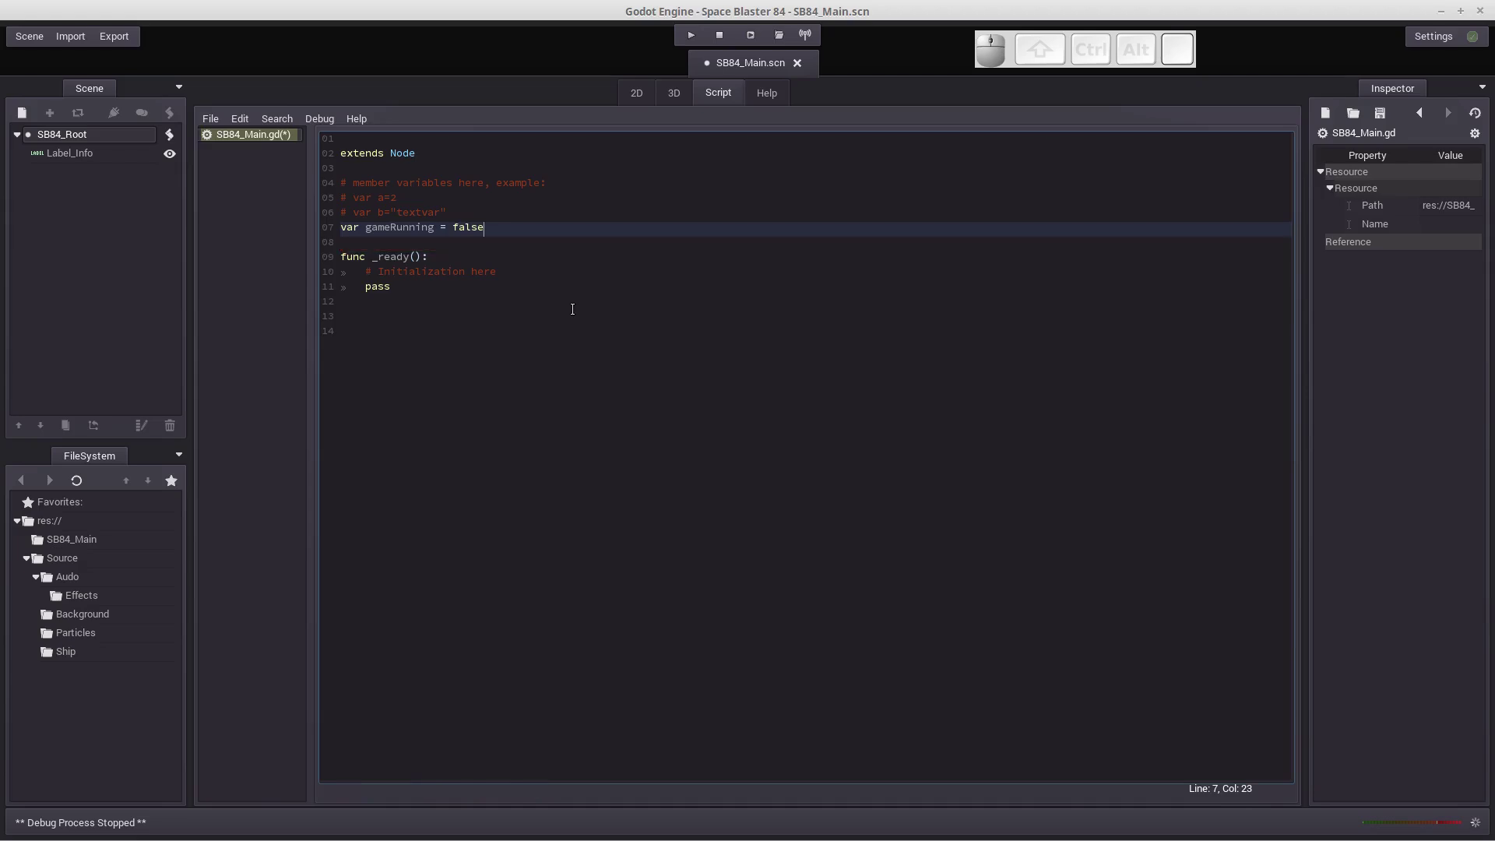
key(Down)
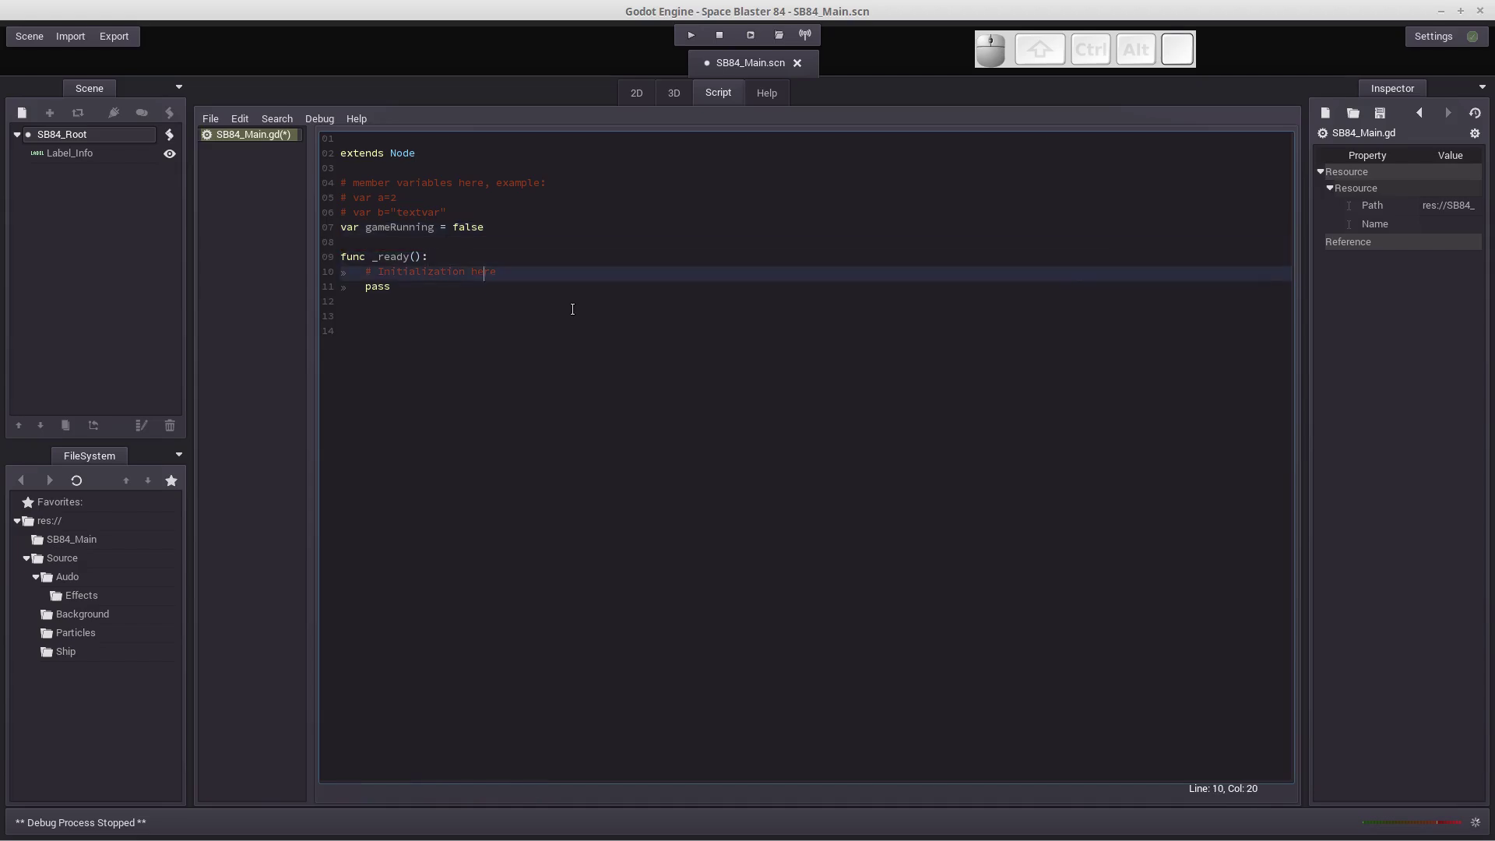
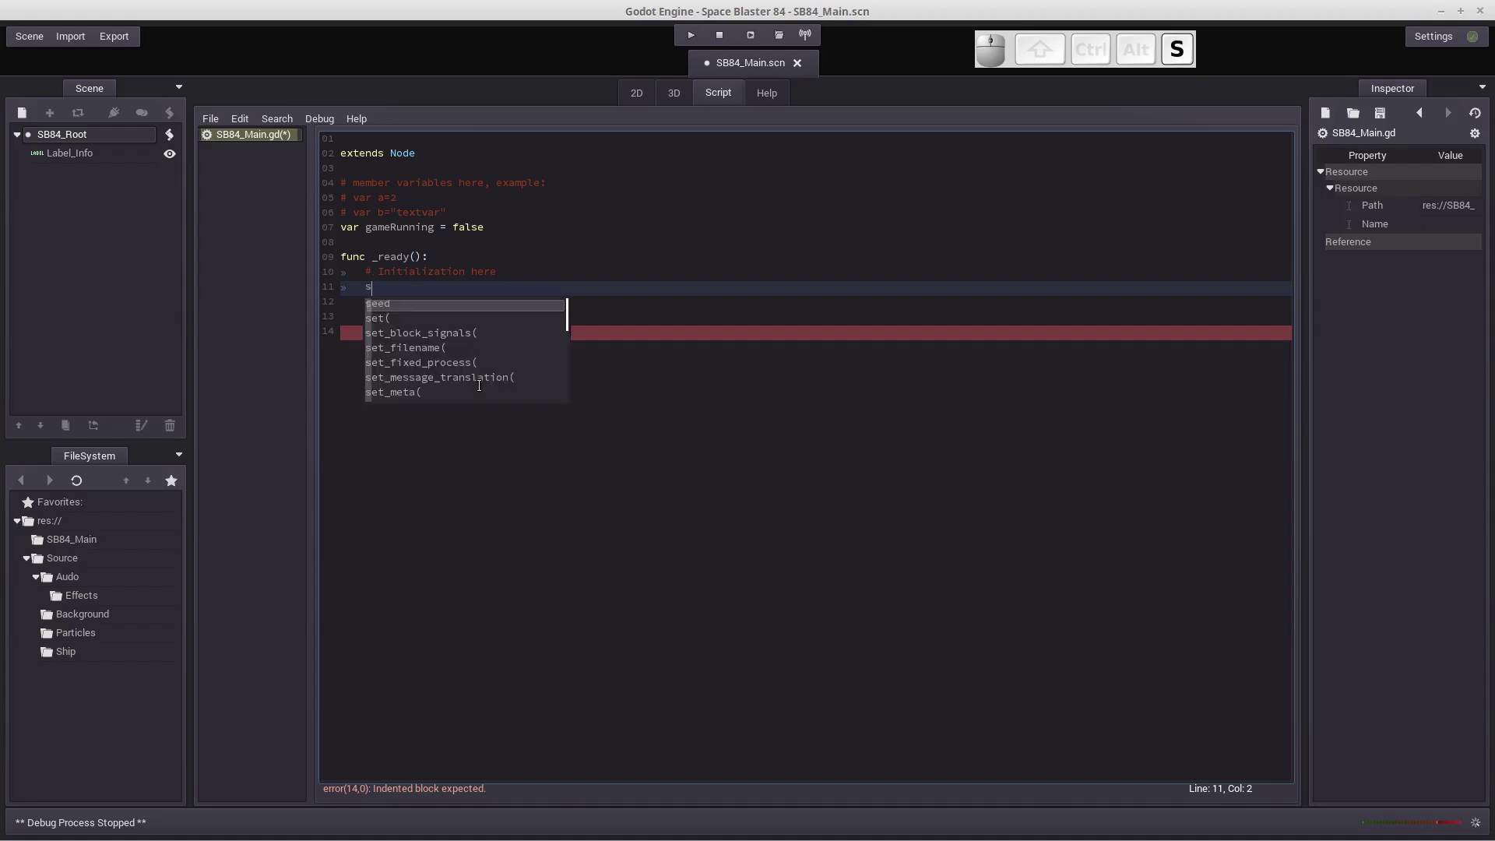
Step: Replace pass in _ready with set_process(true)
key(shift+-)
key(p)
key(Down)
key(Return)
key(t)
key(shift+0)
key(Return)
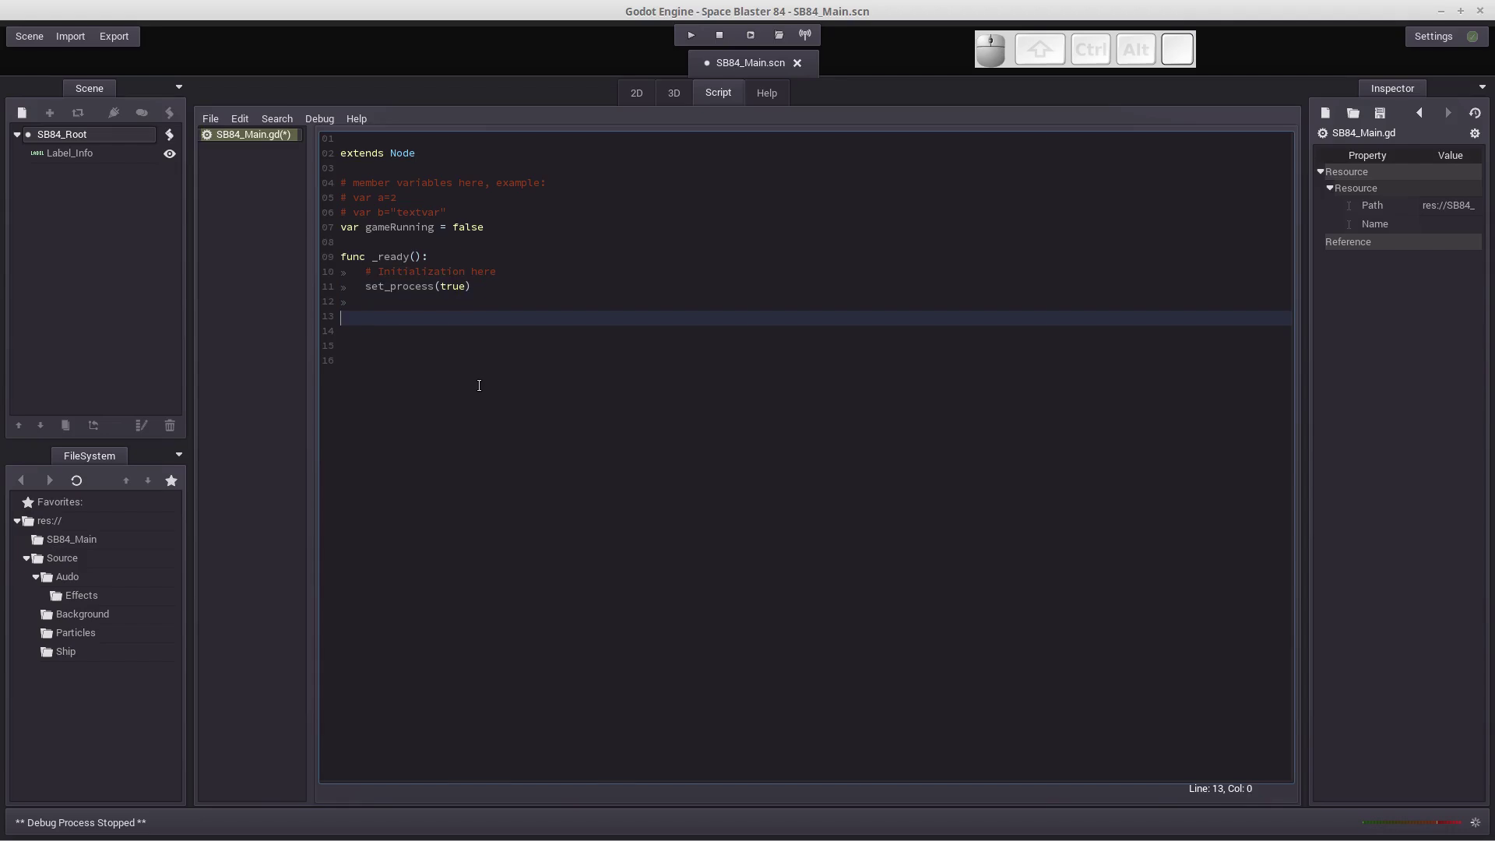
Step: Declare a new func _process(delta) below _ready
key(shift+-)
key(shift+BackSpace)
key(space)
key(shift+-)
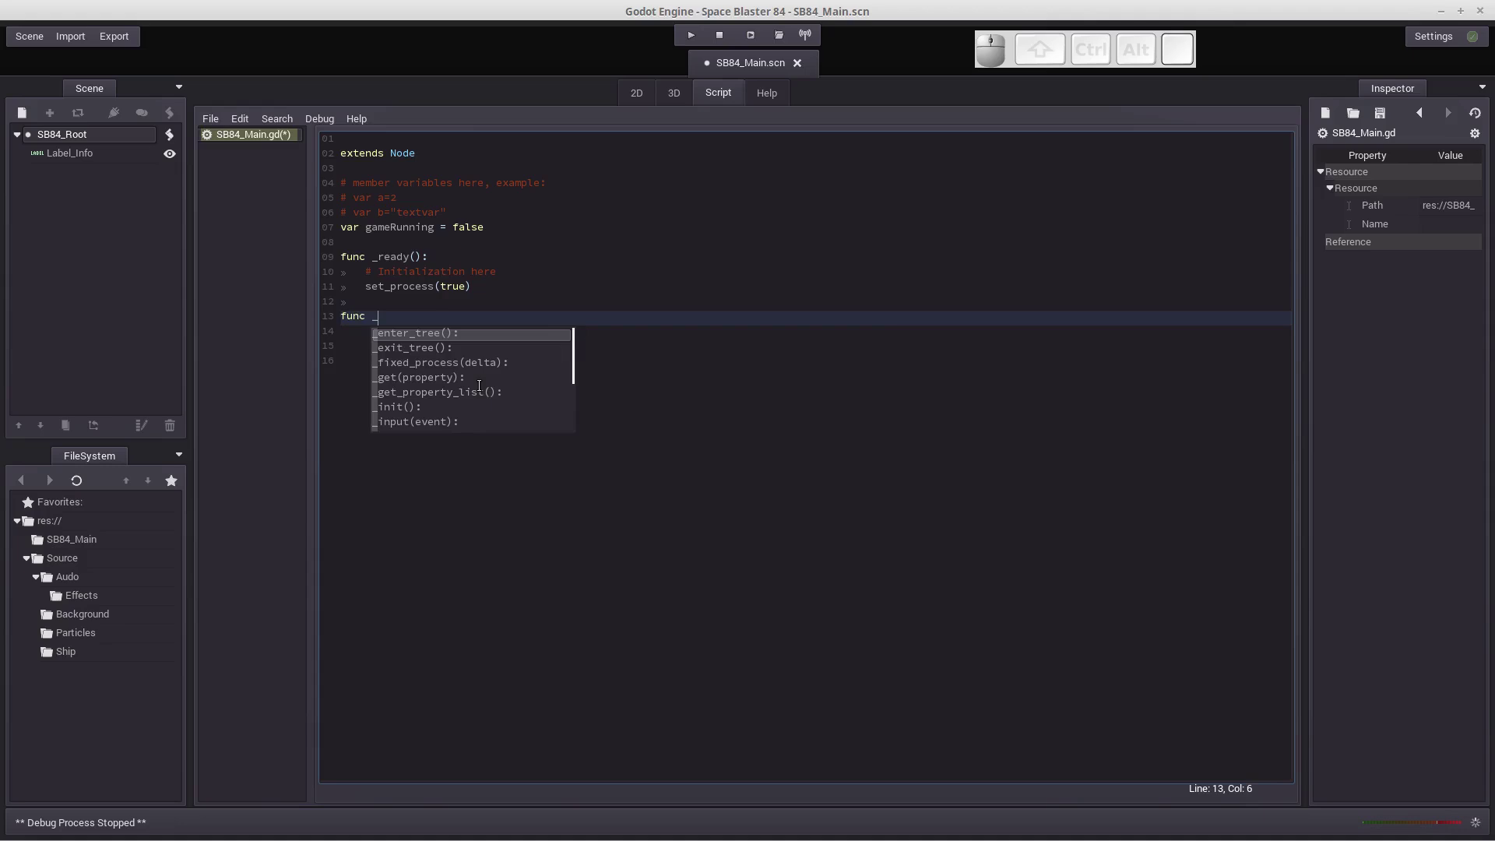
key(Return)
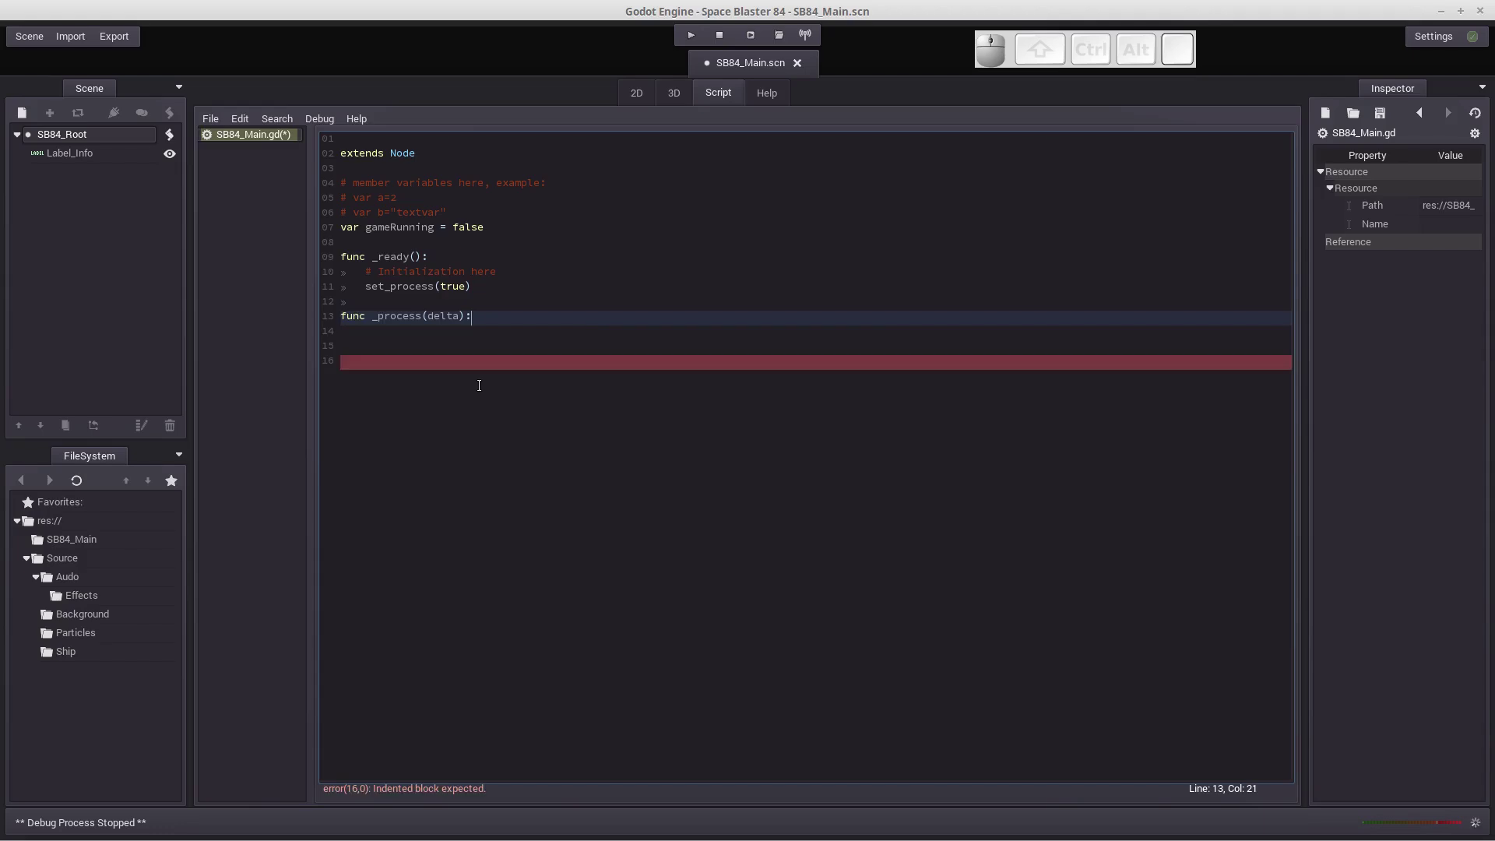
key(Return)
key(Tab)
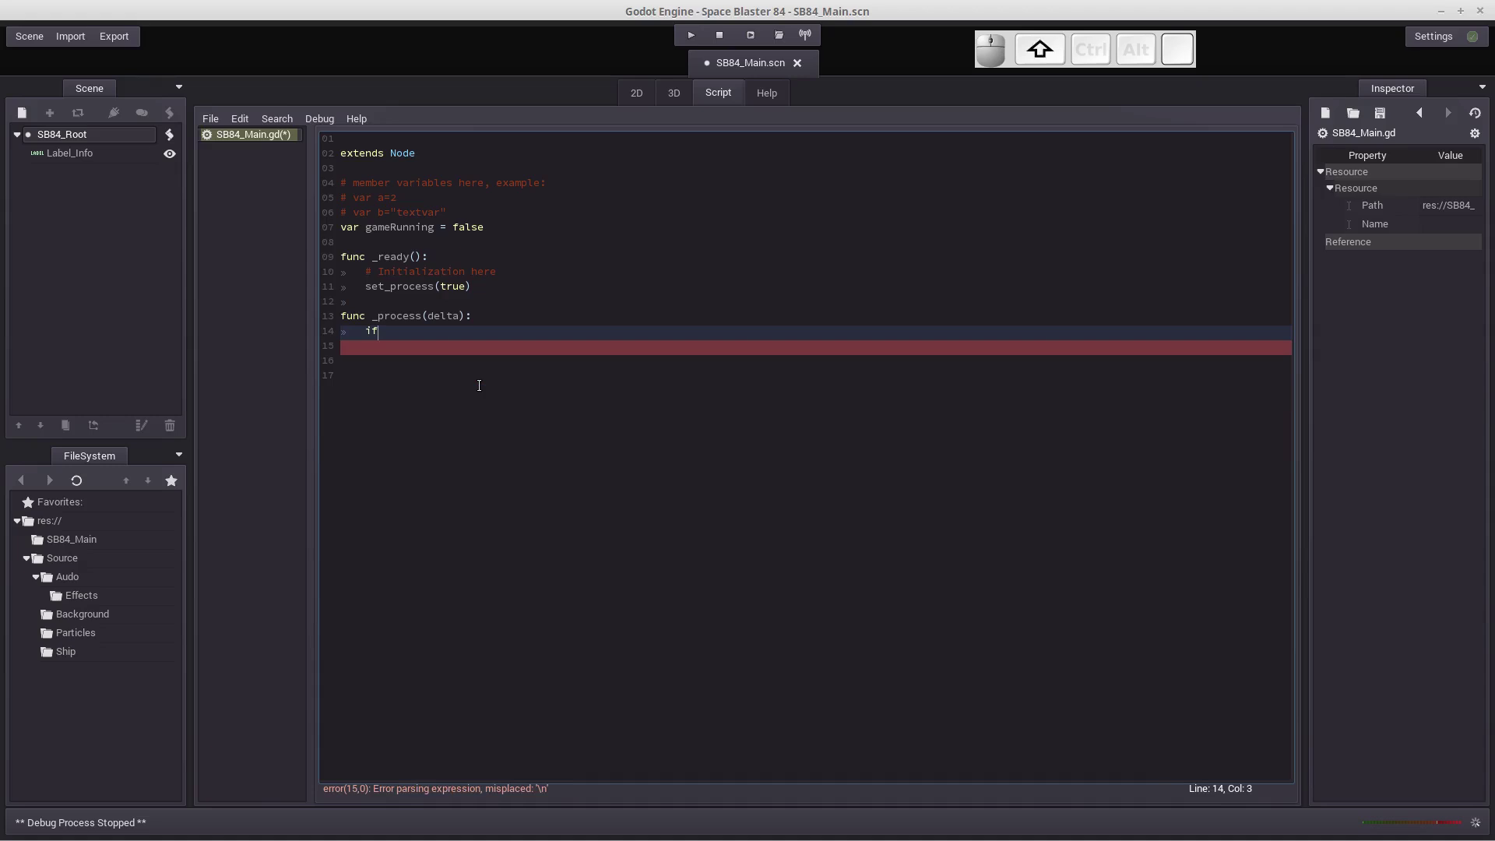
Step: Write 'if gameRunning == false' as the first line of _process and indent its body
key(space)
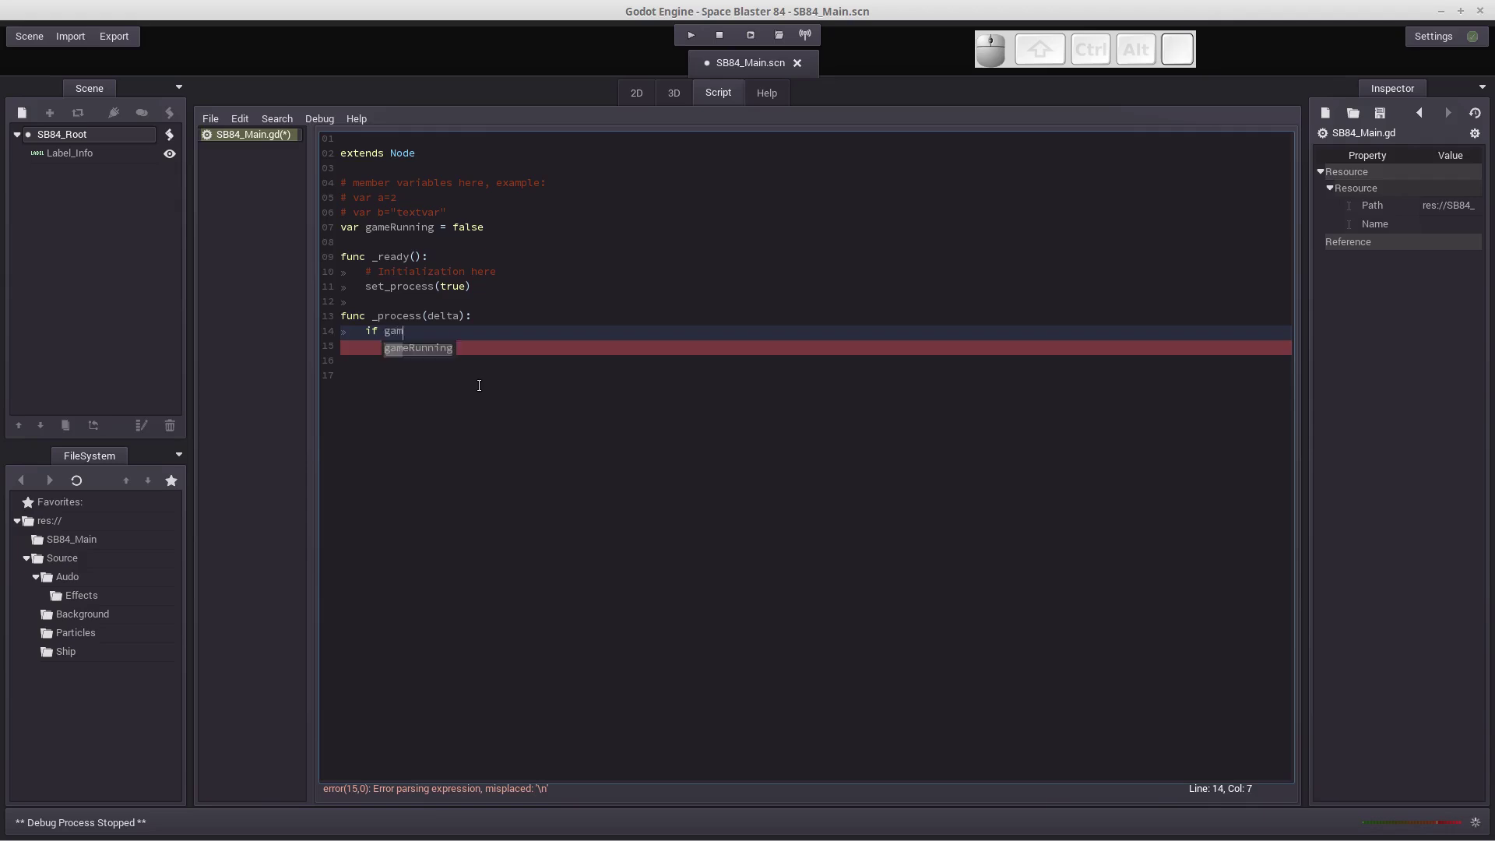
key(Tab)
key(space)
key(=)
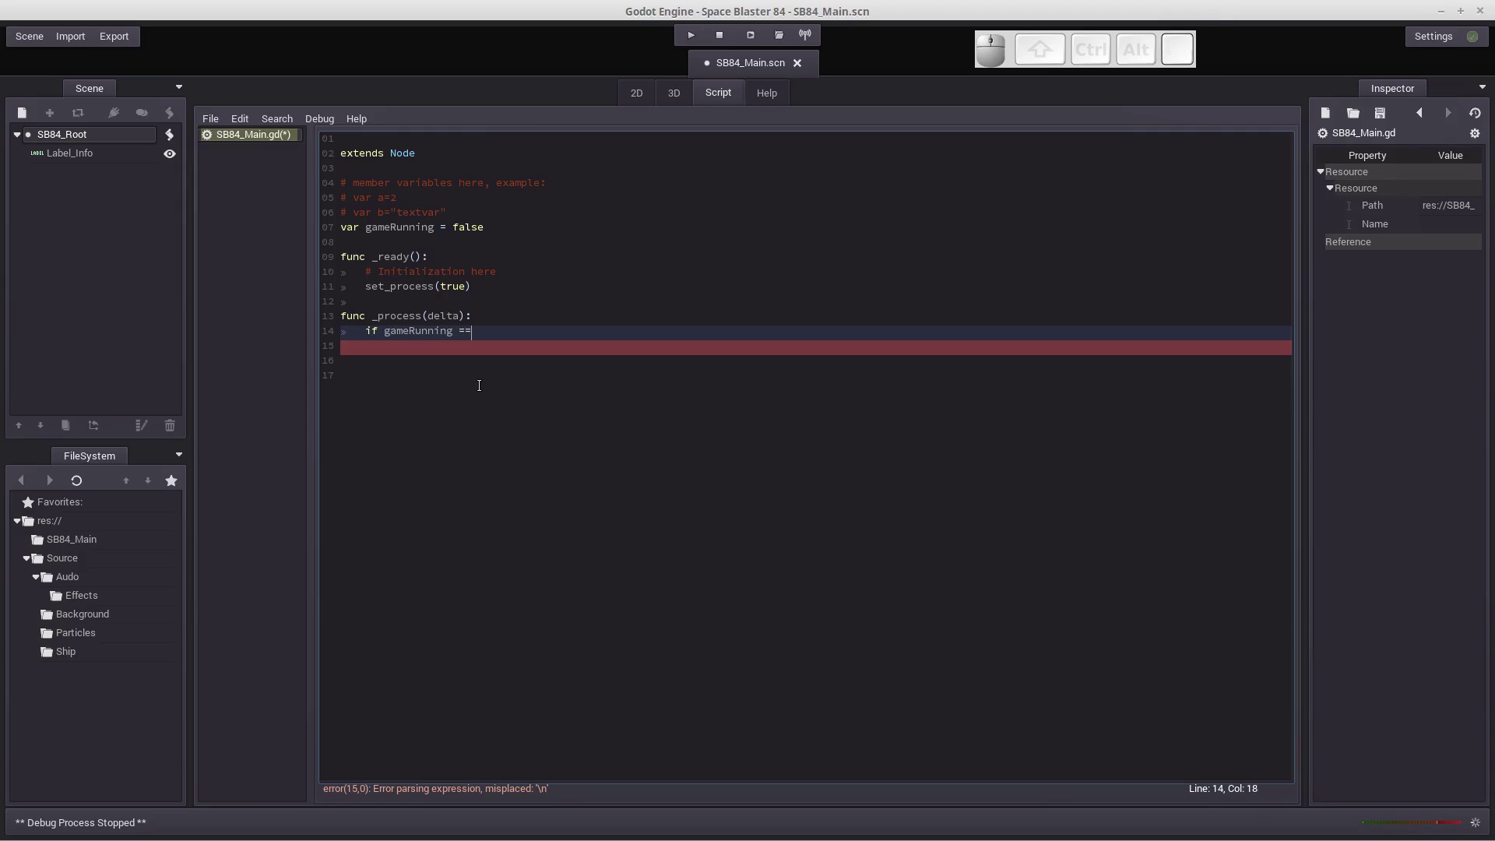
key(space)
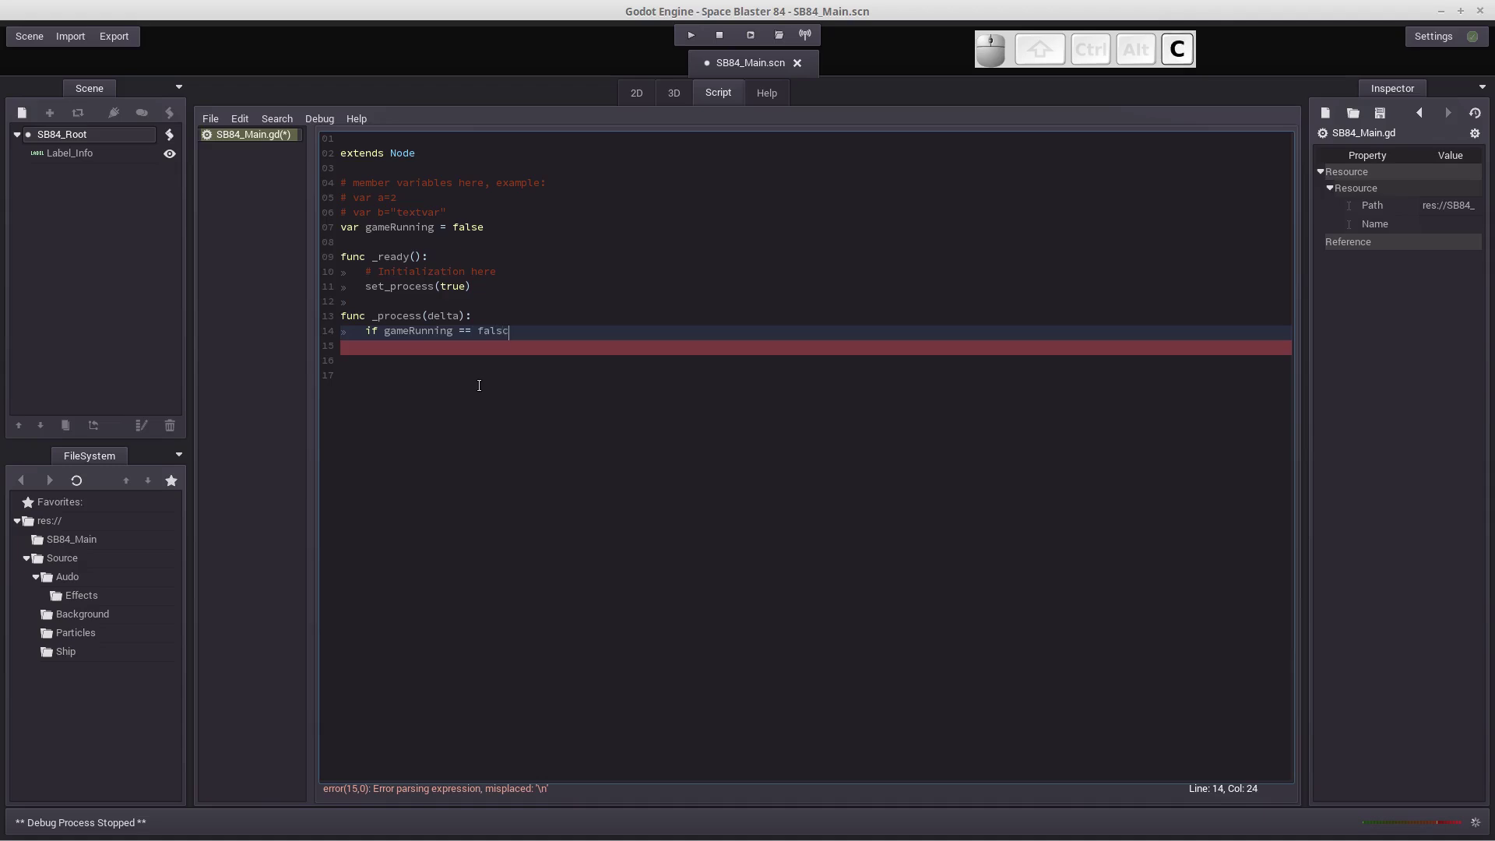
key(BackSpace)
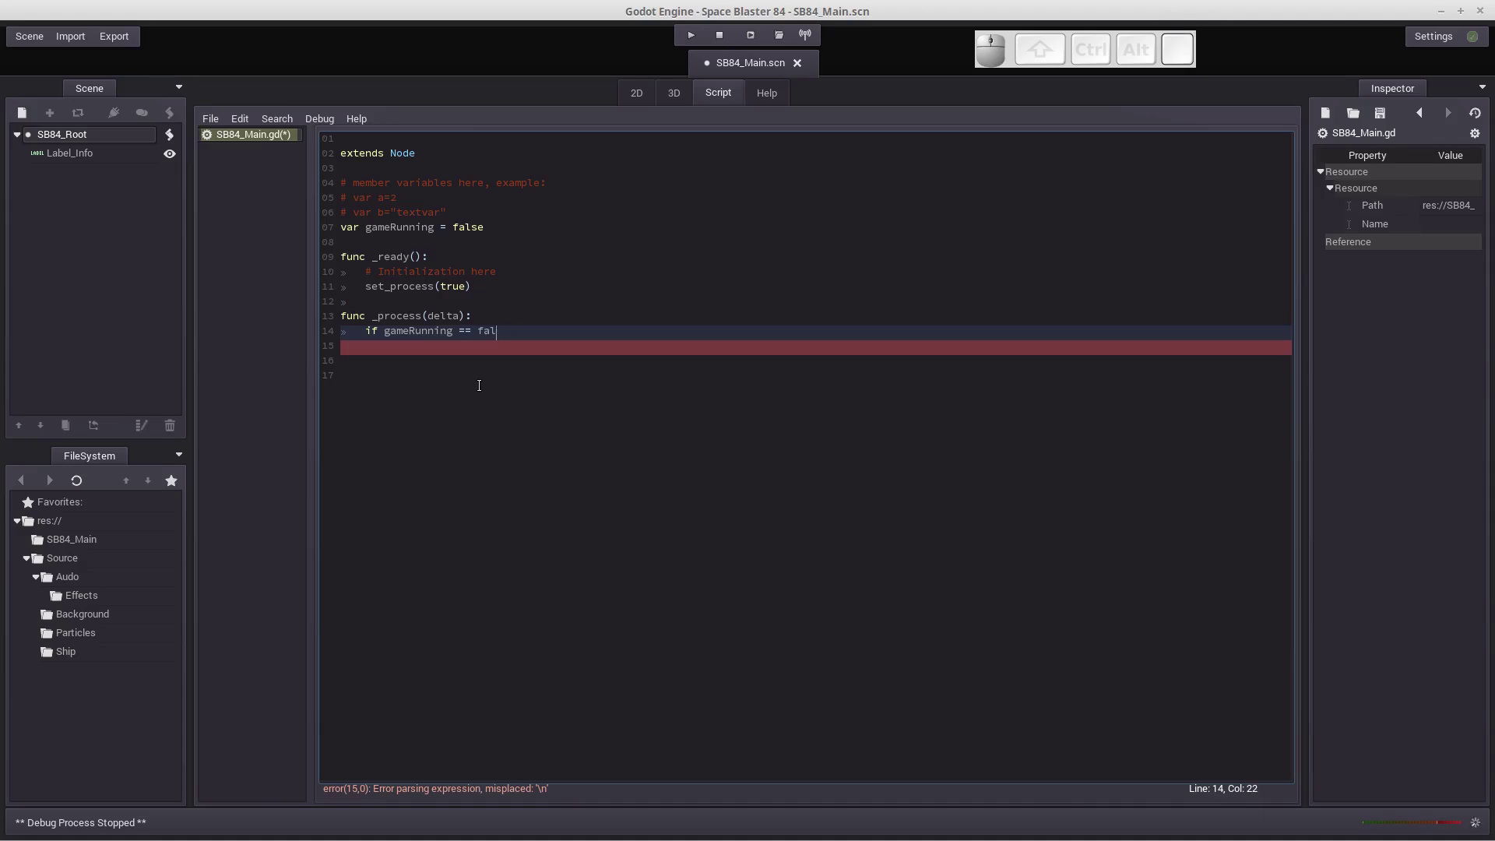
key(BackSpace)
key(Return)
key(Tab)
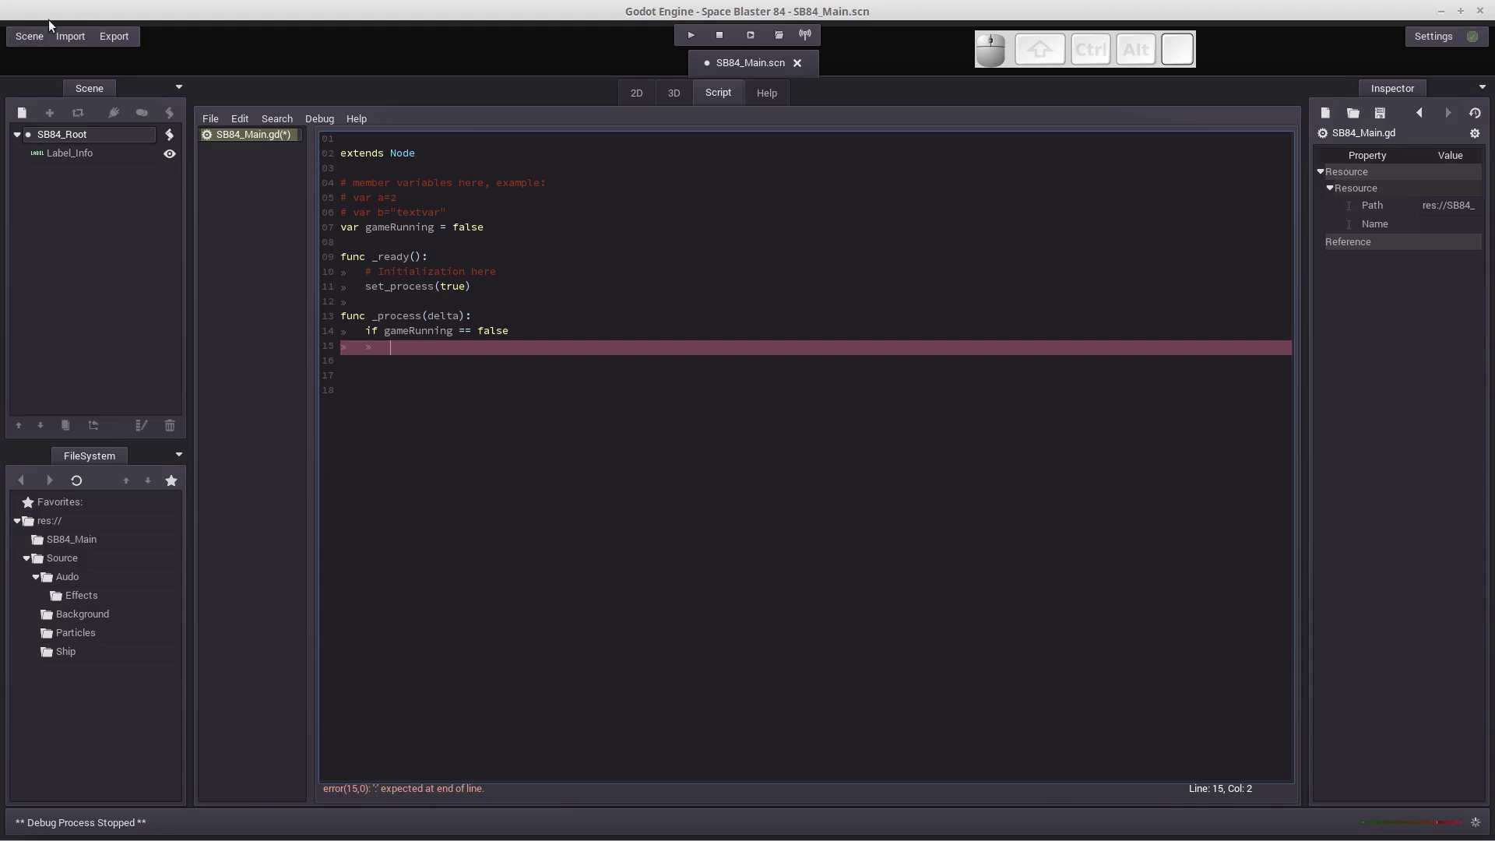
click(35, 44)
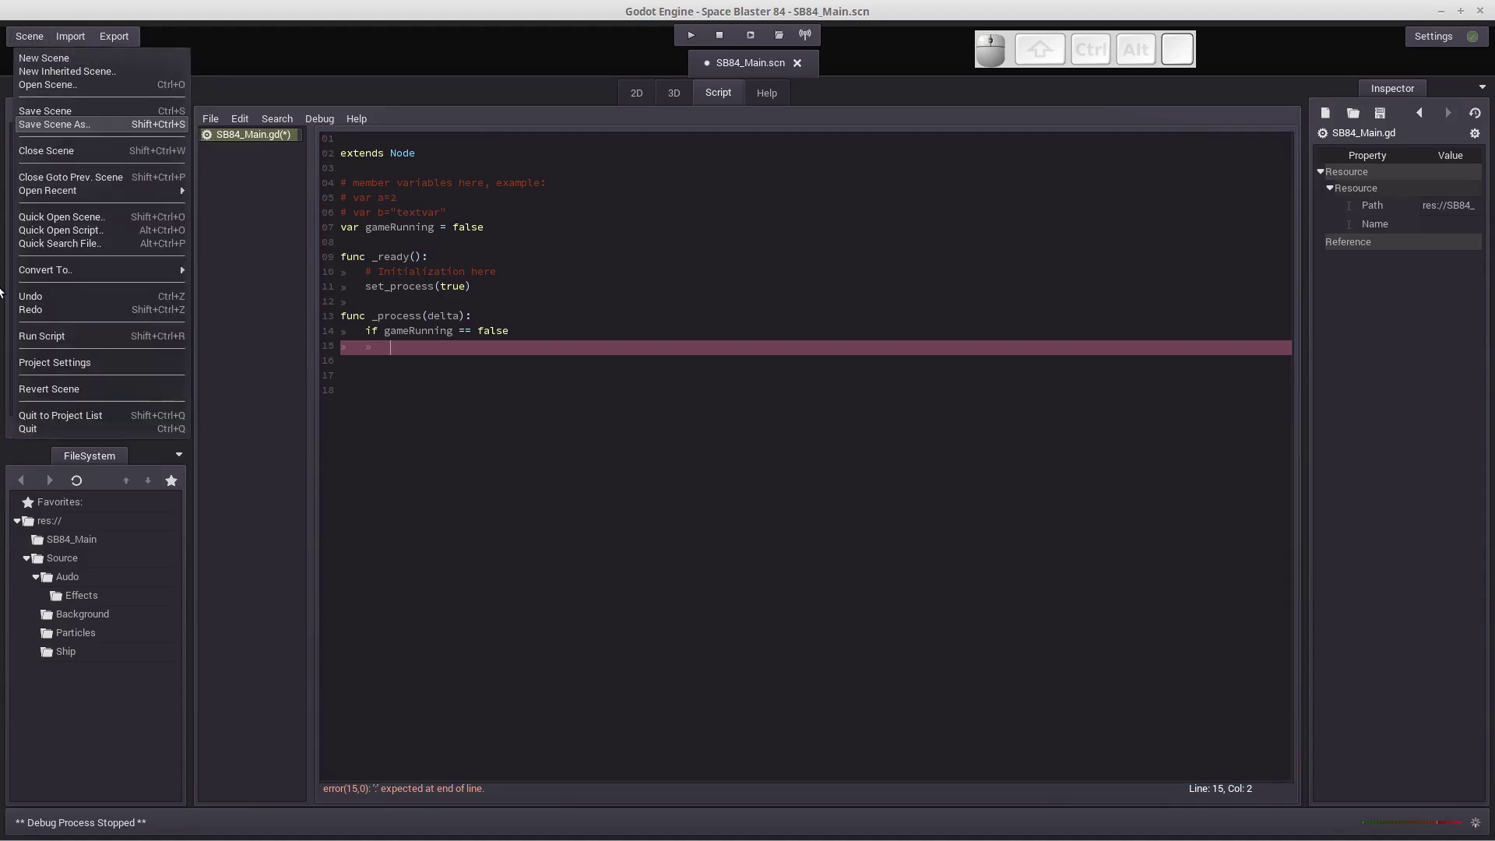
click(66, 371)
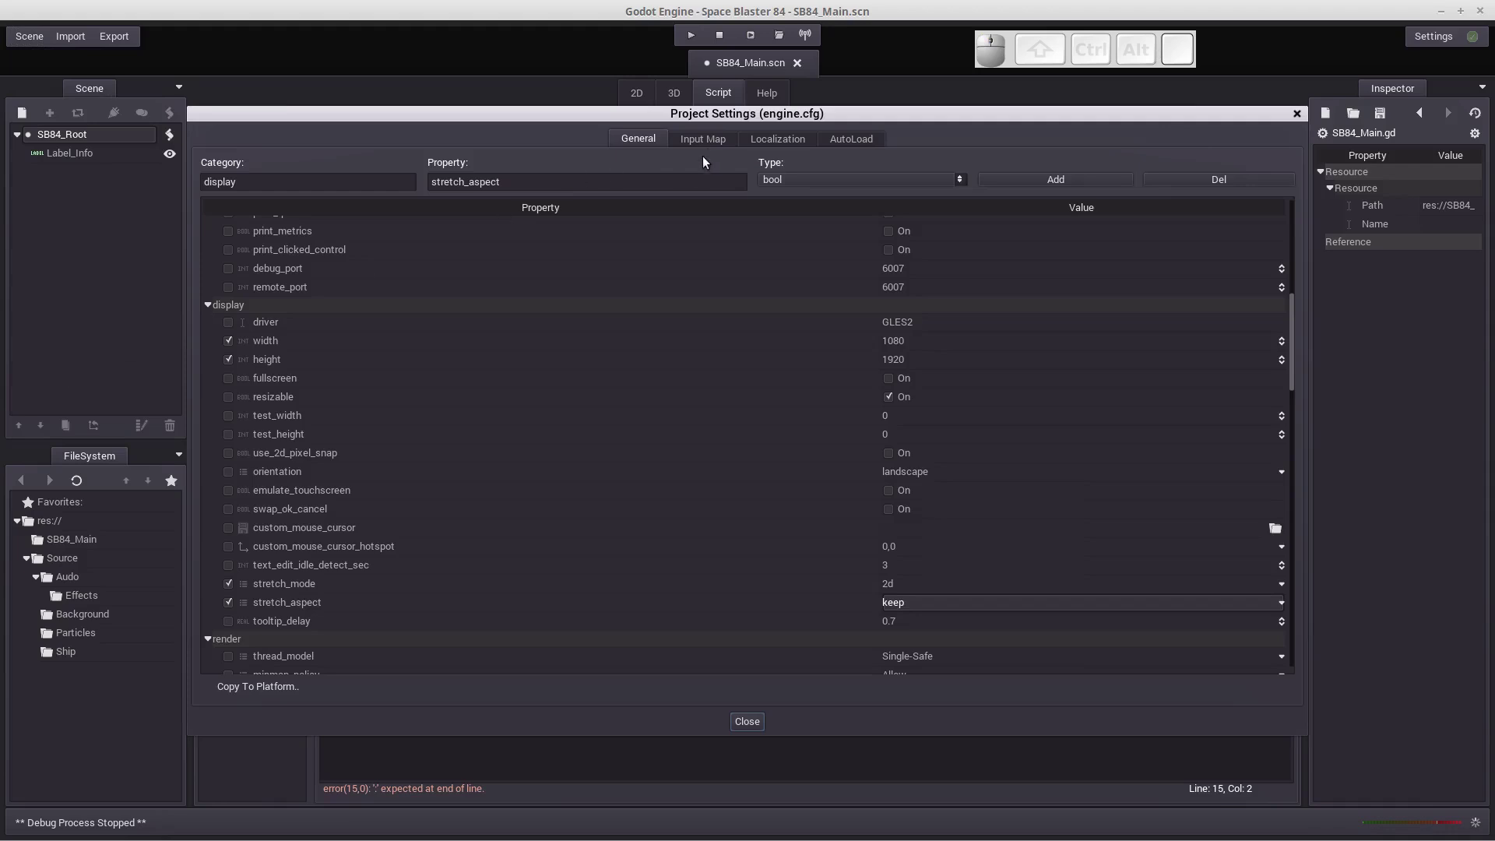
click(711, 146)
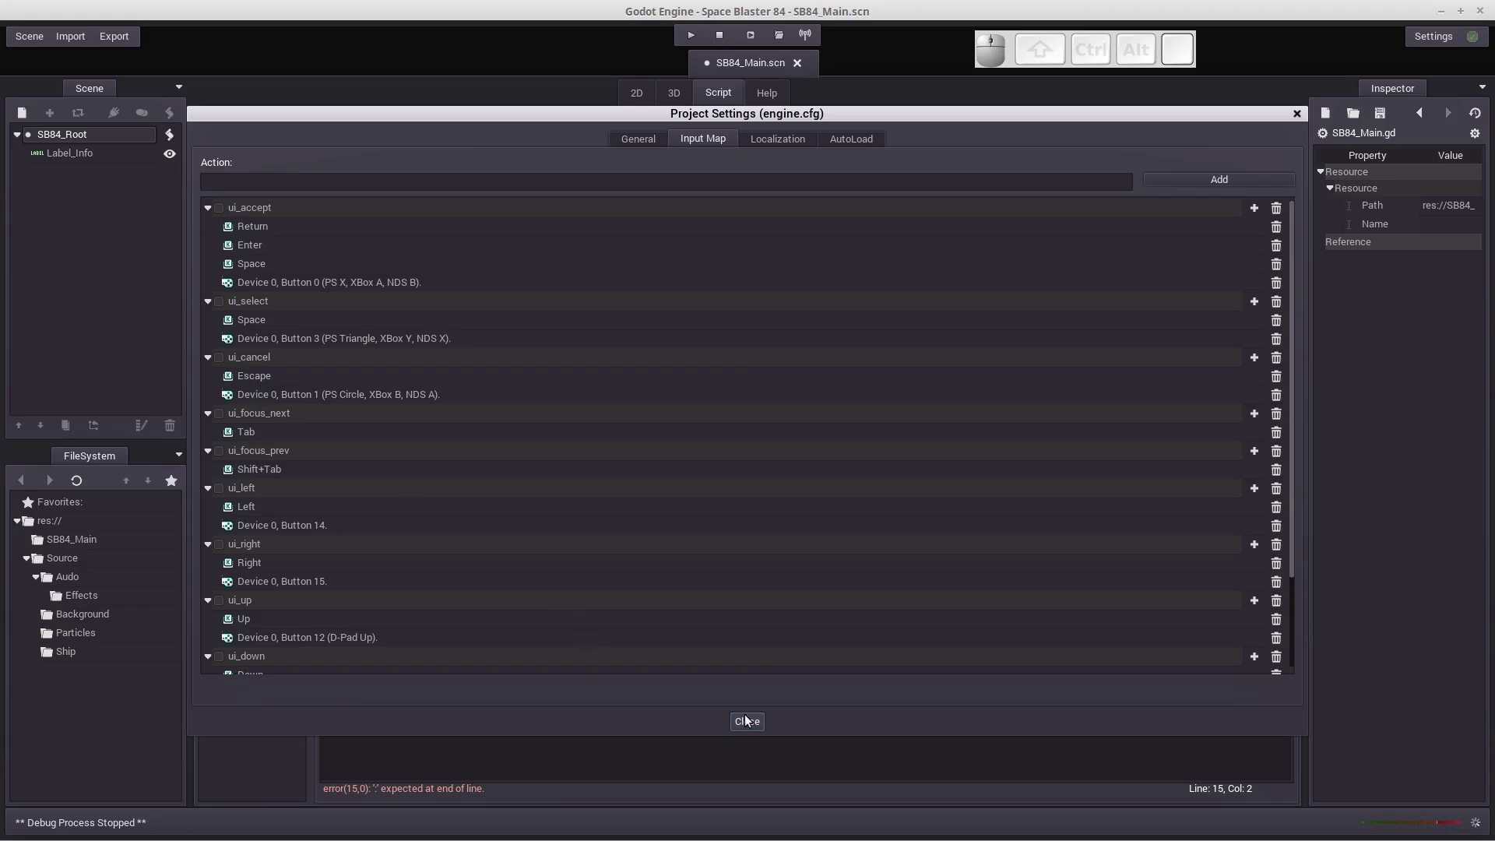
Step: Add the missing colon to the gameRunning condition and start an indented line under it
click(750, 720)
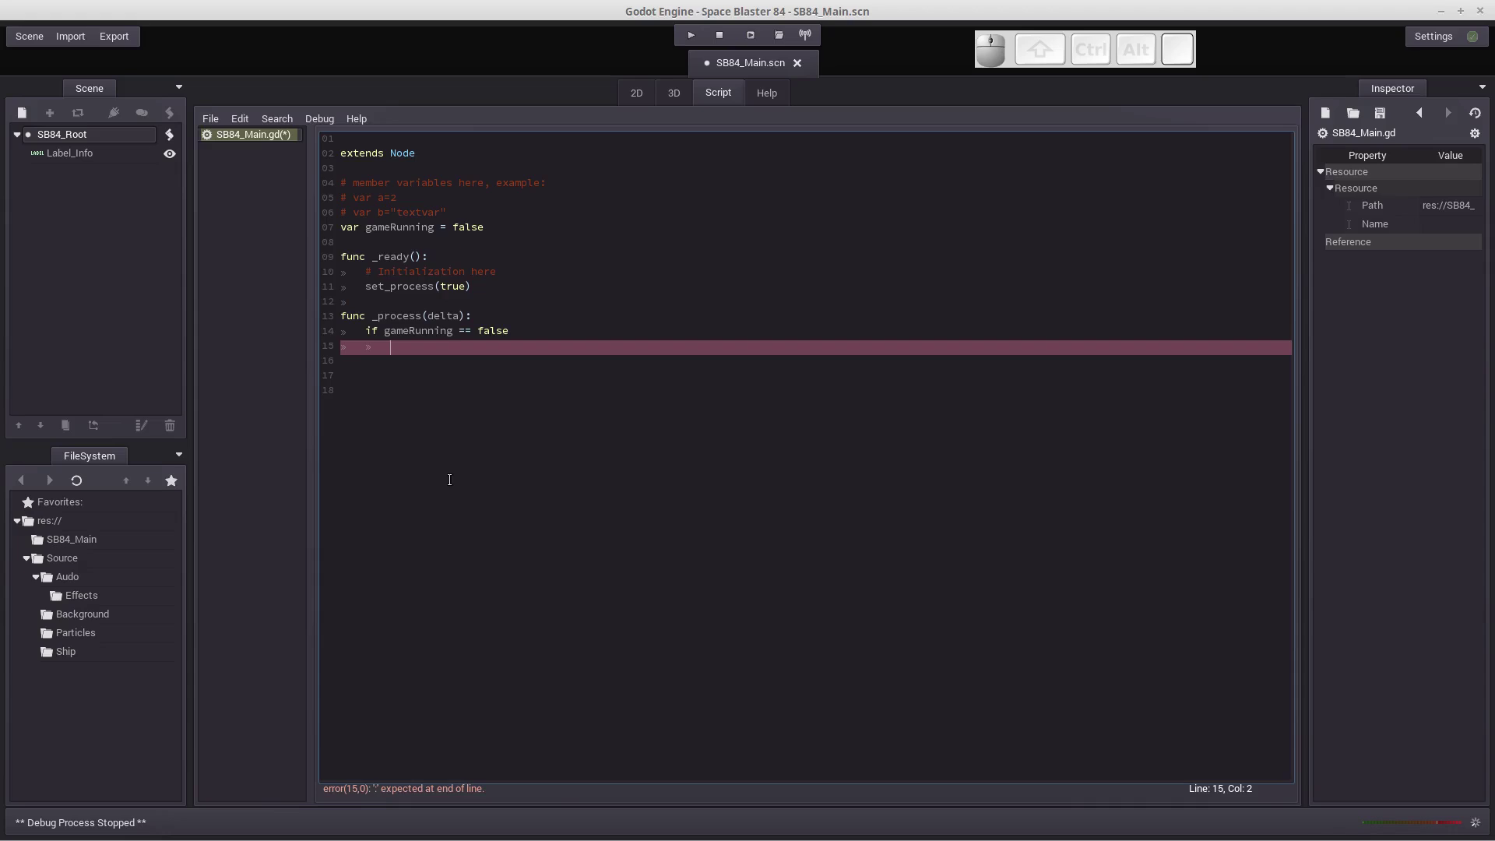
key(space)
key(shift+9)
key(shift+i)
key(n)
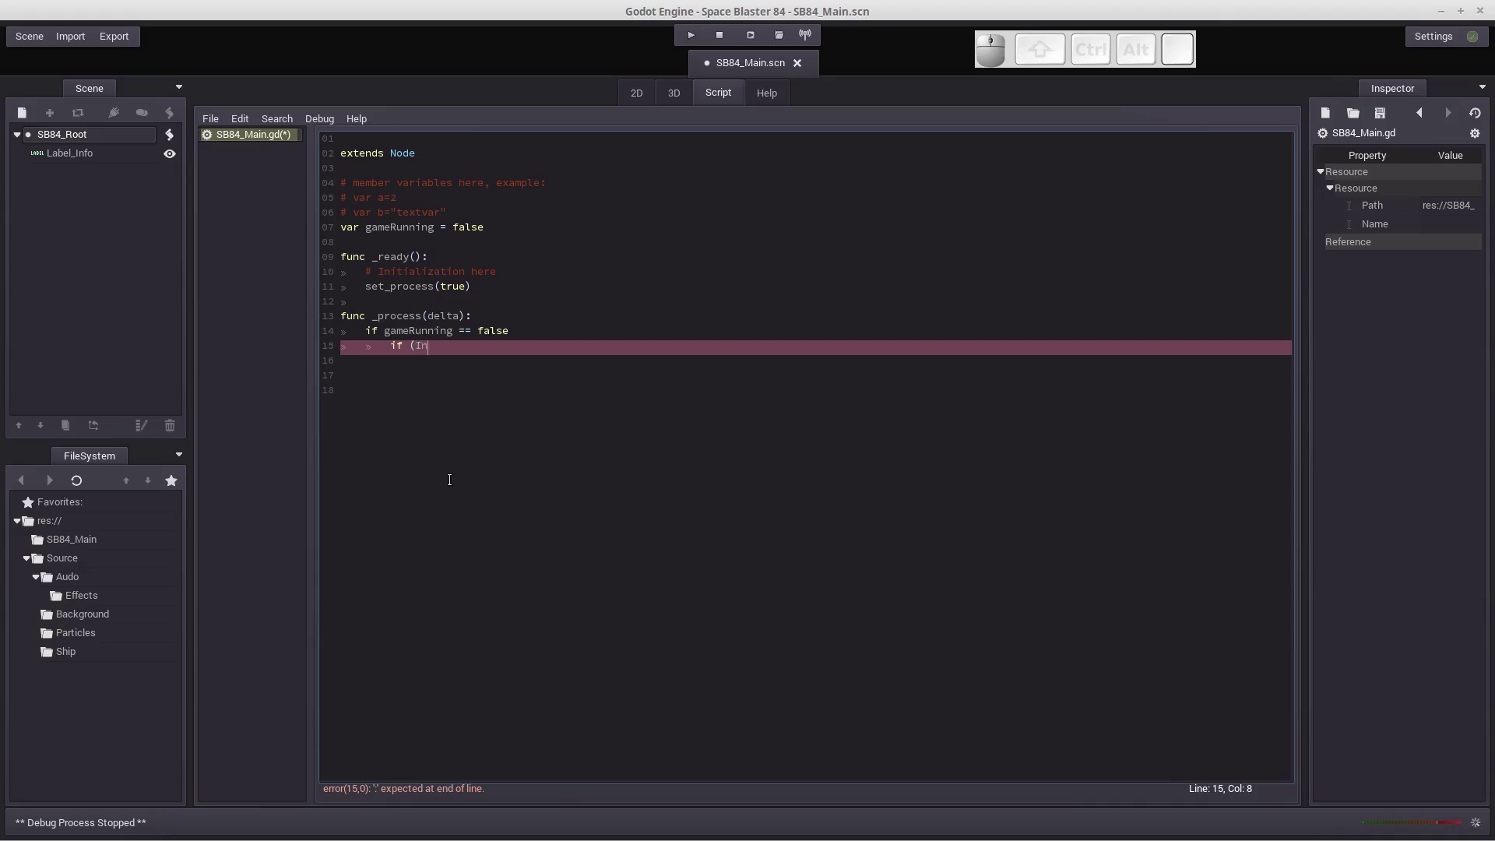
key(BackSpace)
key(BackSpace)
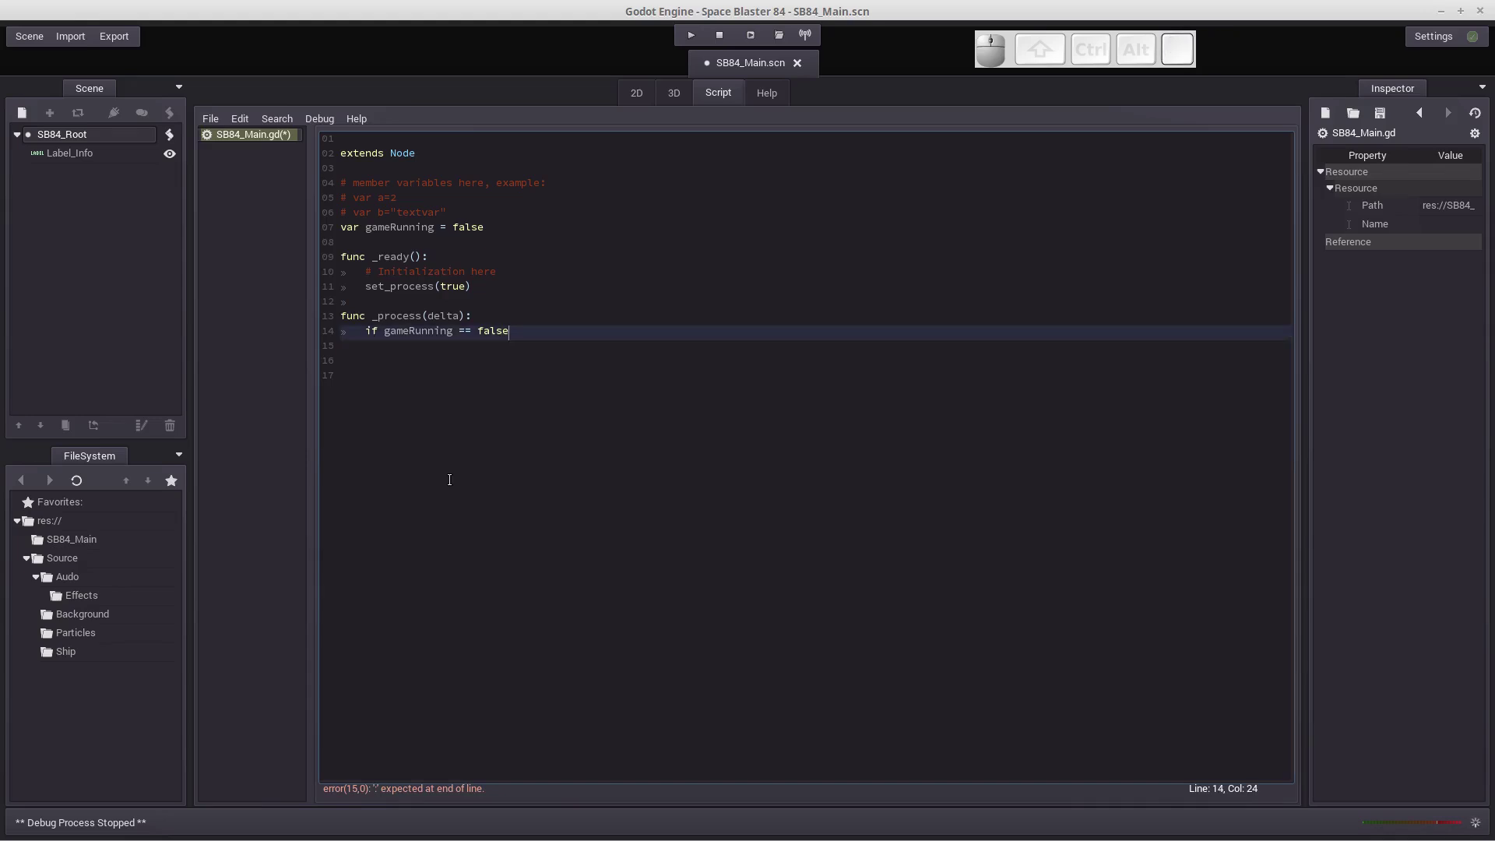
key(;)
key(BackSpace)
key(shift+;)
key(Return)
key(Tab)
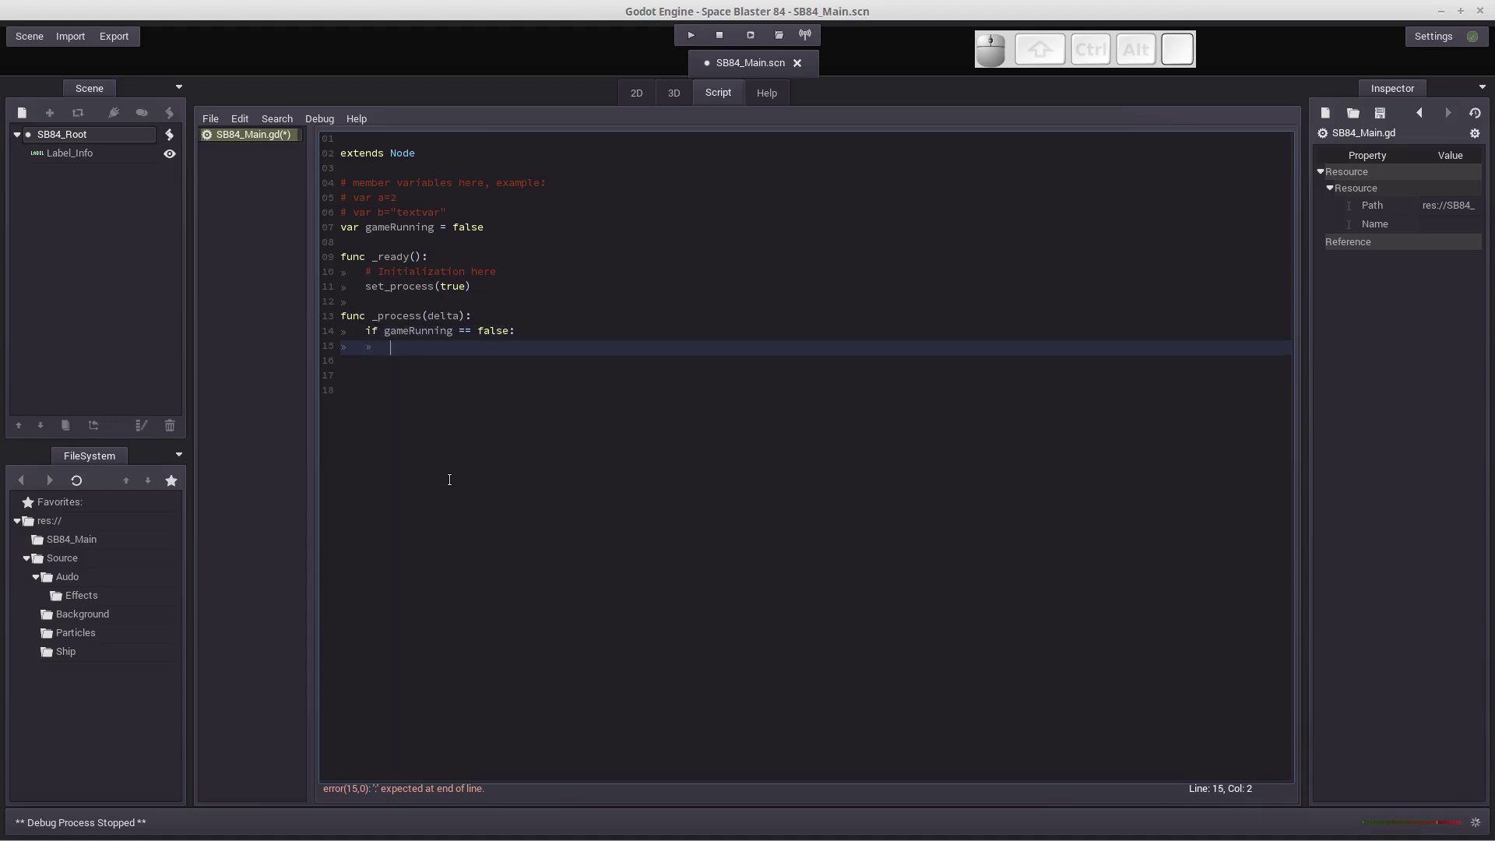
Step: Write the nested 'if (Input.is_action_pressed("ui_accept")):' check with autocomplete
key(space)
key(shift+9)
key(shift+i)
key(shift+n)
key(Tab)
key(.)
key(i)
key(s)
key(shift+-)
key(Tab)
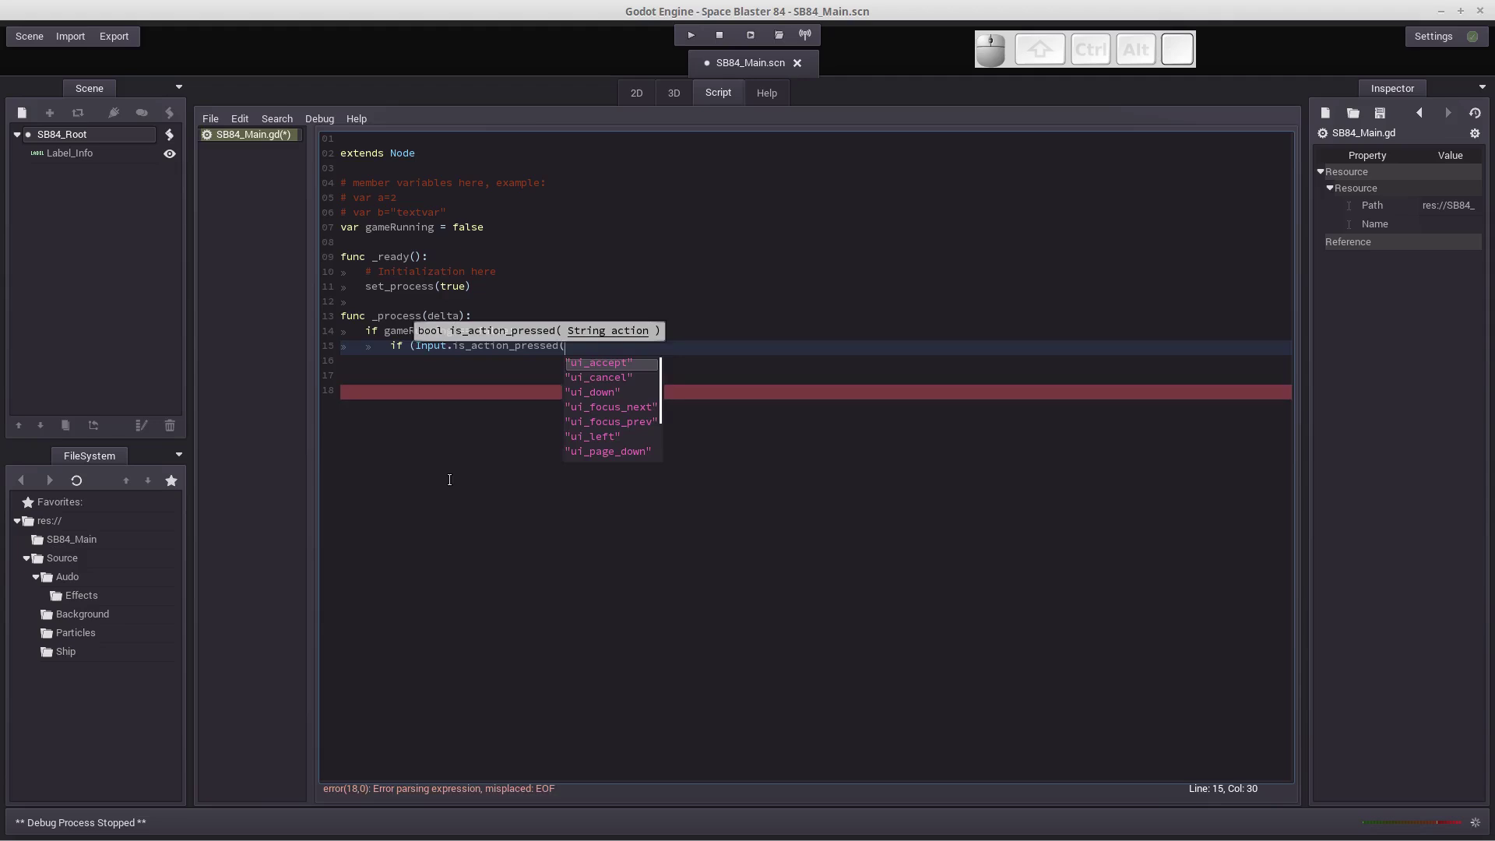
key(Down)
key(Up)
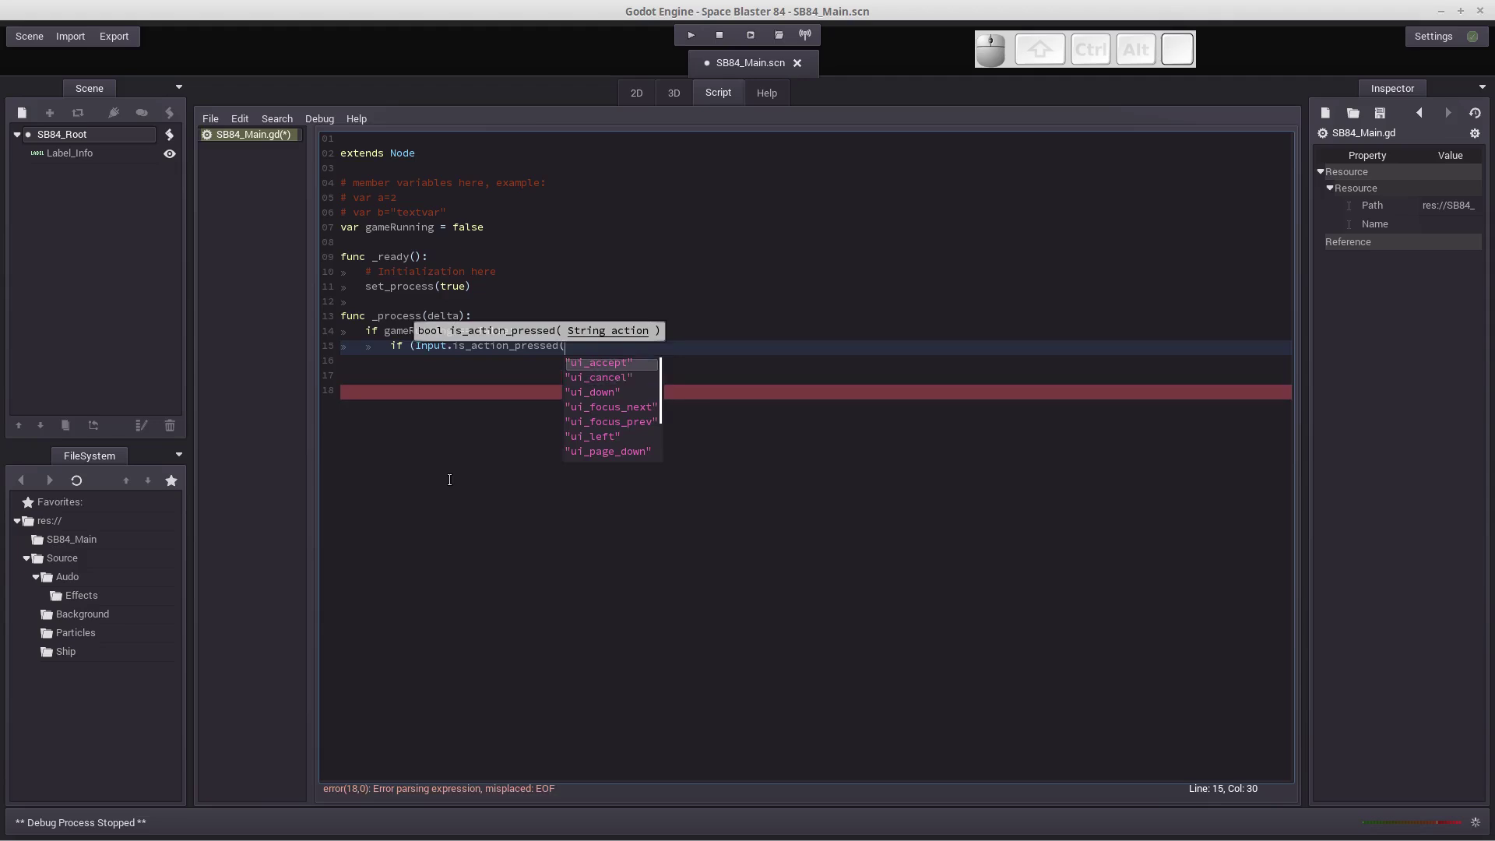
key(Return)
key(shift+0)
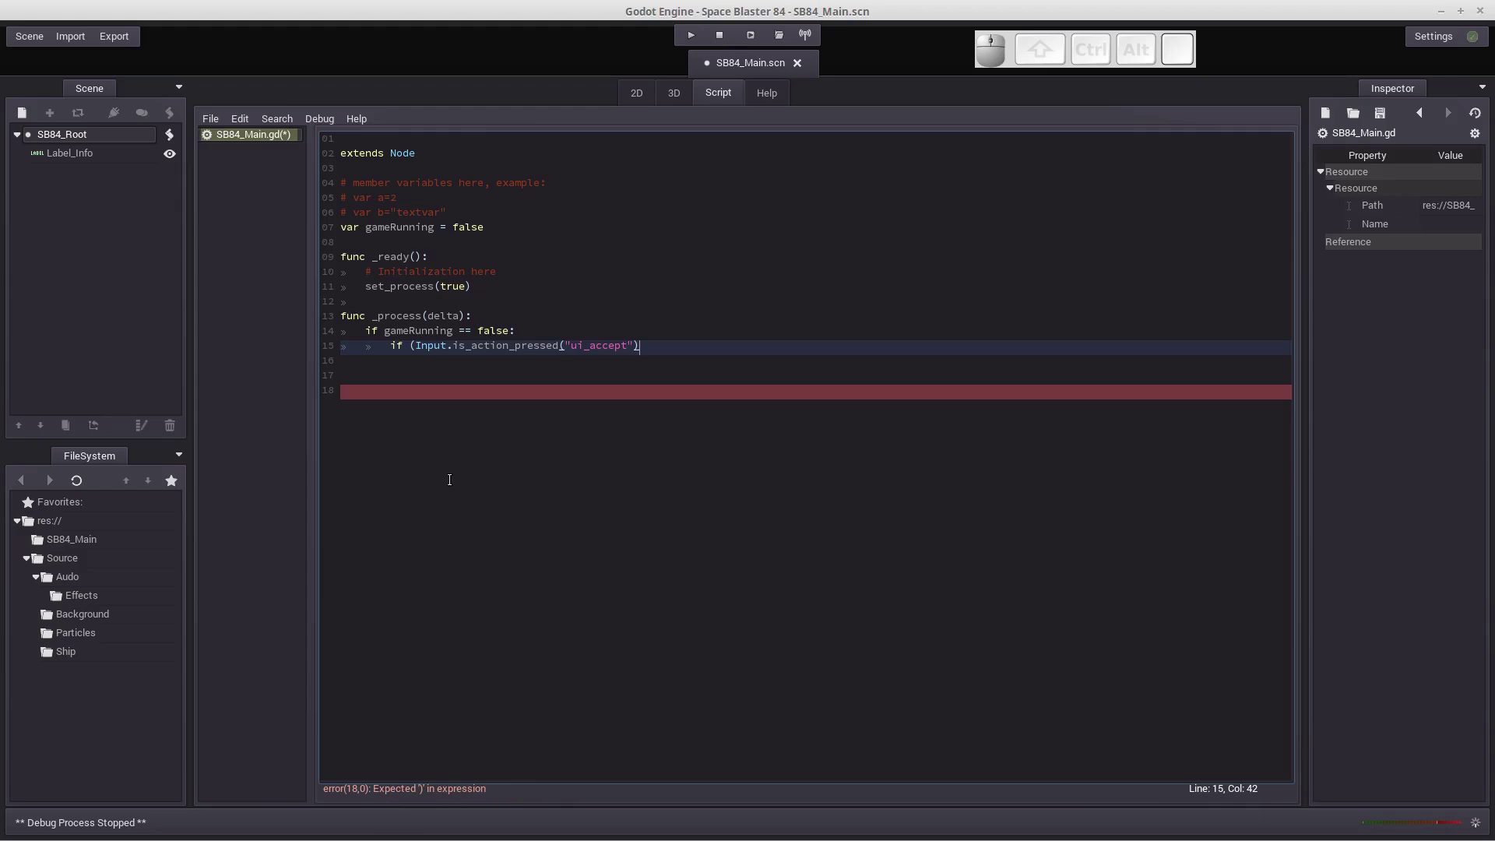
key(shift+0)
key(shift+;)
key(Return)
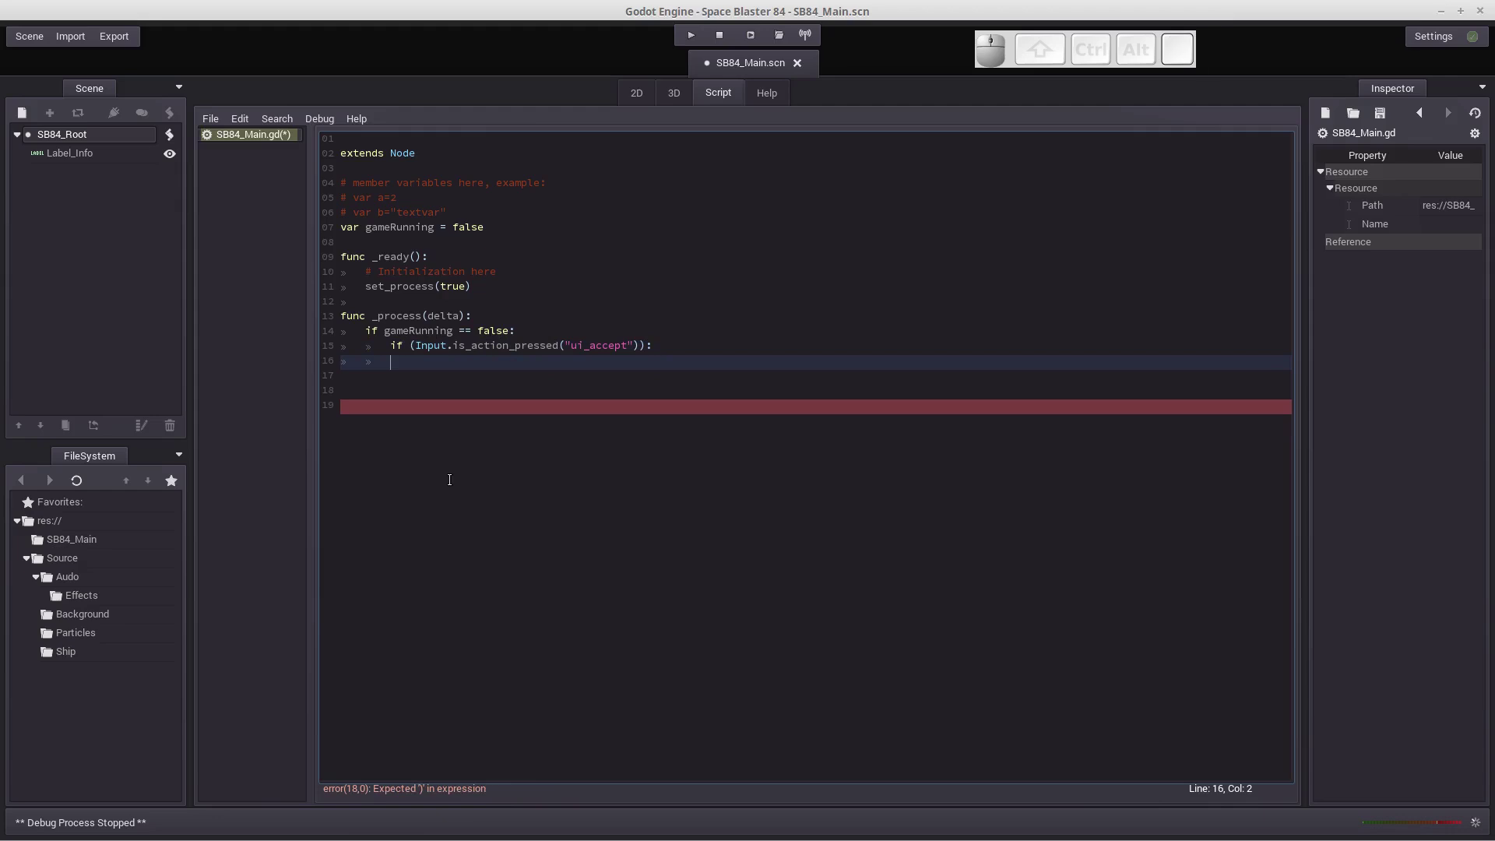
key(Tab)
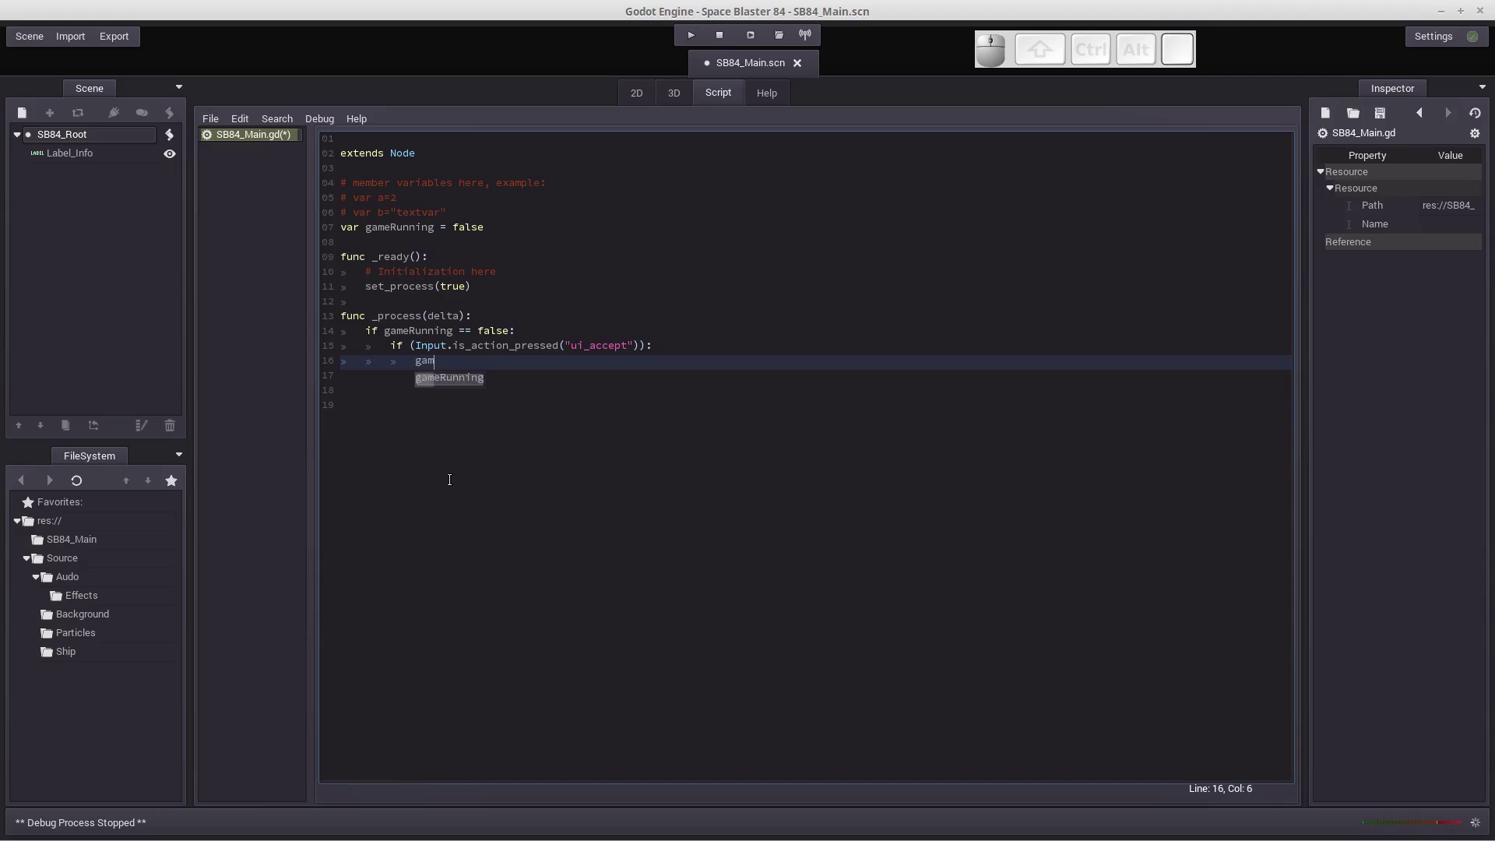
Step: Set gameRunning = true inside the ui_accept branch
key(Tab)
key(space)
key(=)
key(space)
key(t)
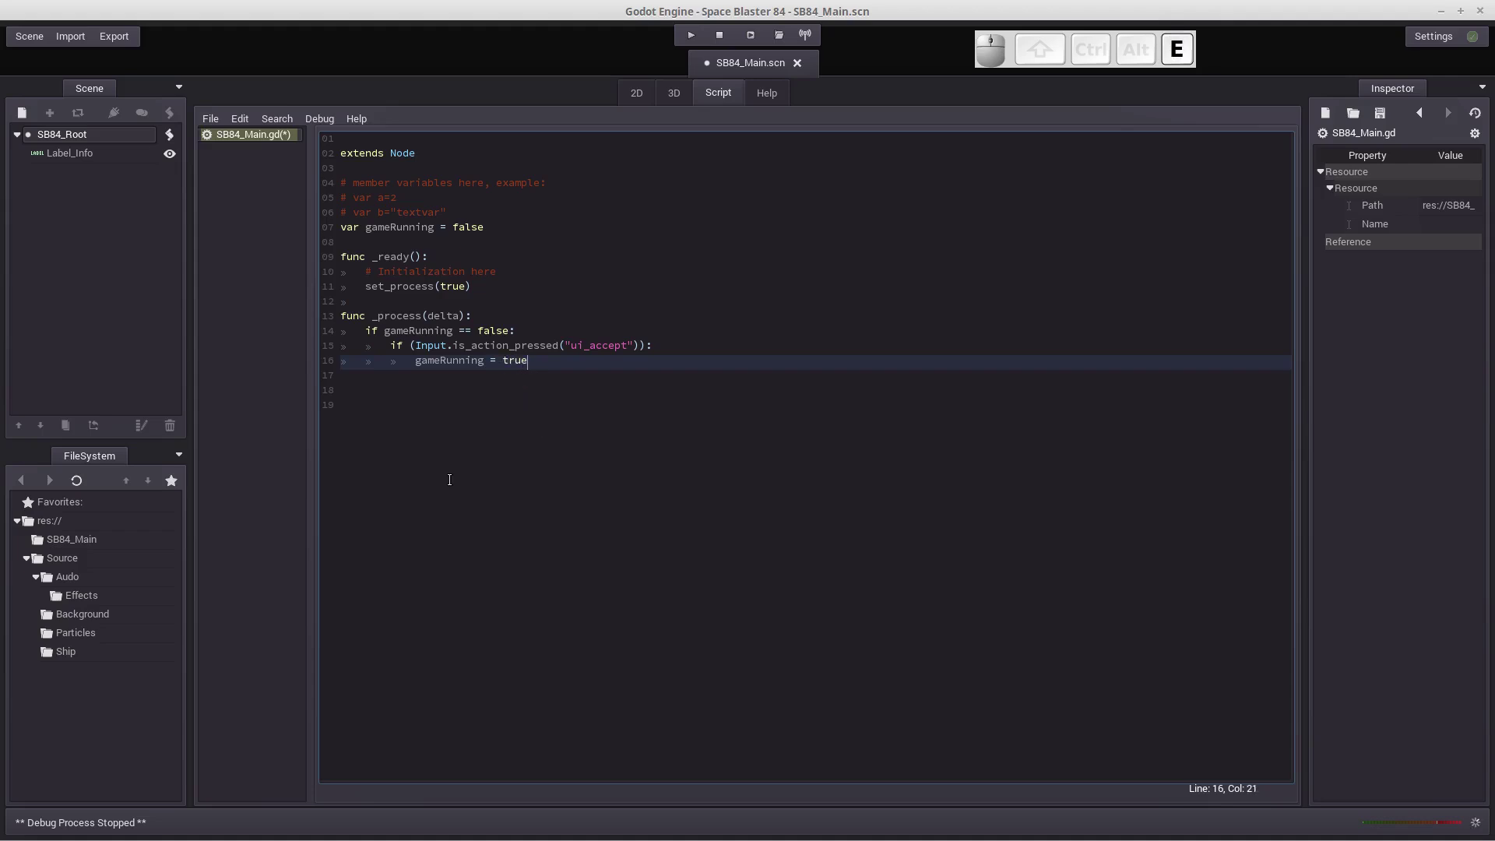
key(Return)
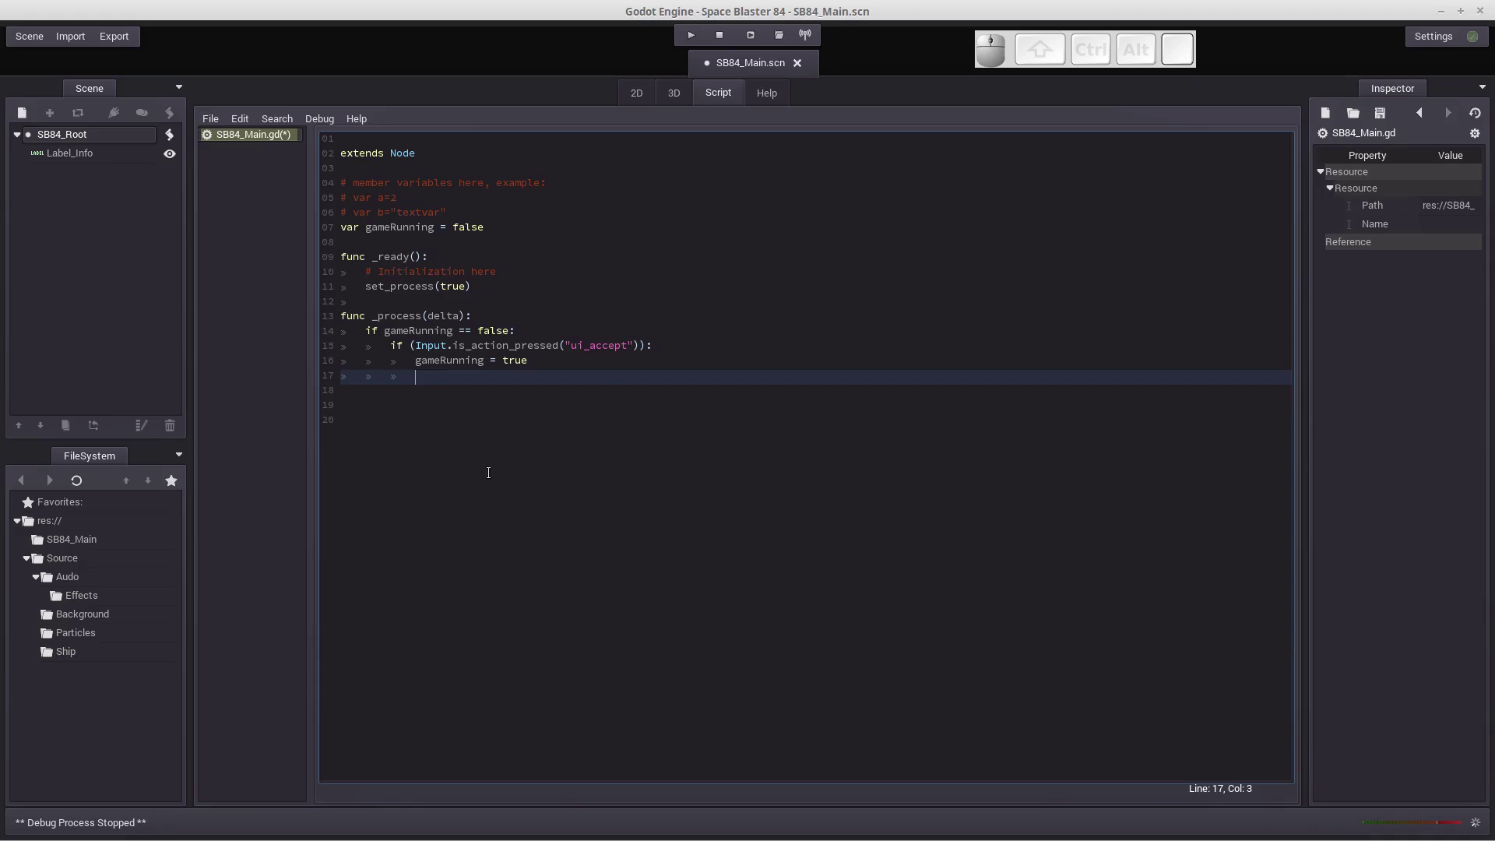
Step: Add get_node("Label_Info").set_text("Running") and step back out to the outer level
key(shift+-)
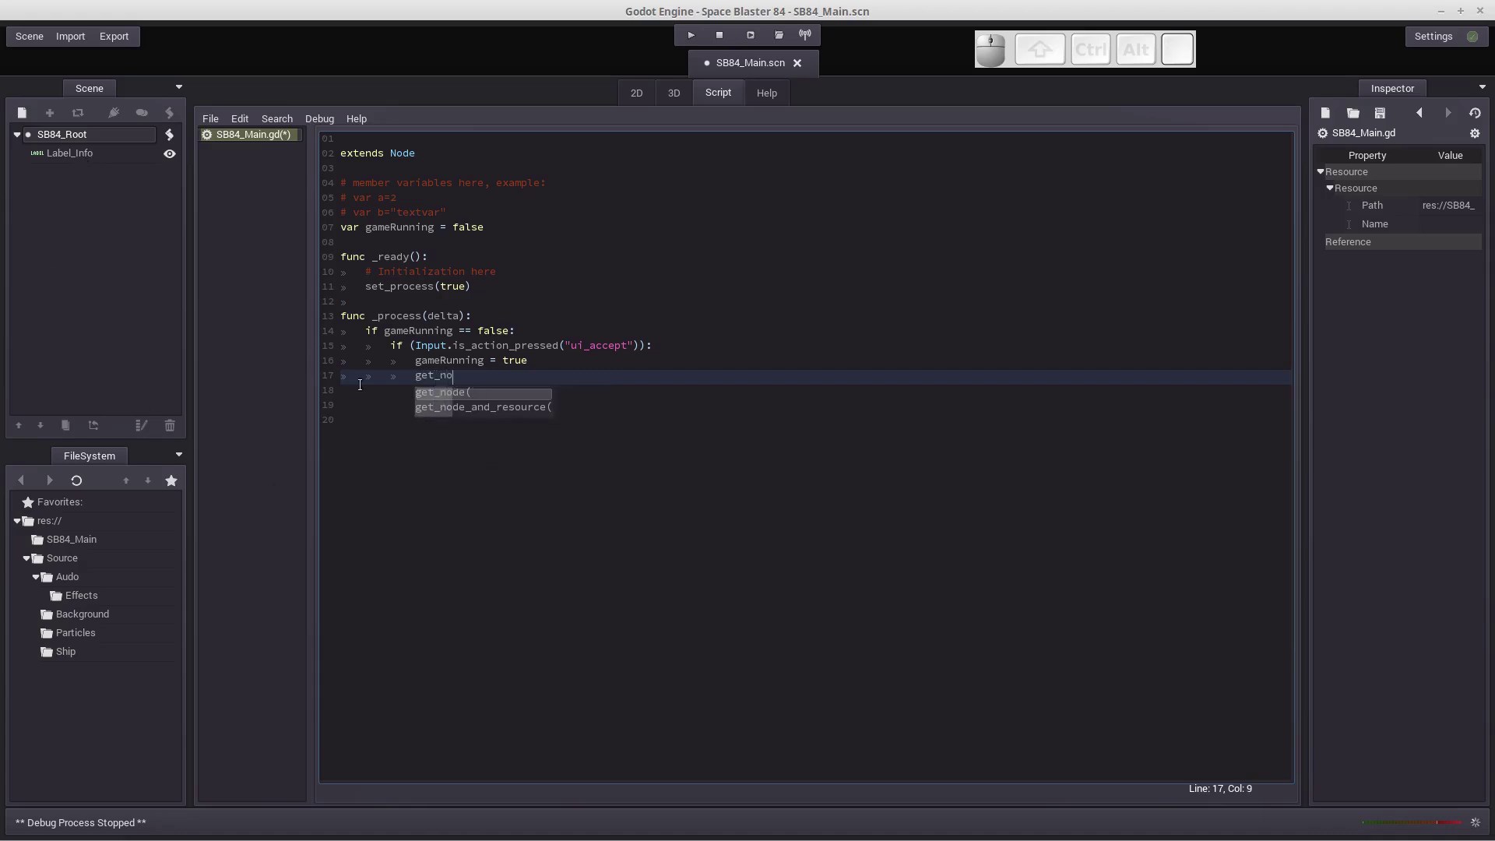
key(Tab)
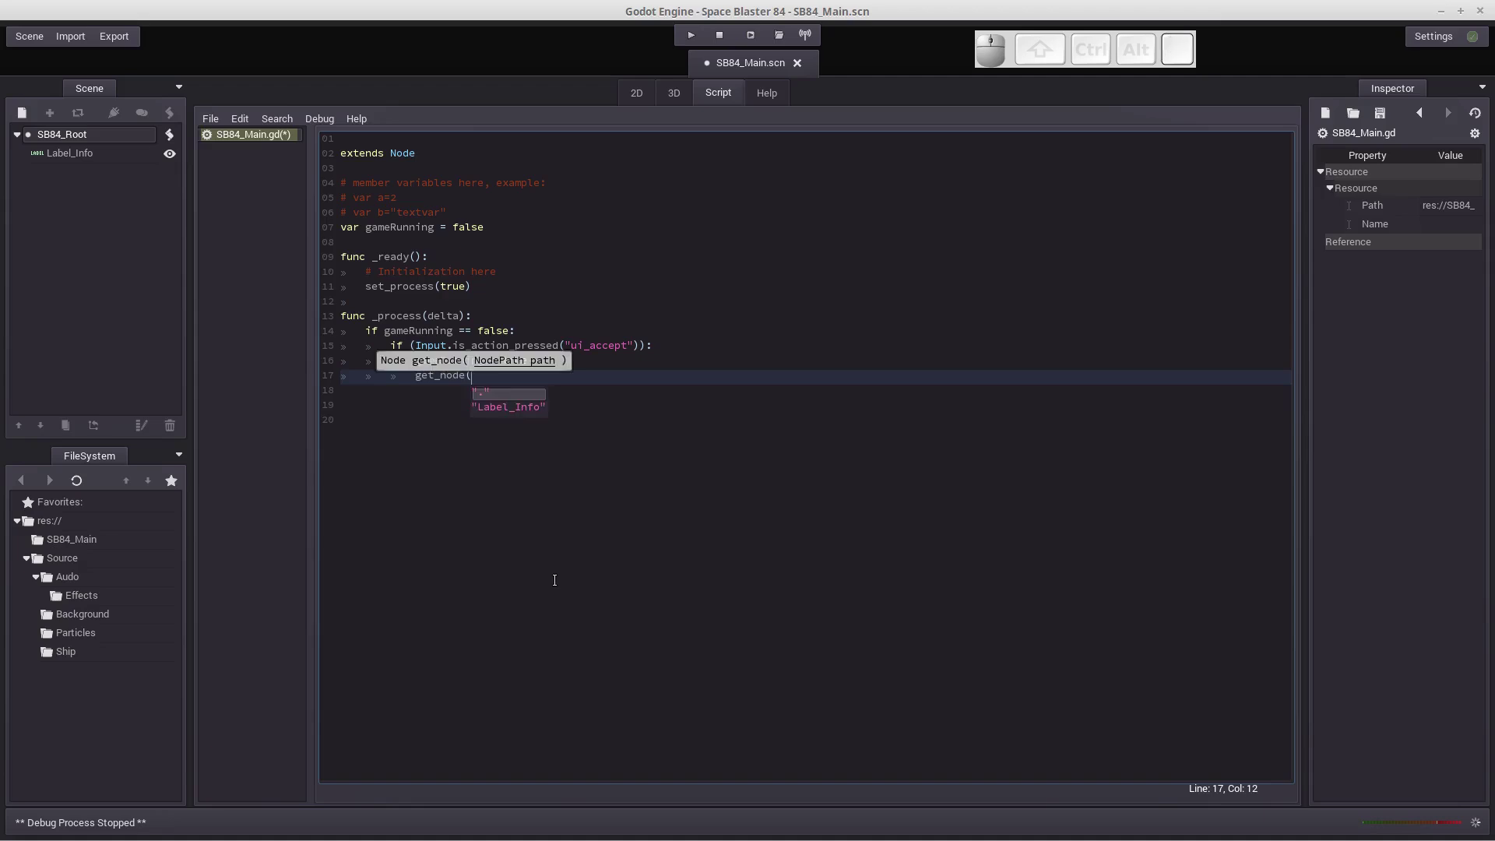
key(Down)
key(Up)
key(Down)
key(Tab)
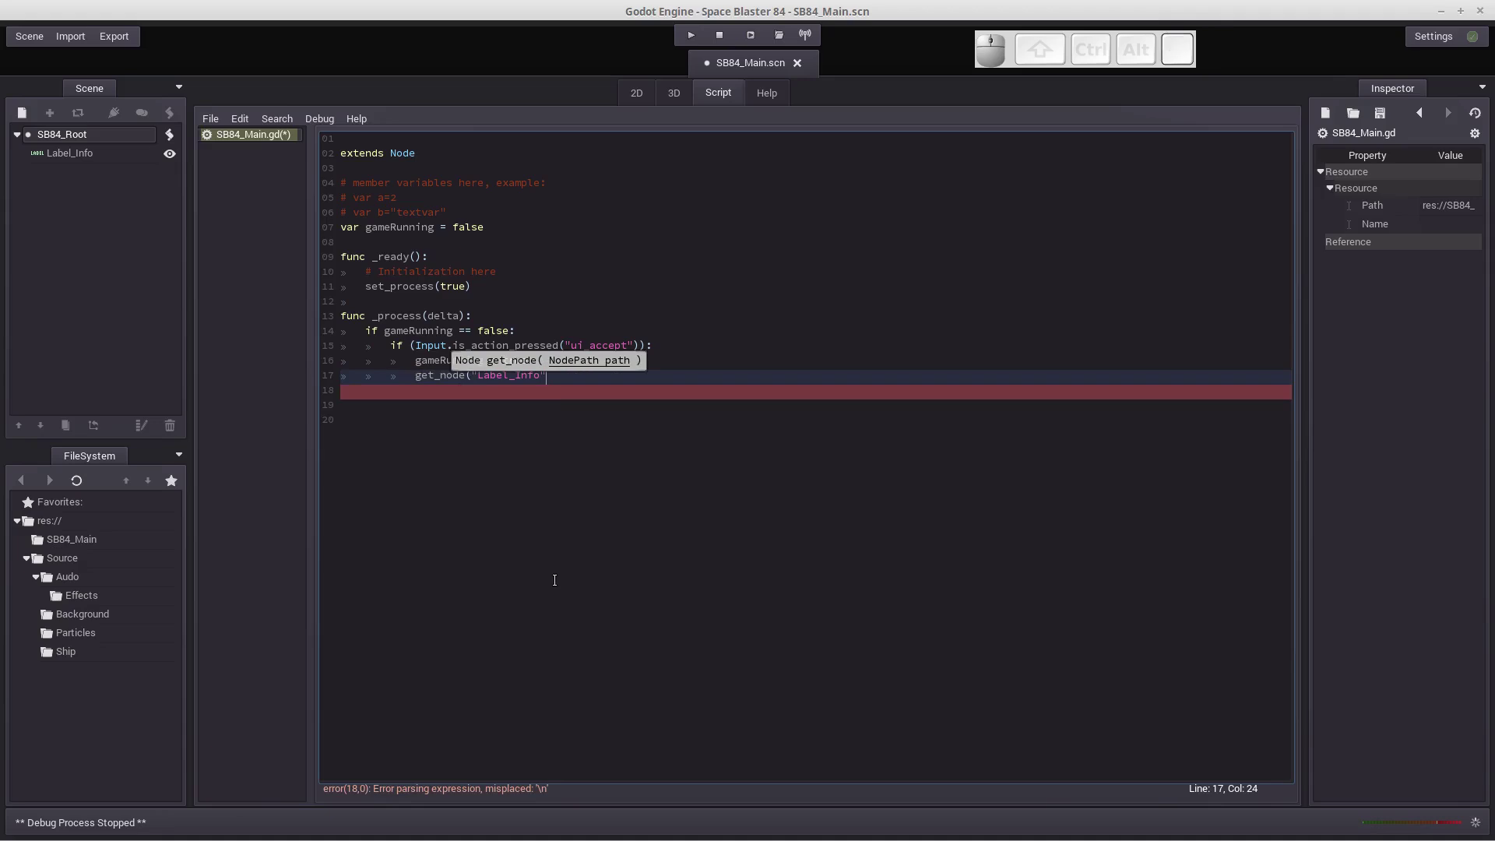
key(shift+0)
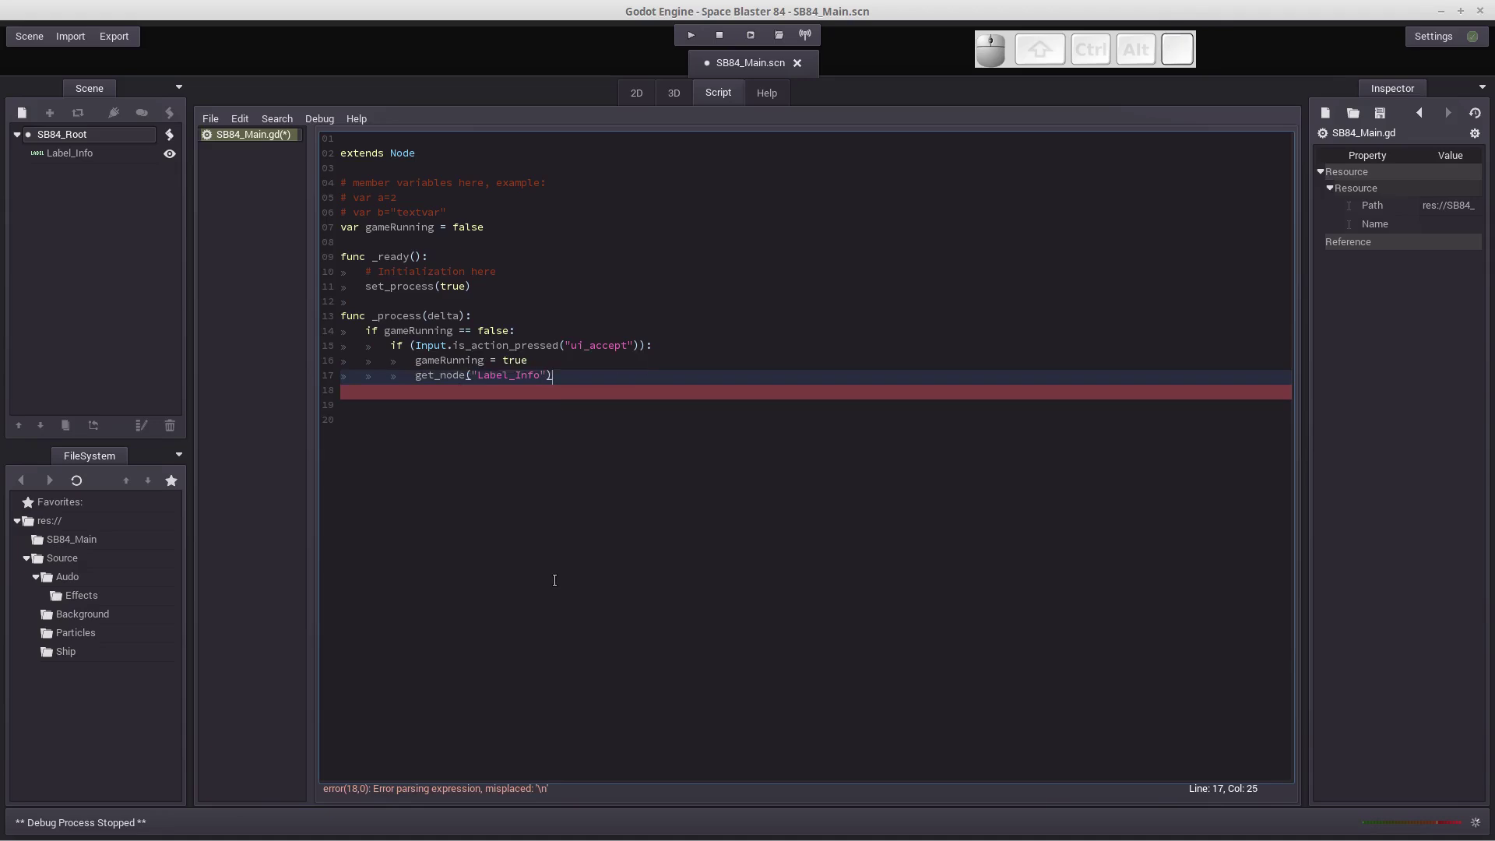
key(.)
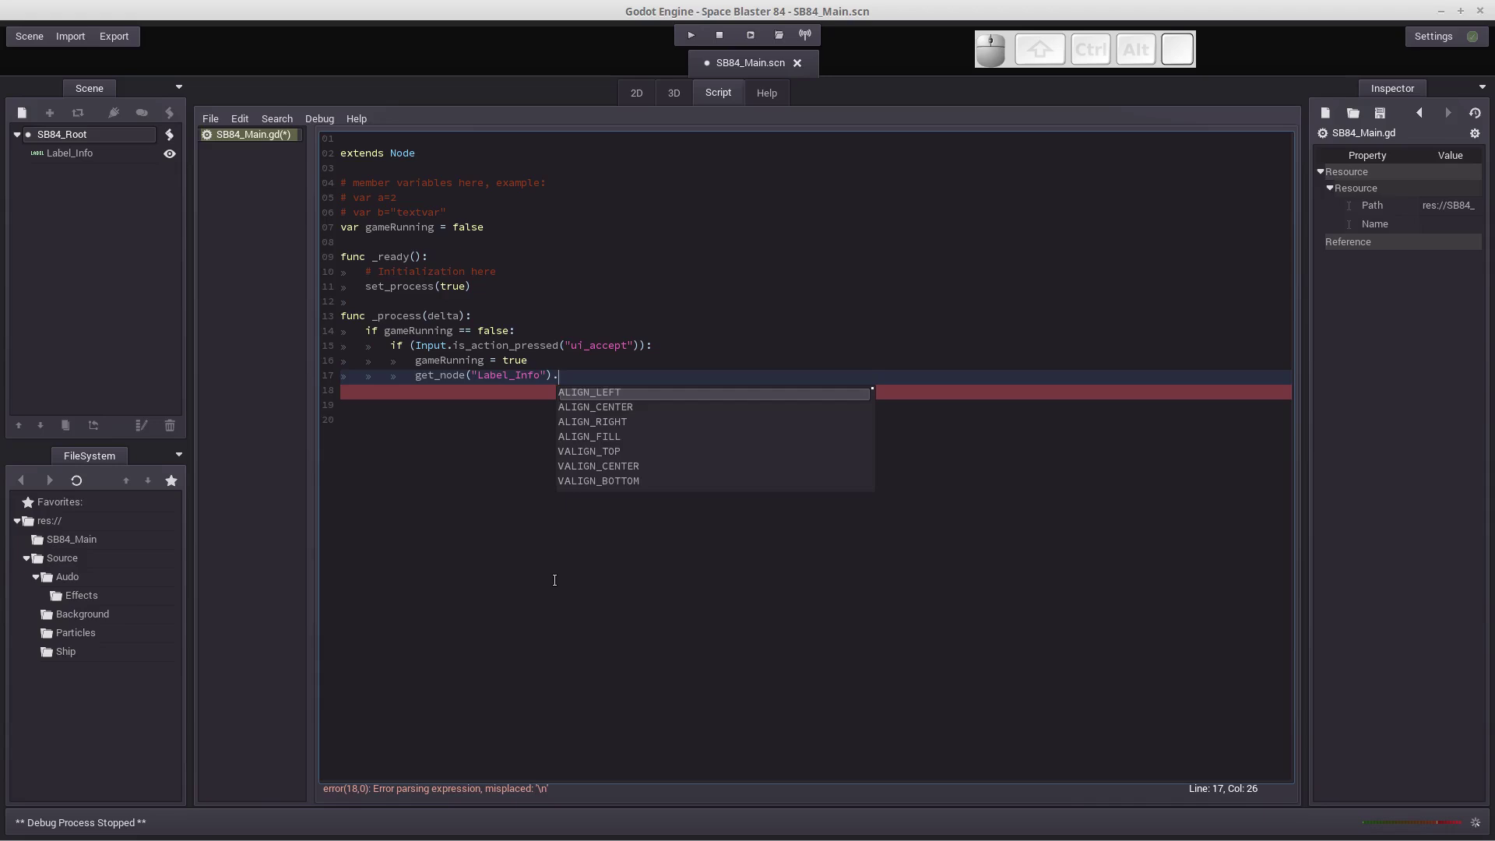
key(shift+-)
key(shift+t)
key(Tab)
key(shift+')
key(shift+r)
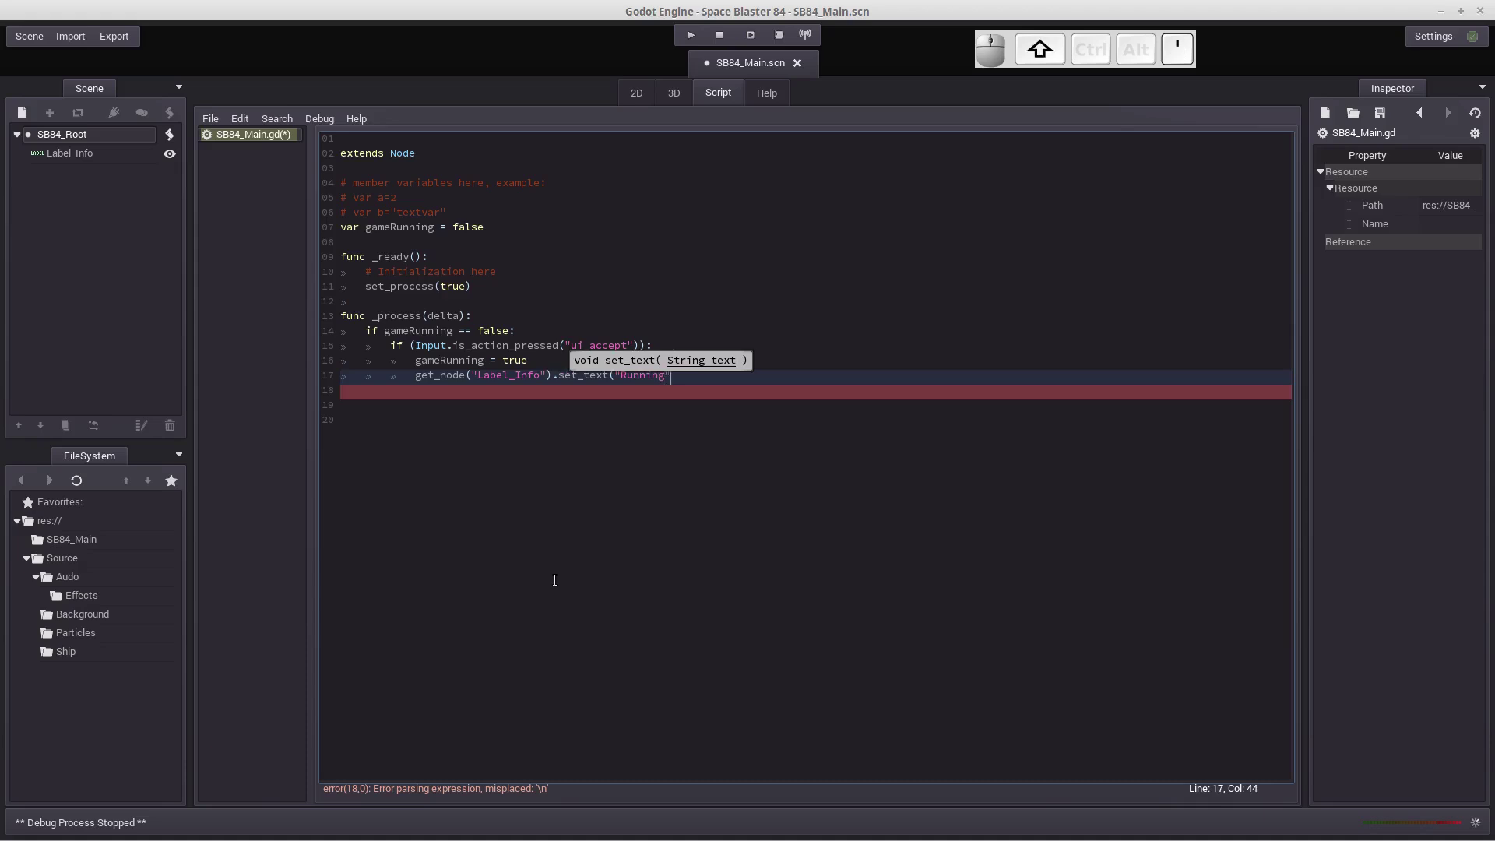
key(shift+0)
key(Return)
key(BackSpace)
key(BackSpace)
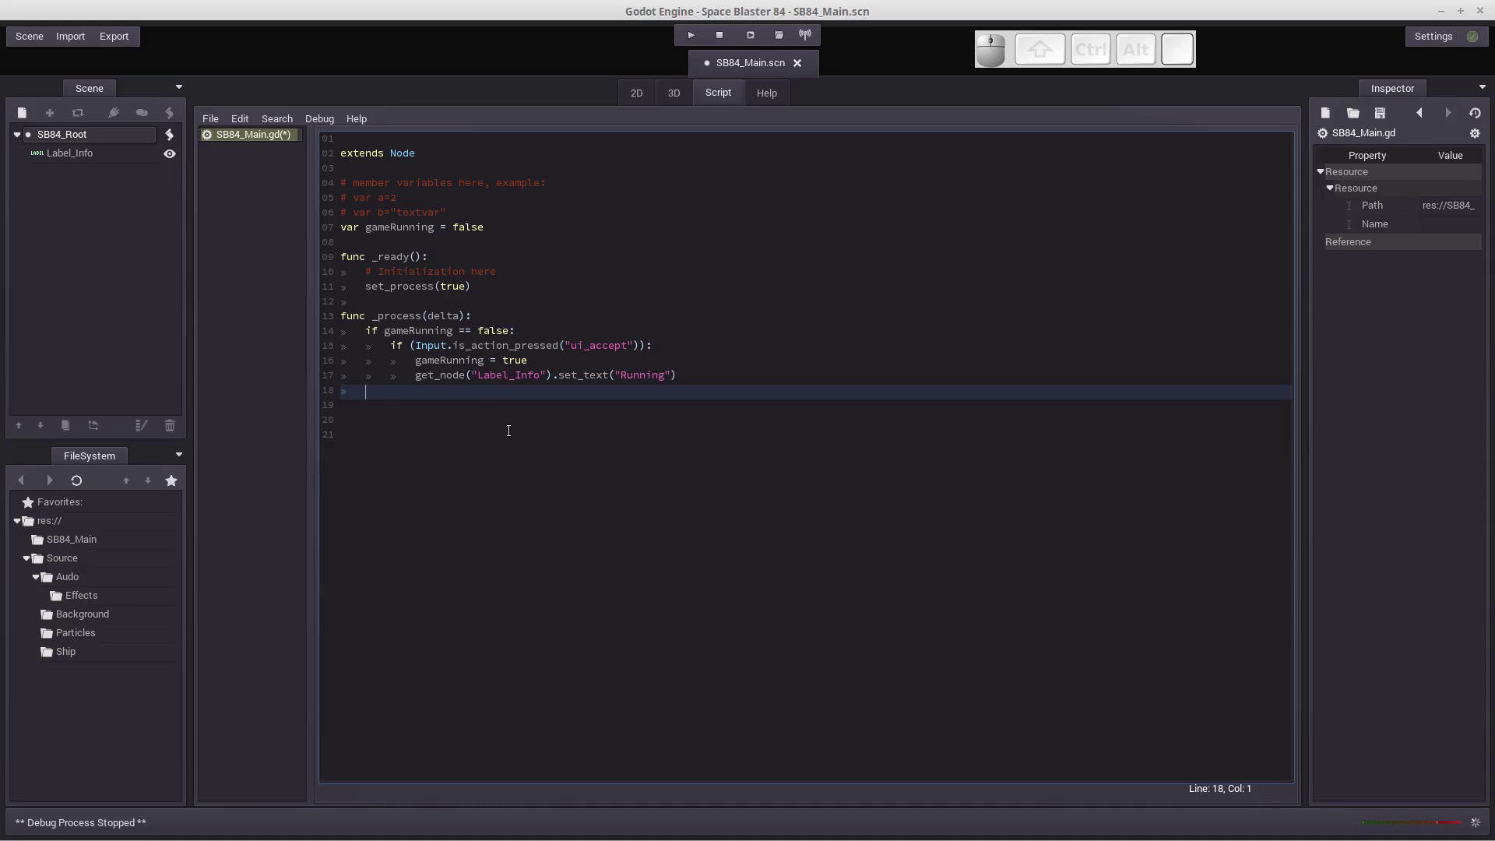
Step: Add an 'else:' branch to the outer gameRunning check and indent under it
key(shift+e)
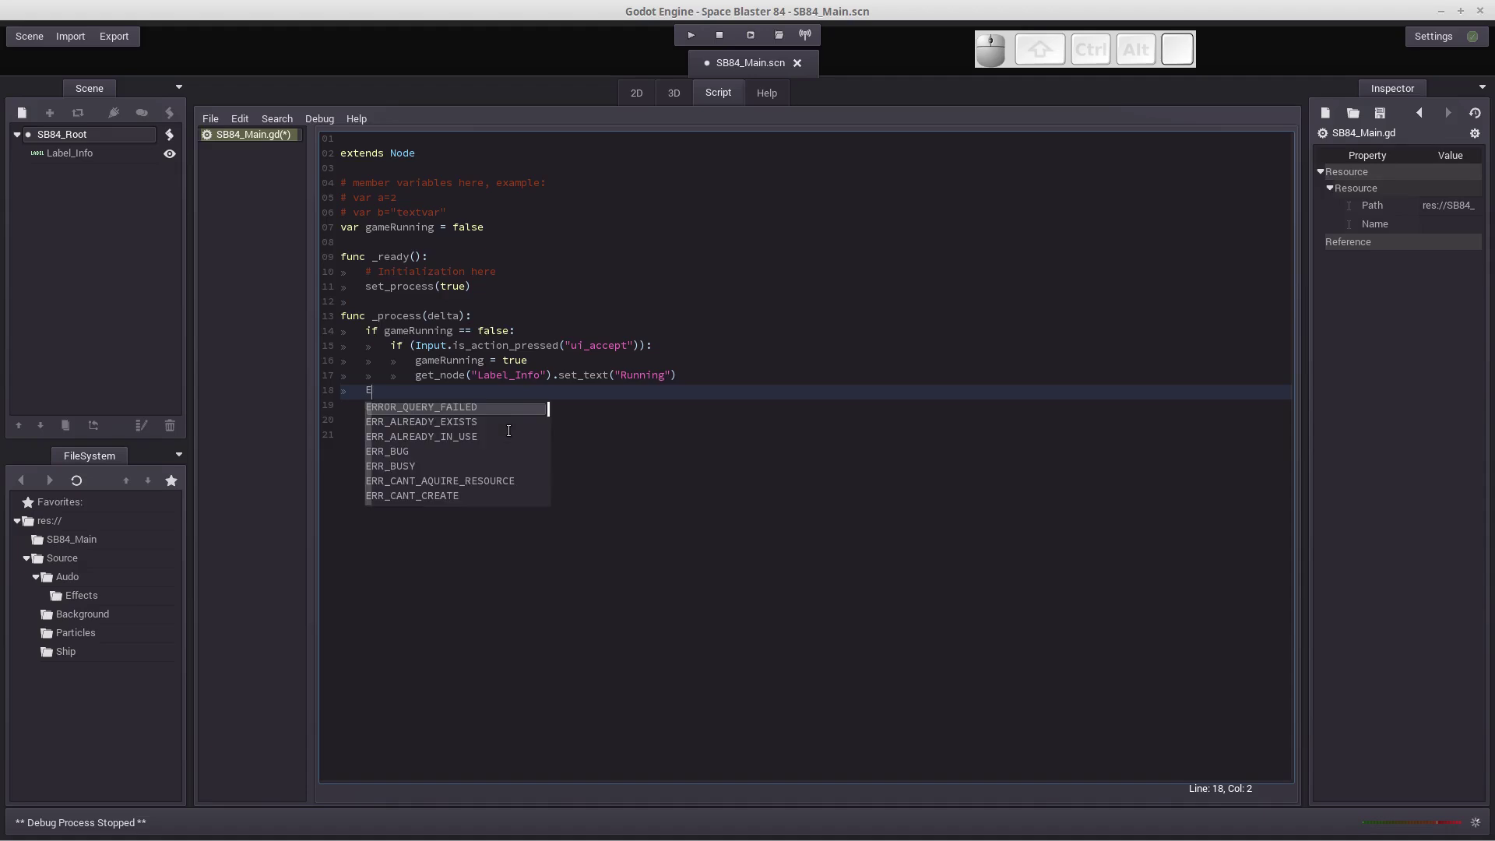
key(BackSpace)
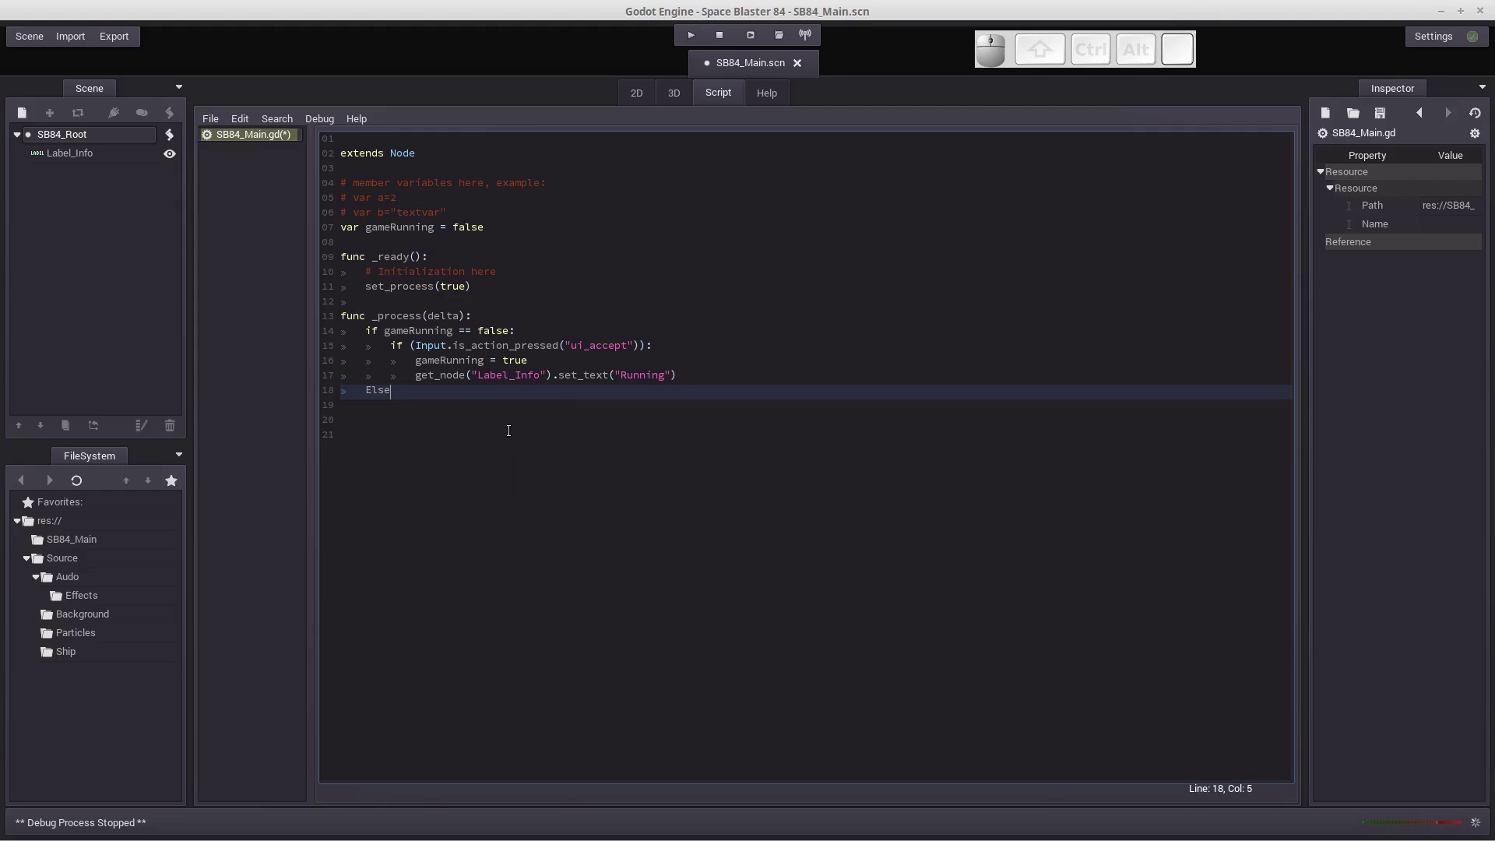
key(BackSpace)
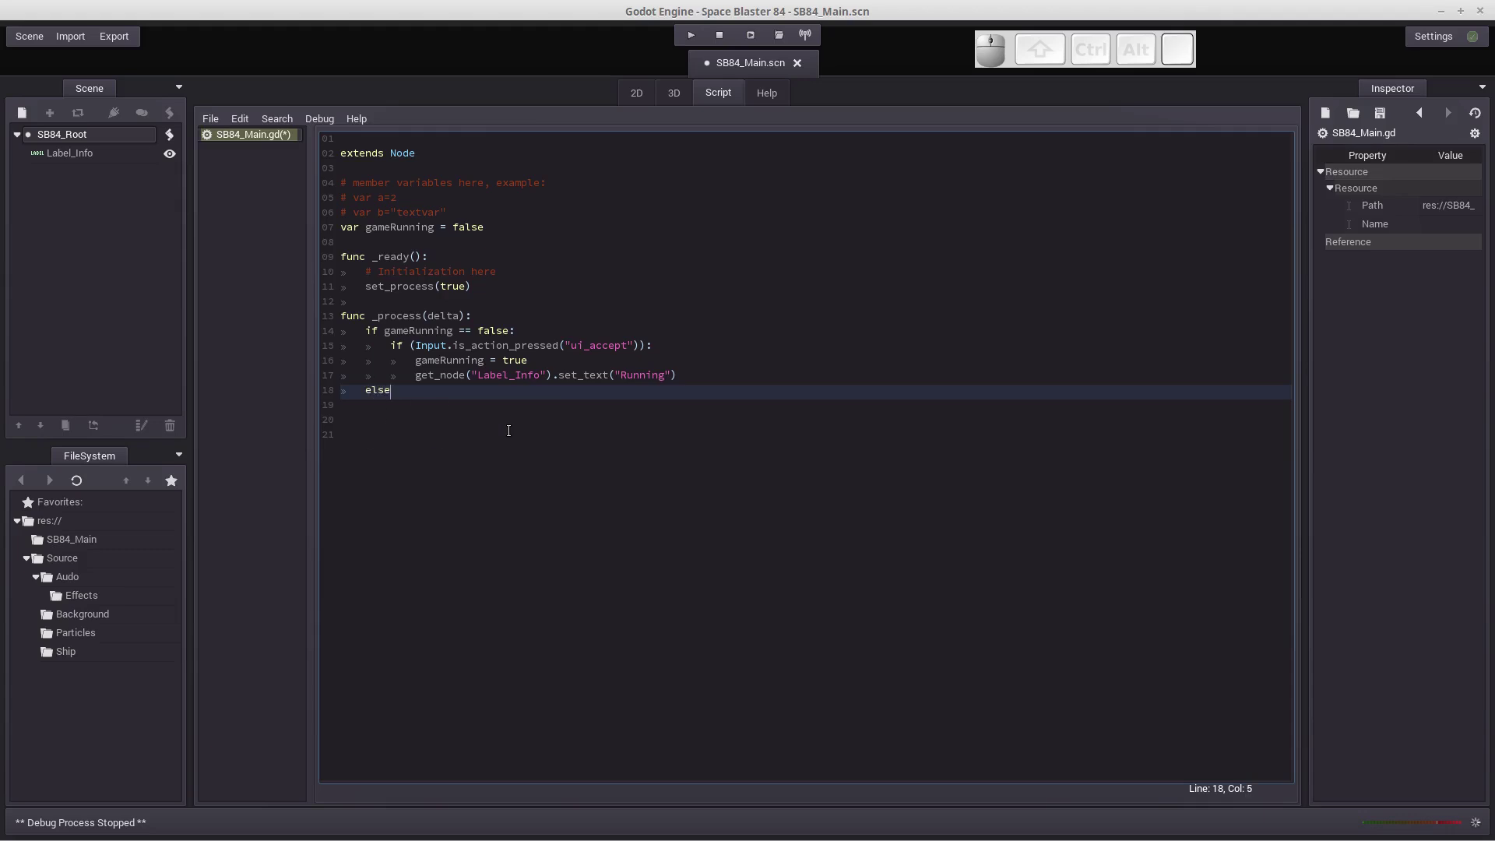
key(shift+;)
key(Return)
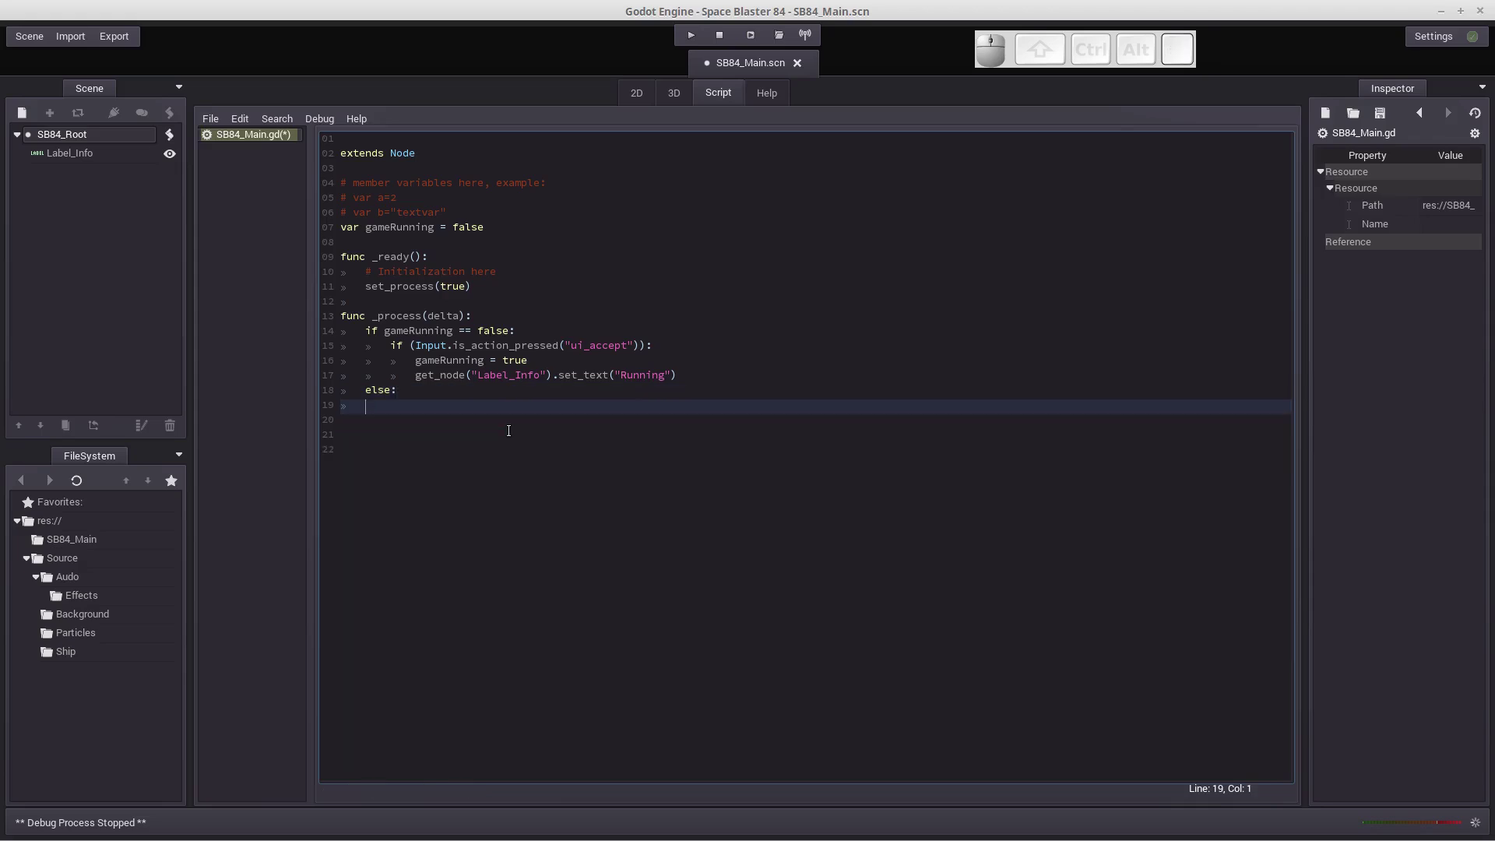
key(Tab)
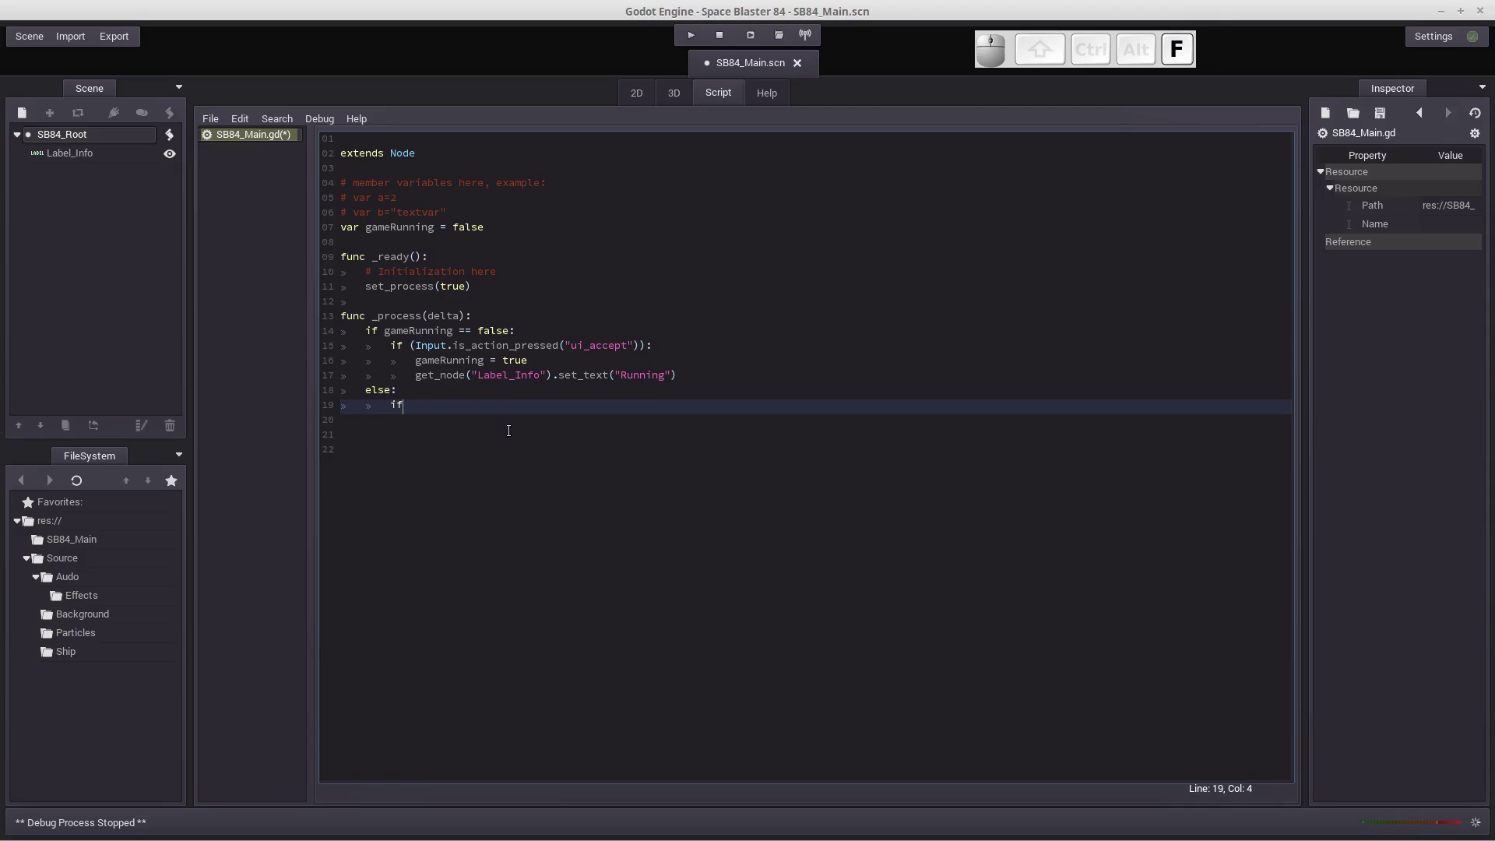
Step: Write 'if (Input.is_action_pressed("ui_cancel")):' with autocomplete and start its body
key(space)
key(shift+9)
key(shift+i)
key(n)
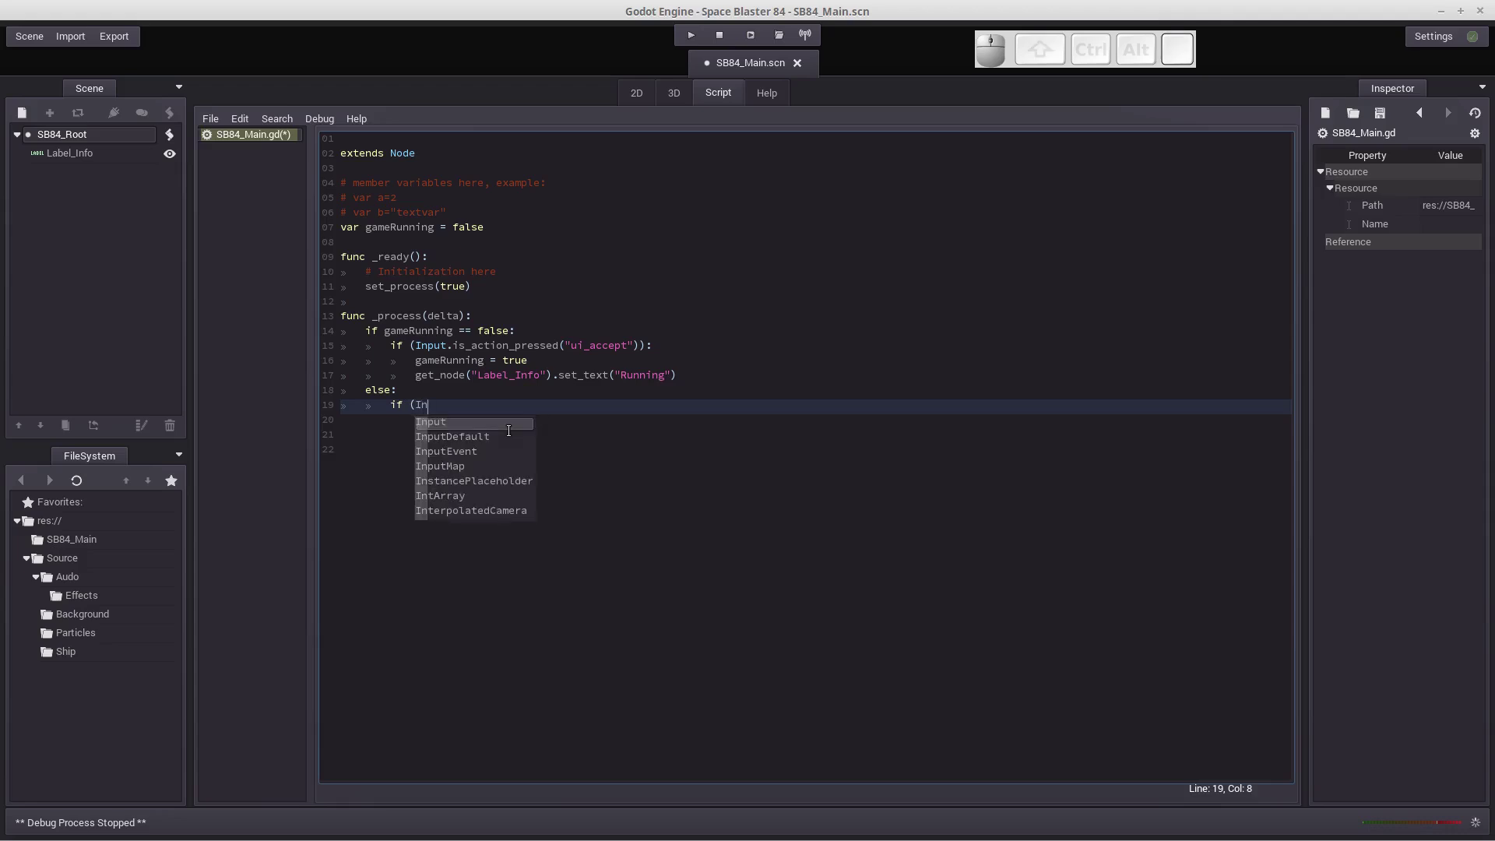
key(Tab)
key(.)
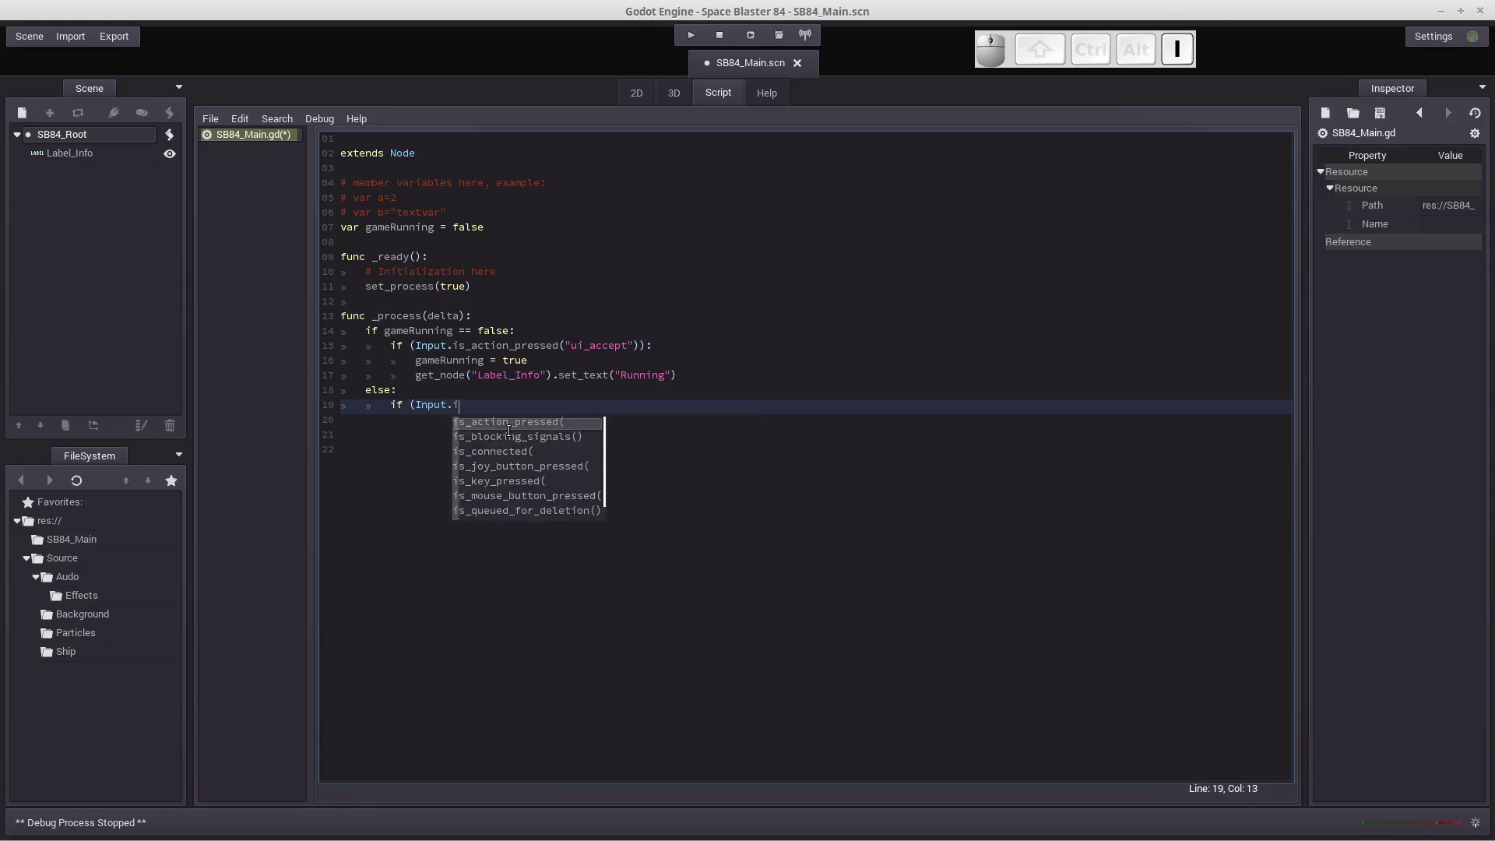
key(Tab)
key(Down)
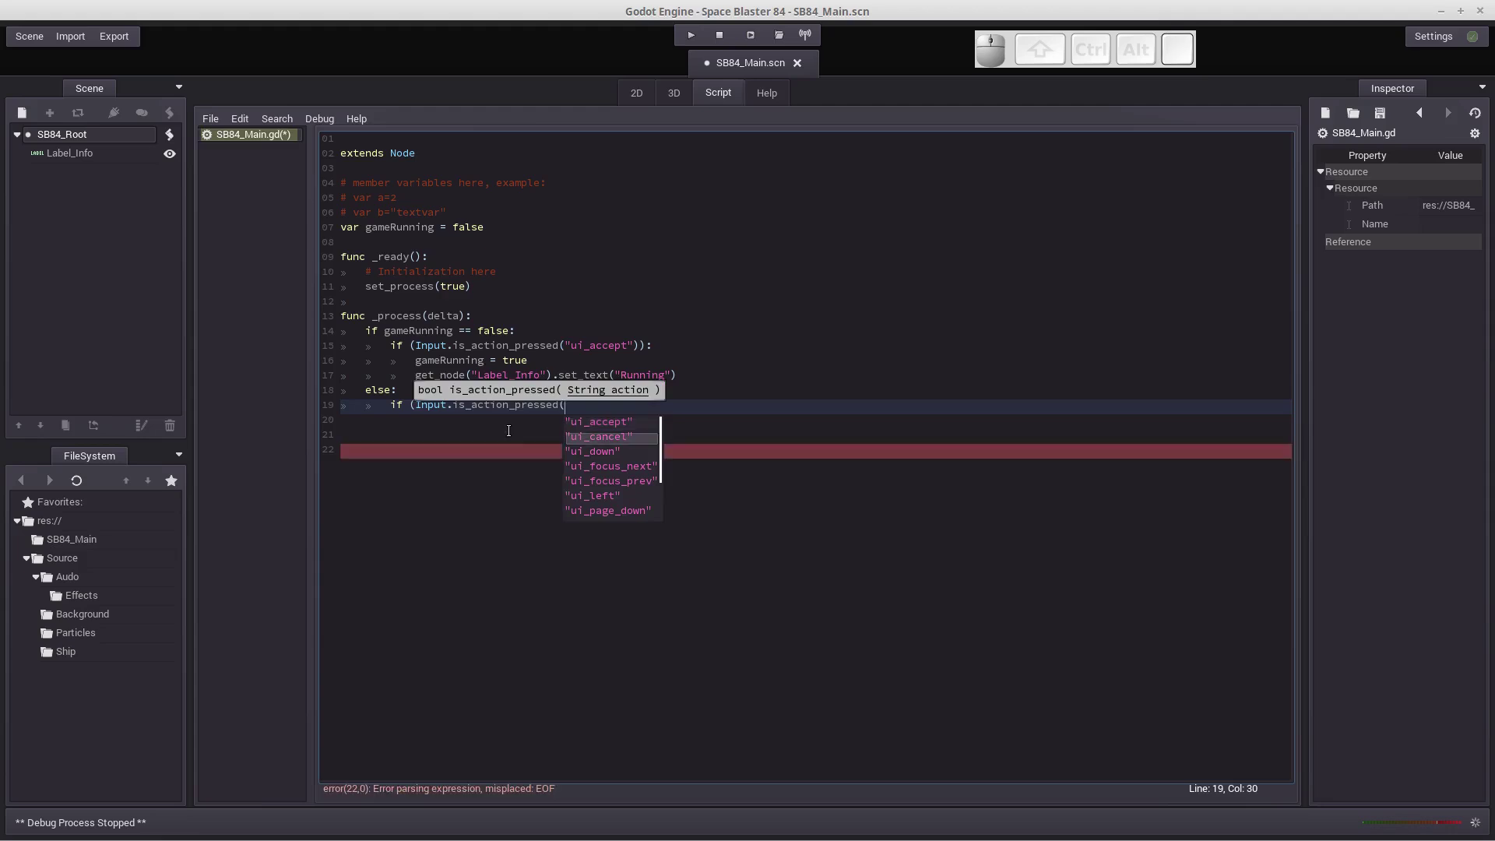
key(Return)
key(shift+0)
key(shift+;)
key(Return)
key(Tab)
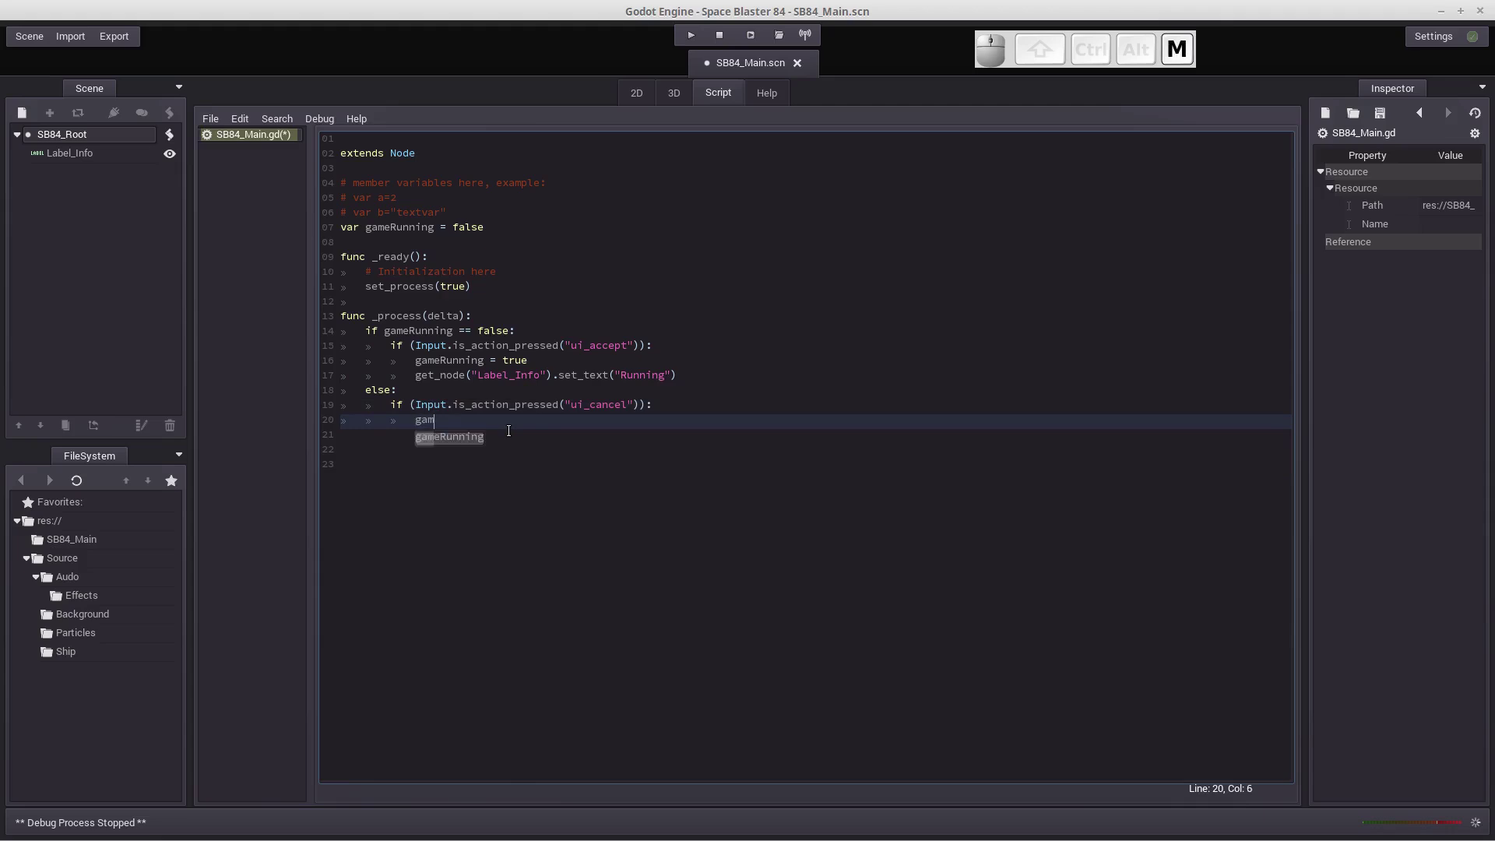
Step: Set gameRunning = false inside the ui_cancel branch
key(Tab)
key(space)
key(=)
key(space)
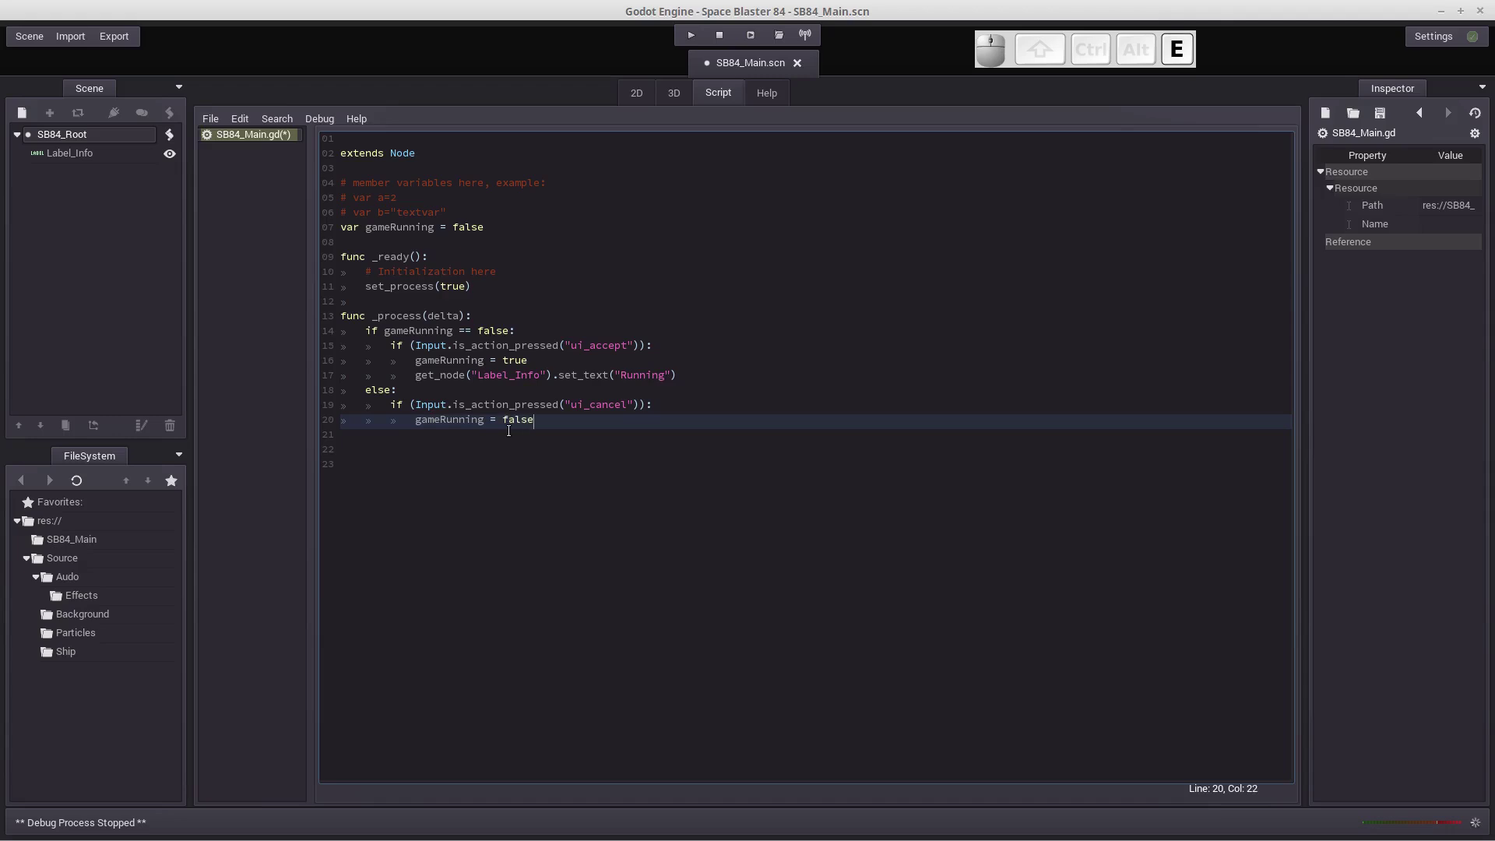
key(Return)
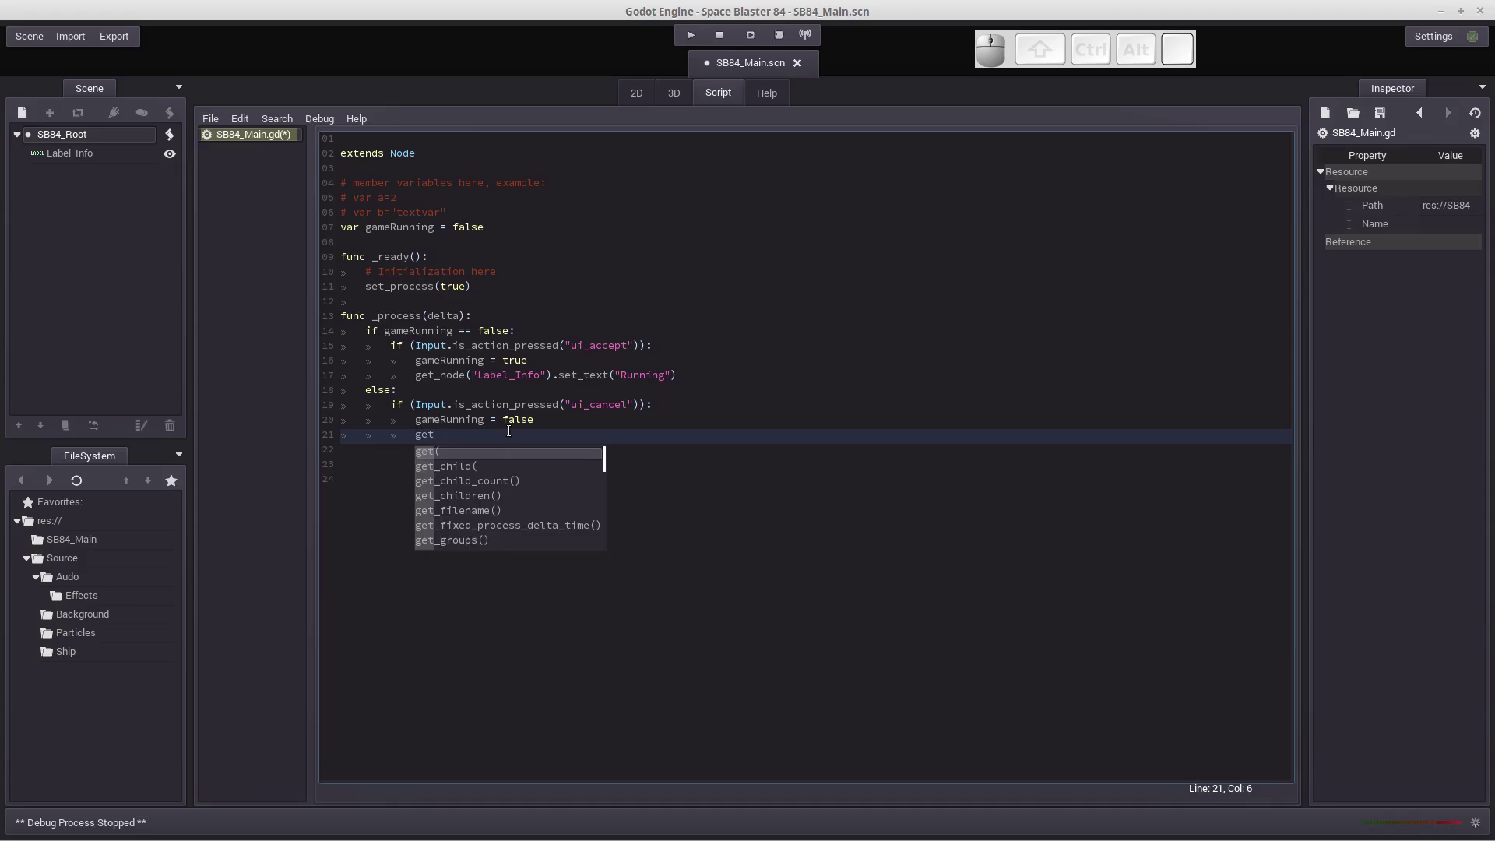
Step: Add get_node("Label_Info").set_text("Game Over") and save the script
key(shift+-)
key(shift+n)
key(shift+Tab)
key(BackSpace)
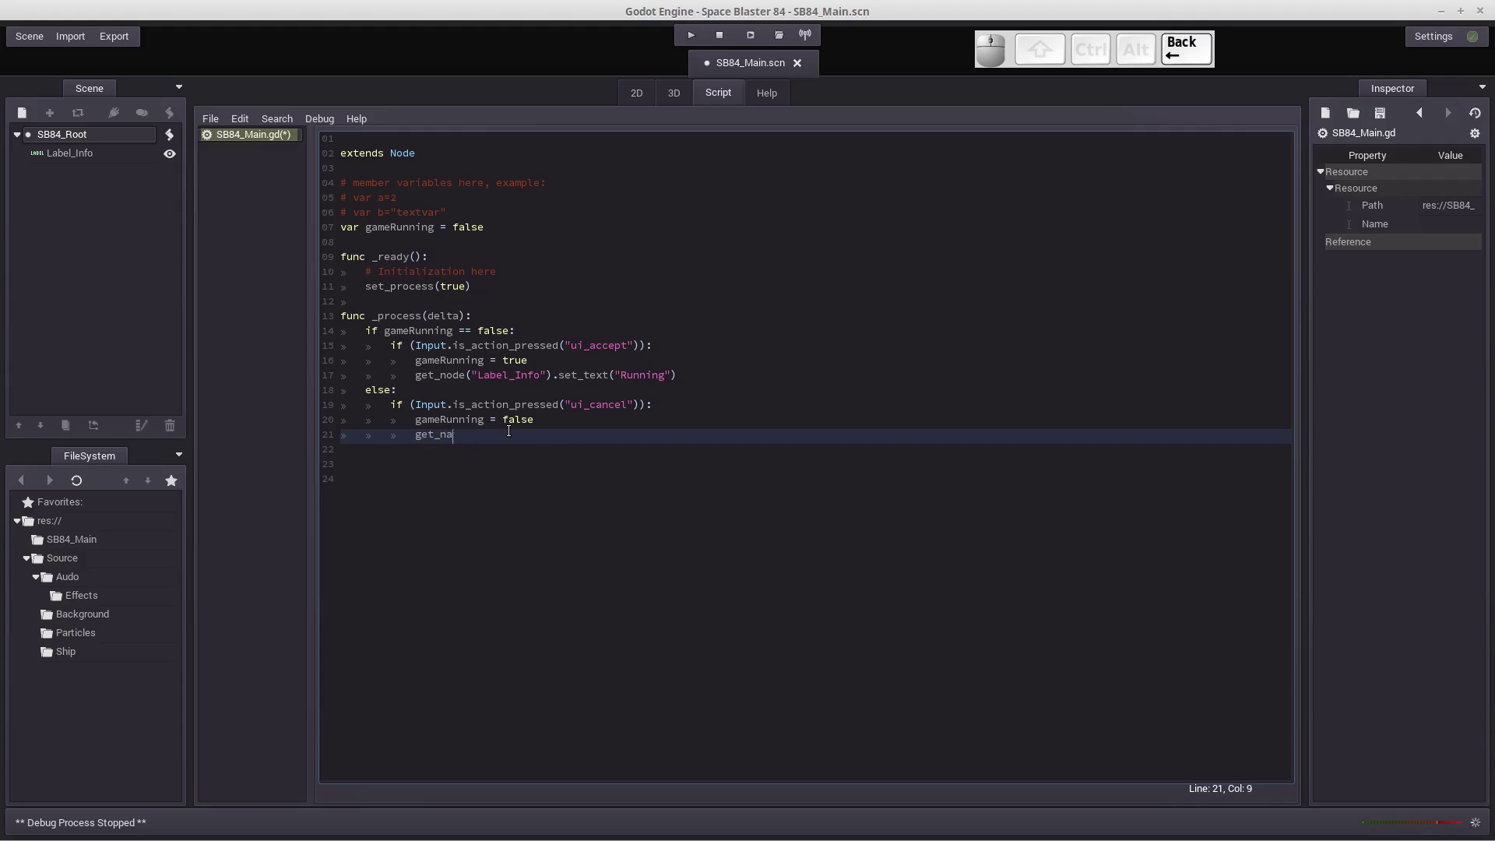
key(o)
key(Tab)
key(Down)
key(Return)
key(shift+0)
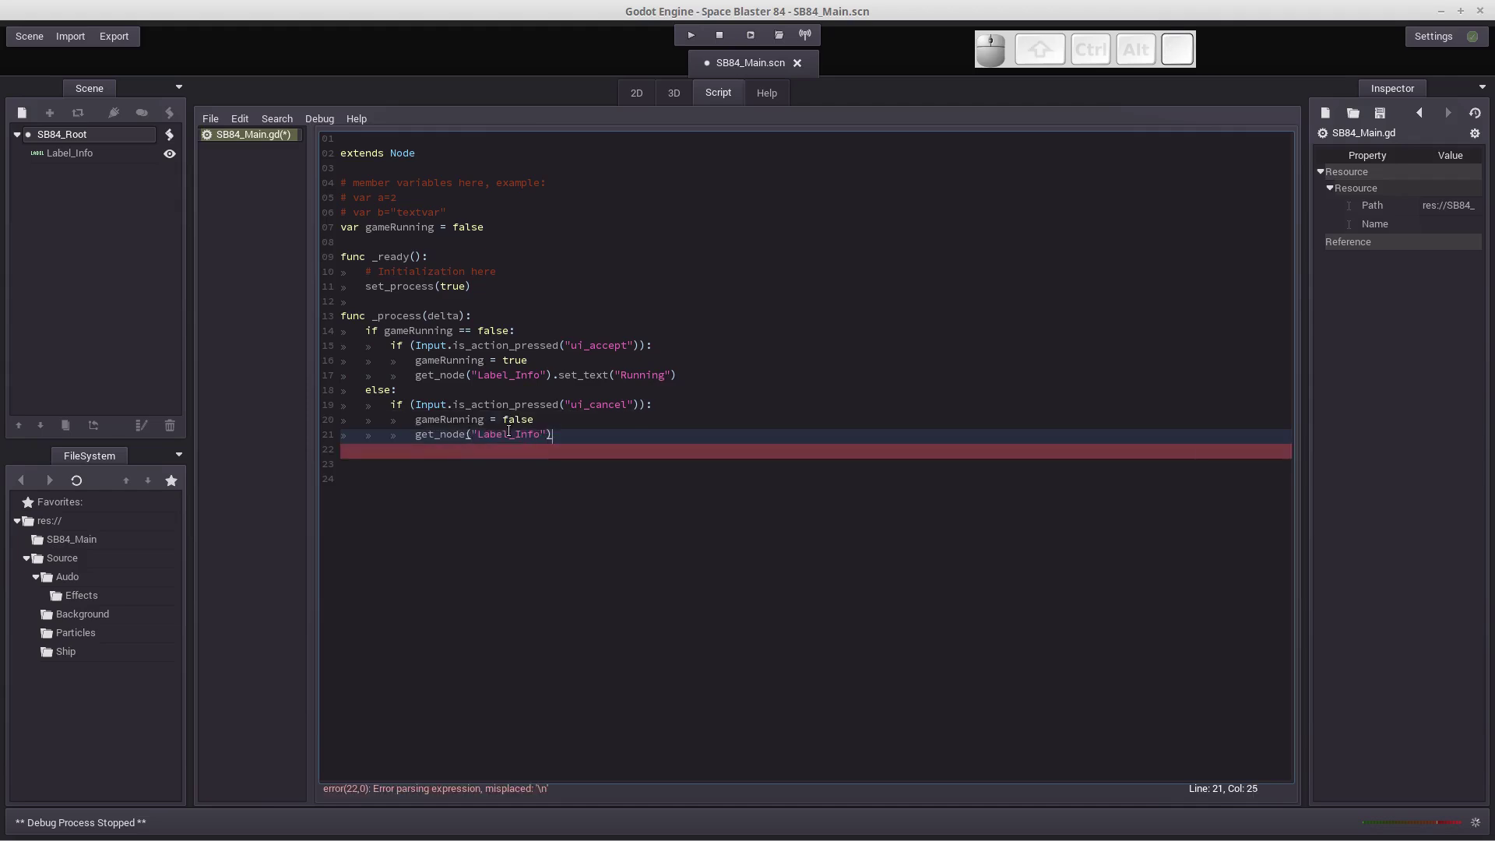
key(.)
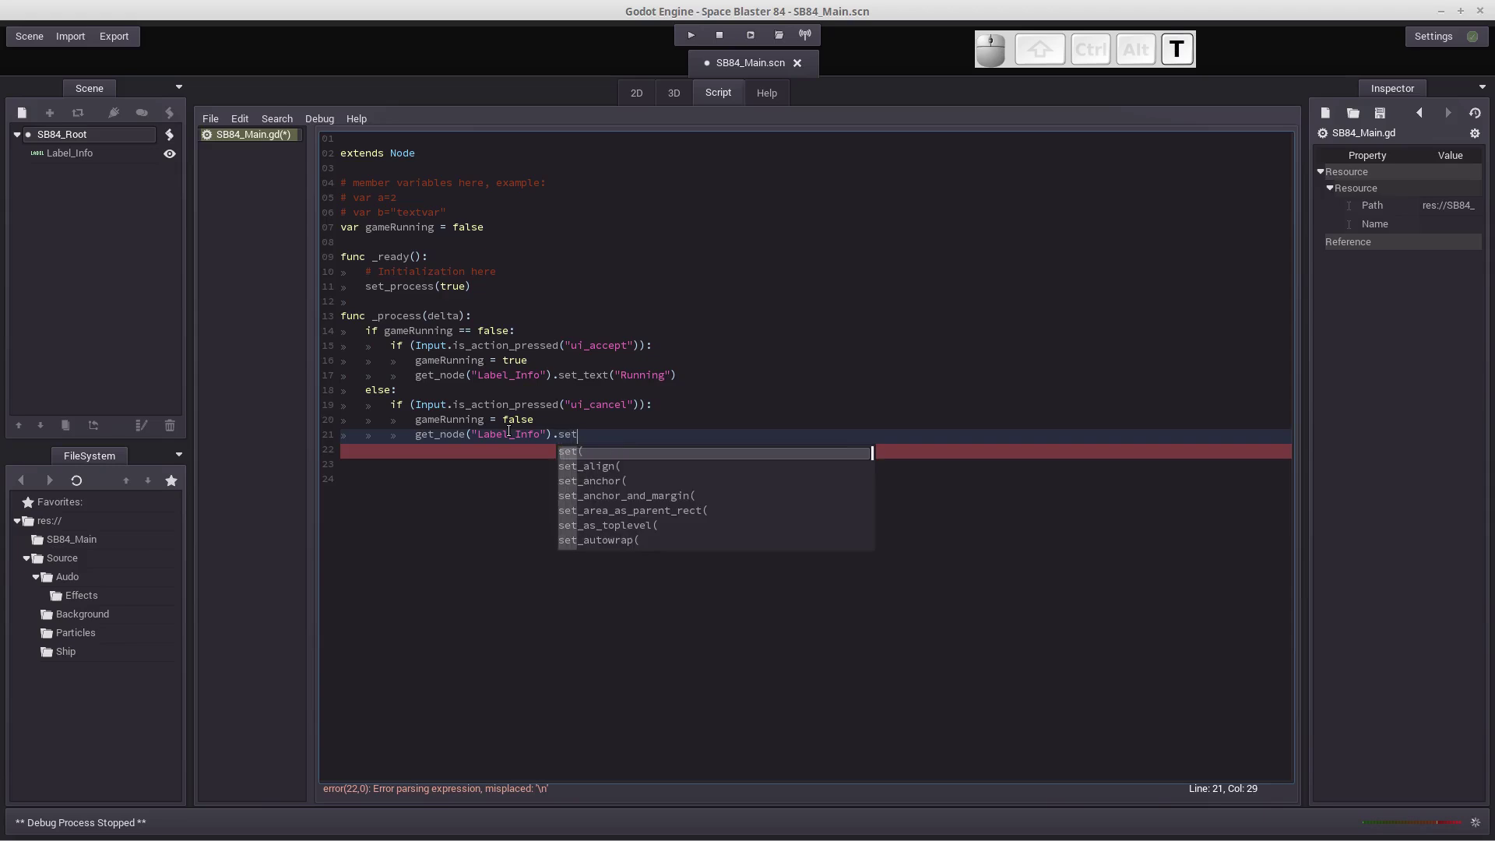
key(shift+-)
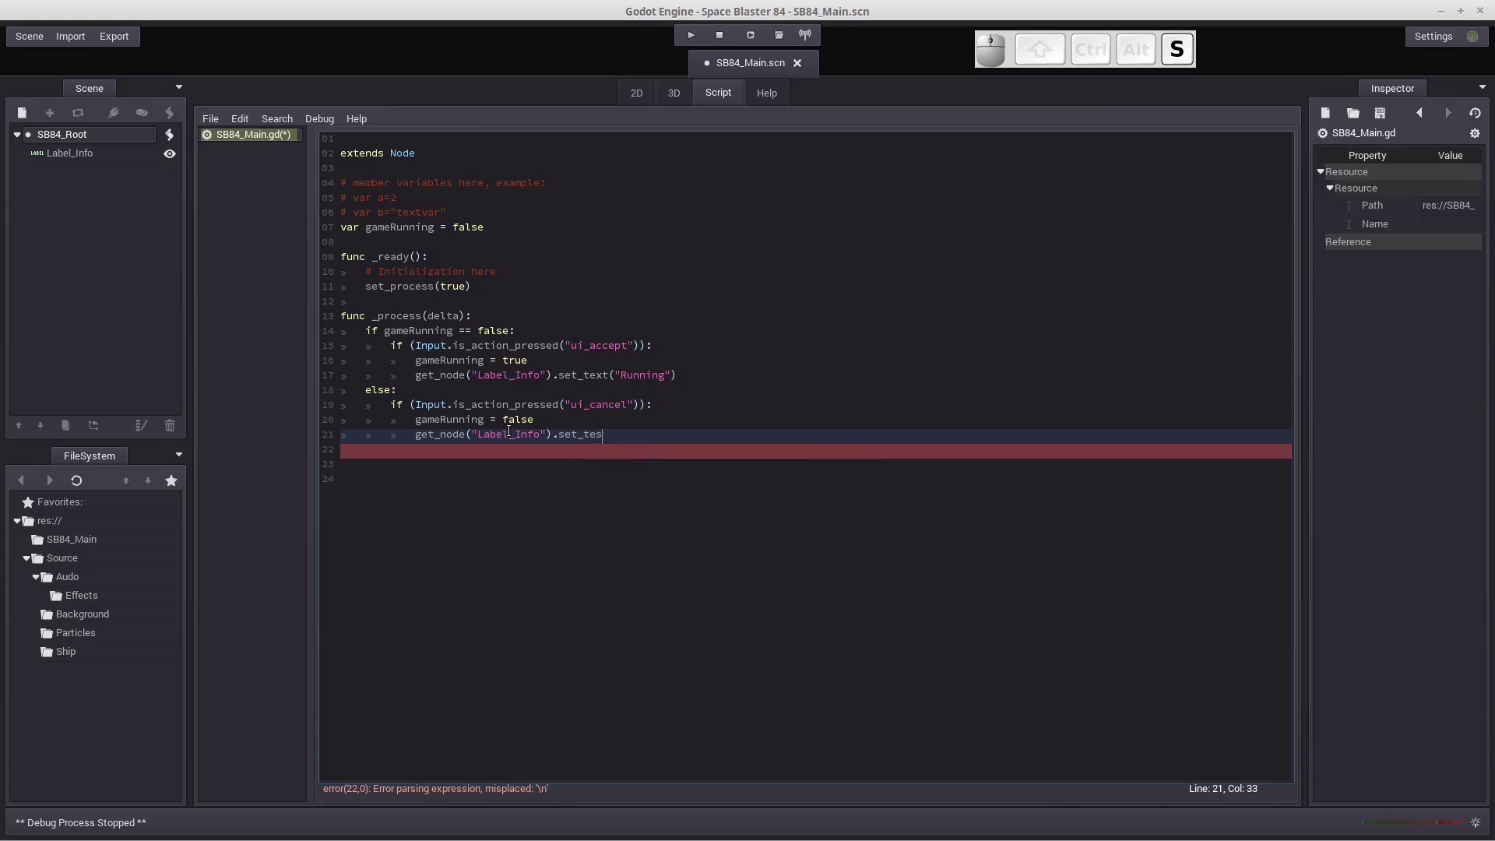
key(BackSpace)
key(Tab)
key(shift+')
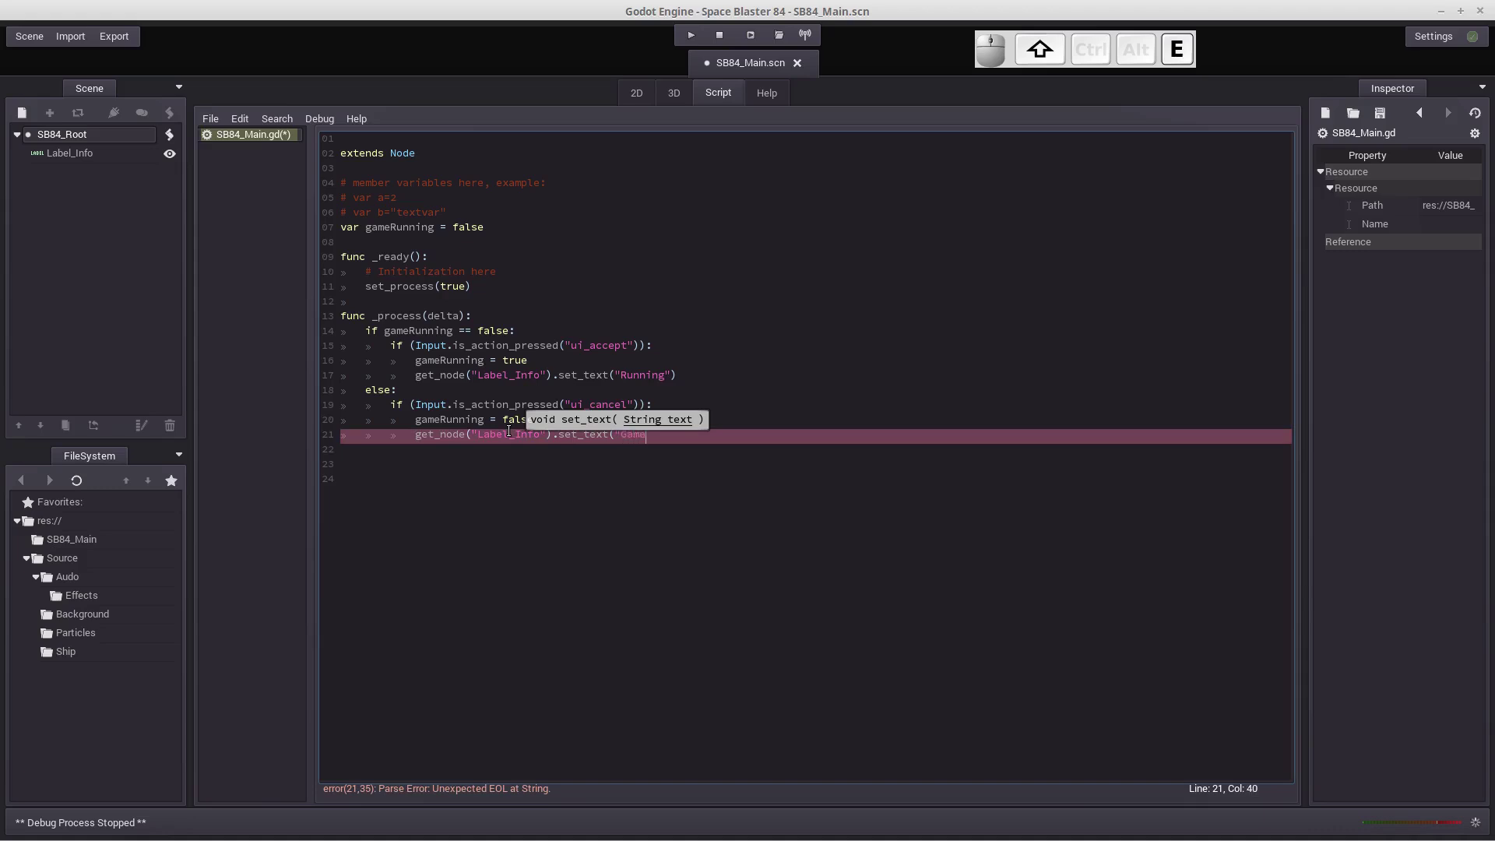
key(shift+space)
key(shift+o)
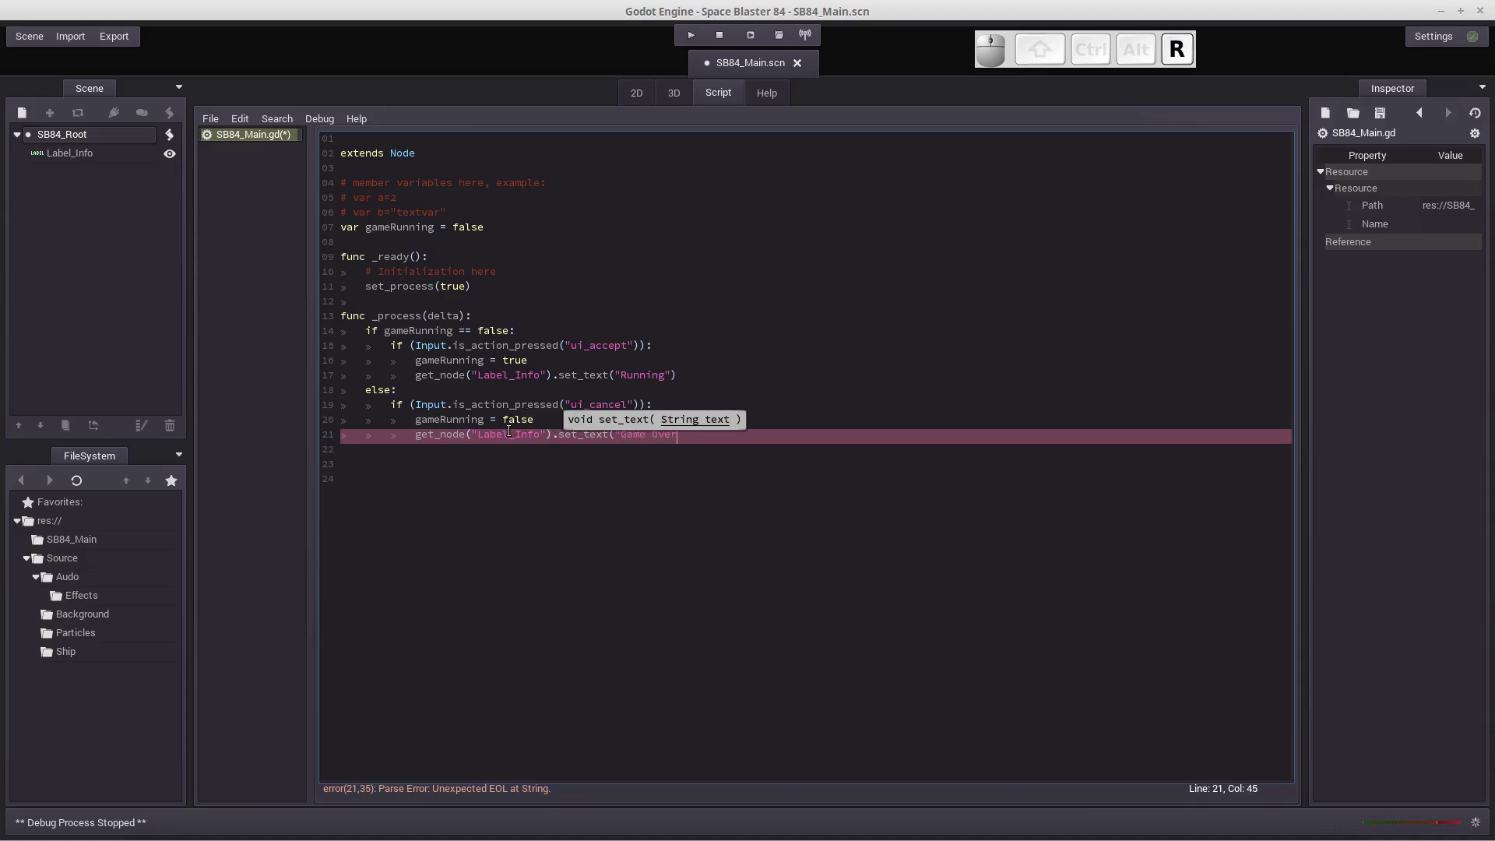
key(shift+')
key(shift+0)
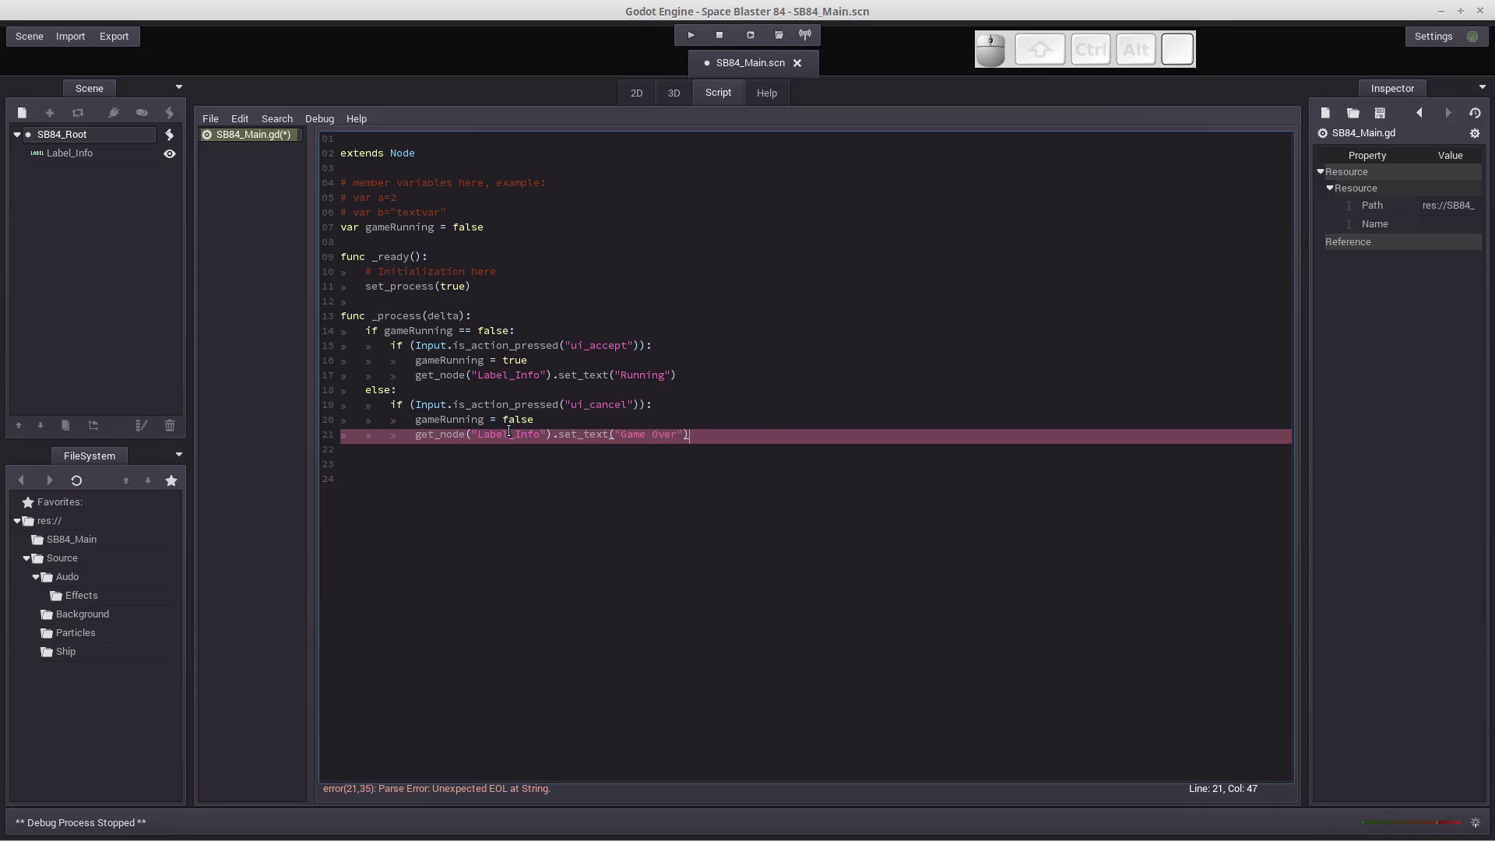
key(Return)
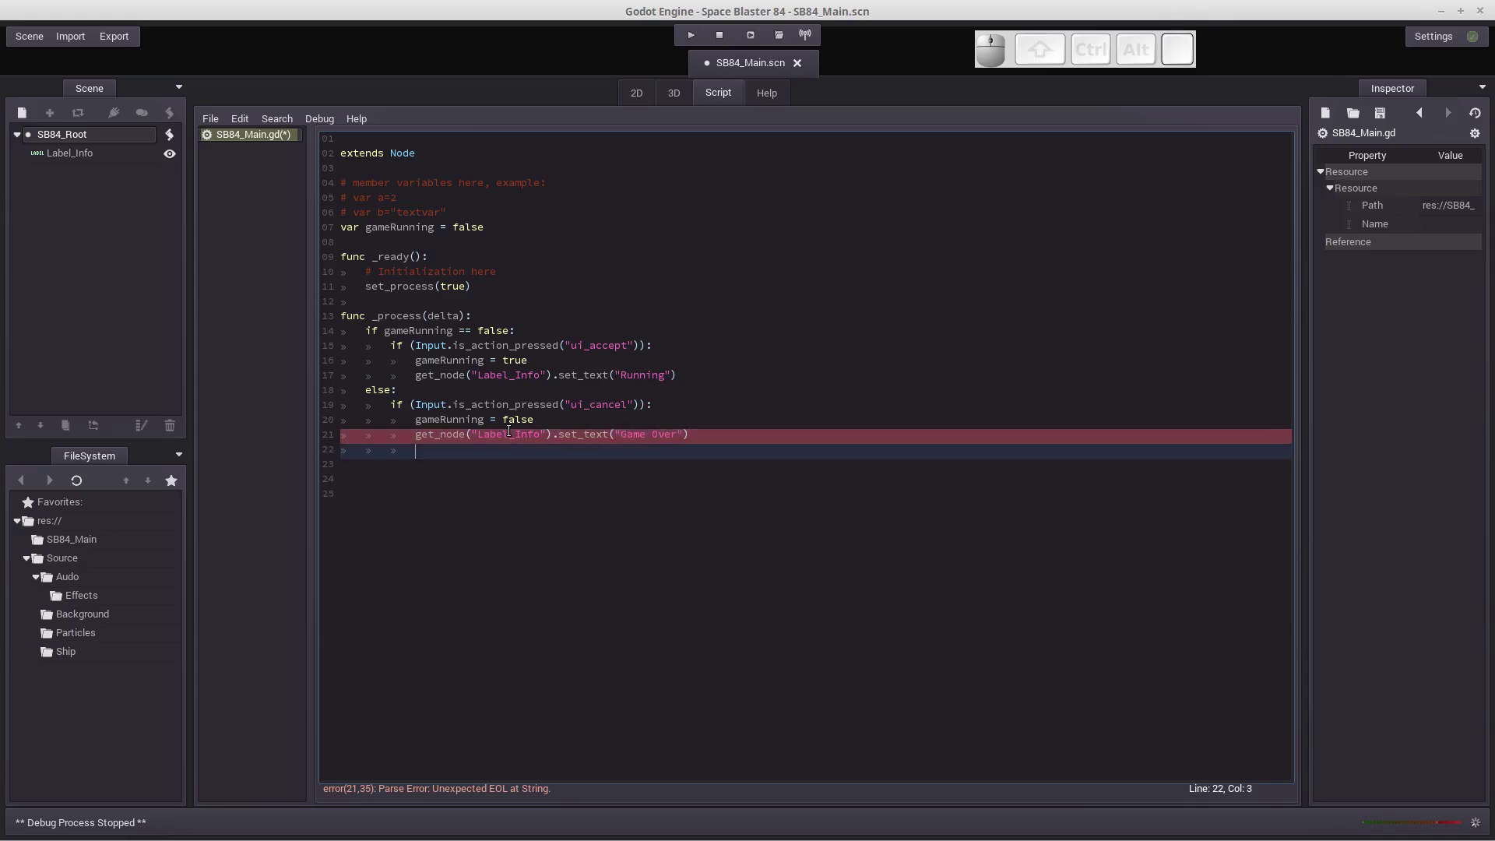
key(Return)
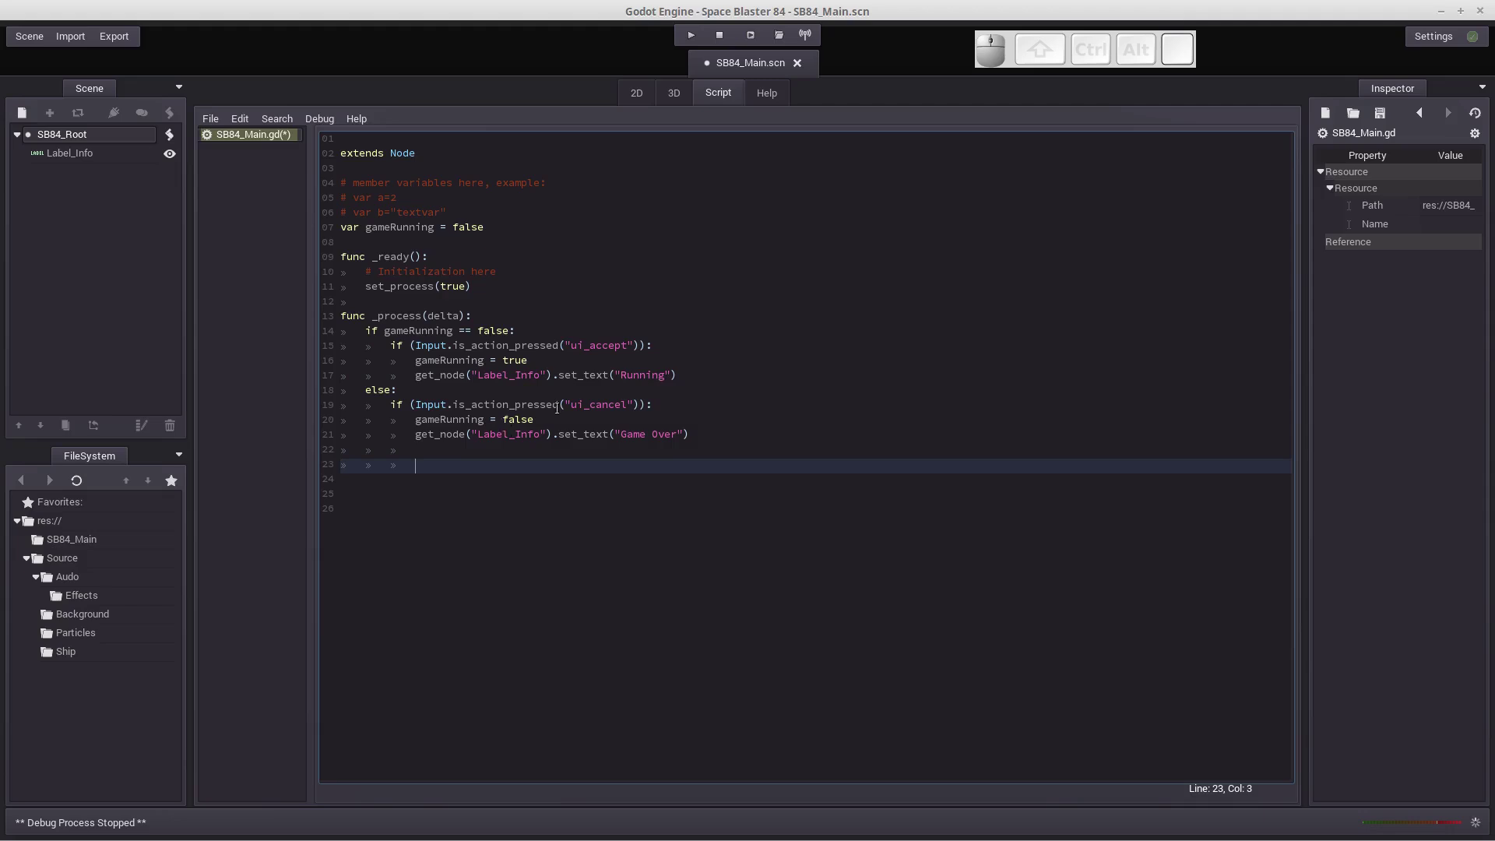
click(758, 43)
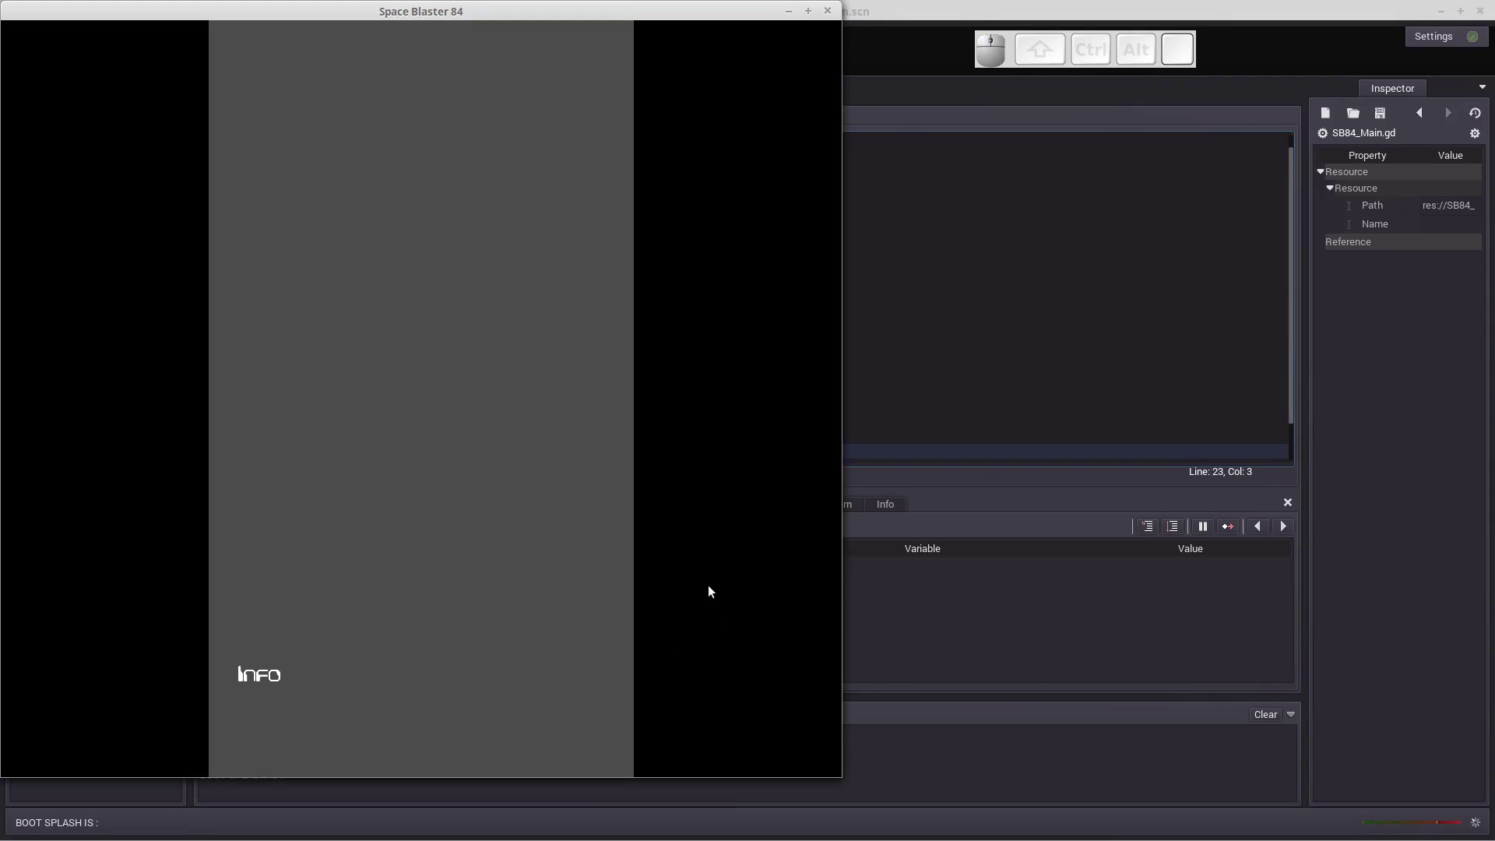
key(Return)
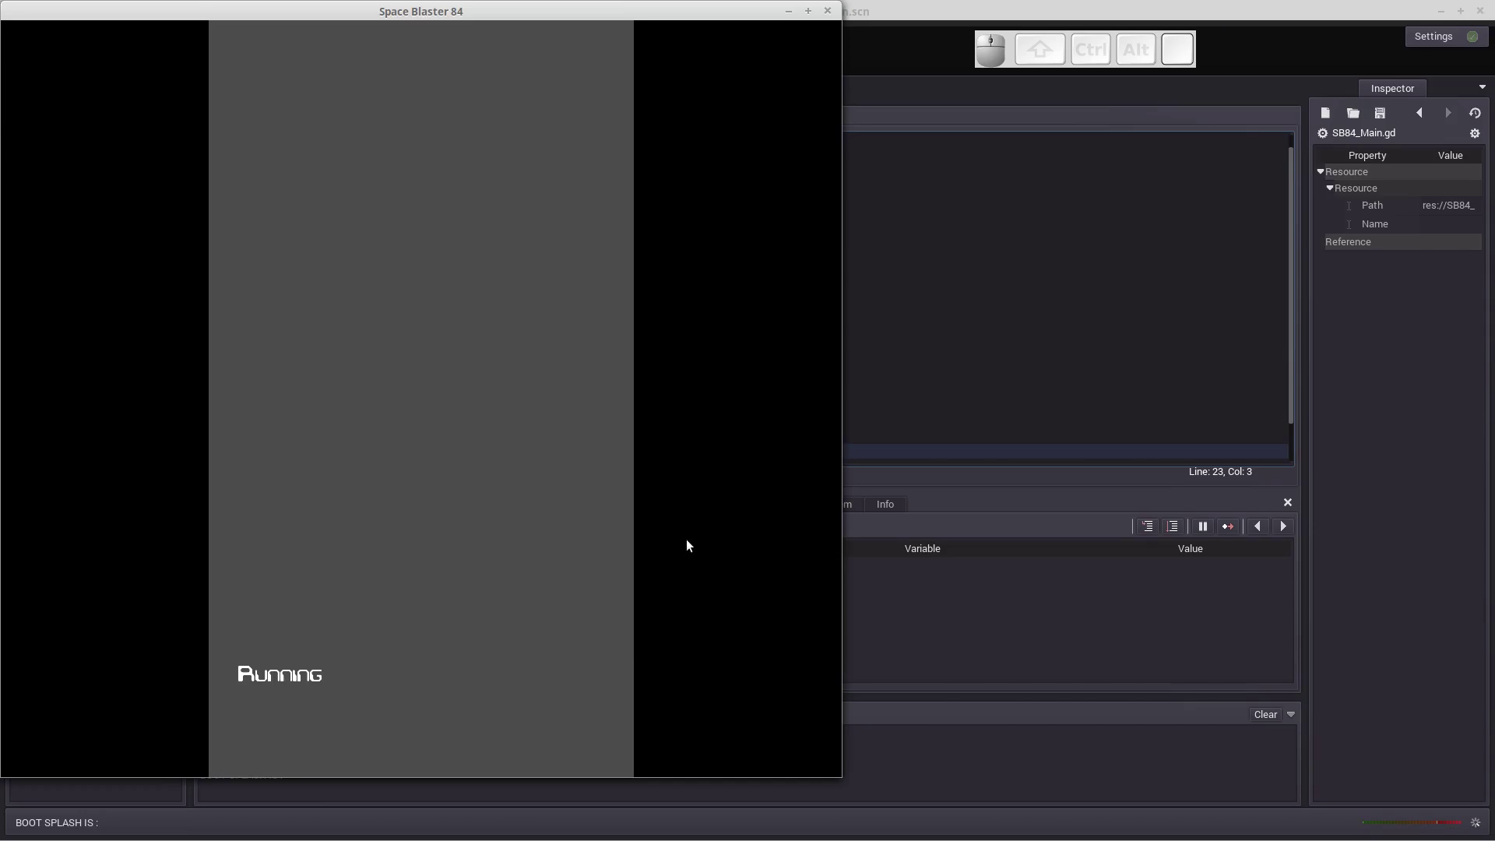
key(Escape)
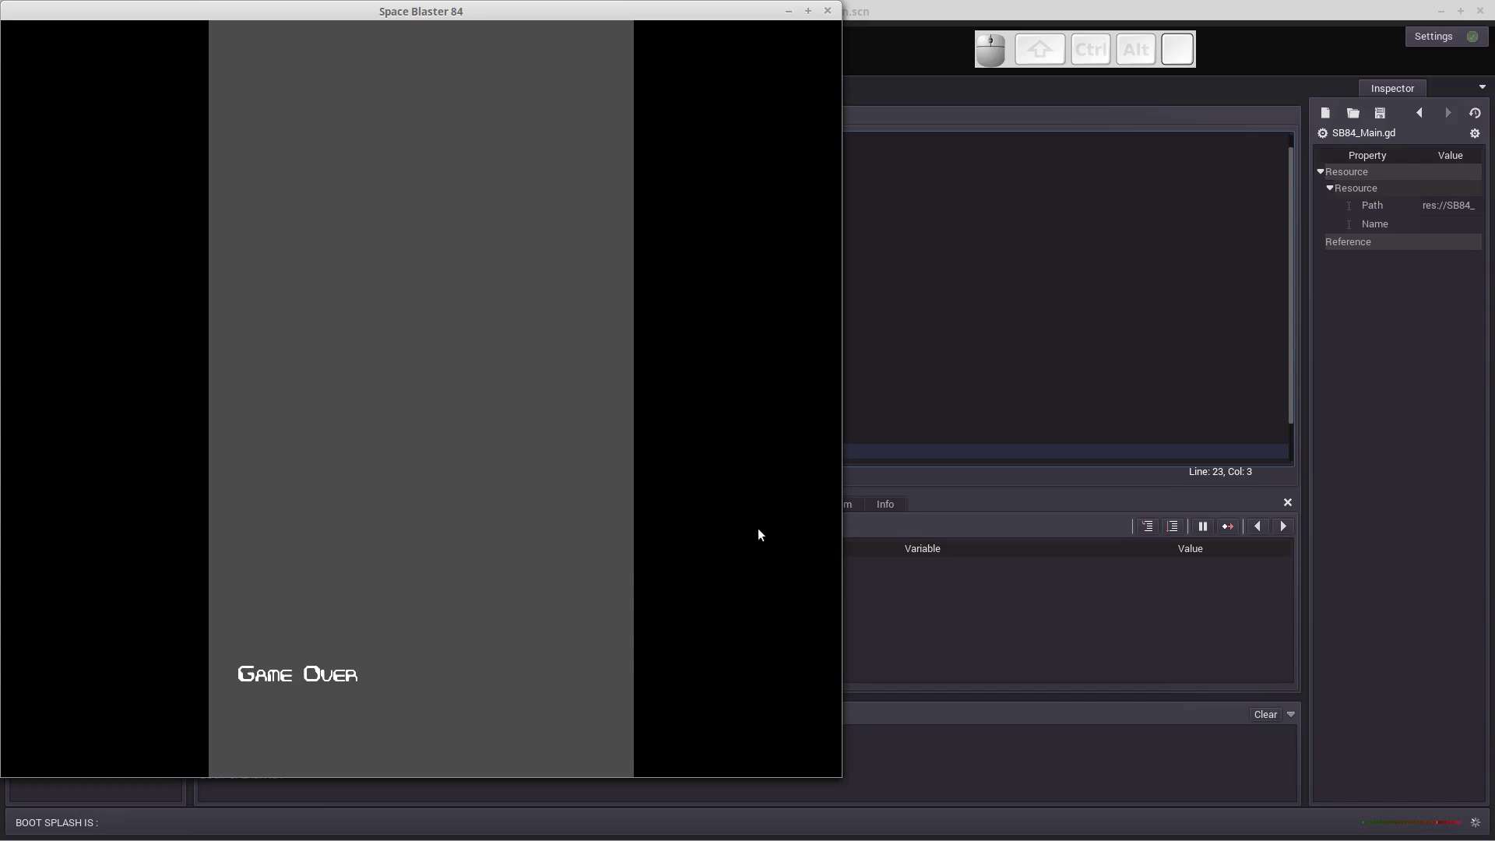
key(\)
key(Escape)
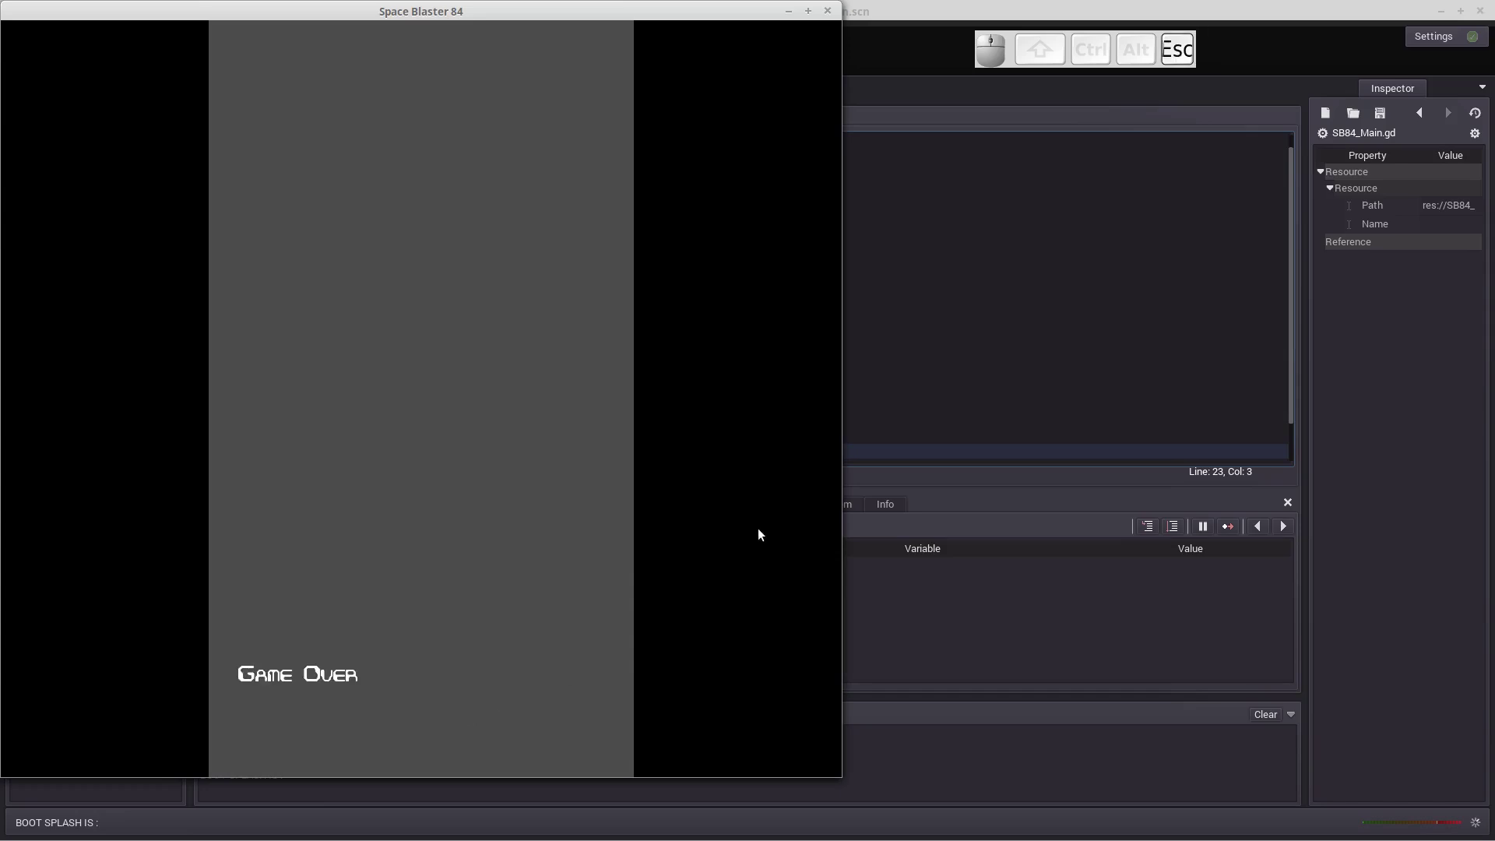
key(Return)
key(Escape)
key(Return)
key(Escape)
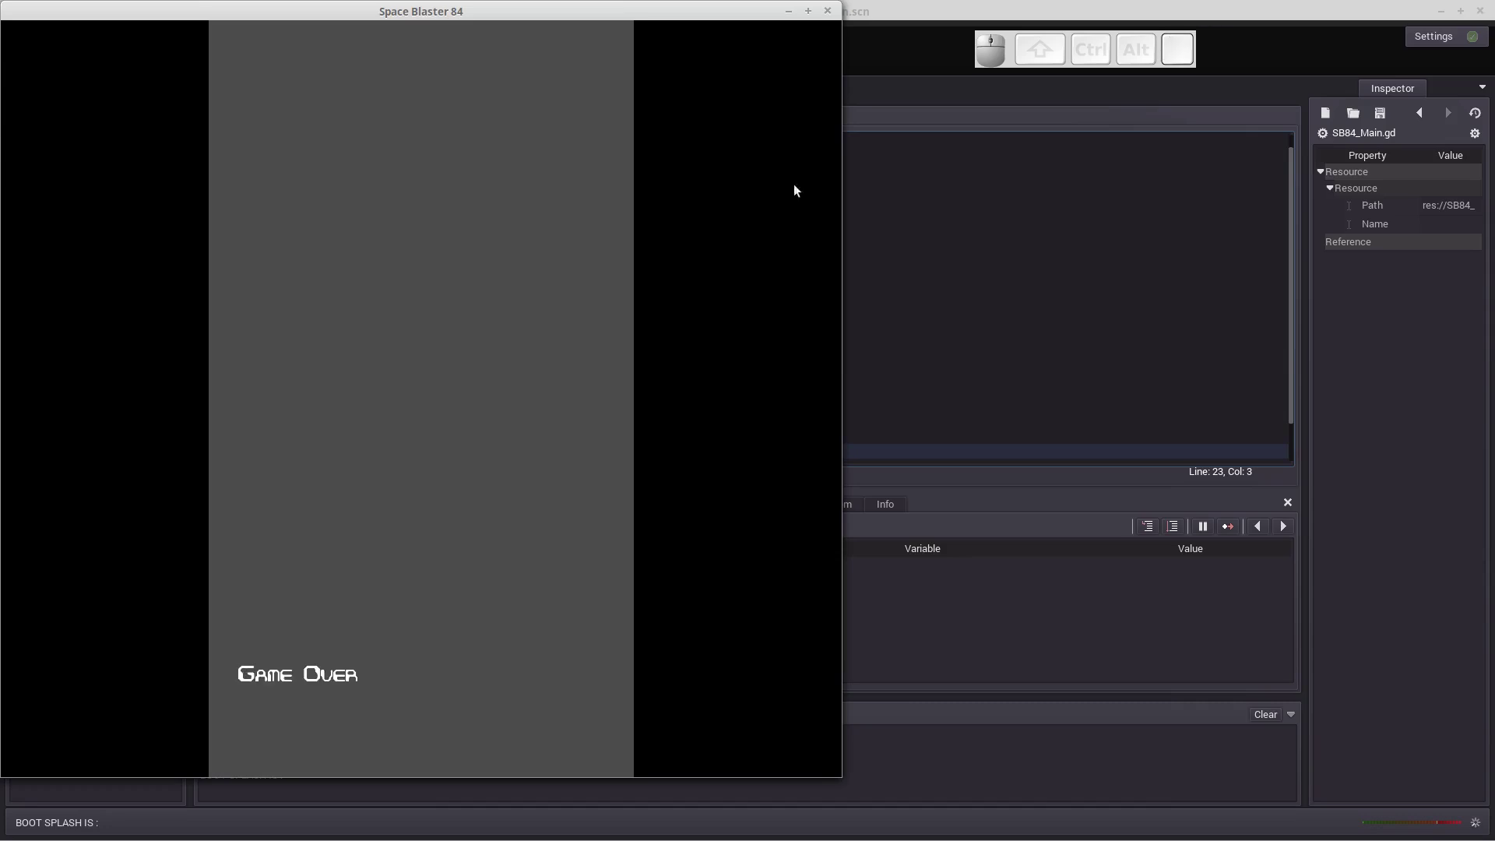
click(829, 13)
click(757, 44)
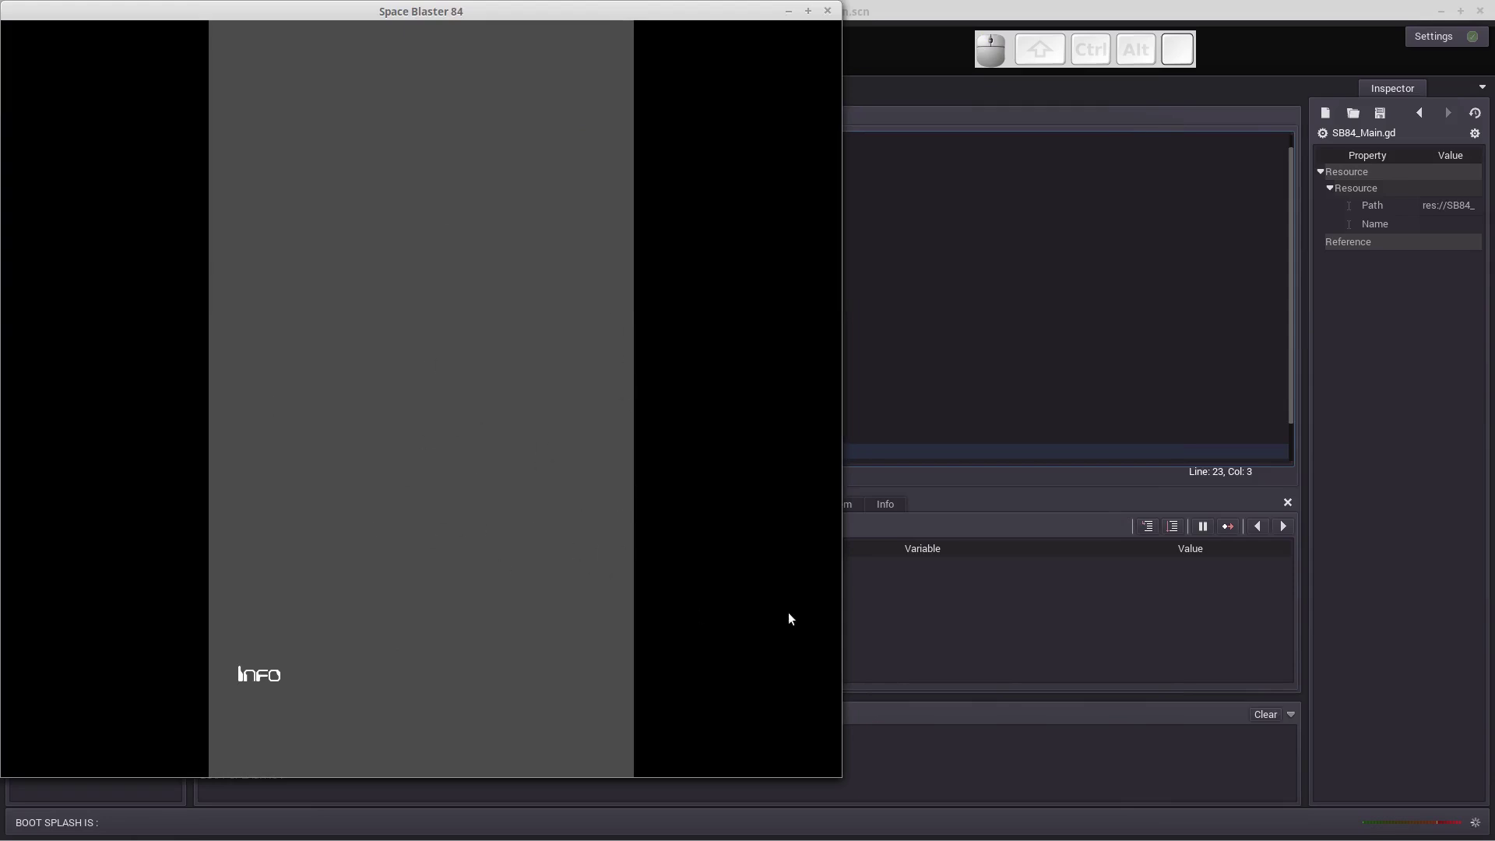
key(Return)
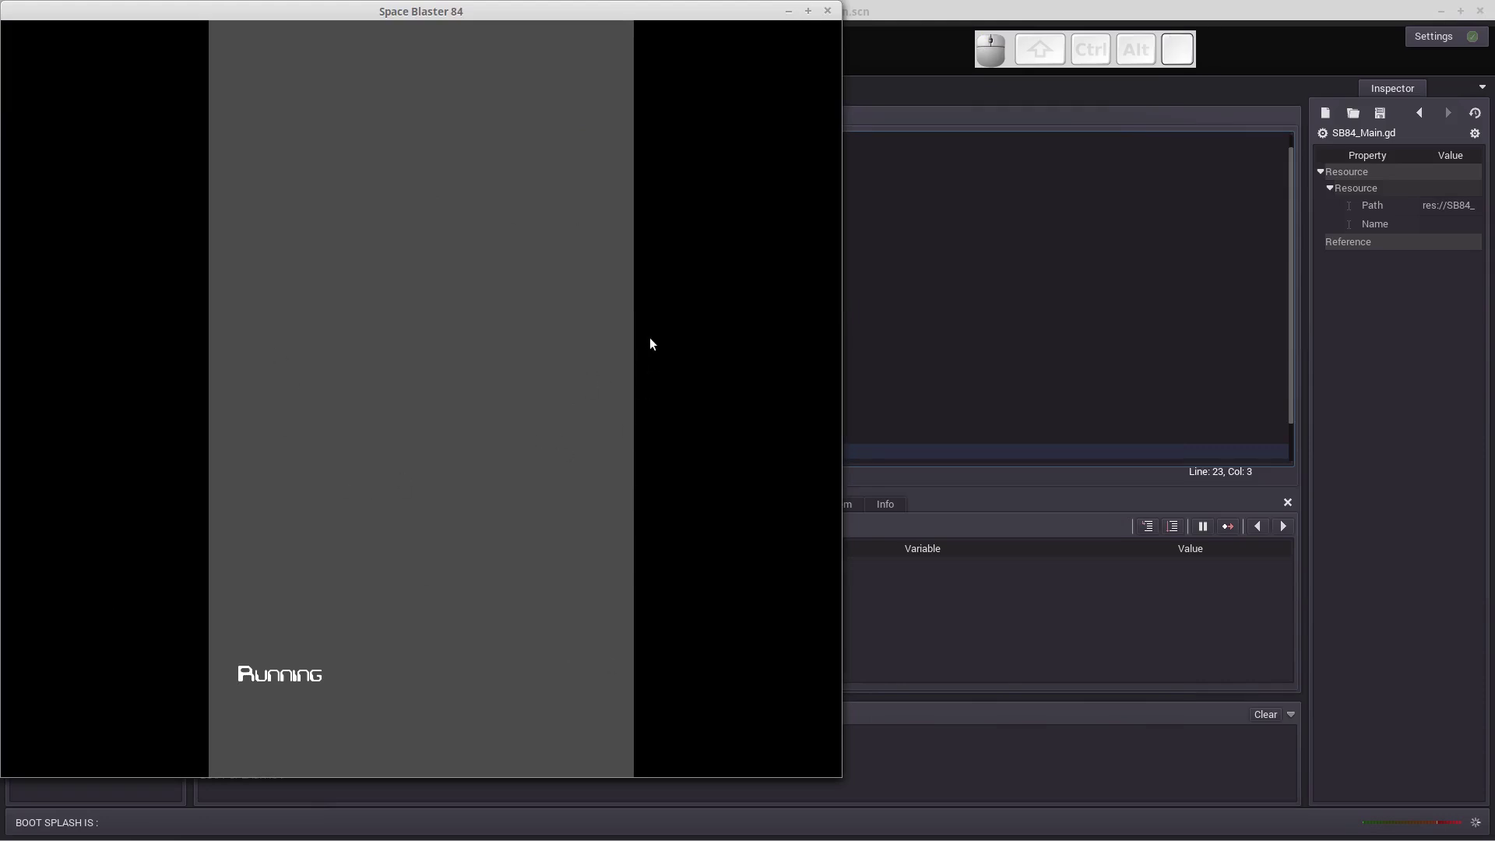
key(Escape)
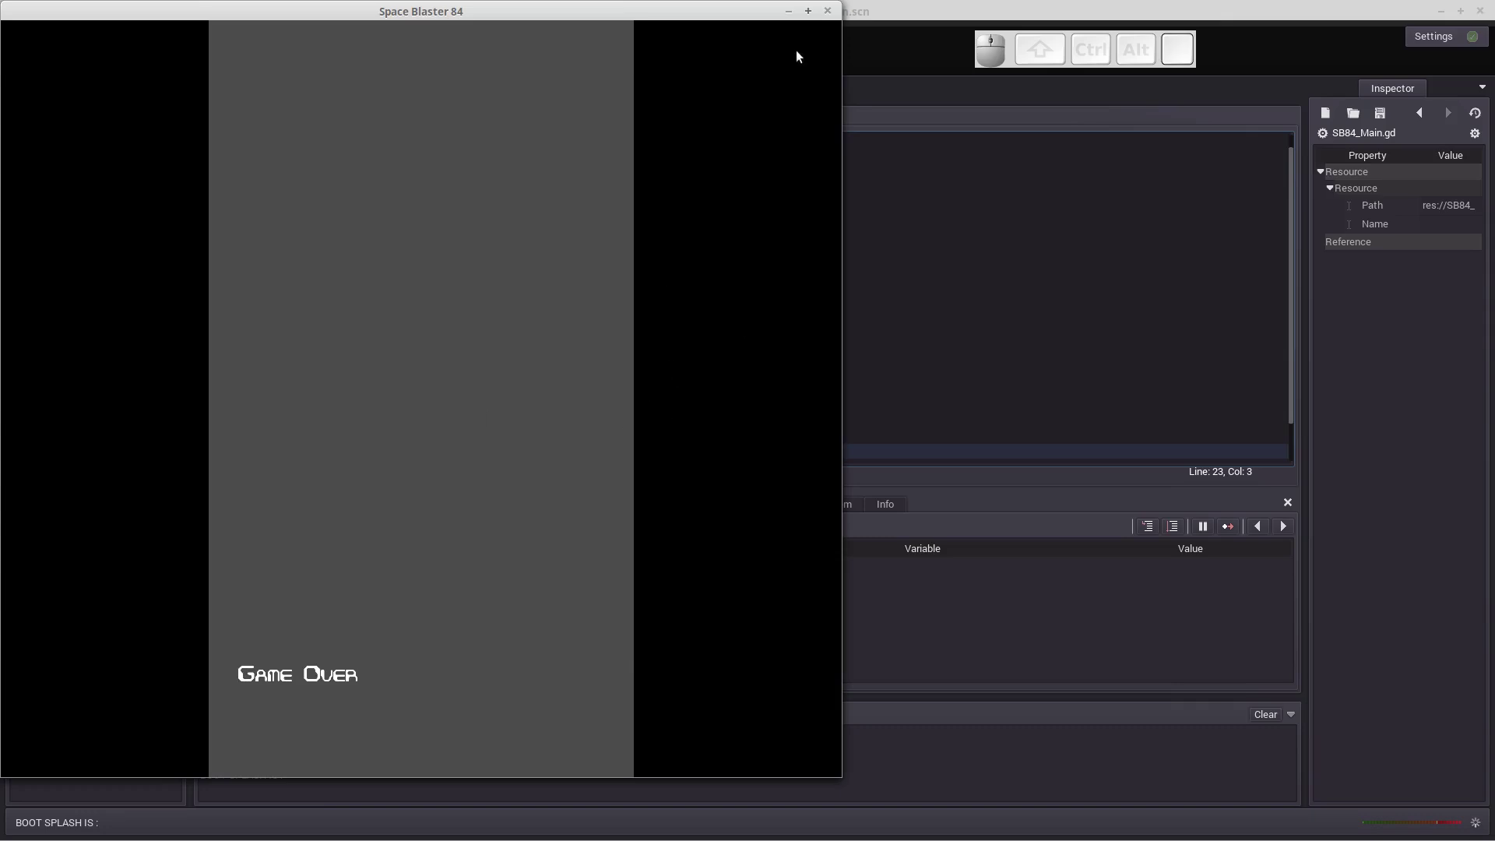